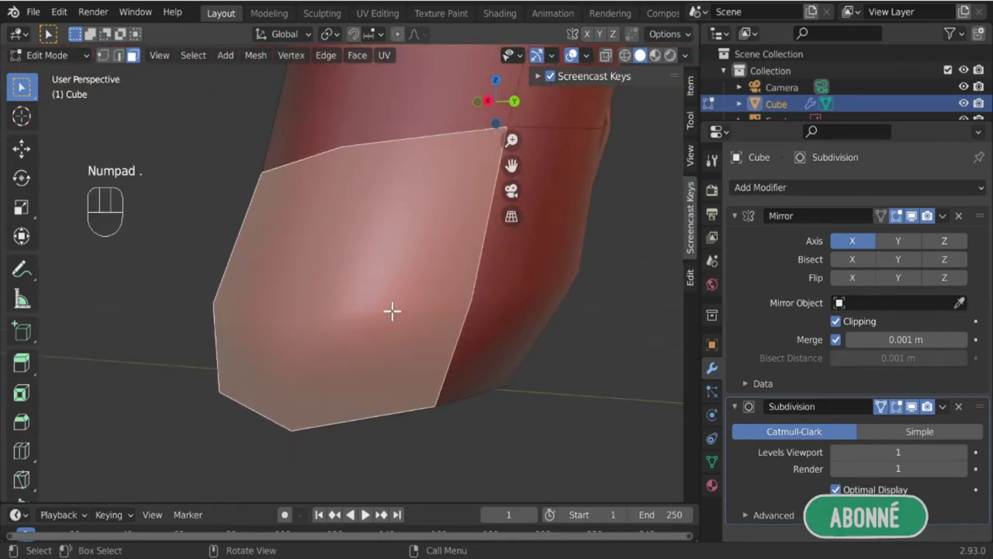
# Inspect the feet from side and front orthographic views against the reference and select a foot's front face.
pyautogui.moveTo(342, 284); pyautogui.dragTo(569, 306)
pyautogui.moveTo(450, 299); pyautogui.dragTo(440, 304)
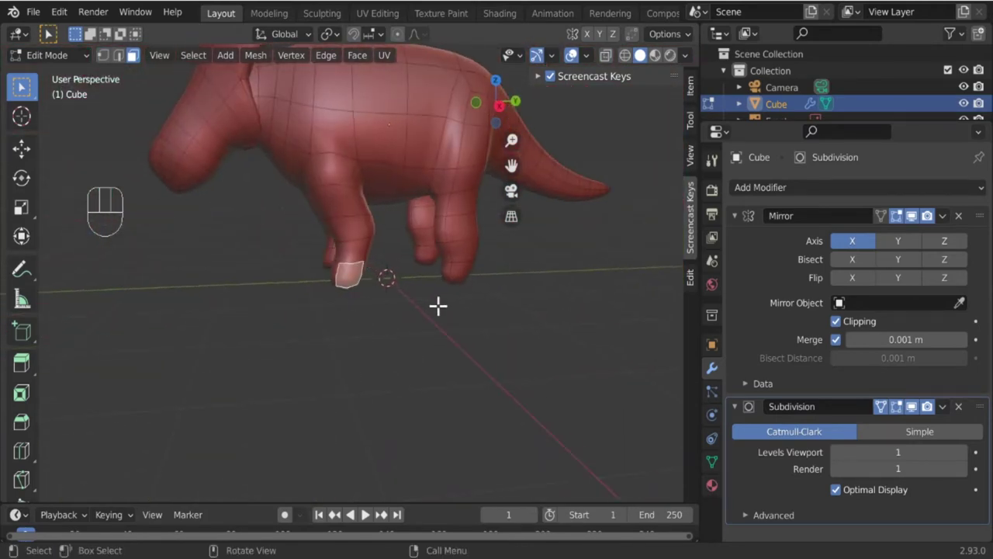
pyautogui.moveTo(285, 263); pyautogui.dragTo(400, 245)
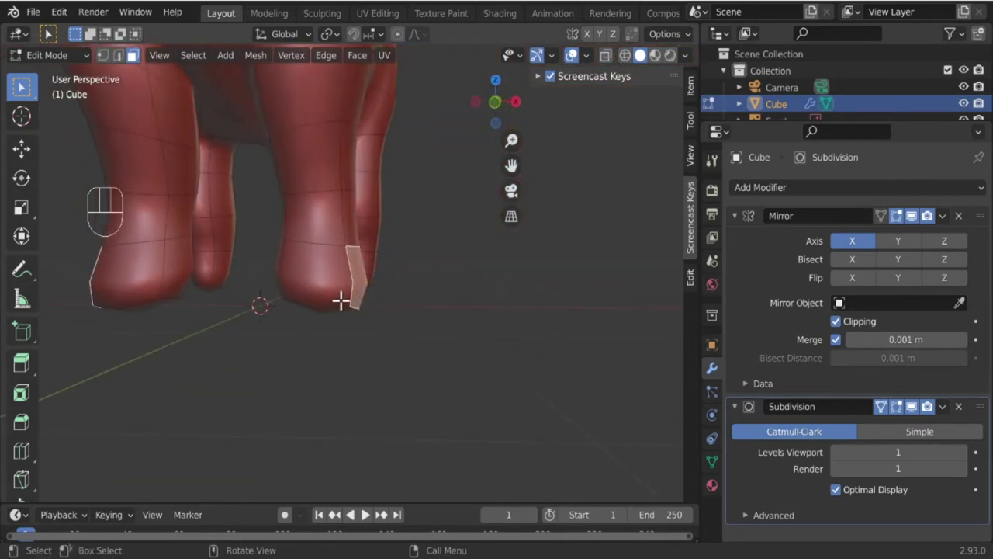
pyautogui.press('KP_1')
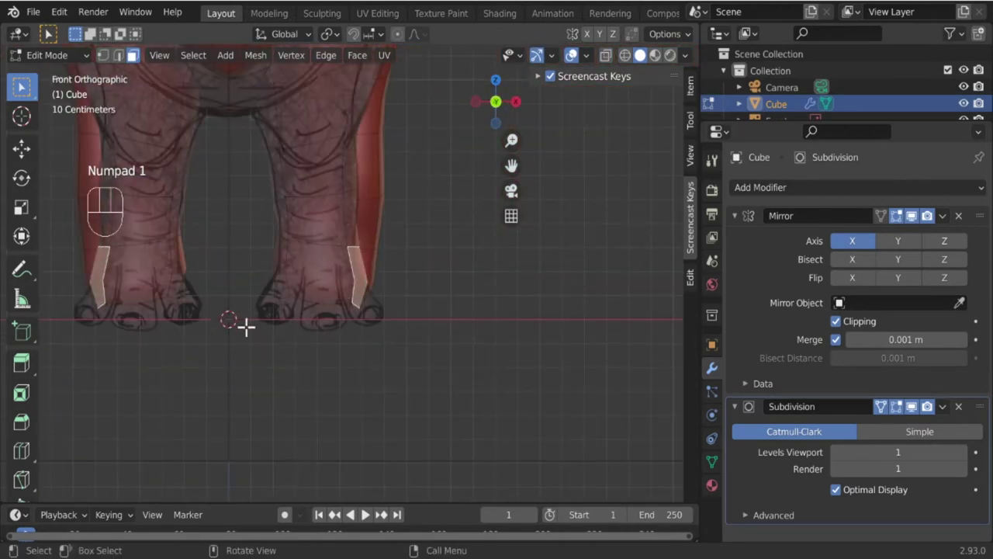
pyautogui.moveTo(428, 330); pyautogui.dragTo(401, 333)
pyautogui.press('KP_3')
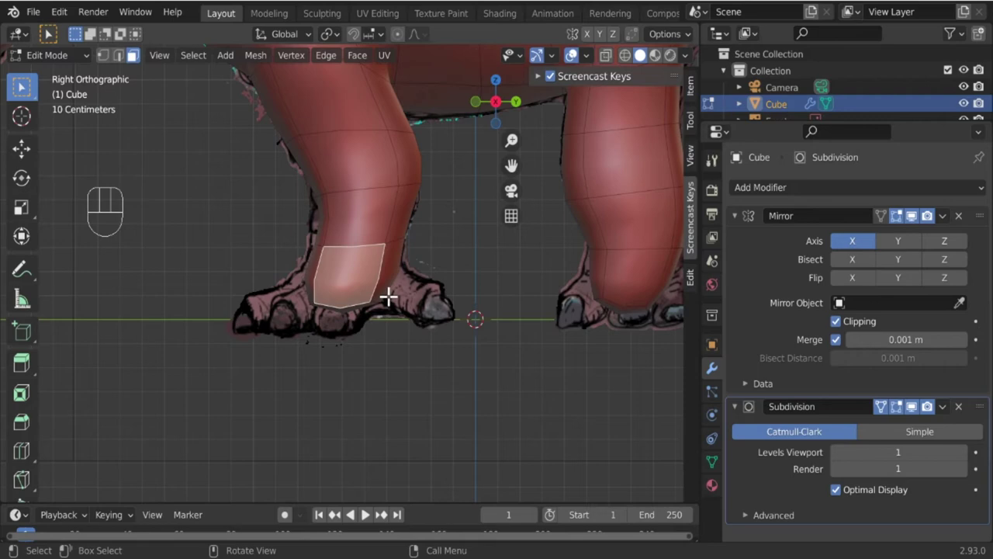
pyautogui.moveTo(308, 306); pyautogui.dragTo(401, 318)
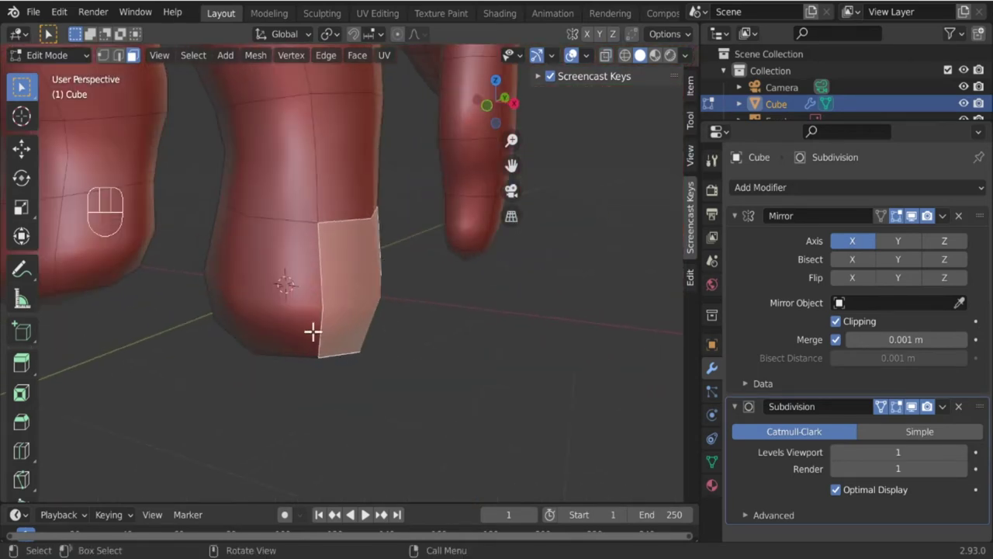
pyautogui.moveTo(343, 330); pyautogui.dragTo(389, 327)
pyautogui.click(344, 277)
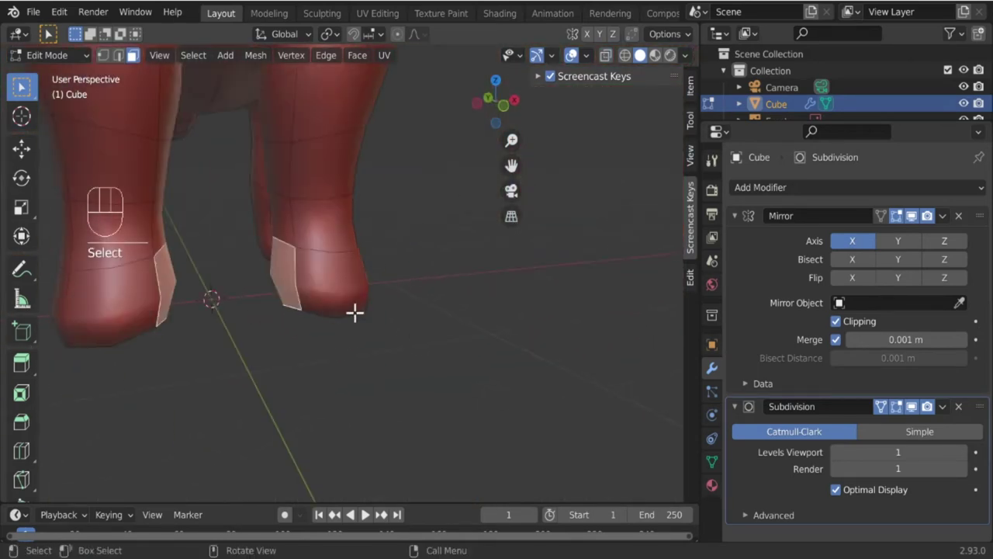
# Select the other foot's front face and orbit up to view the front leg.
pyautogui.moveTo(342, 280); pyautogui.dragTo(379, 308)
pyautogui.moveTo(415, 316); pyautogui.dragTo(253, 315)
pyautogui.click(379, 269)
pyautogui.moveTo(319, 366); pyautogui.dragTo(393, 319)
pyautogui.moveTo(396, 274); pyautogui.dragTo(379, 297)
pyautogui.moveTo(345, 240); pyautogui.dragTo(394, 243)
pyautogui.middleClick(359, 287)
pyautogui.moveTo(367, 246); pyautogui.dragTo(384, 333)
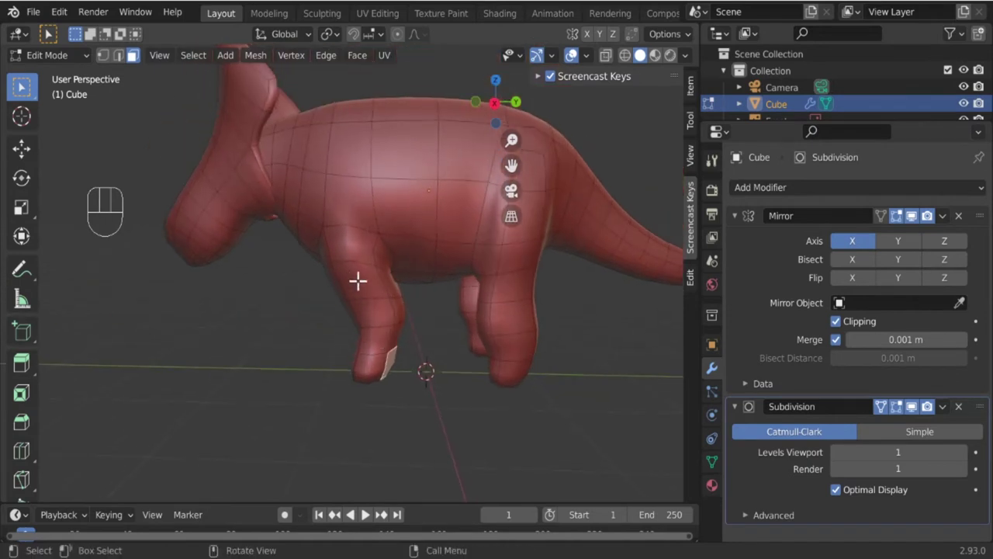
pyautogui.moveTo(366, 185); pyautogui.dragTo(368, 130)
# Add a vertical edge loop down the front leg and select the front face of the foot.
pyautogui.press('ctrl+r')
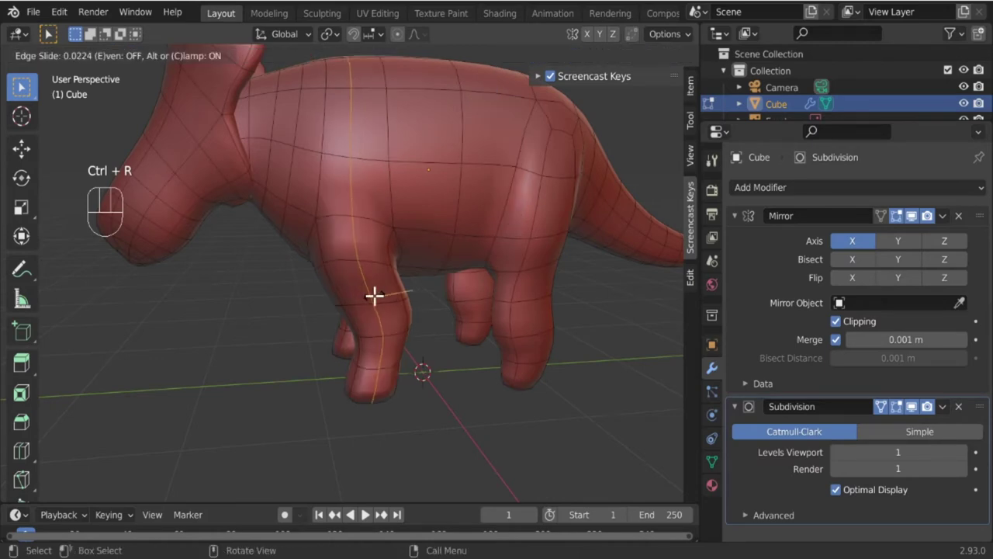
pyautogui.moveTo(335, 440); pyautogui.dragTo(422, 356)
pyautogui.moveTo(366, 427); pyautogui.dragTo(326, 463)
pyautogui.moveTo(347, 425); pyautogui.dragTo(342, 267)
pyautogui.click(146, 62)
pyautogui.click(390, 242)
pyautogui.moveTo(385, 265); pyautogui.dragTo(354, 321)
pyautogui.moveTo(407, 327); pyautogui.dragTo(448, 333)
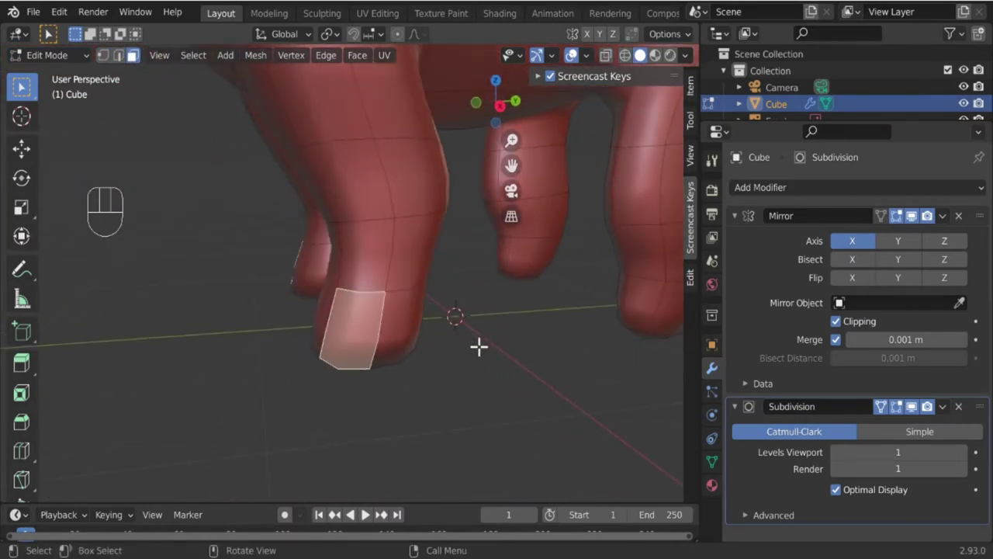
# Inset the foot's front face into a smaller claw outline with subdivision display hidden.
pyautogui.press('i')
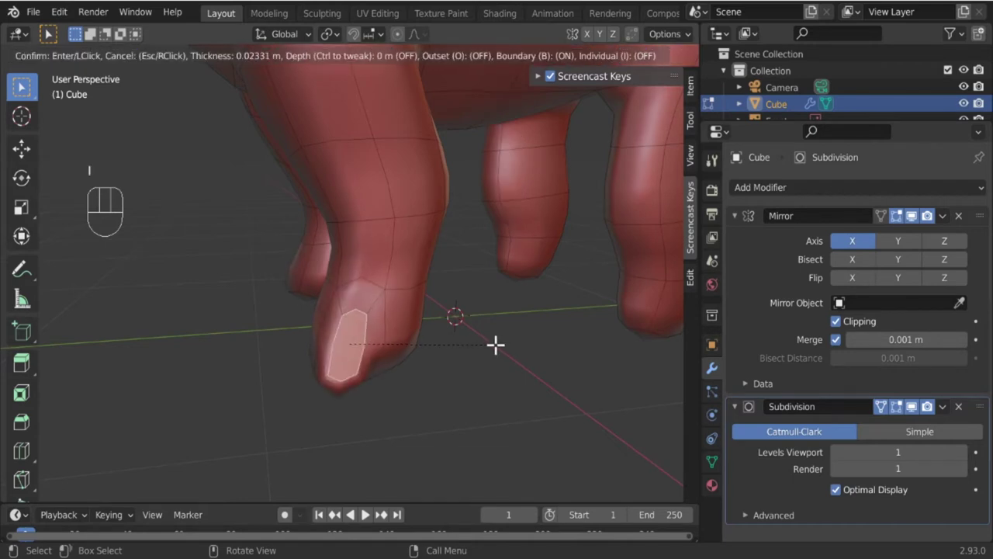
pyautogui.moveTo(431, 376); pyautogui.dragTo(420, 364)
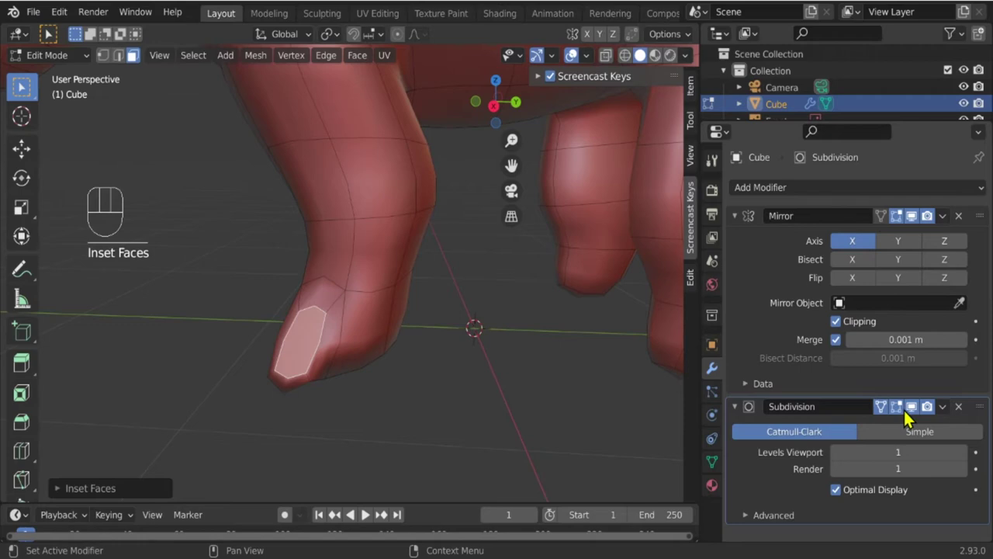
pyautogui.click(889, 409)
pyautogui.click(902, 407)
pyautogui.moveTo(454, 332); pyautogui.dragTo(478, 329)
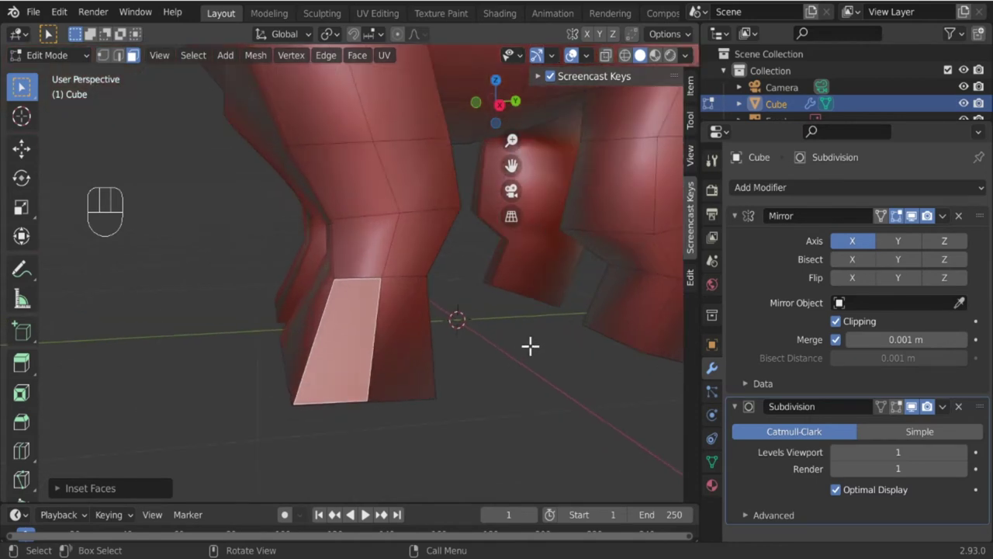
# Scale the inset claw face into a thin strip and restore the smoothed display.
pyautogui.press('s')
pyautogui.moveTo(380, 332); pyautogui.dragTo(456, 314)
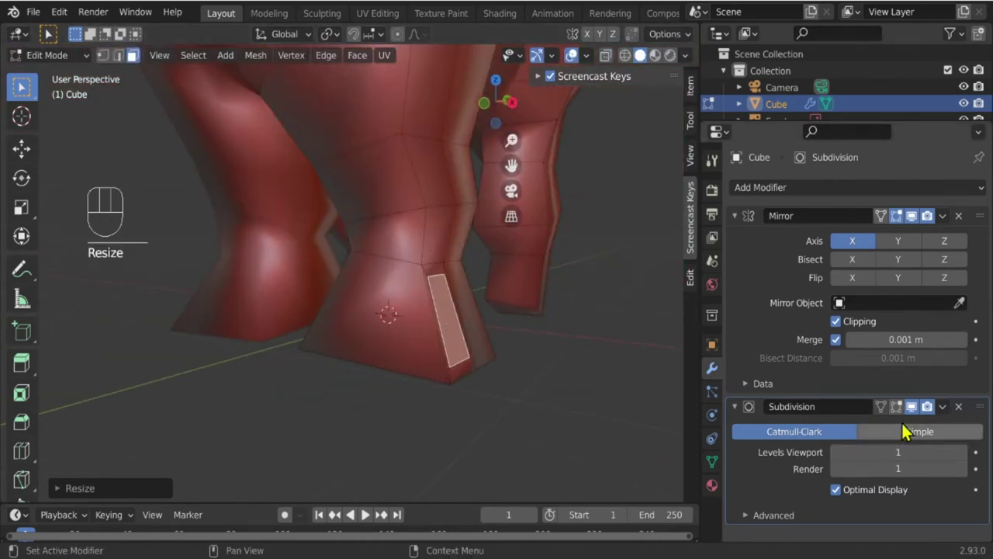
pyautogui.click(903, 411)
pyautogui.click(890, 410)
pyautogui.click(890, 410)
pyautogui.click(890, 410)
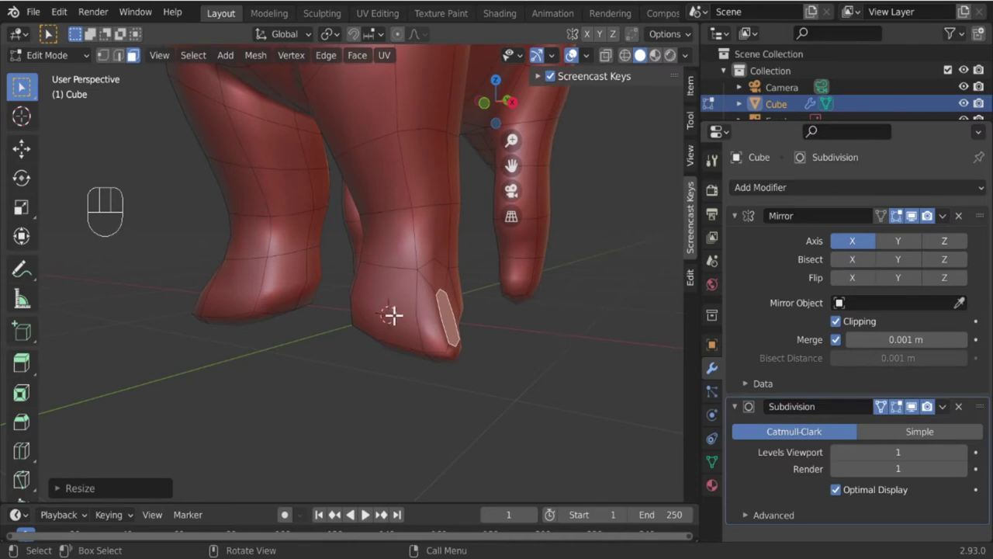
# Select the toe front faces and sole faces on the remaining feet.
pyautogui.click(394, 309)
pyautogui.moveTo(442, 346); pyautogui.dragTo(385, 348)
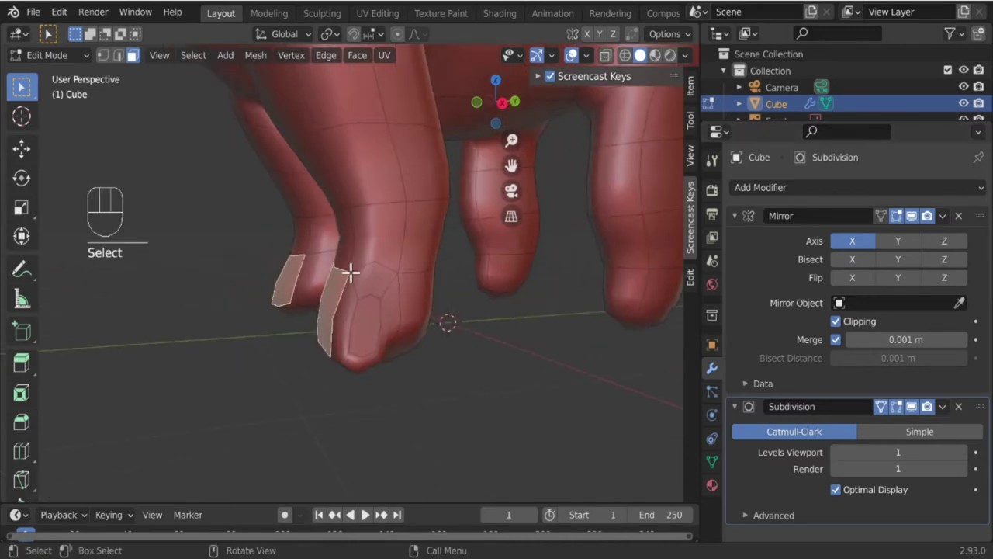
pyautogui.moveTo(304, 347); pyautogui.dragTo(394, 334)
pyautogui.middleClick(393, 276)
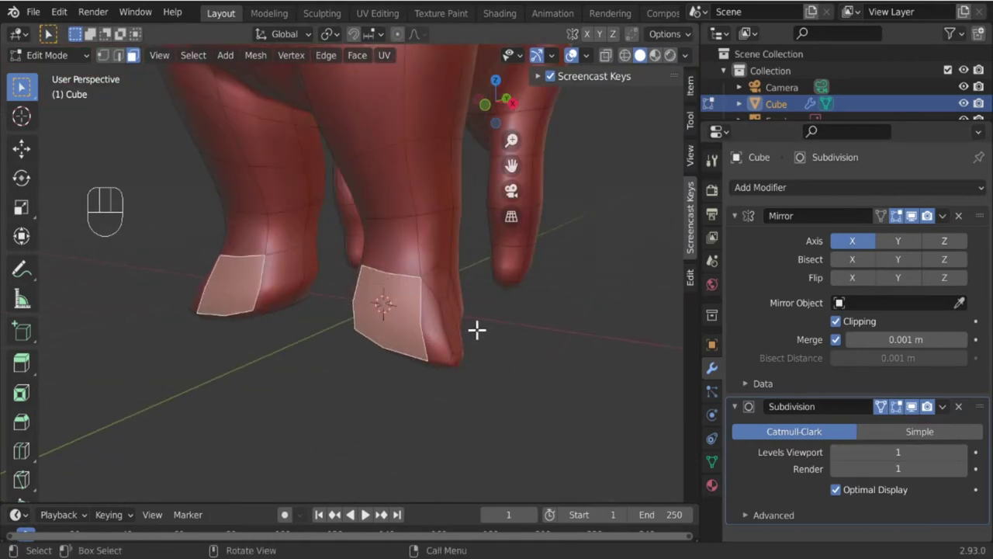
pyautogui.click(889, 413)
pyautogui.click(889, 413)
pyautogui.moveTo(495, 339); pyautogui.dragTo(513, 345)
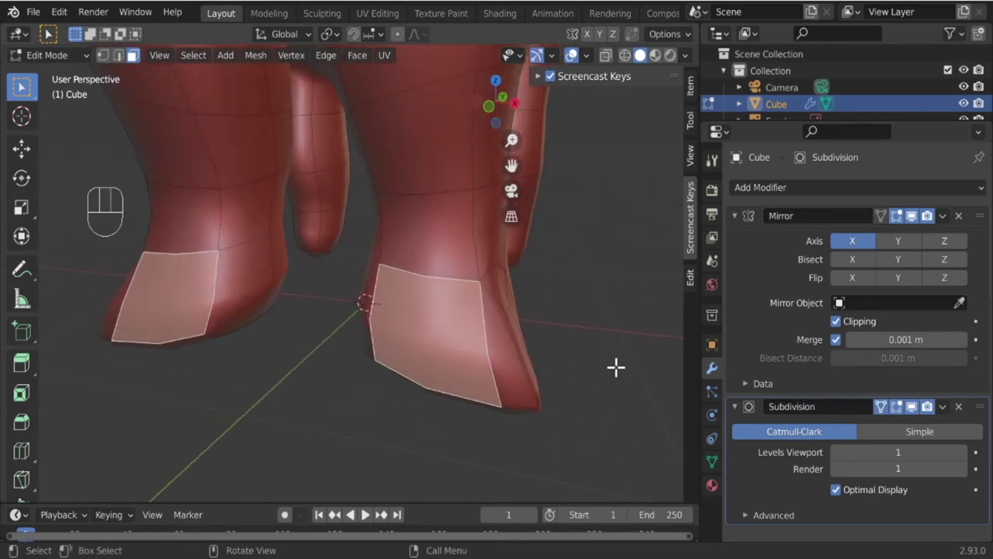
pyautogui.click(894, 414)
pyautogui.moveTo(571, 358); pyautogui.dragTo(561, 316)
pyautogui.click(442, 349)
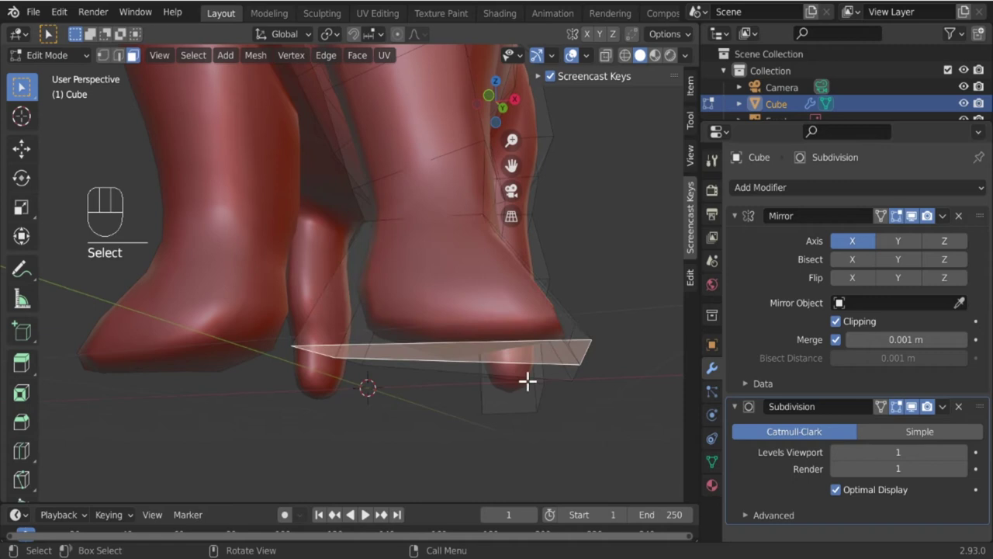
# Scale the selected sole faces along one axis to flatten them.
pyautogui.press('s')
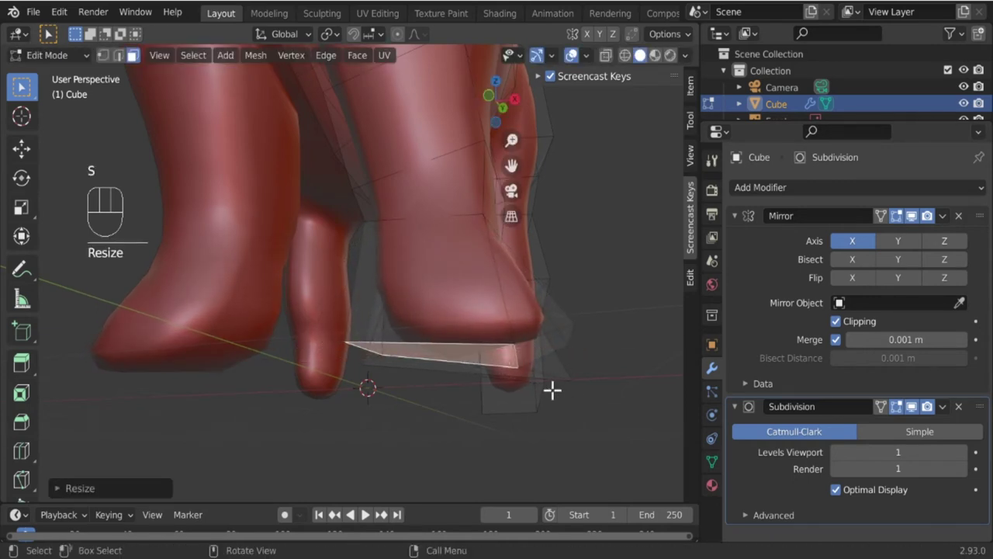
pyautogui.middleClick(437, 329)
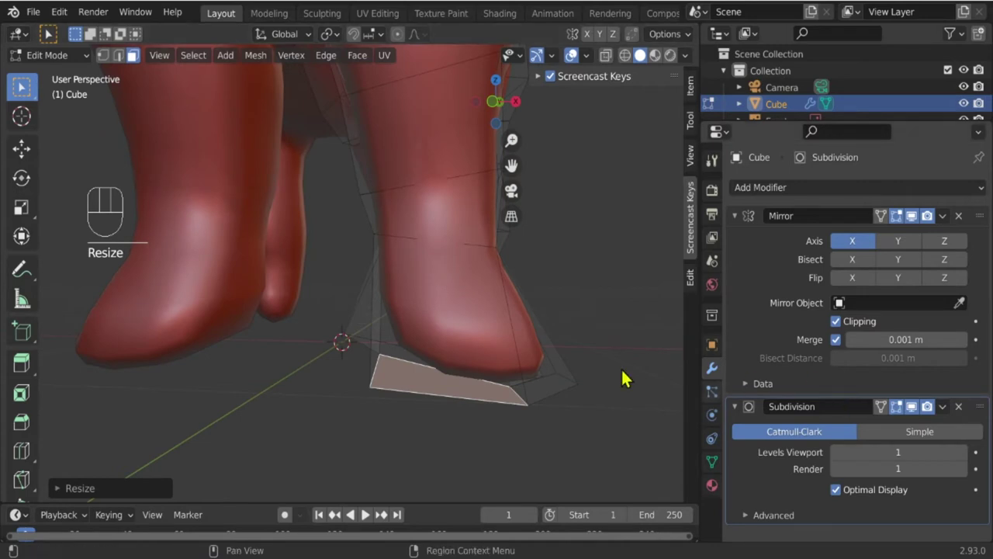
pyautogui.moveTo(883, 410); pyautogui.dragTo(875, 408)
pyautogui.click(441, 297)
# Inset claw outlines on the toe faces, move them into place and inspect the back foot.
pyautogui.press('e')
pyautogui.moveTo(556, 353); pyautogui.dragTo(483, 359)
pyautogui.middleClick(537, 333)
pyautogui.press('g')
pyautogui.moveTo(361, 363); pyautogui.dragTo(523, 365)
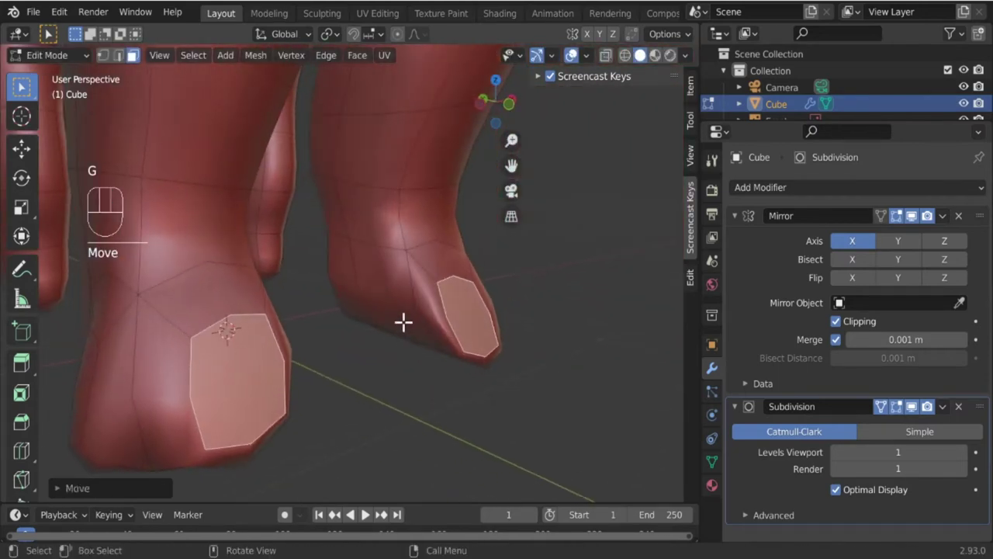
pyautogui.click(388, 294)
pyautogui.moveTo(457, 362); pyautogui.dragTo(492, 349)
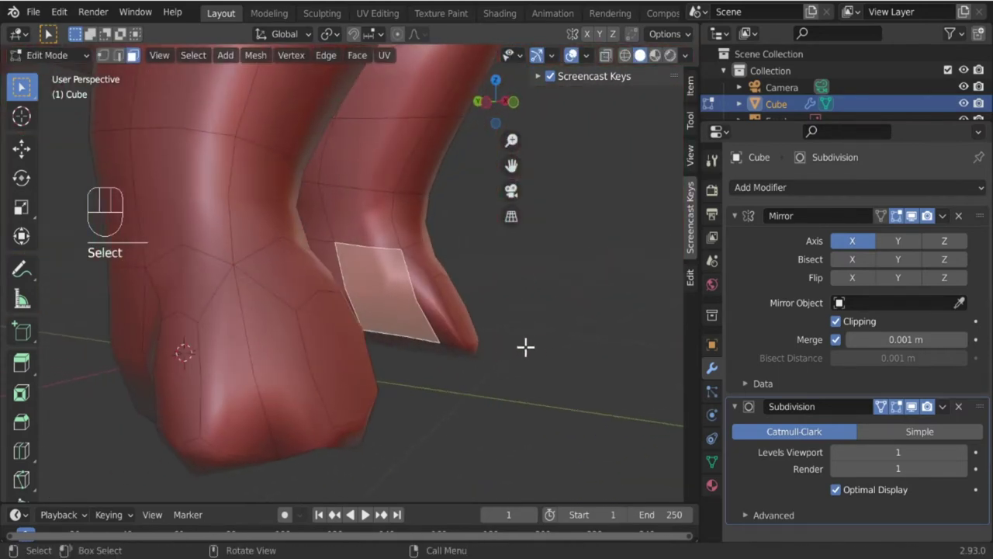
pyautogui.moveTo(530, 347); pyautogui.dragTo(499, 352)
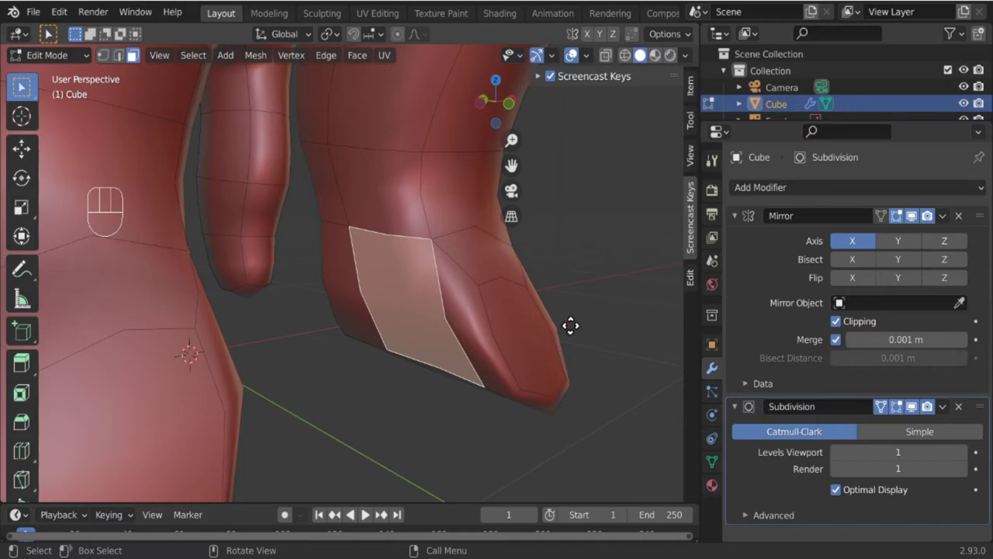
# Extrude the claw face outward from the toe and rotate and move it into a tip.
pyautogui.press('e')
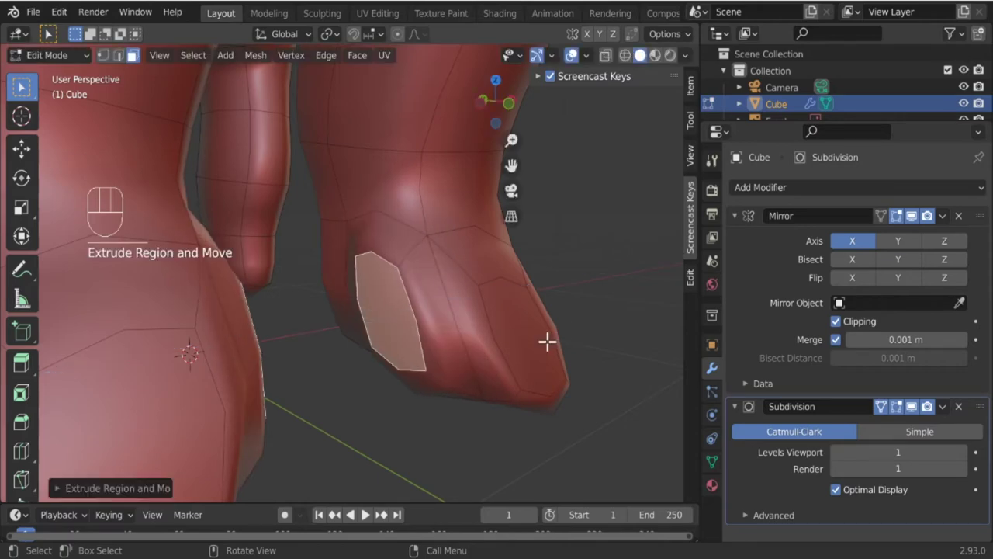
pyautogui.moveTo(500, 348); pyautogui.dragTo(440, 353)
pyautogui.click(416, 312)
pyautogui.moveTo(483, 357); pyautogui.dragTo(367, 373)
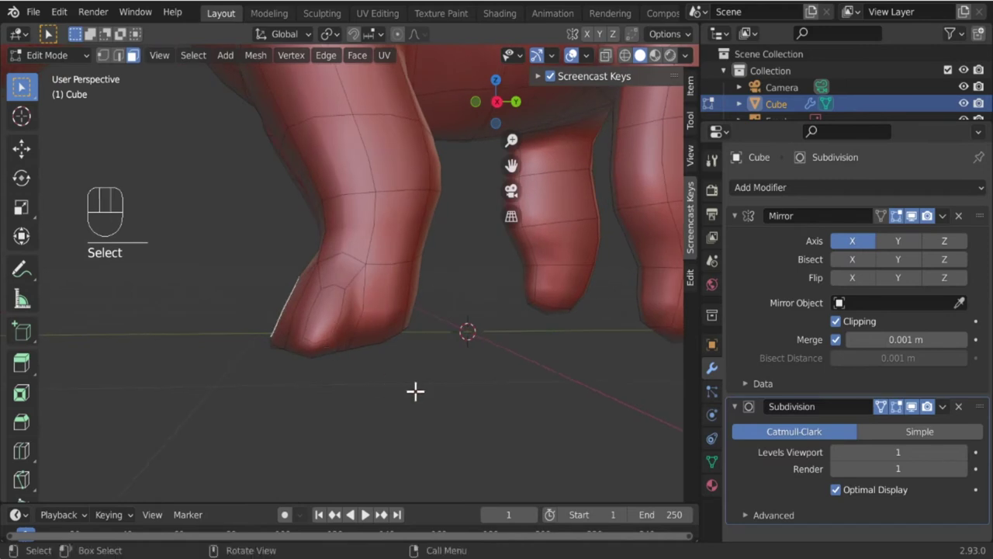
pyautogui.press('r')
pyautogui.press('g')
# Inspect the toes from below and select the toe faces on the other feet for extrusion.
pyautogui.moveTo(328, 367); pyautogui.dragTo(404, 311)
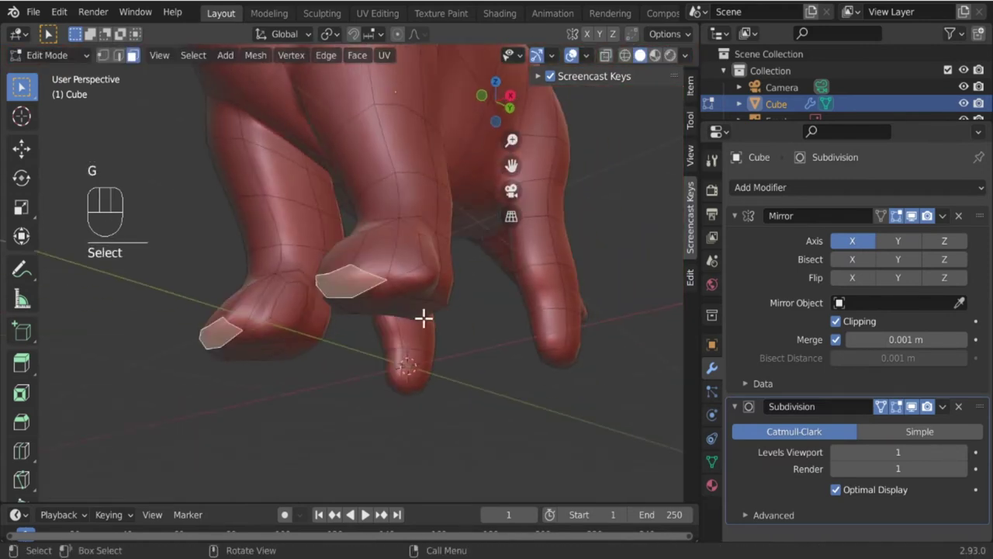
pyautogui.moveTo(429, 337); pyautogui.dragTo(513, 289)
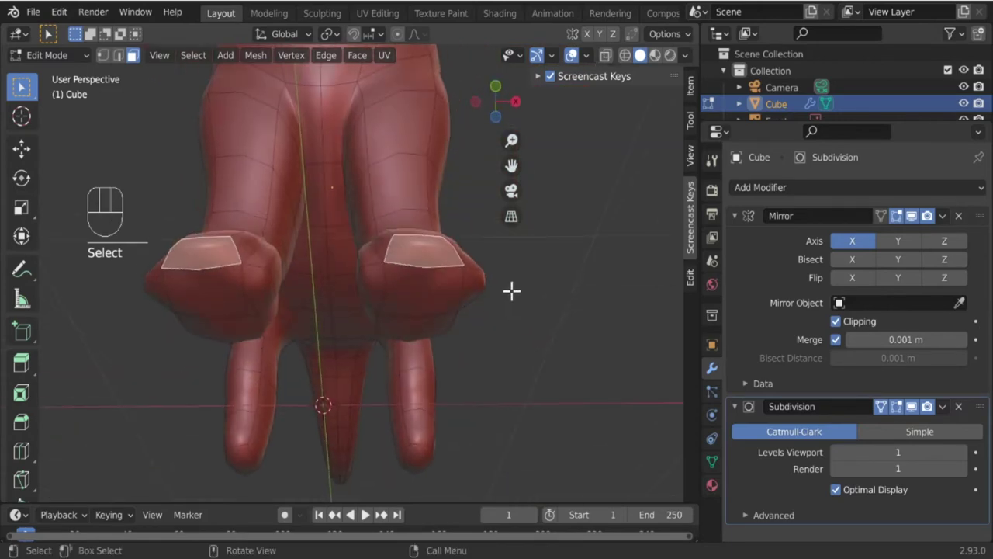
pyautogui.moveTo(427, 324); pyautogui.dragTo(350, 310)
pyautogui.click(390, 245)
pyautogui.moveTo(392, 251); pyautogui.dragTo(494, 292)
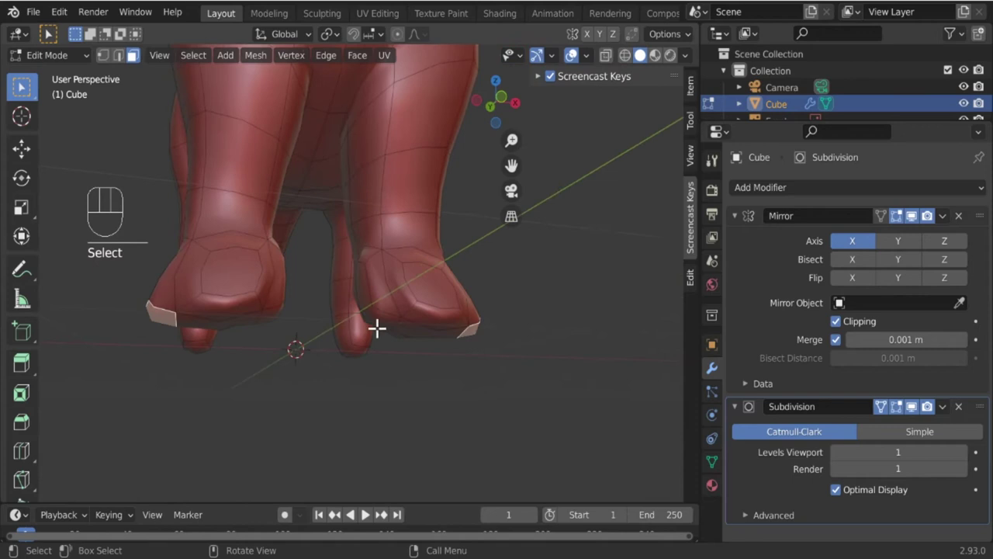
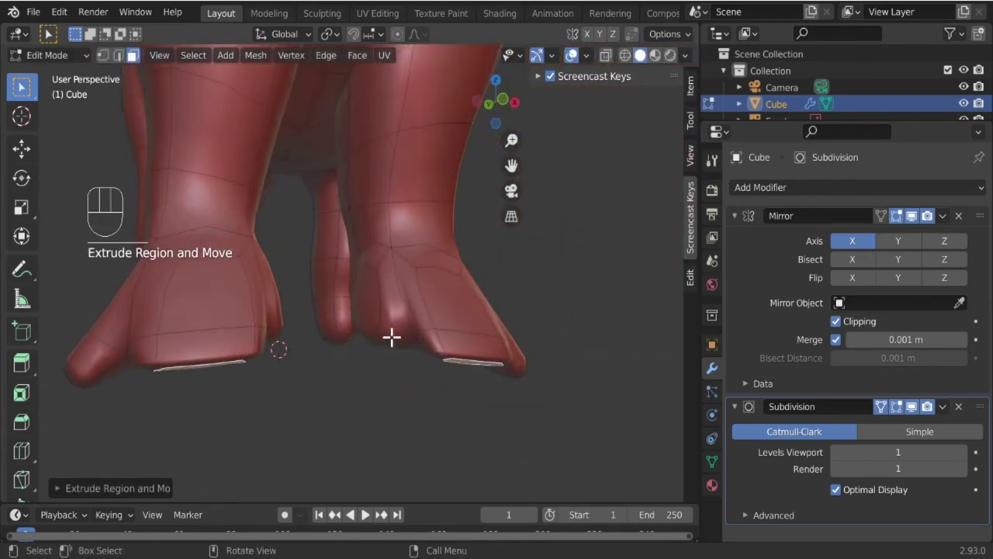
# Extrude a toe face, then rotate and move it to start the pointed tip.
pyautogui.moveTo(387, 334); pyautogui.dragTo(389, 299)
pyautogui.click(389, 311)
pyautogui.moveTo(406, 339); pyautogui.dragTo(389, 383)
pyautogui.press('e')
pyautogui.press('r')
pyautogui.press('g')
pyautogui.middleClick(395, 386)
pyautogui.moveTo(408, 222); pyautogui.dragTo(468, 257)
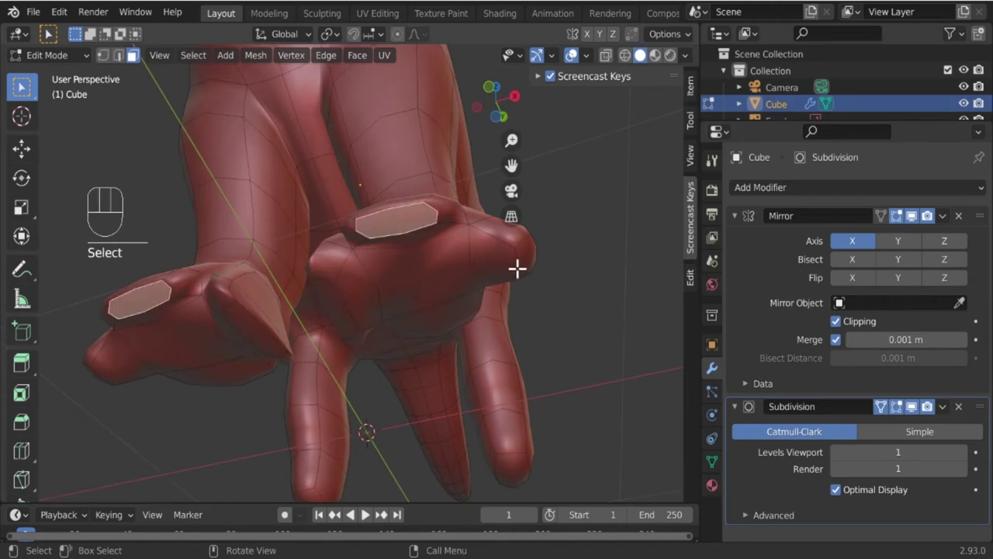
# Shrink the toe tip faces, scaling along the X axis to taper them.
pyautogui.press('s')
pyautogui.moveTo(432, 268); pyautogui.dragTo(445, 349)
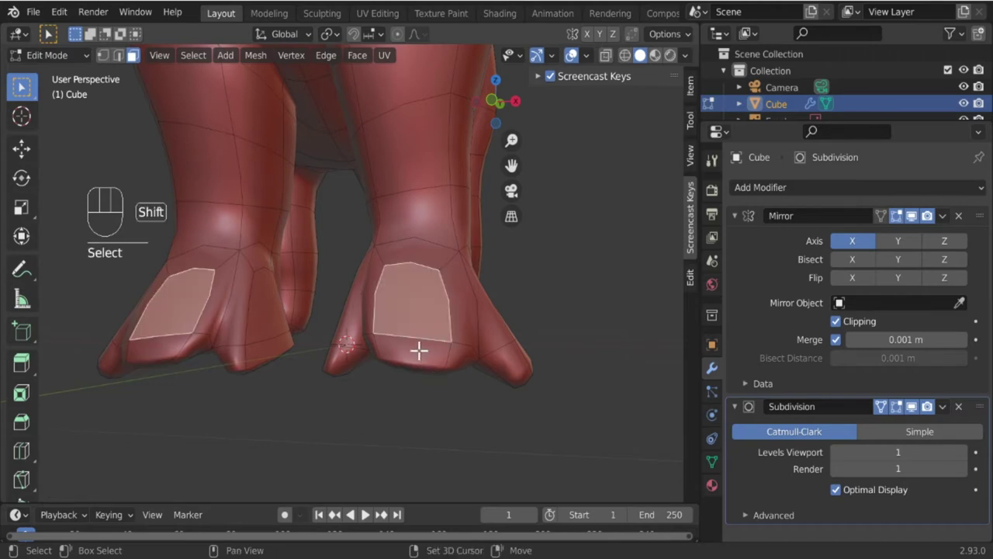
pyautogui.press('s')
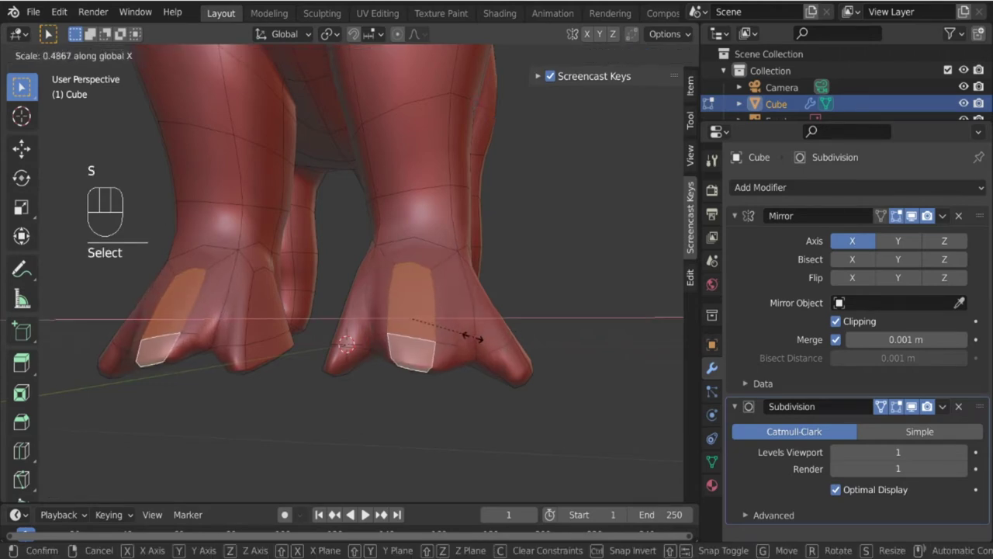
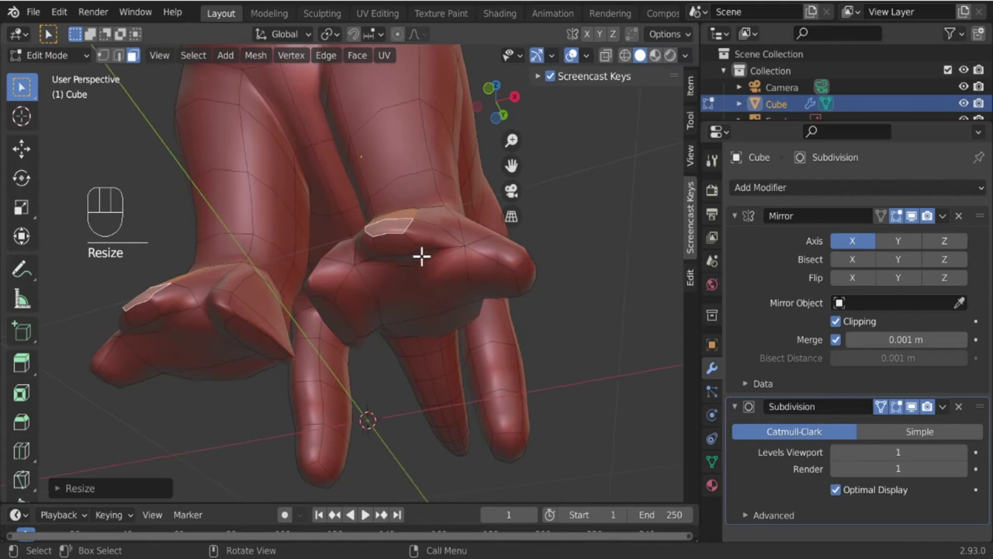
pyautogui.click(409, 245)
pyautogui.press('x')
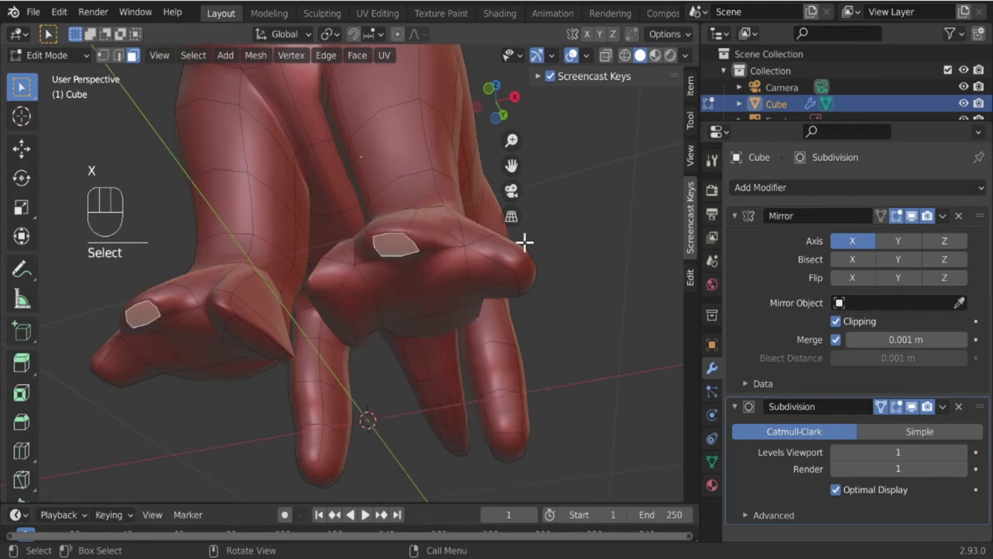
pyautogui.press('s')
pyautogui.moveTo(482, 313); pyautogui.dragTo(378, 376)
pyautogui.moveTo(306, 338); pyautogui.dragTo(375, 348)
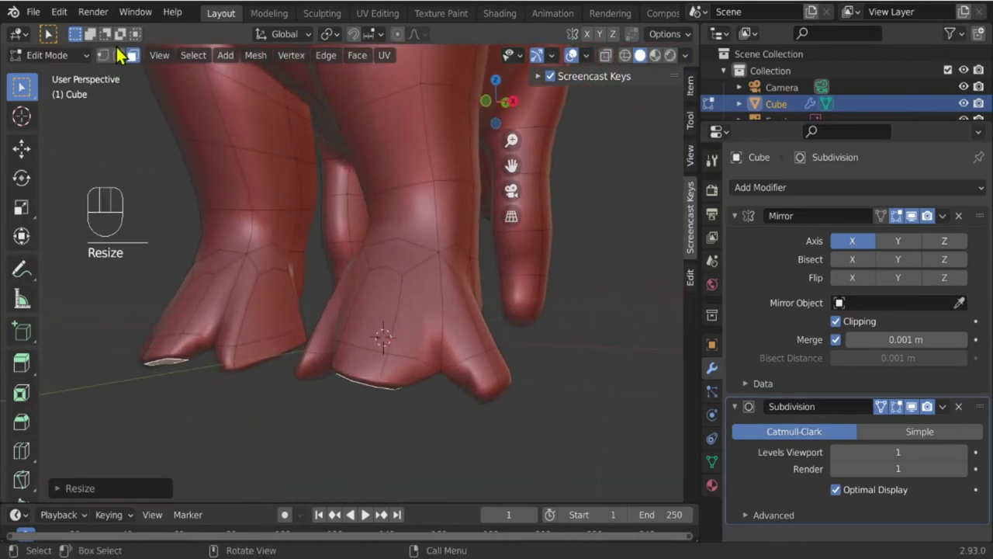
# Select the toe-tip geometry and move it to reposition the claw point.
pyautogui.click(134, 59)
pyautogui.moveTo(361, 361); pyautogui.dragTo(272, 347)
pyautogui.press('g')
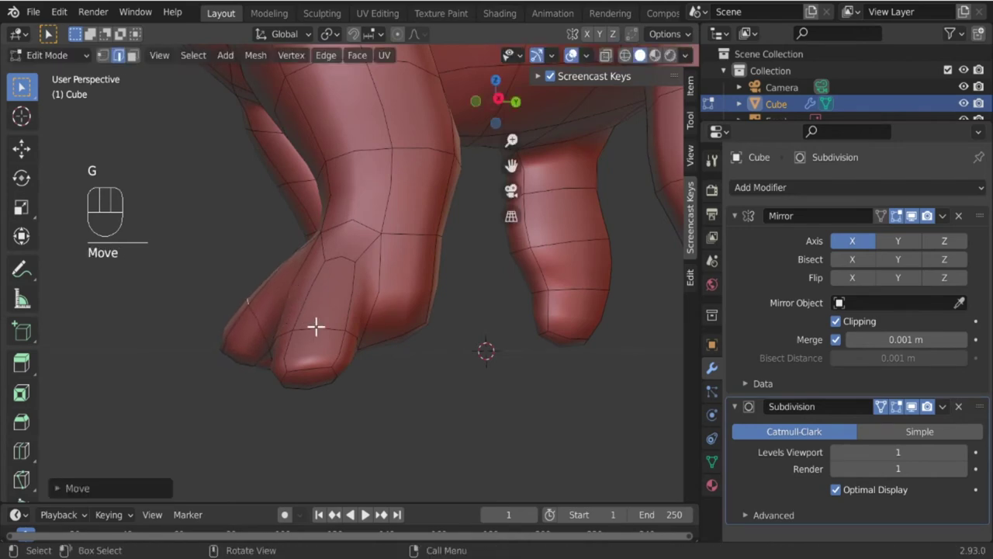
pyautogui.click(319, 331)
pyautogui.moveTo(310, 365); pyautogui.dragTo(289, 380)
pyautogui.press('g')
pyautogui.moveTo(309, 345); pyautogui.dragTo(439, 347)
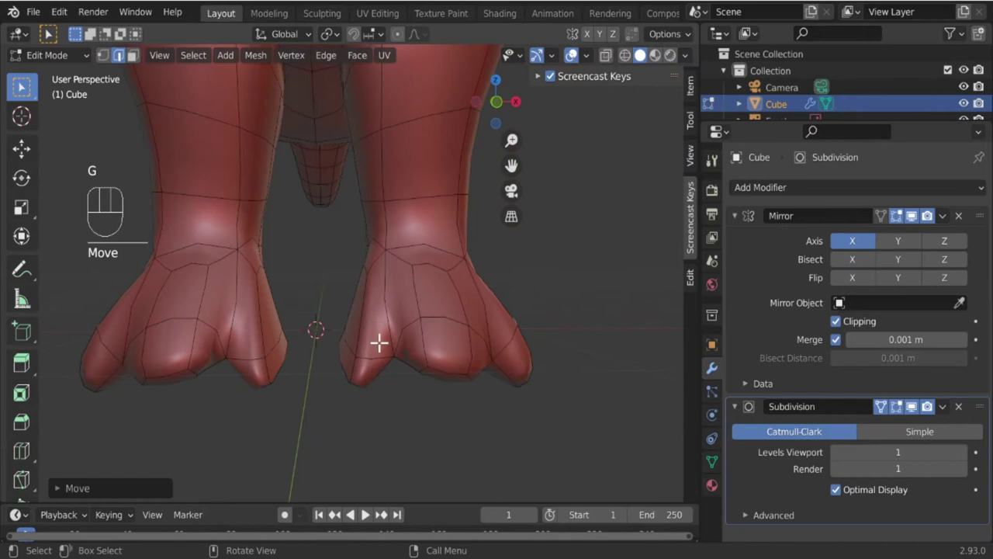
pyautogui.moveTo(358, 343); pyautogui.dragTo(381, 348)
pyautogui.middleClick(371, 350)
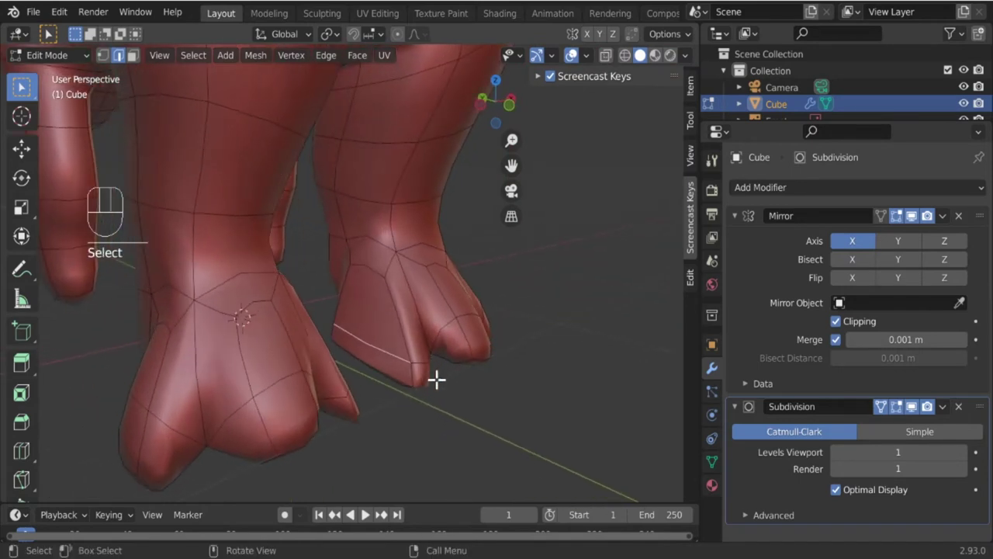
# Shrink and move the toe edge, then switch off mirror modifier clipping and merging.
pyautogui.press('s')
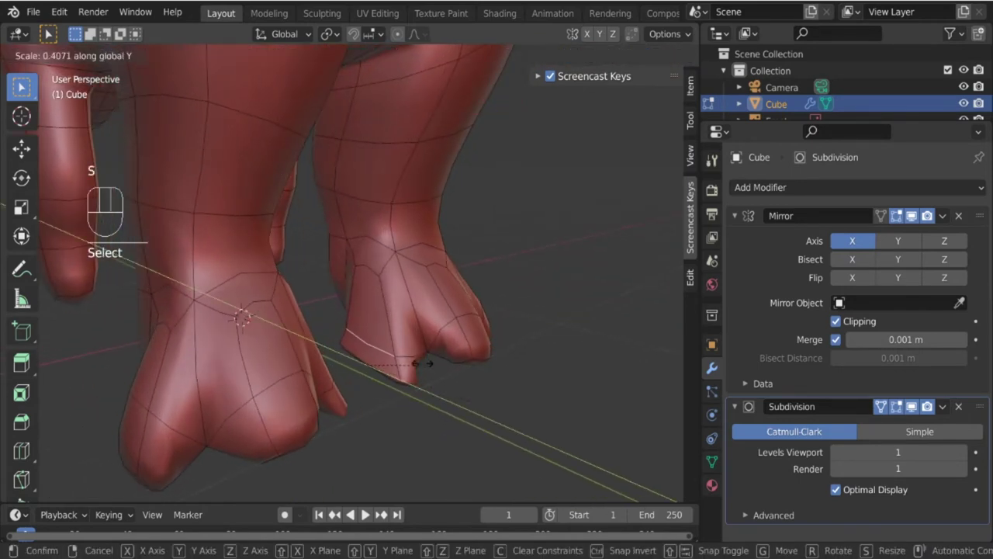
pyautogui.moveTo(429, 373); pyautogui.dragTo(343, 345)
pyautogui.press('g')
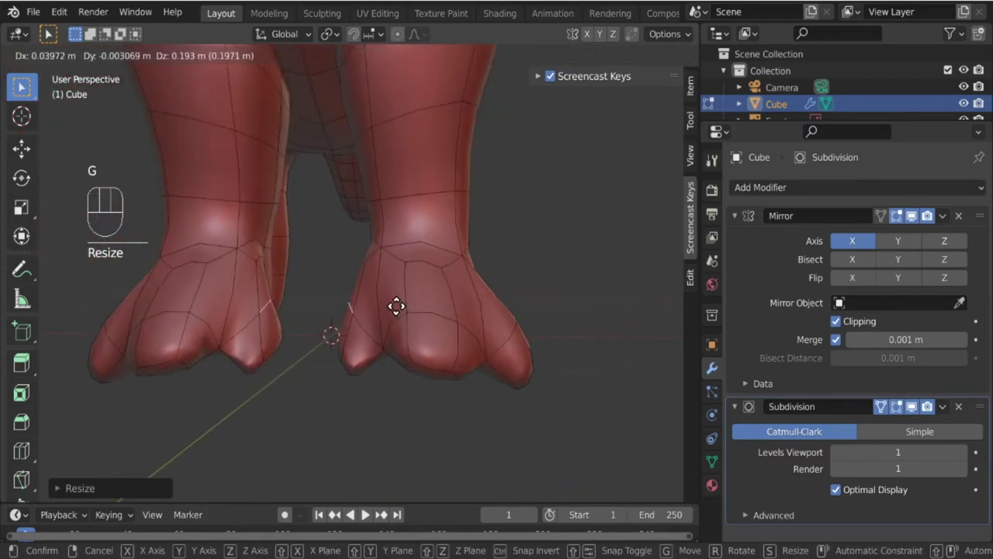
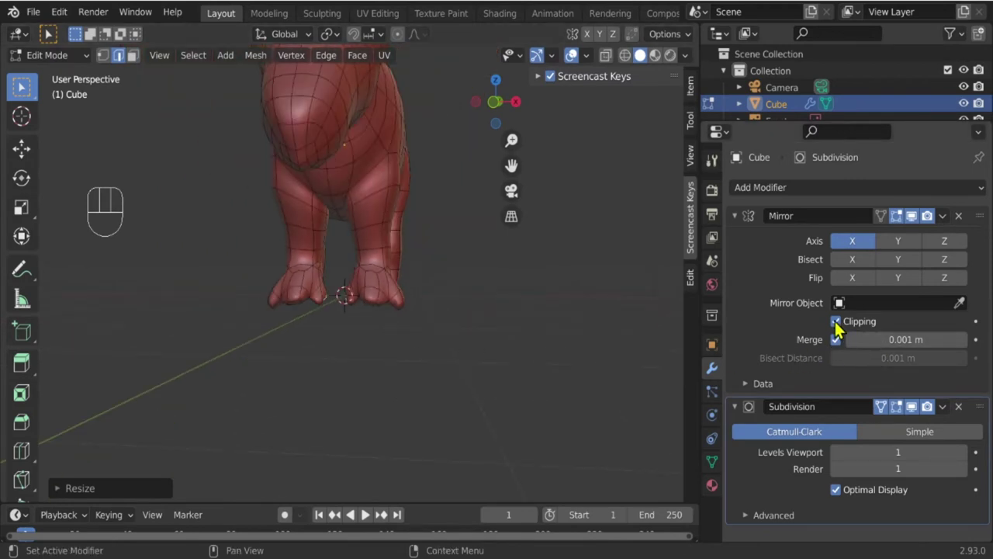
pyautogui.click(841, 323)
# Disable Mirror modifier clipping and rotate and move the leg geometry, toggling the mirrored half's visibility.
pyautogui.click(843, 343)
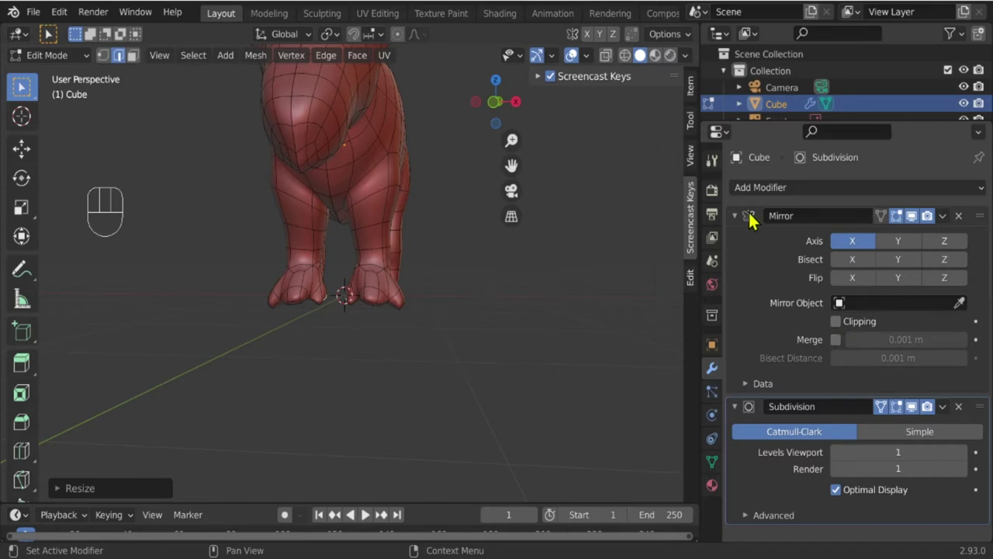
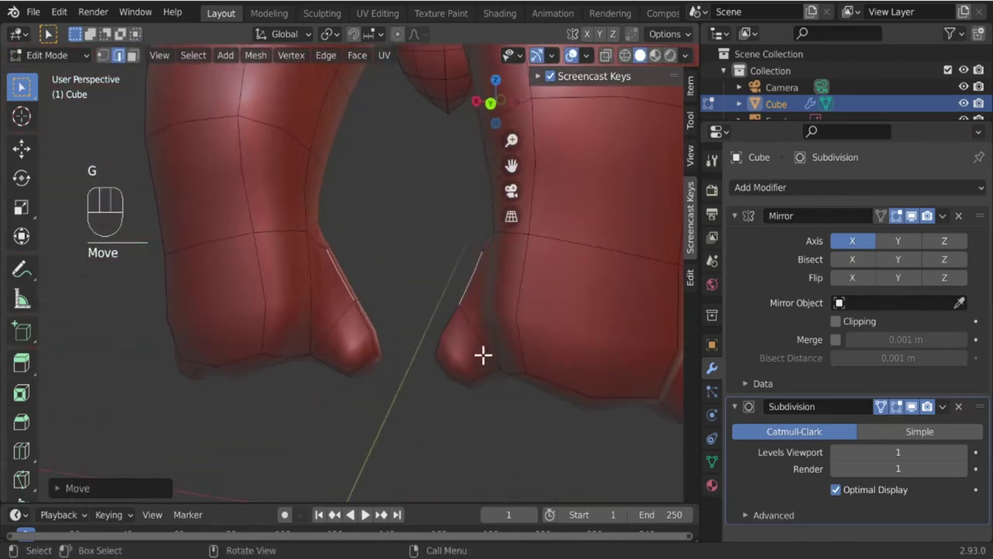
pyautogui.press('r')
pyautogui.moveTo(362, 342); pyautogui.dragTo(128, 341)
pyautogui.moveTo(380, 352); pyautogui.dragTo(377, 302)
pyautogui.moveTo(367, 328); pyautogui.dragTo(469, 305)
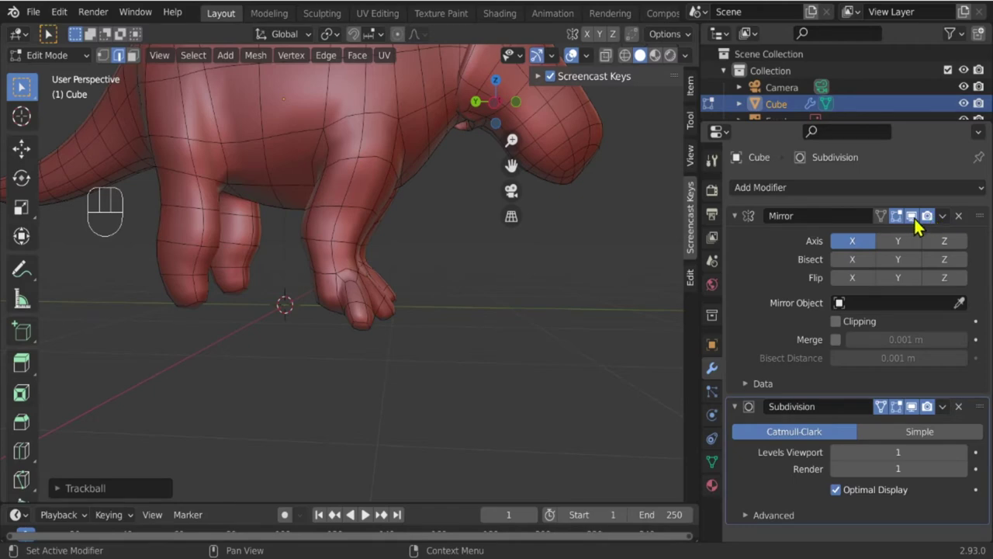
pyautogui.click(926, 225)
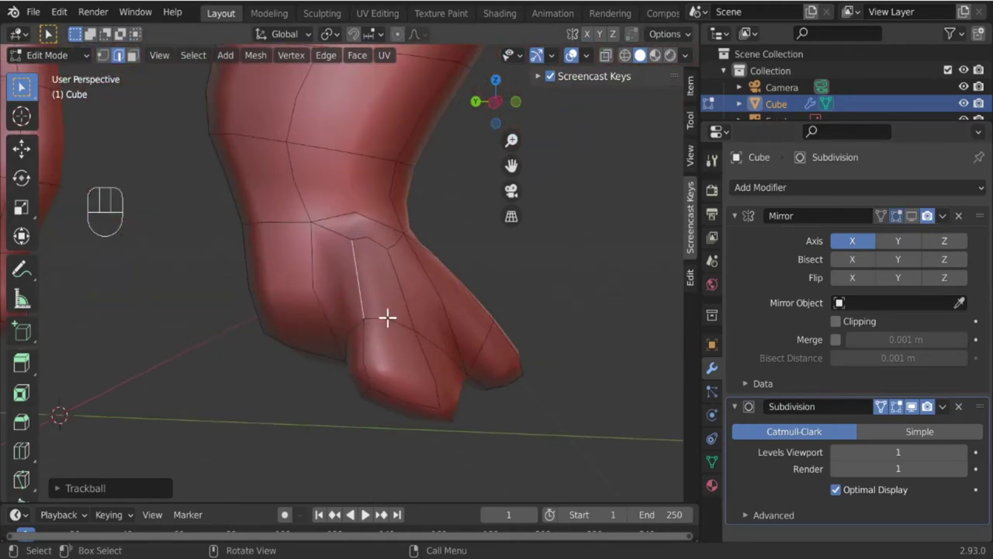
pyautogui.press('g')
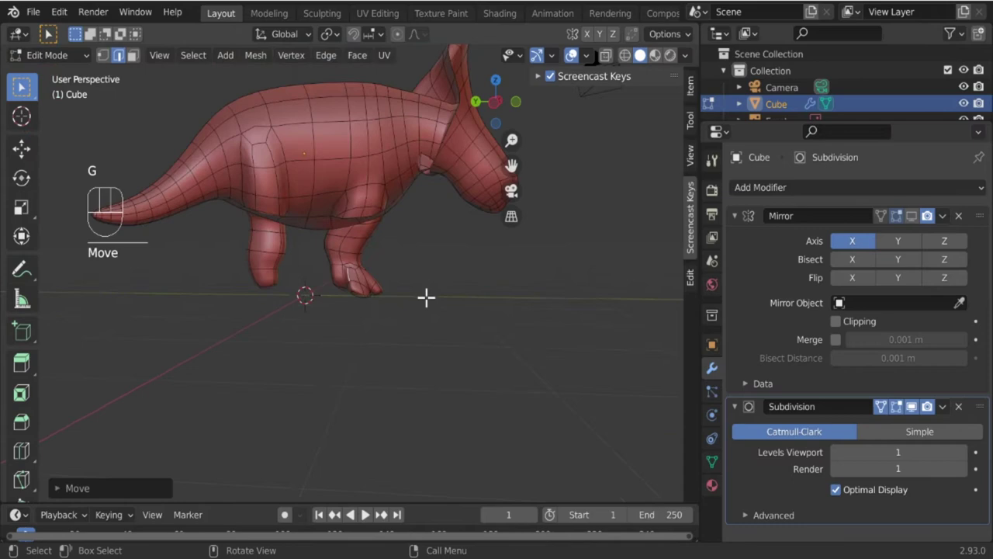
pyautogui.moveTo(430, 299); pyautogui.dragTo(459, 302)
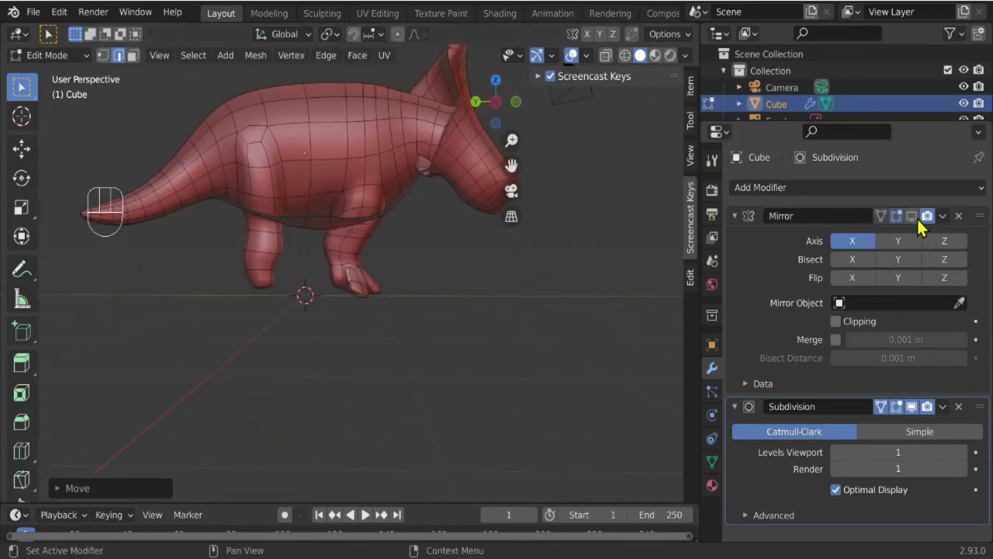
pyautogui.click(918, 219)
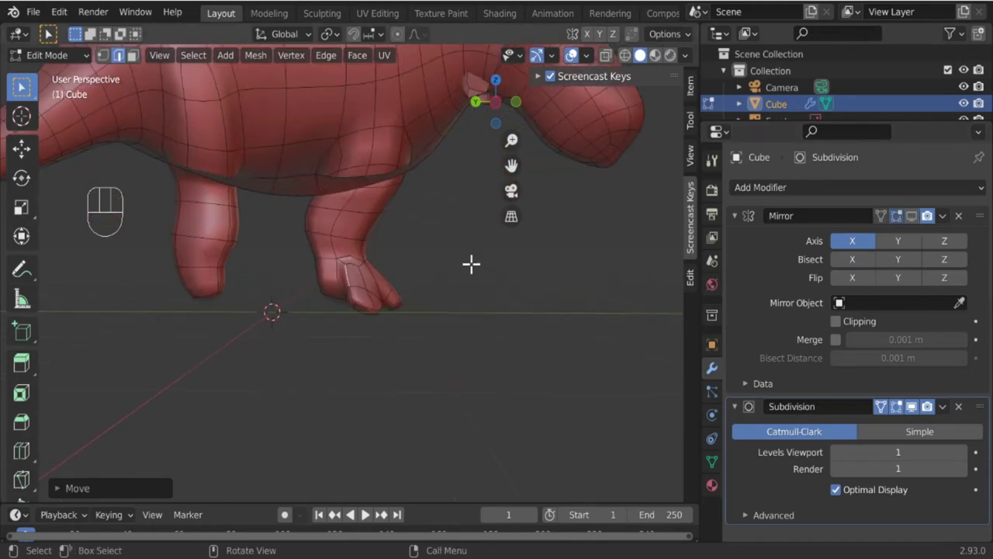
# Rotate and reposition the edge loops running across the top of the toes.
pyautogui.click(416, 302)
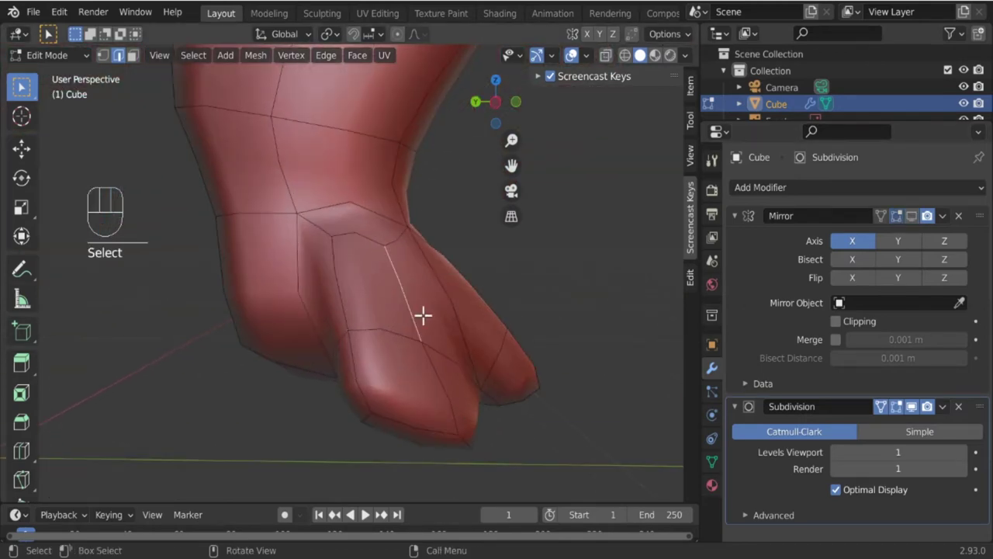
pyautogui.middleClick(420, 367)
pyautogui.moveTo(398, 416); pyautogui.dragTo(389, 357)
pyautogui.click(388, 352)
pyautogui.press('r')
pyautogui.press('g')
pyautogui.click(383, 228)
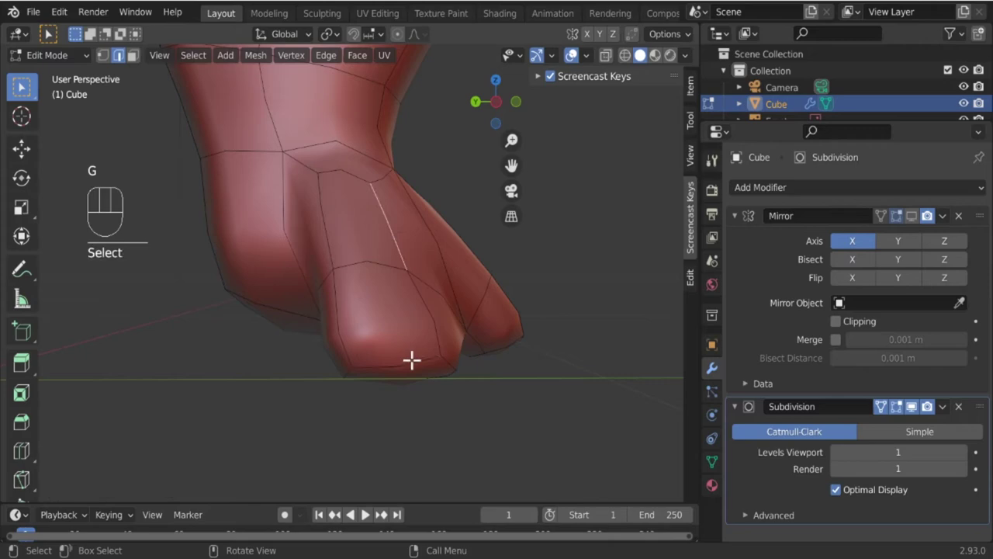
pyautogui.moveTo(385, 353); pyautogui.dragTo(428, 356)
pyautogui.moveTo(348, 301); pyautogui.dragTo(305, 281)
pyautogui.click(333, 229)
pyautogui.moveTo(414, 325); pyautogui.dragTo(366, 323)
pyautogui.press('g')
pyautogui.moveTo(355, 320); pyautogui.dragTo(431, 336)
pyautogui.moveTo(251, 289); pyautogui.dragTo(547, 273)
pyautogui.moveTo(465, 304); pyautogui.dragTo(554, 310)
pyautogui.middleClick(415, 405)
pyautogui.middleClick(429, 347)
# Rotate the edges under the toes and scale the side faces to round out the foot.
pyautogui.click(391, 383)
pyautogui.moveTo(429, 387); pyautogui.dragTo(493, 356)
pyautogui.click(509, 309)
pyautogui.moveTo(488, 367); pyautogui.dragTo(442, 405)
pyautogui.press('r')
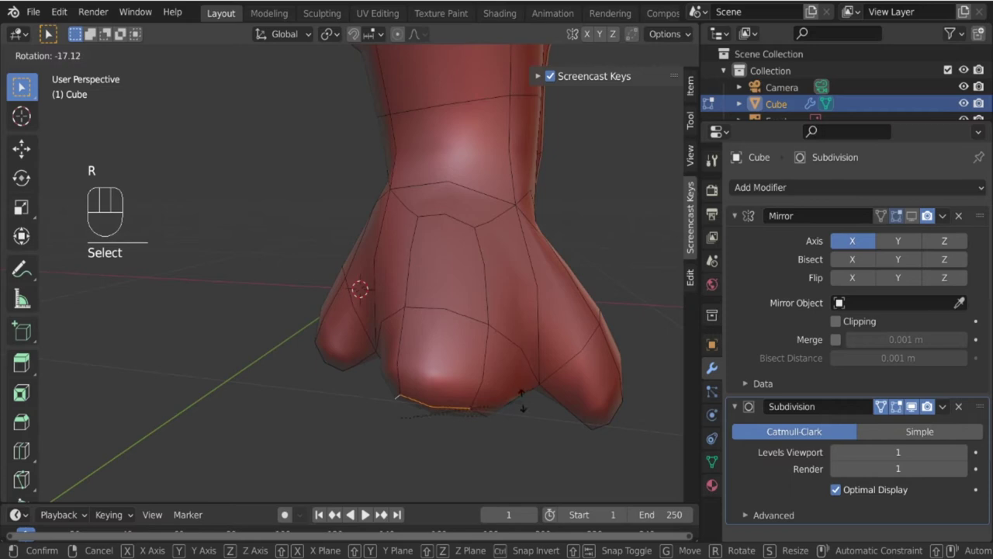
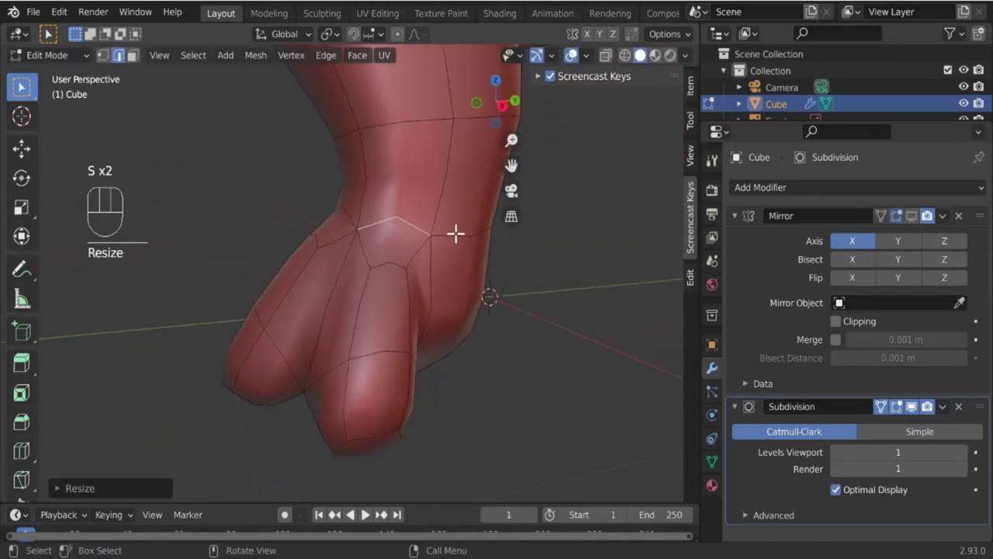
pyautogui.moveTo(561, 298); pyautogui.dragTo(377, 300)
pyautogui.moveTo(340, 275); pyautogui.dragTo(283, 258)
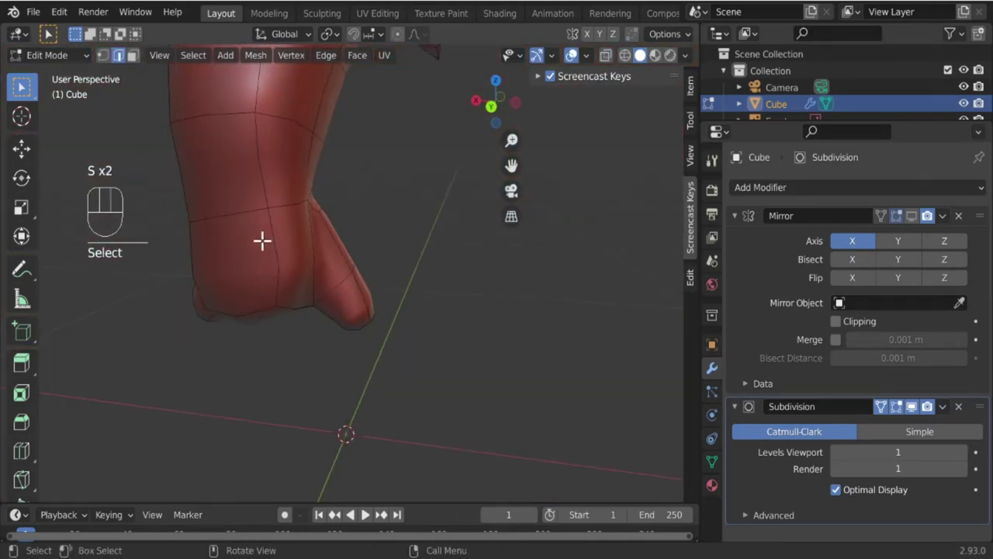
pyautogui.click(238, 215)
pyautogui.click(235, 212)
pyautogui.press('s')
pyautogui.moveTo(361, 261); pyautogui.dragTo(210, 249)
pyautogui.moveTo(447, 327); pyautogui.dragTo(304, 318)
pyautogui.moveTo(405, 338); pyautogui.dragTo(333, 349)
pyautogui.click(141, 64)
pyautogui.moveTo(421, 395); pyautogui.dragTo(337, 385)
pyautogui.click(313, 293)
pyautogui.moveTo(371, 306); pyautogui.dragTo(491, 300)
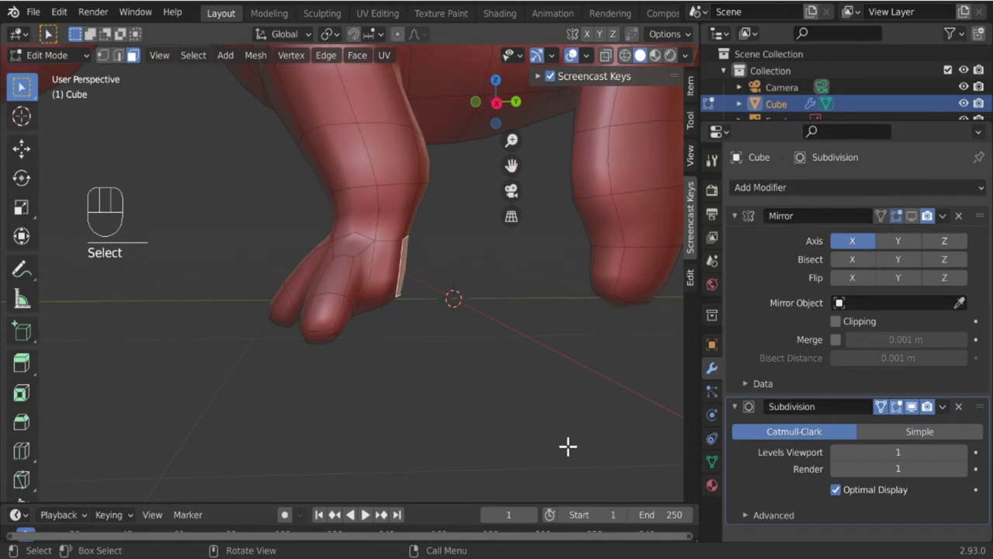
# In side view, extrude the foot's side face and rotate, move and scale it into place.
pyautogui.press('KP_3')
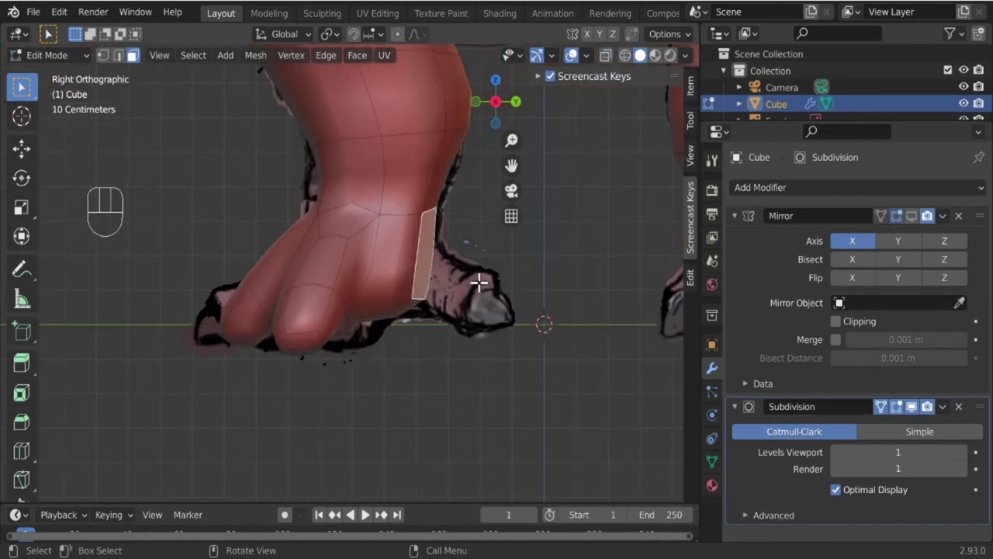
pyautogui.press('e')
pyautogui.press('r')
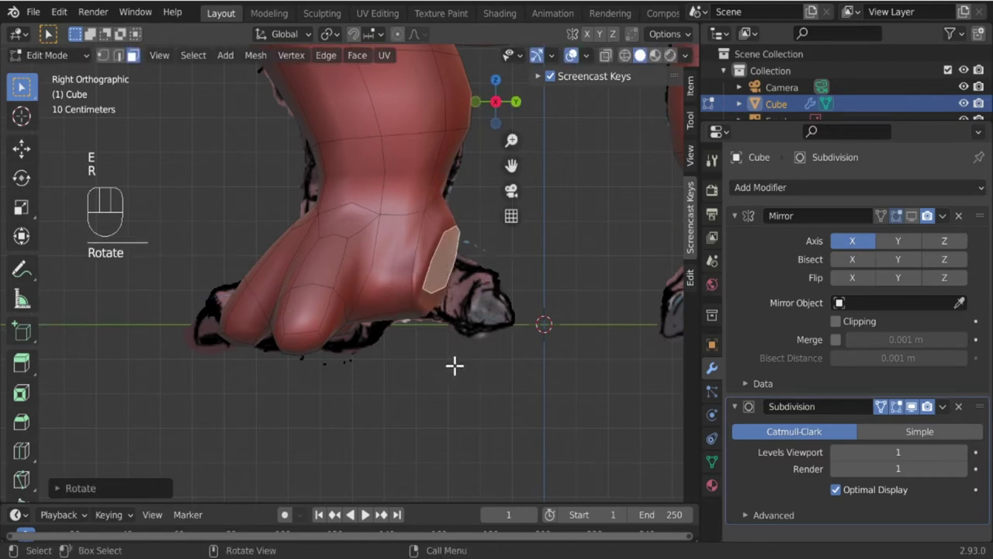
pyautogui.press('r')
pyautogui.press('r')
pyautogui.press('g')
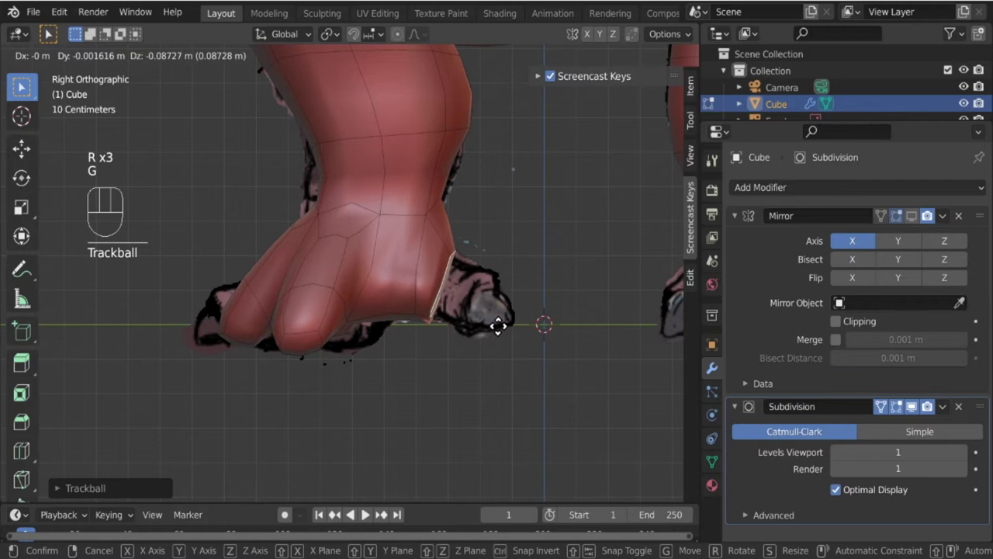
pyautogui.press('s')
# Extrude the outer toe tip in successive segments, tapering each so the toe ends in a narrow tip.
pyautogui.press('e')
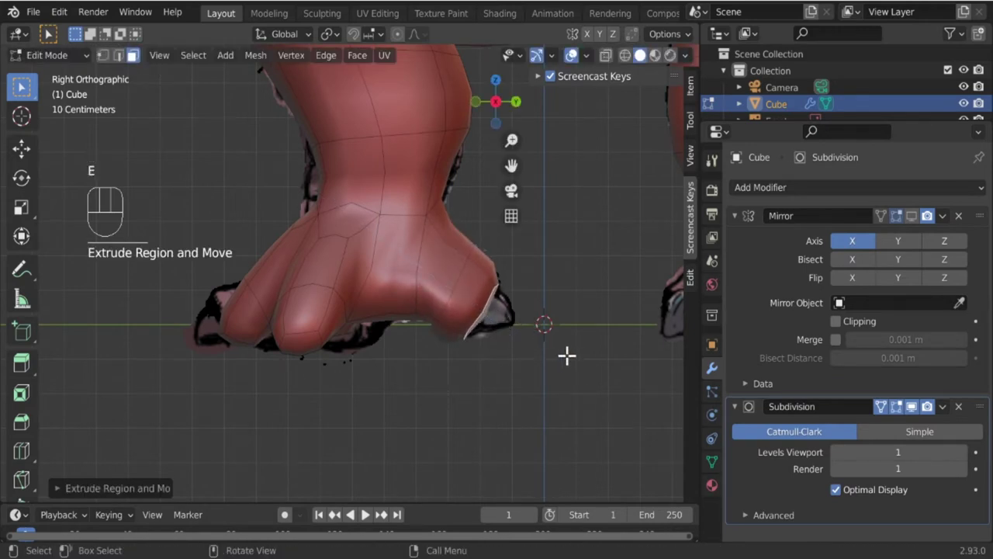
pyautogui.press('r')
pyautogui.press('g')
pyautogui.press('s')
pyautogui.press('s')
pyautogui.press('g')
pyautogui.press('e')
pyautogui.press('s')
pyautogui.press('r')
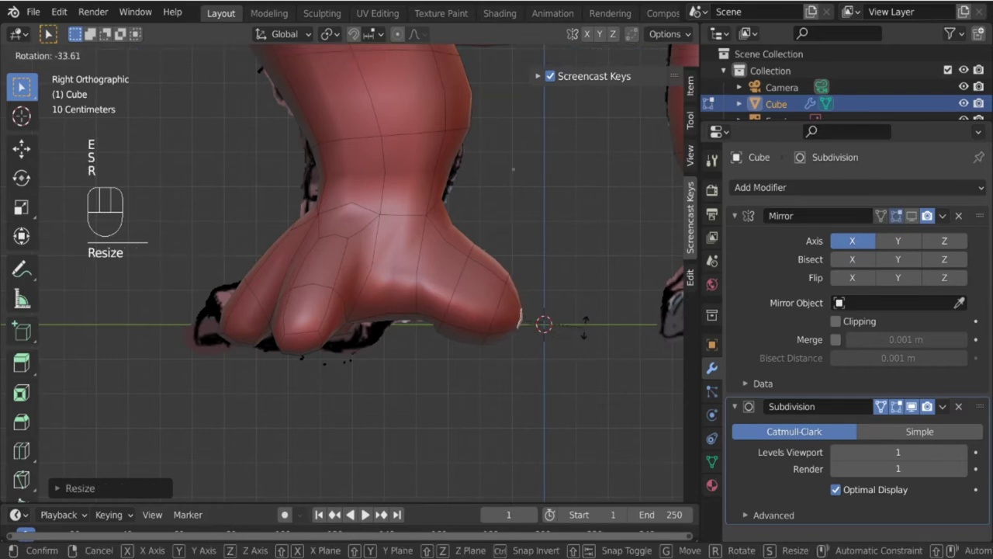
pyautogui.press('g')
pyautogui.moveTo(452, 336); pyautogui.dragTo(357, 356)
pyautogui.moveTo(335, 355); pyautogui.dragTo(419, 368)
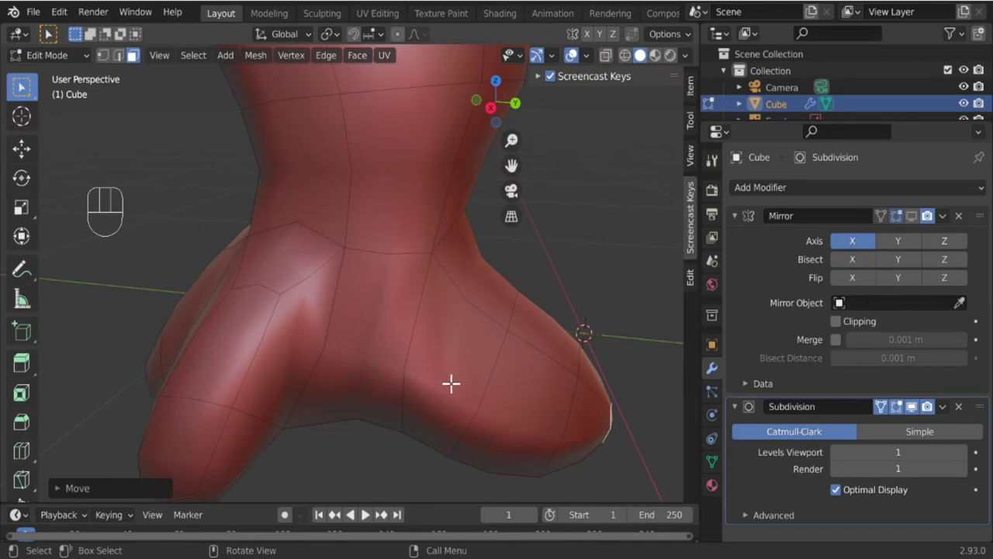
pyautogui.click(453, 382)
# Select the middle face rings of the outer toe and thin them with scale and Alt+S shrink/fatten.
pyautogui.click(496, 296)
pyautogui.click(446, 398)
pyautogui.middleClick(418, 418)
pyautogui.middleClick(415, 385)
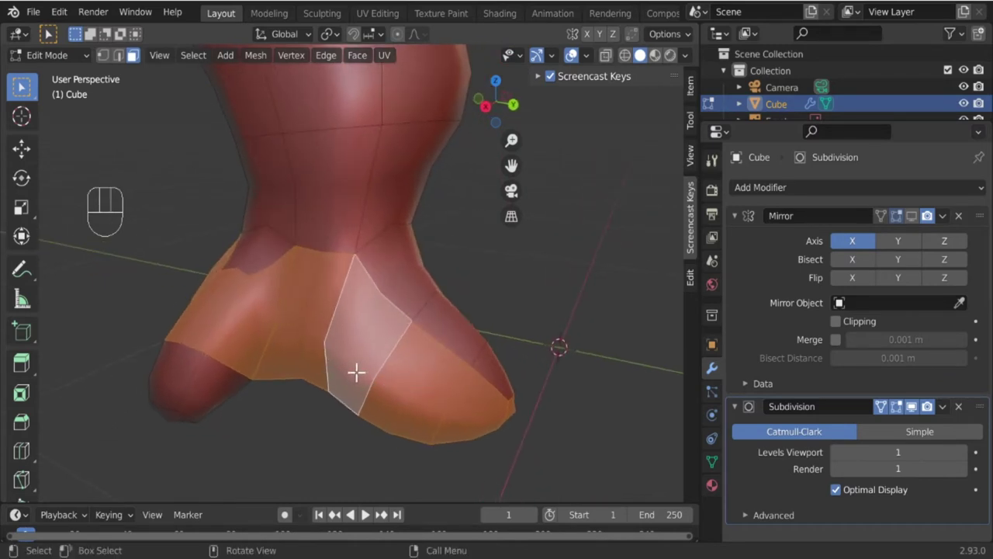
pyautogui.click(358, 370)
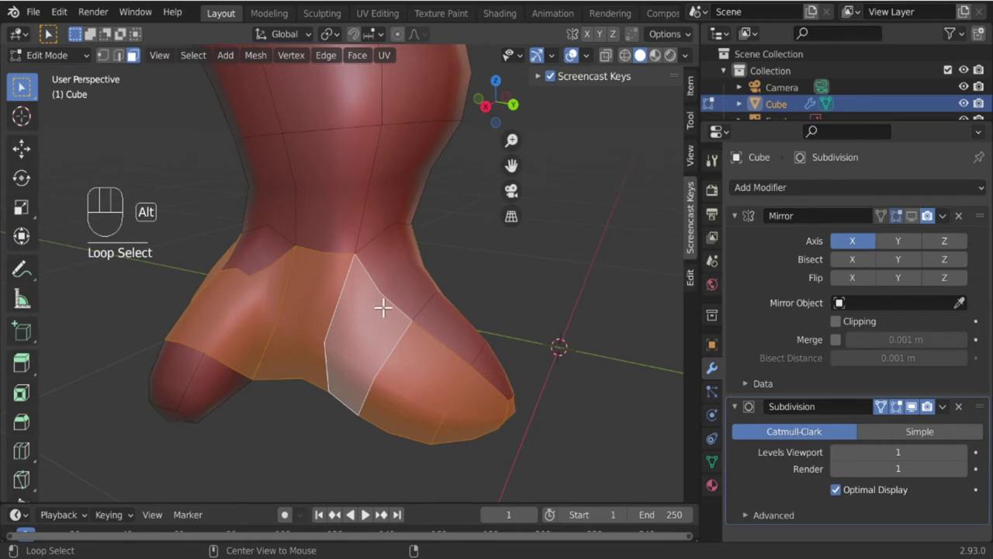
pyautogui.click(385, 304)
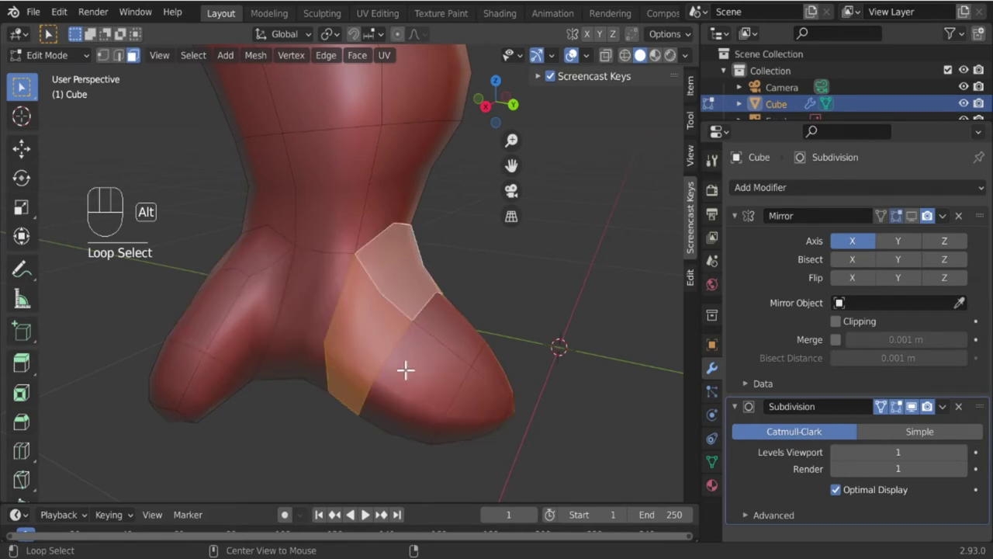
pyautogui.press('s')
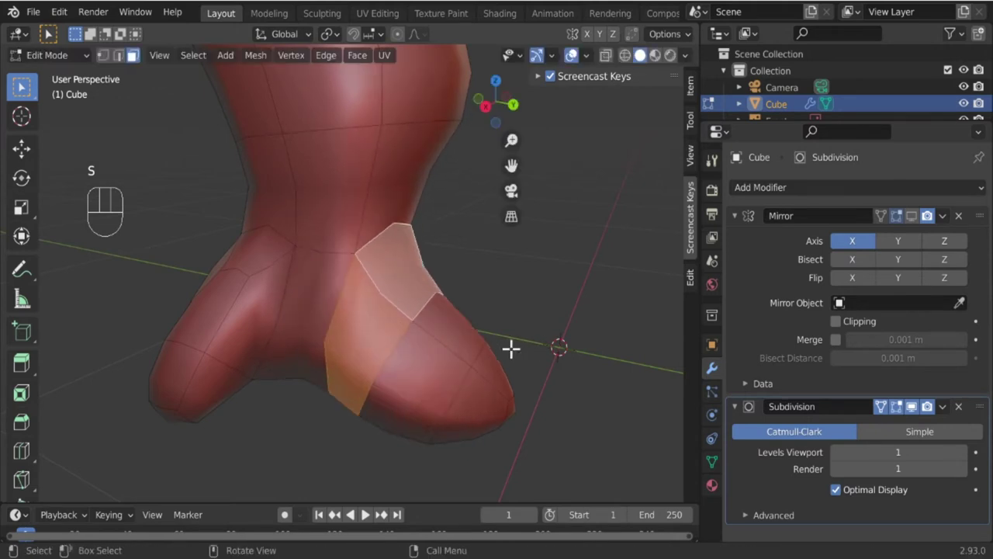
pyautogui.press('alt+s')
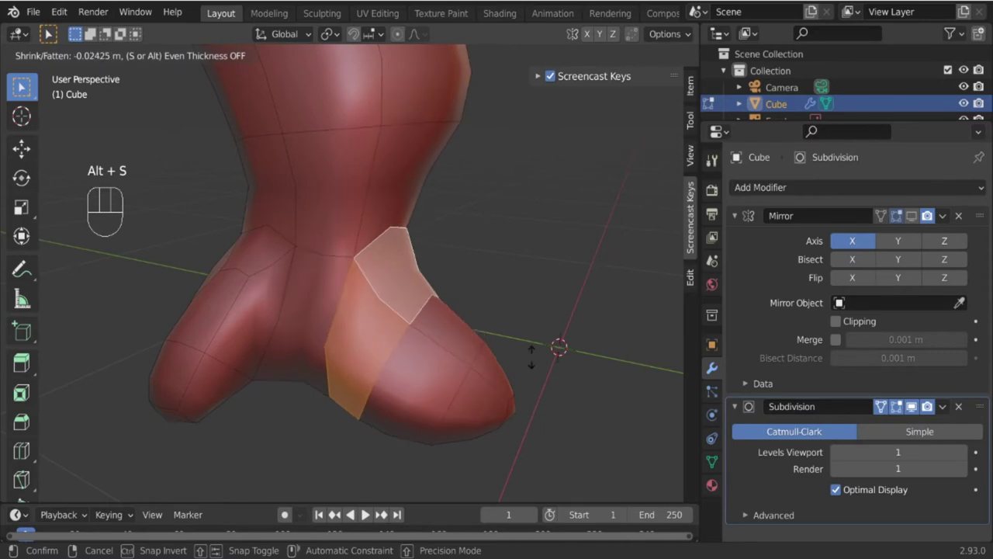
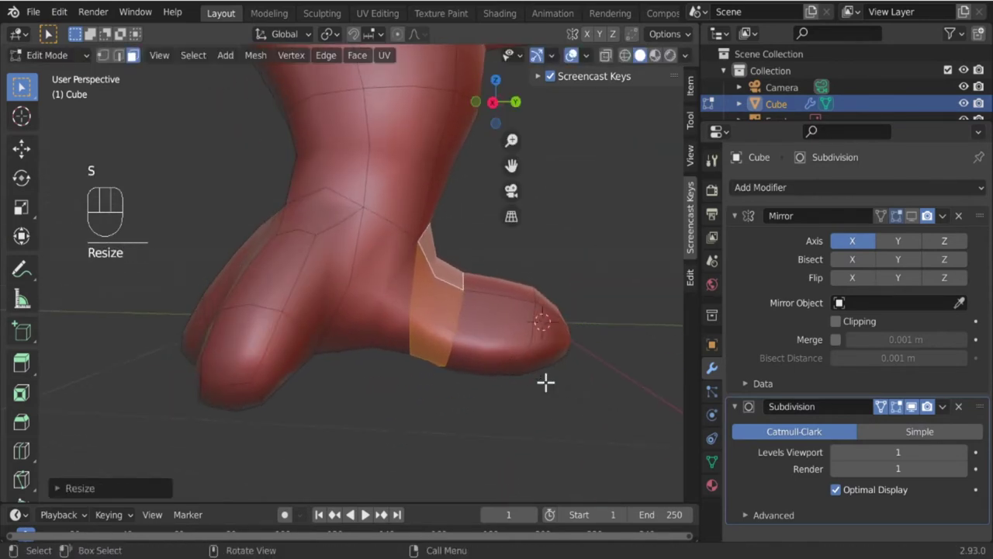
pyautogui.press('KP_1')
pyautogui.press('KP_3')
# Select the inner toe's tip face and line up the front reference view.
pyautogui.press('g')
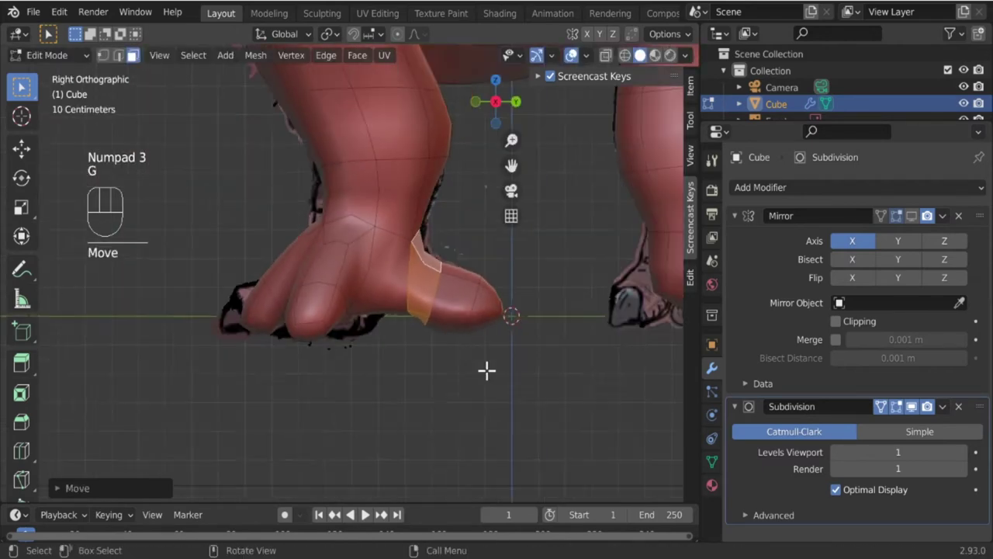
pyautogui.click(320, 314)
pyautogui.moveTo(326, 343); pyautogui.dragTo(348, 345)
pyautogui.moveTo(350, 338); pyautogui.dragTo(383, 320)
pyautogui.moveTo(347, 306); pyautogui.dragTo(347, 271)
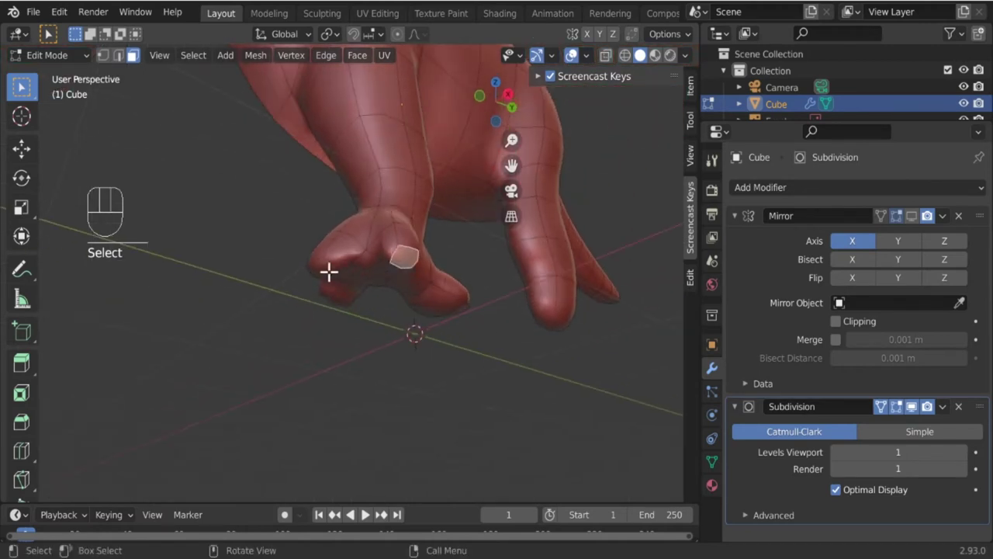
pyautogui.click(328, 269)
pyautogui.press('KP_3')
# Rotate, move and enlarge the inner toe tip so it angles along the reference drawing.
pyautogui.press('r')
pyautogui.press('g')
pyautogui.press('r')
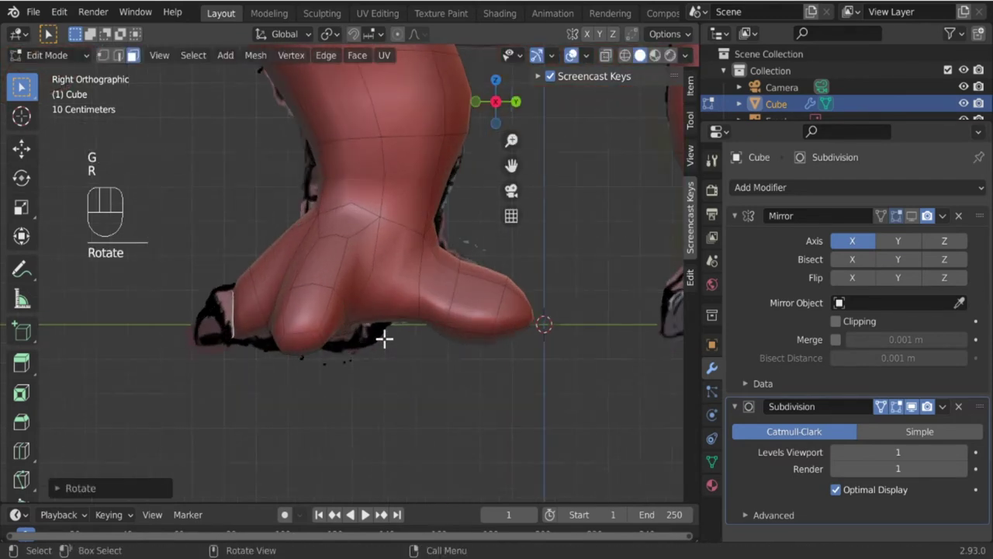
pyautogui.press('s')
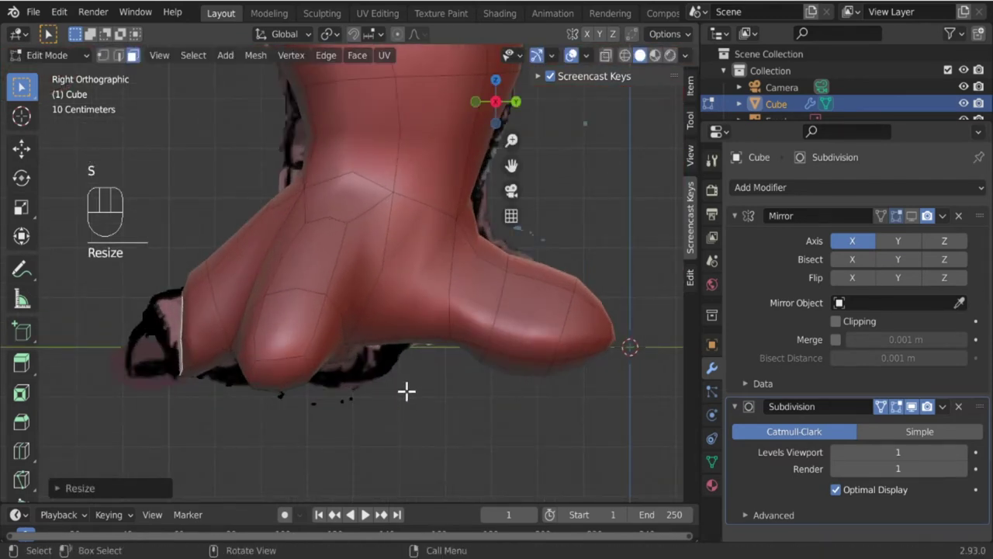
pyautogui.press('r')
pyautogui.press('g')
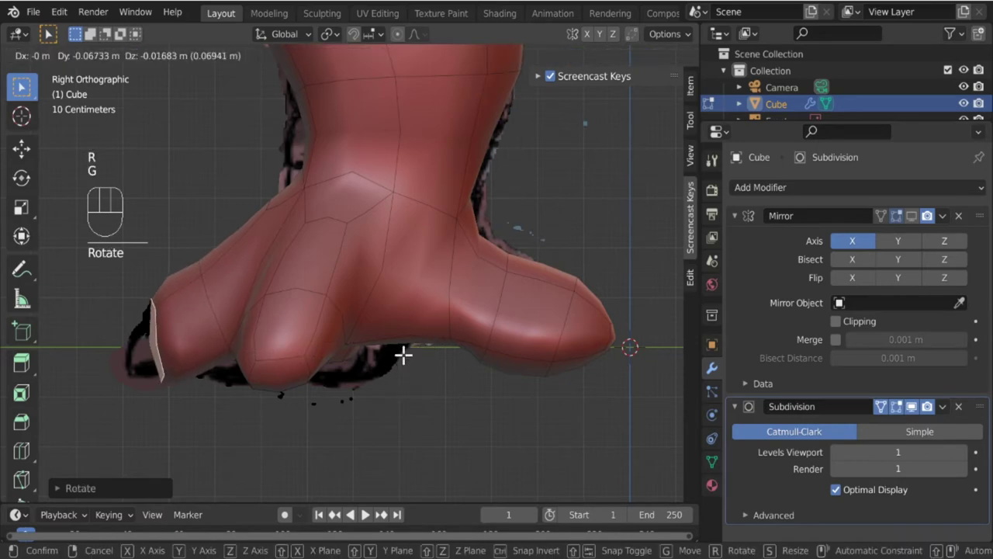
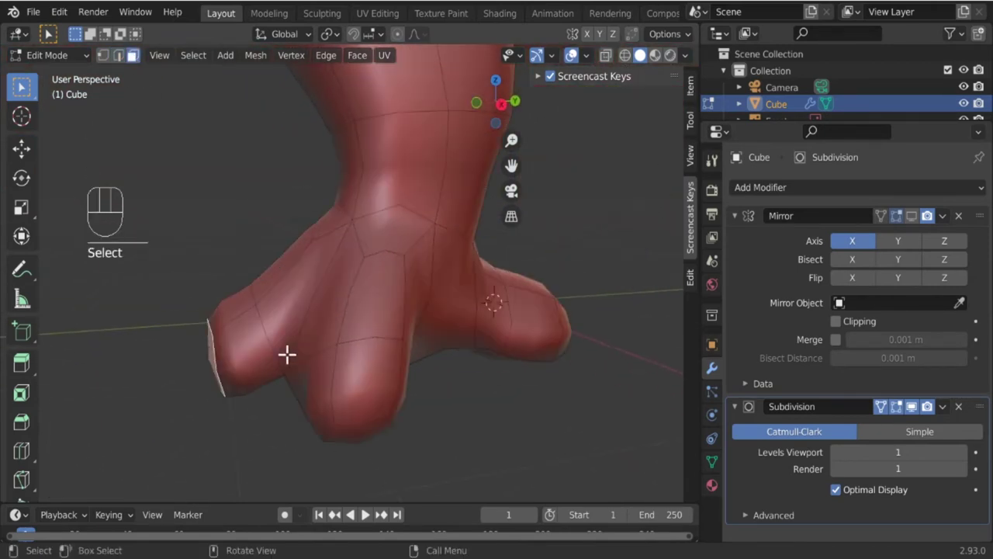
# Extrude a new segment from the inner toe tip and rotate it to the reference angle.
pyautogui.press('KP_3')
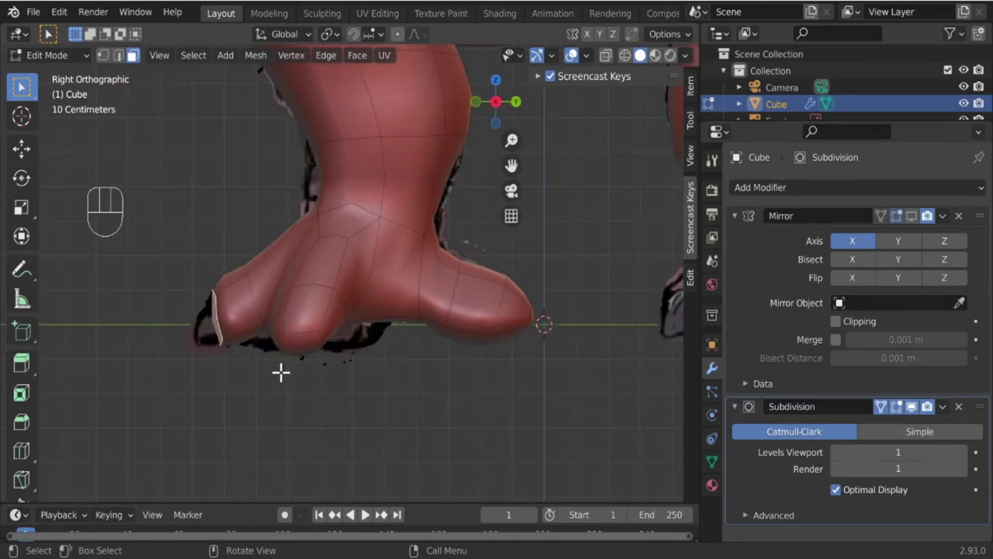
pyautogui.press('e')
pyautogui.press('s')
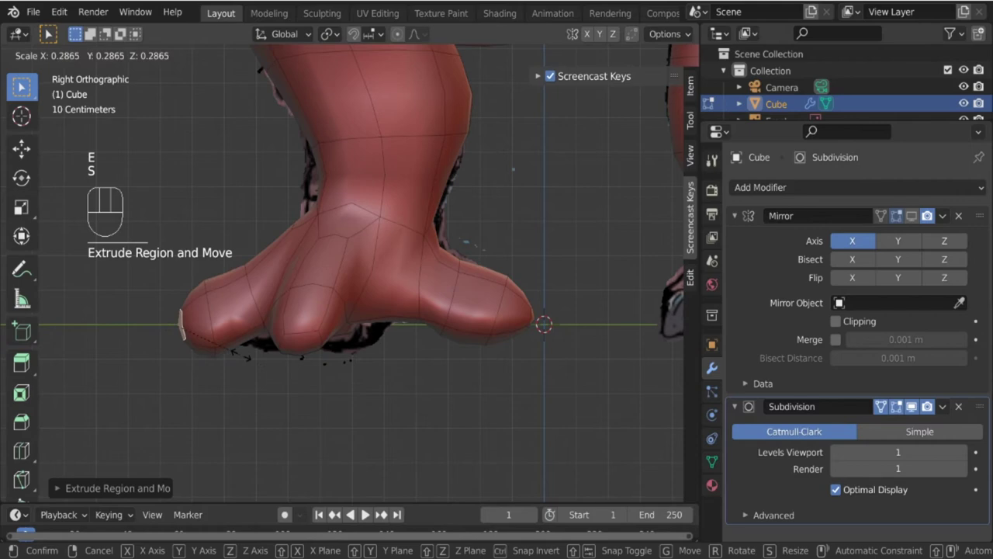
pyautogui.press('r')
pyautogui.press('g')
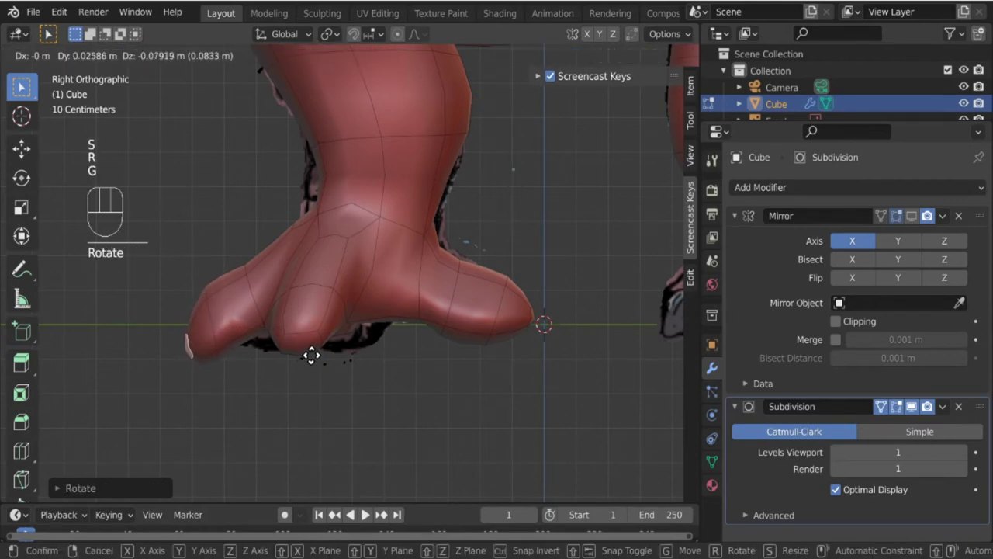
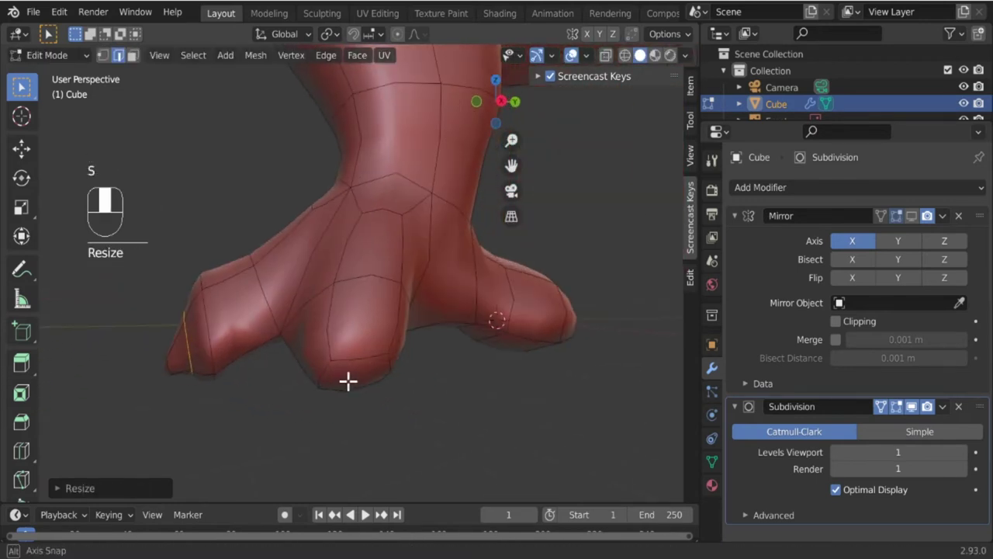
pyautogui.press('g')
pyautogui.moveTo(330, 382); pyautogui.dragTo(447, 393)
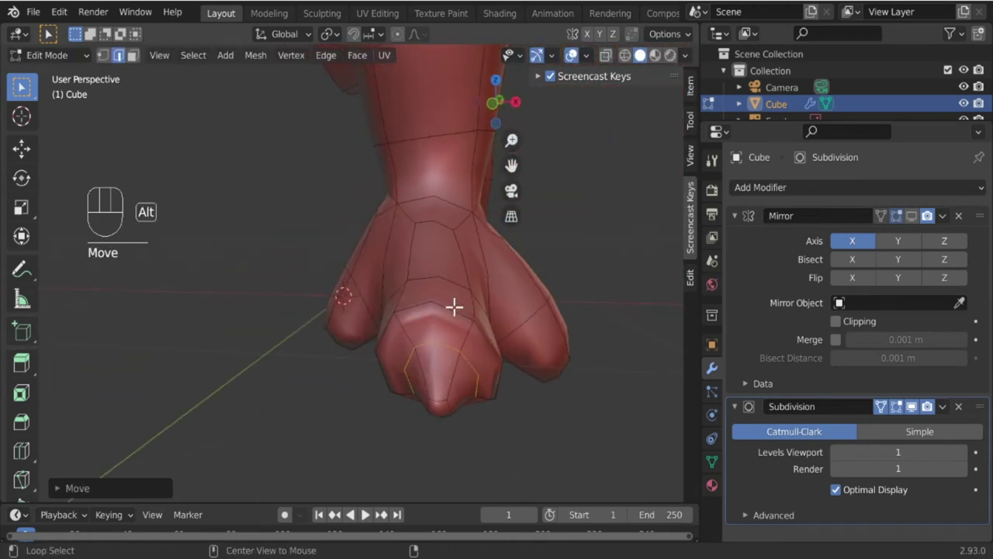
# Move and scale edge loops on the middle and inner toes to separate the toes.
pyautogui.middleClick(511, 390)
pyautogui.press('KP_3')
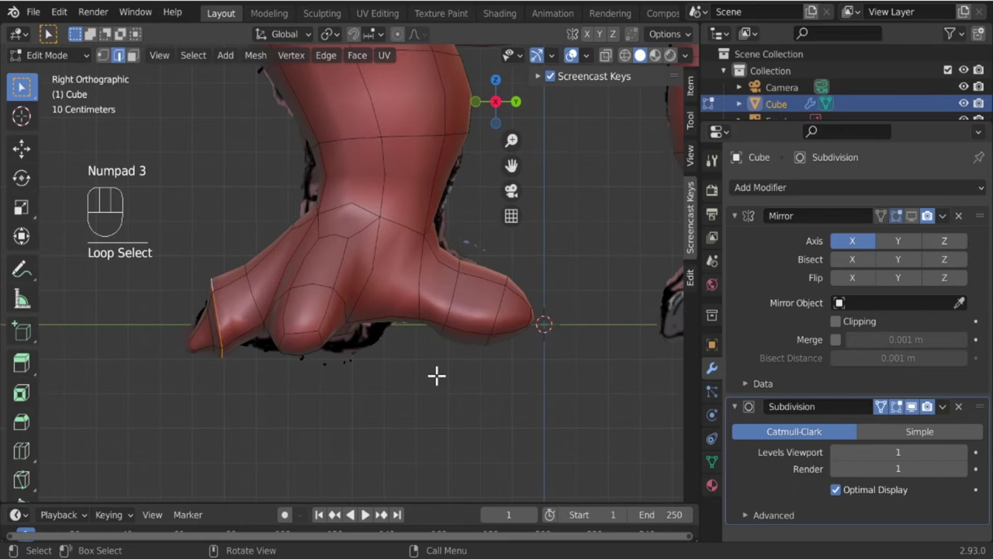
pyautogui.press('g')
pyautogui.press('s')
pyautogui.moveTo(280, 387); pyautogui.dragTo(271, 309)
pyautogui.click(243, 250)
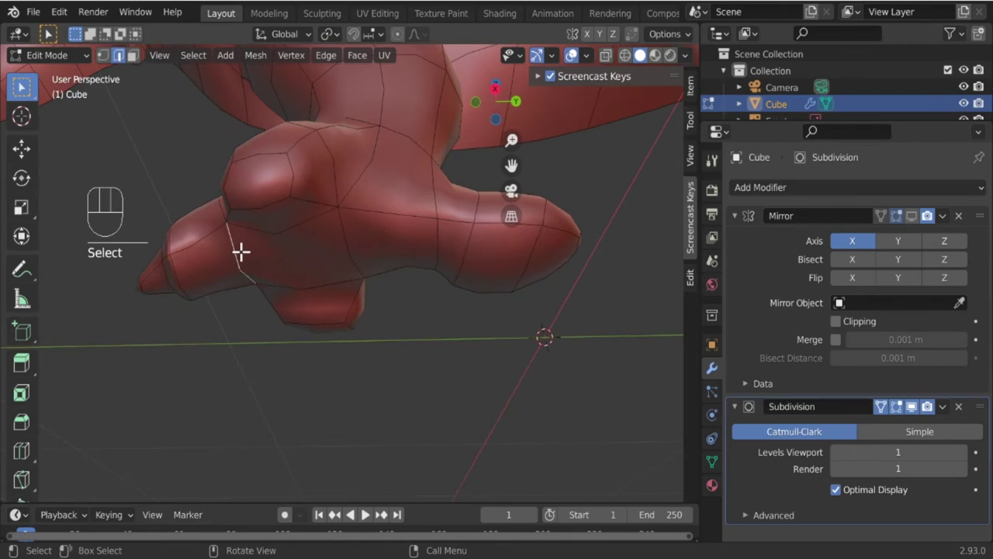
pyautogui.press('KP_3')
pyautogui.press('g')
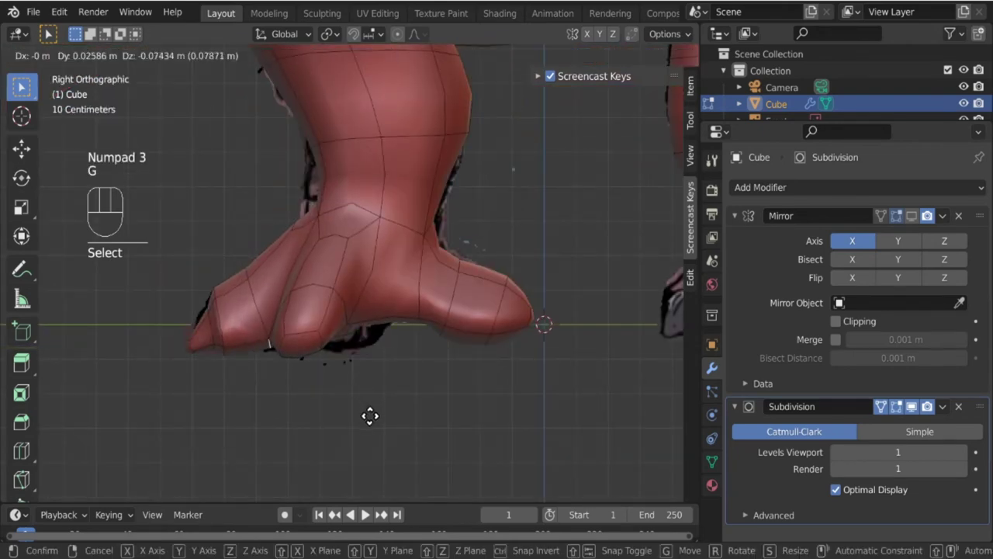
pyautogui.moveTo(367, 411); pyautogui.dragTo(361, 308)
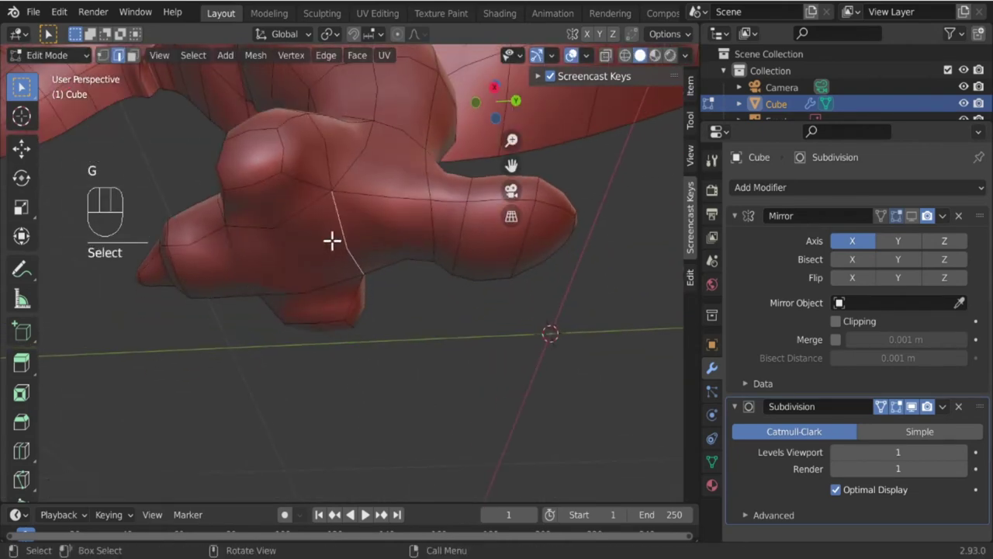
pyautogui.press('KP_3')
pyautogui.press('g')
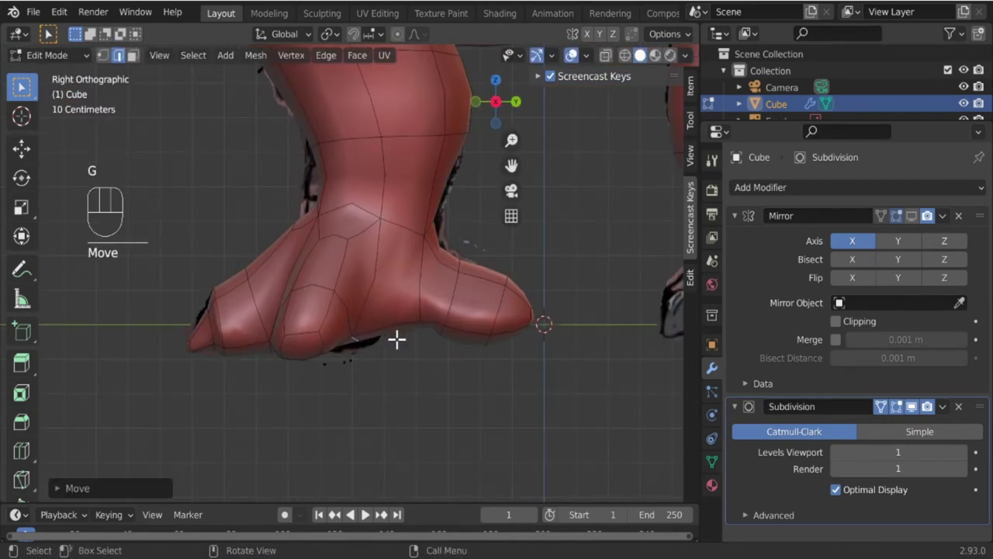
# Select the geometry along the toe underside and rotate it to lift the sole between the toes.
pyautogui.click(407, 335)
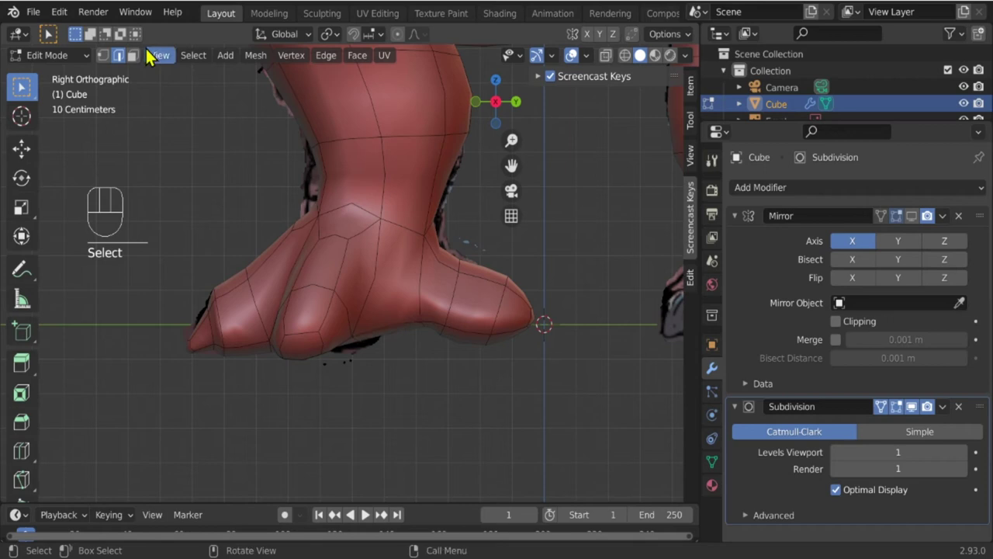
pyautogui.click(134, 62)
pyautogui.click(406, 324)
pyautogui.moveTo(414, 361); pyautogui.dragTo(421, 336)
pyautogui.press('KP_3')
pyautogui.press('r')
pyautogui.press('g')
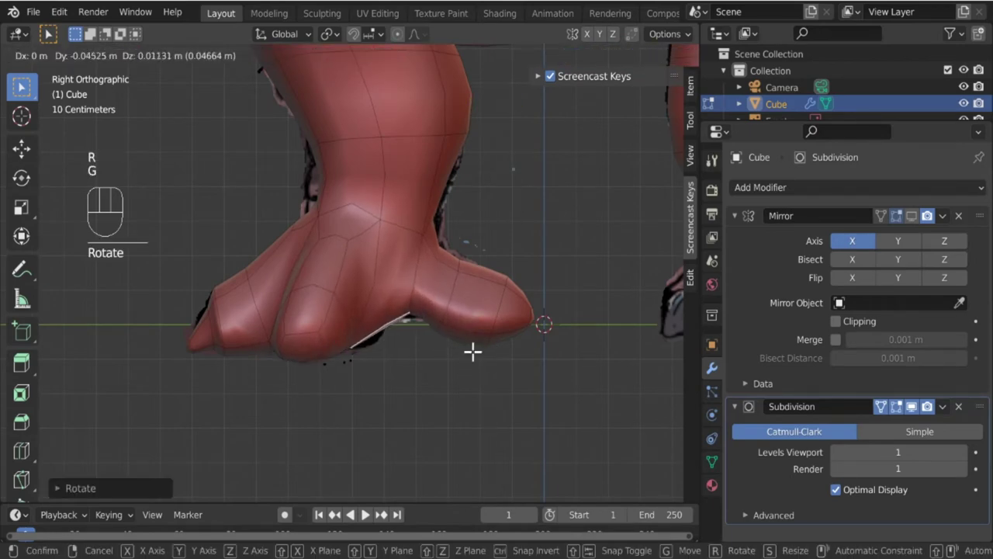
# Preview the smoothed foot in Object Mode, then return to Edit Mode and the front view.
pyautogui.press('Tab')
pyautogui.moveTo(401, 334); pyautogui.dragTo(421, 327)
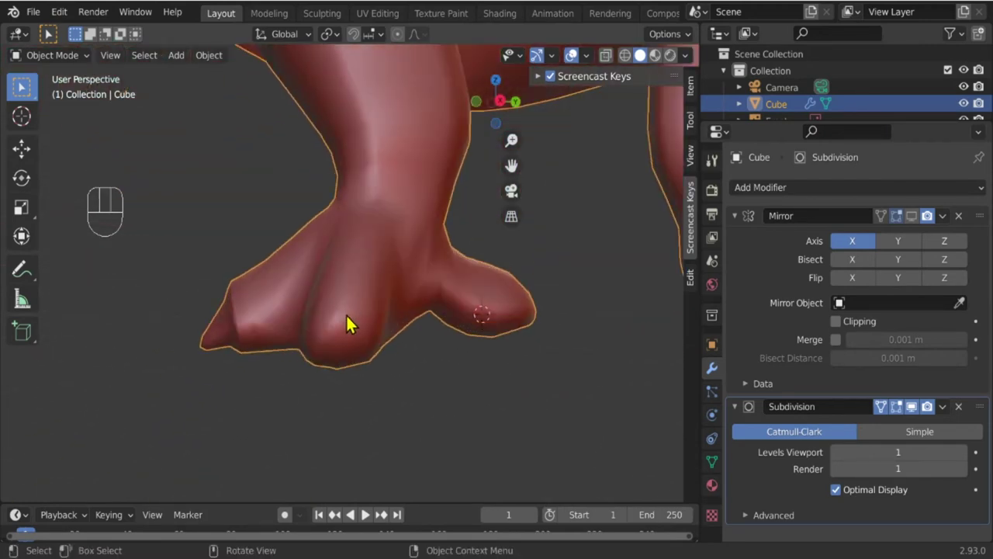
pyautogui.click(354, 318)
pyautogui.press('"')
pyautogui.press('Tab')
pyautogui.middleClick(362, 346)
pyautogui.press('KP_3')
pyautogui.moveTo(272, 351); pyautogui.dragTo(409, 351)
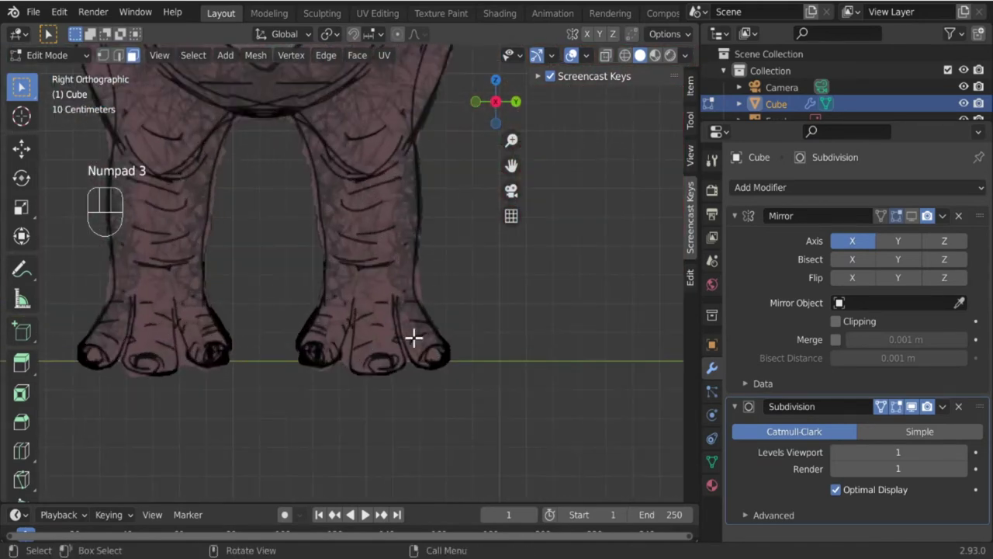
# Extrude and shrink a toe's tip face, then pull it outward into a pointed claw.
pyautogui.moveTo(575, 359); pyautogui.dragTo(308, 375)
pyautogui.moveTo(387, 367); pyautogui.dragTo(207, 378)
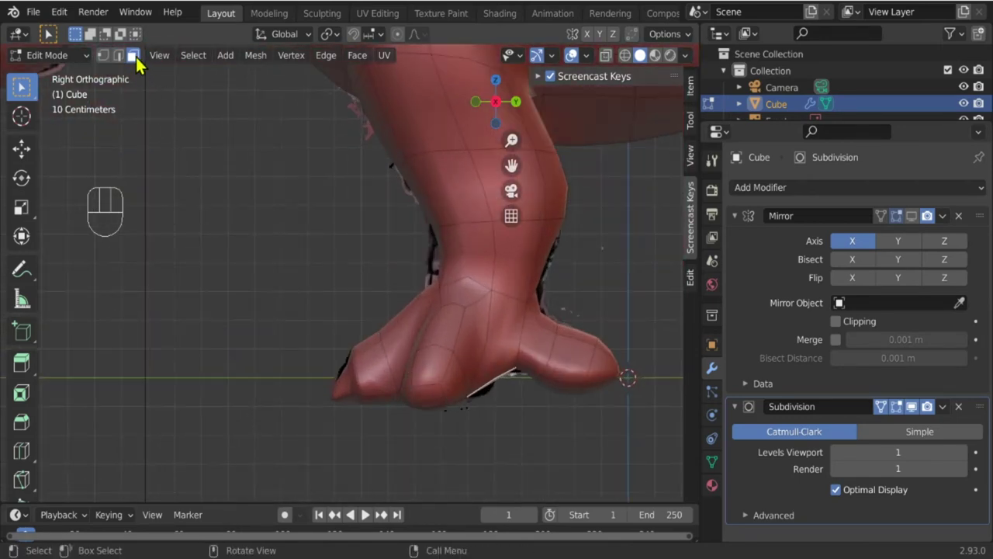
pyautogui.click(140, 57)
pyautogui.click(434, 393)
pyautogui.moveTo(429, 391); pyautogui.dragTo(337, 256)
pyautogui.moveTo(355, 298); pyautogui.dragTo(419, 324)
pyautogui.moveTo(479, 367); pyautogui.dragTo(461, 368)
pyautogui.press('e')
pyautogui.press('s')
pyautogui.press('e')
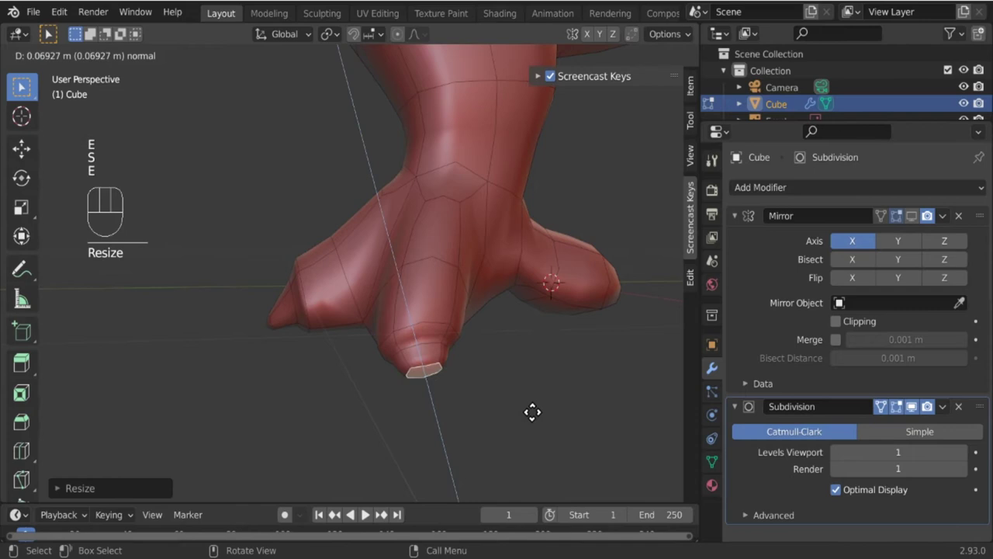
pyautogui.press('s')
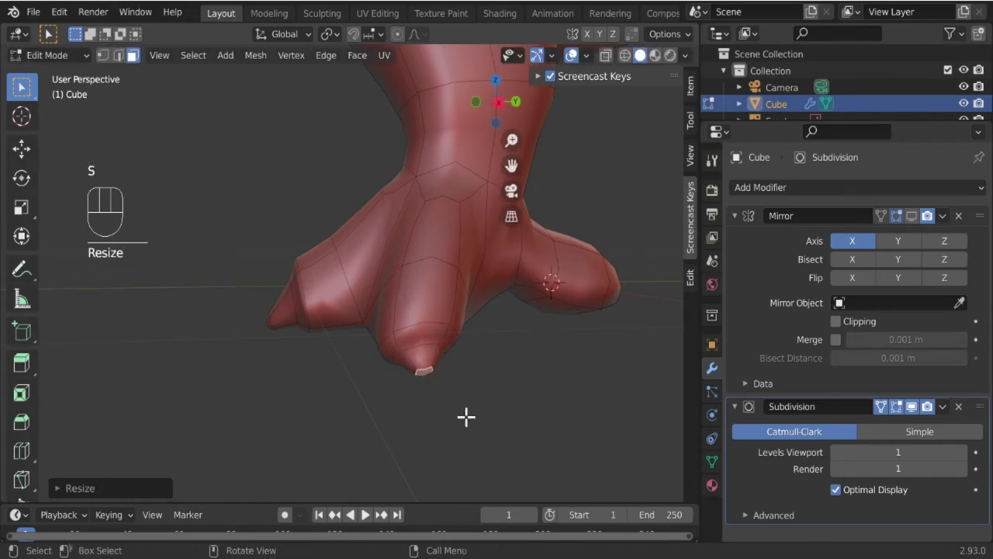
pyautogui.middleClick(463, 416)
pyautogui.press('g')
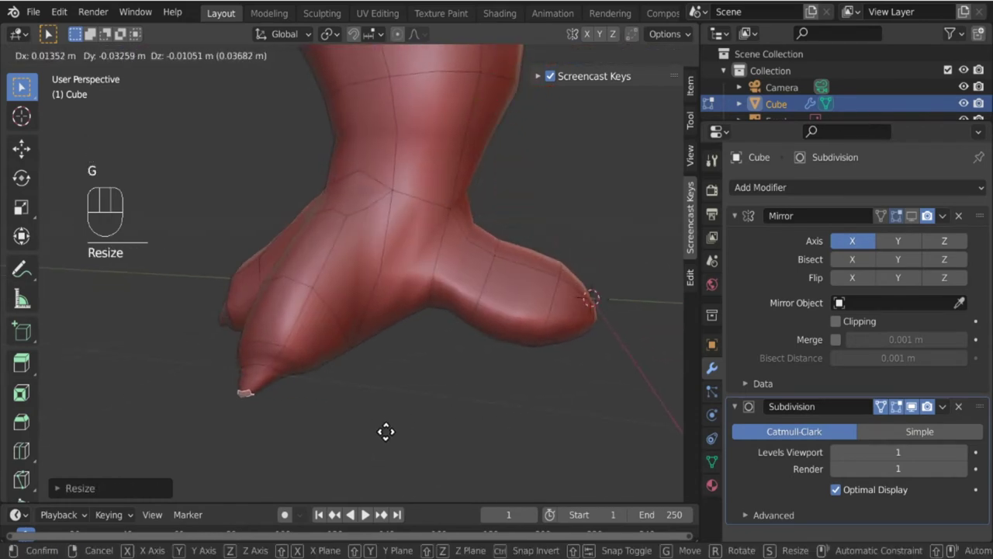
pyautogui.moveTo(337, 375); pyautogui.dragTo(425, 362)
# Pull the next toe's tip down into a claw and check the result in Object Mode.
pyautogui.middleClick(476, 346)
pyautogui.click(124, 55)
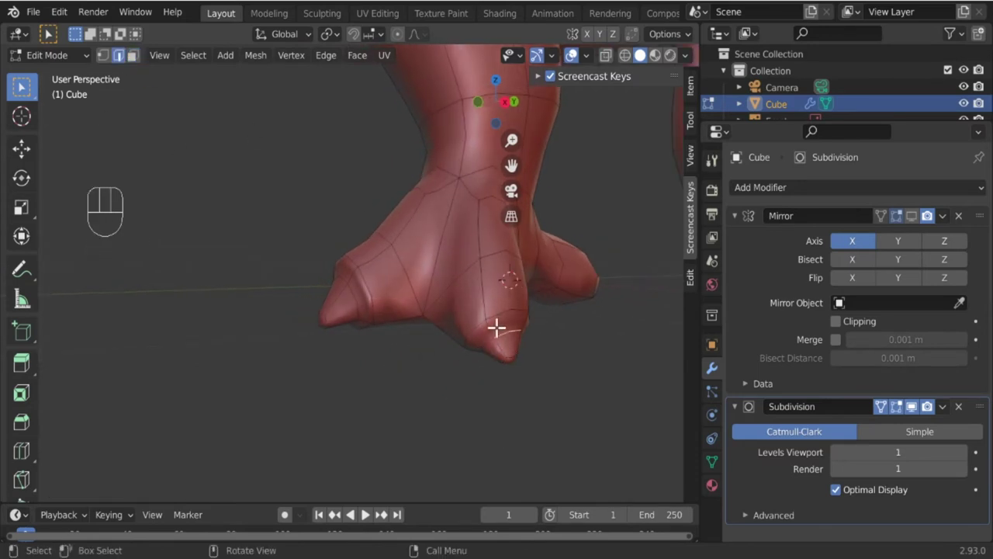
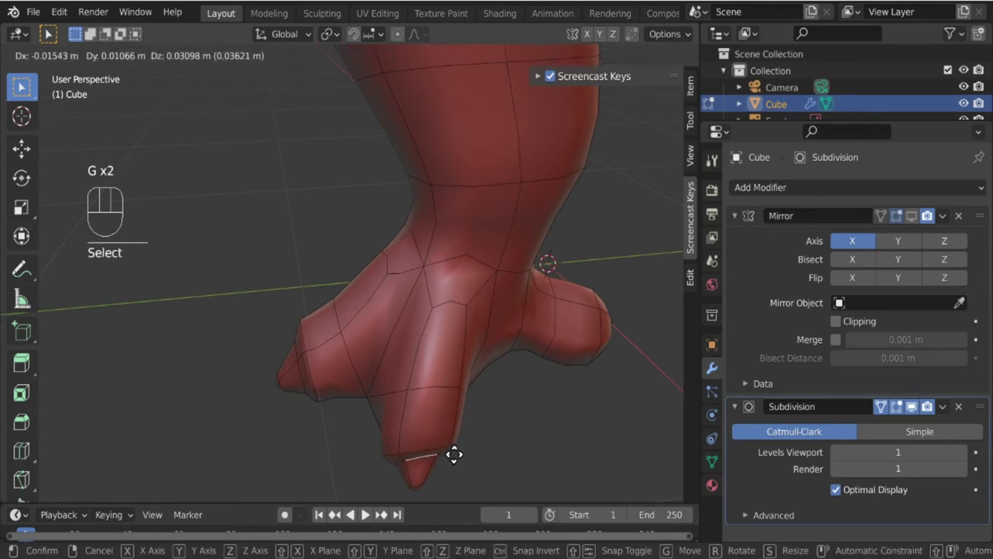
pyautogui.moveTo(455, 436); pyautogui.dragTo(492, 367)
pyautogui.press('Tab')
pyautogui.moveTo(543, 358); pyautogui.dragTo(546, 374)
pyautogui.press('Tab')
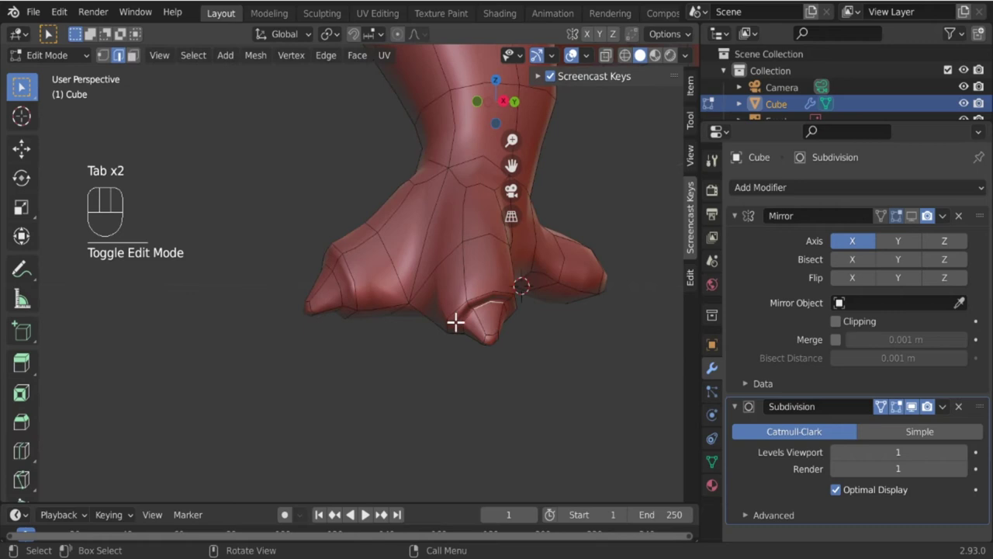
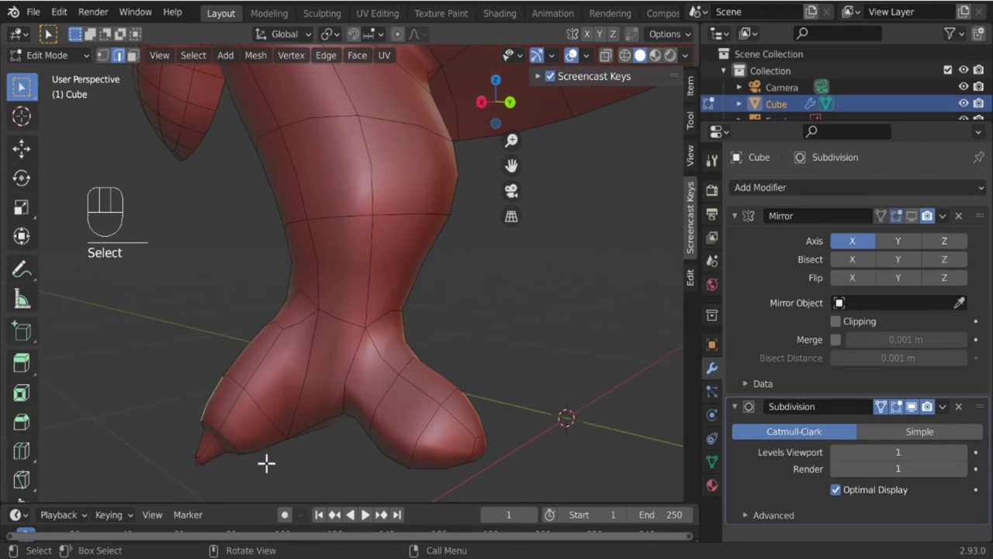
# Nudge an edge along the outer toe, then swing round to the back of the foot.
pyautogui.press('g')
pyautogui.click(232, 416)
pyautogui.press('g')
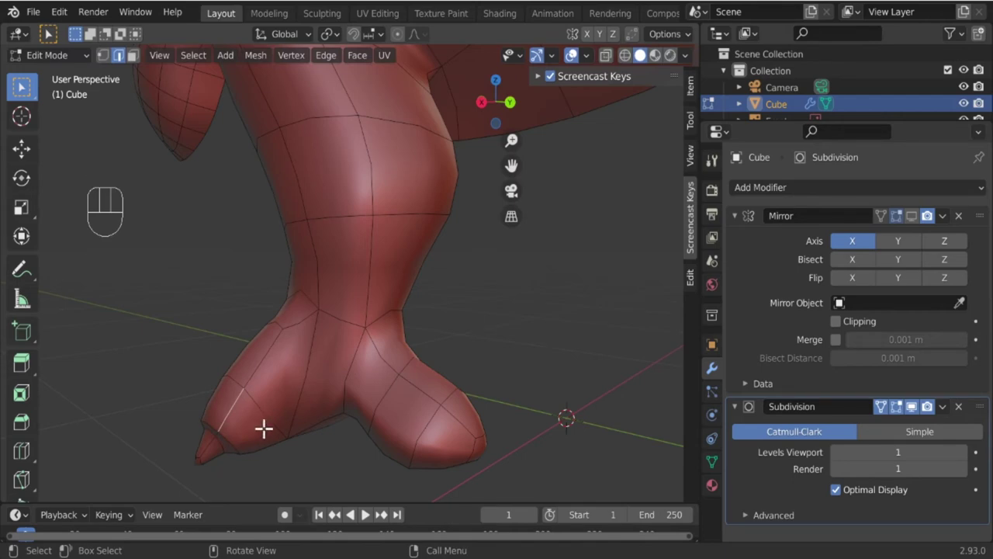
pyautogui.moveTo(297, 419); pyautogui.dragTo(284, 361)
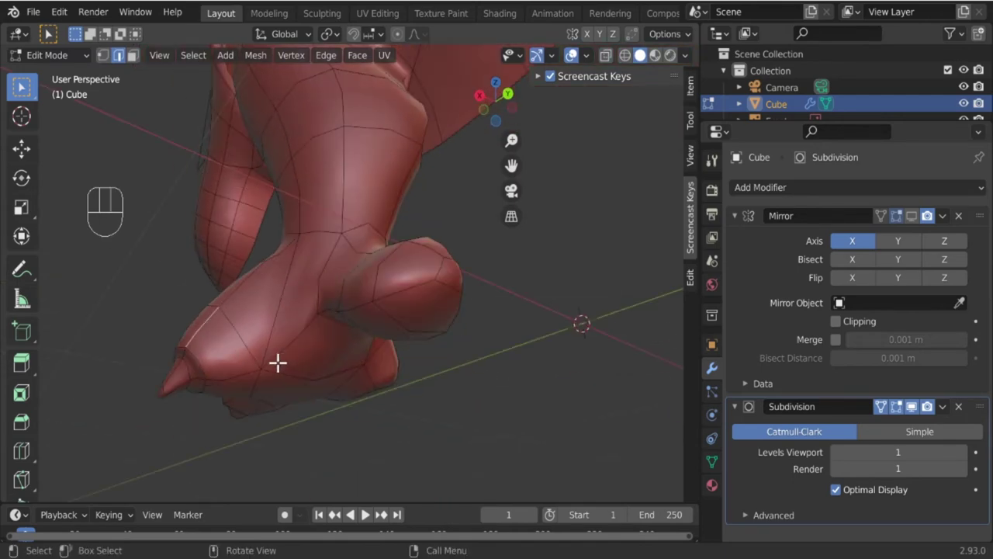
pyautogui.moveTo(283, 401); pyautogui.dragTo(338, 482)
pyautogui.moveTo(348, 440); pyautogui.dragTo(480, 440)
pyautogui.moveTo(293, 376); pyautogui.dragTo(294, 323)
pyautogui.middleClick(346, 423)
# Select the rear and side toe end faces and shrink them toward claw tips.
pyautogui.click(145, 64)
pyautogui.click(335, 364)
pyautogui.moveTo(324, 369); pyautogui.dragTo(297, 428)
pyautogui.moveTo(397, 416); pyautogui.dragTo(553, 357)
pyautogui.press('s')
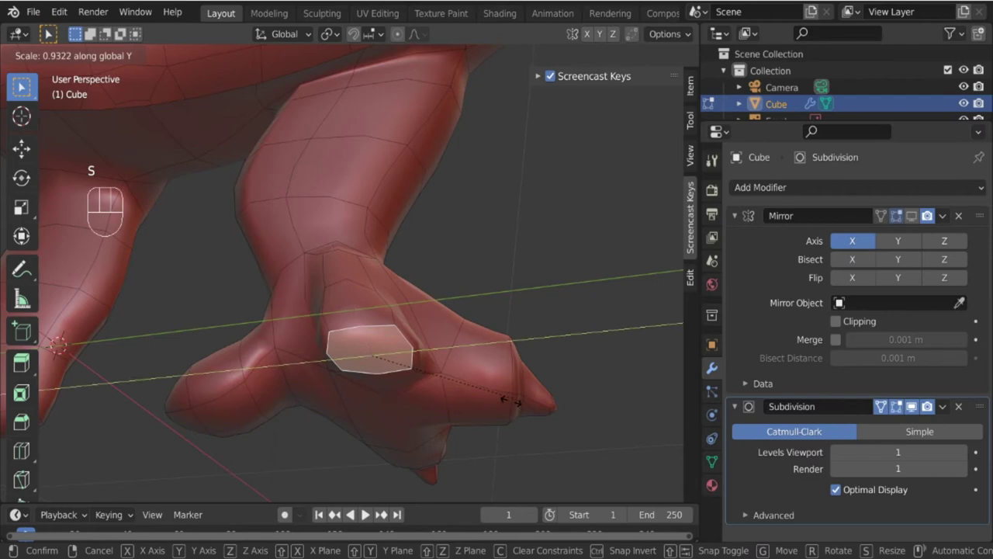
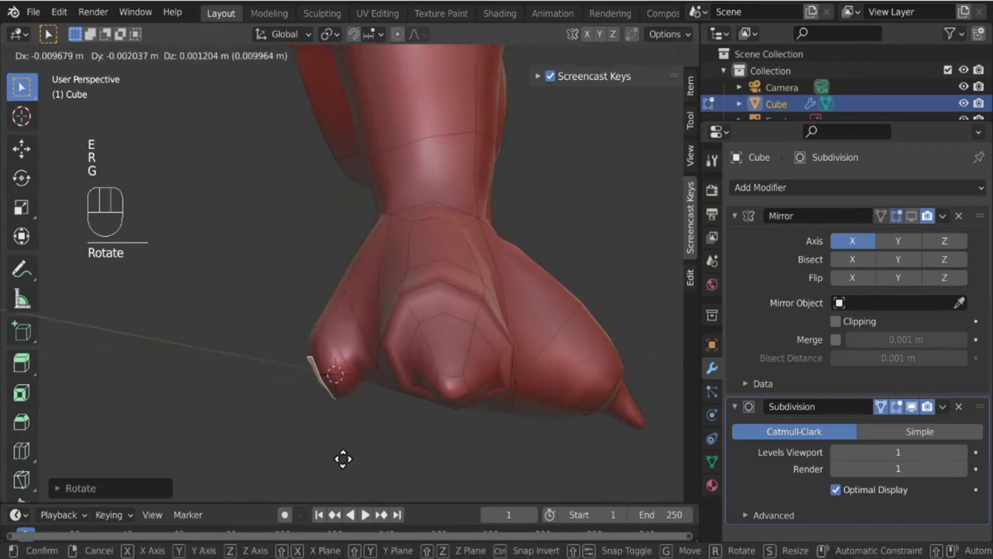
# Tilt the side toe's end face, then pull it out and shrink it into a point.
pyautogui.press('r')
pyautogui.press('r')
pyautogui.press('g')
pyautogui.moveTo(403, 384); pyautogui.dragTo(430, 419)
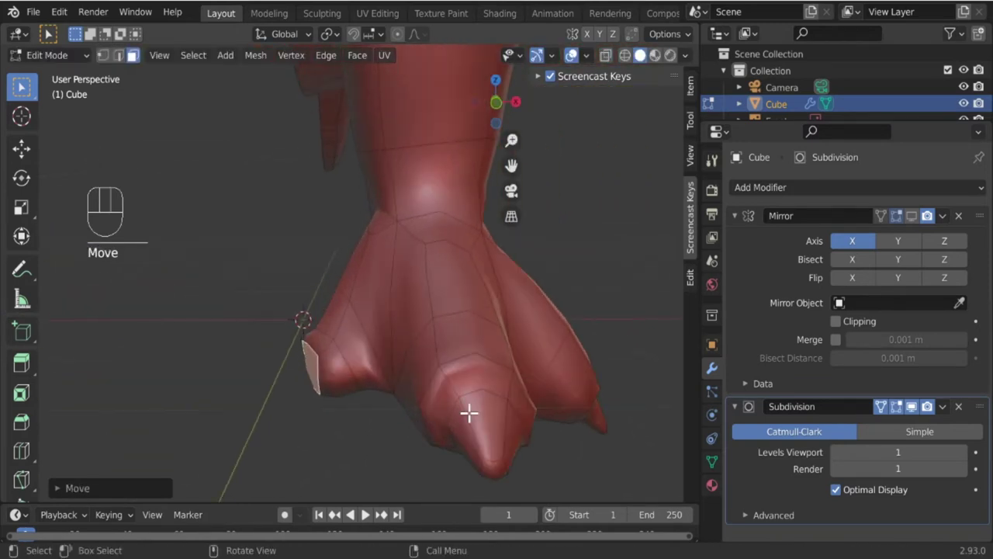
pyautogui.press('e')
pyautogui.press('s')
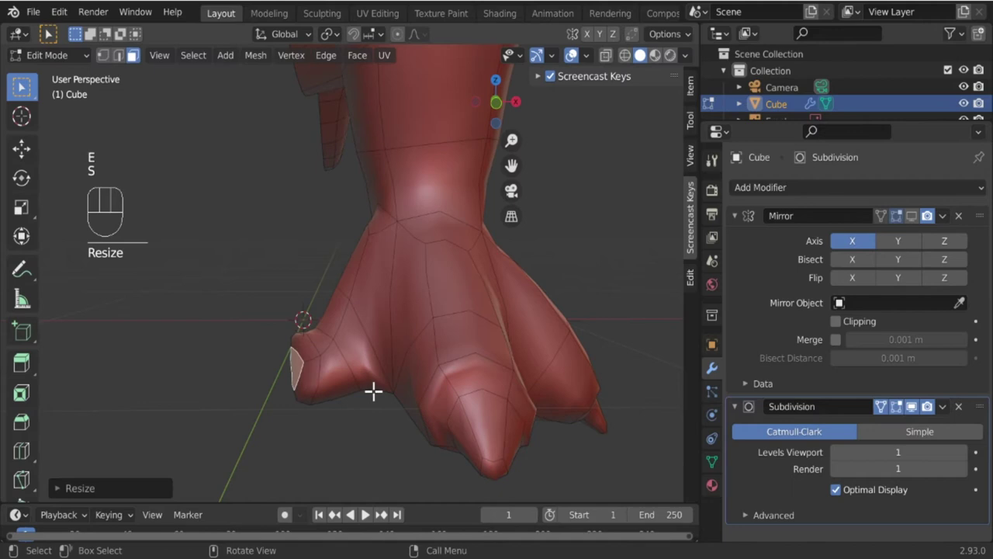
pyautogui.press('e')
pyautogui.press('s')
pyautogui.press('g')
# Pull the front toe's tip forward into a sharp claw.
pyautogui.moveTo(360, 391); pyautogui.dragTo(506, 406)
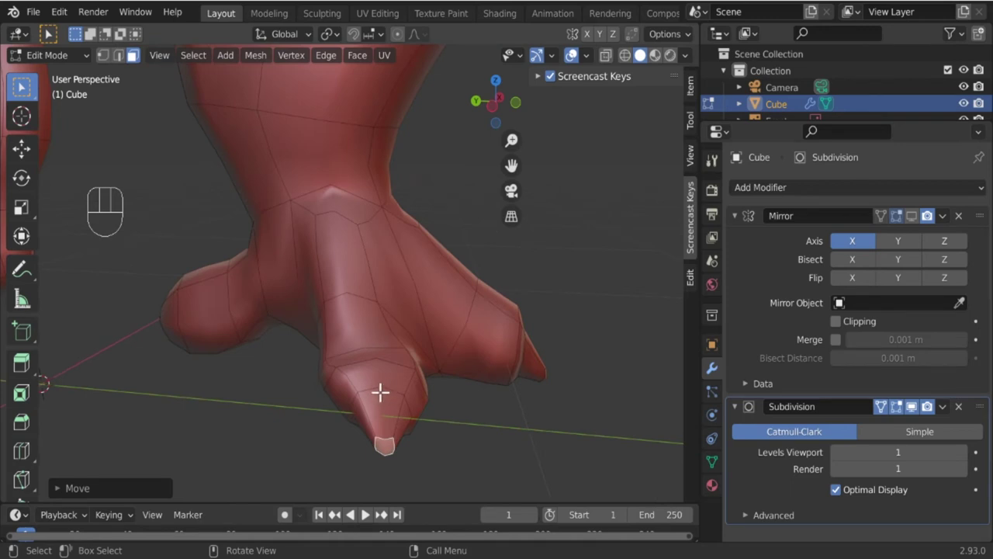
pyautogui.click(127, 60)
pyautogui.moveTo(426, 437); pyautogui.dragTo(283, 406)
pyautogui.press('g')
pyautogui.press('g')
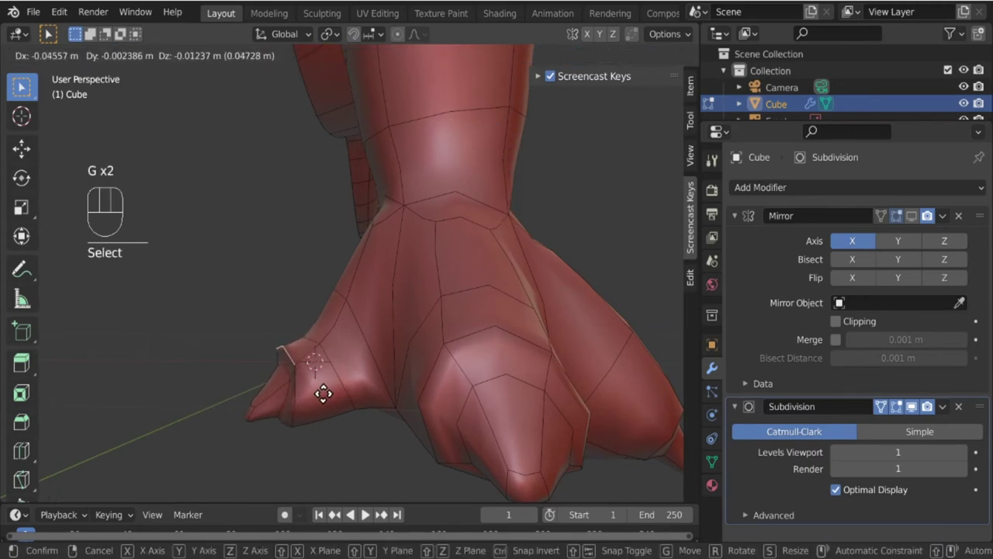
pyautogui.moveTo(313, 410); pyautogui.dragTo(416, 411)
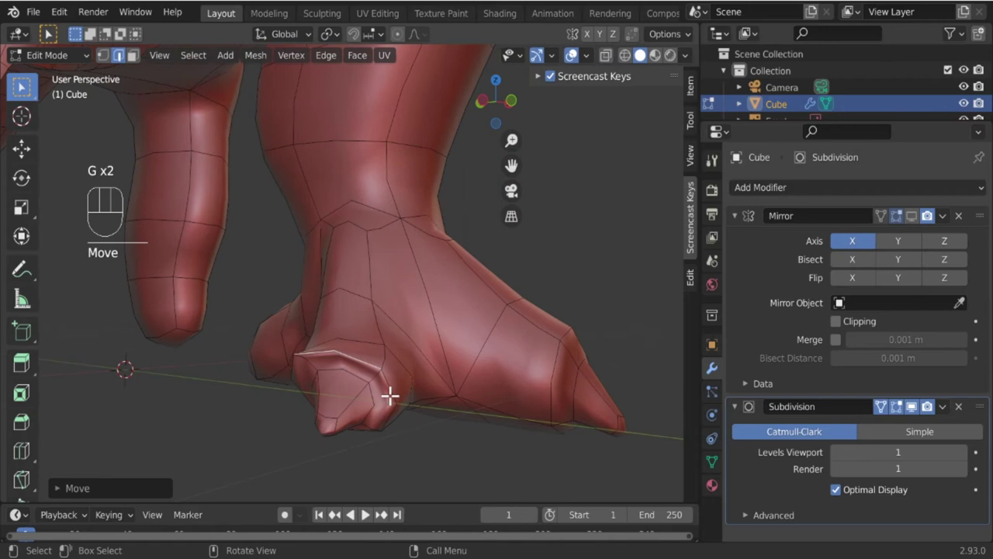
# Inset the inner toe's end face into a nail shape and check the smoothed result.
pyautogui.moveTo(356, 419); pyautogui.dragTo(407, 408)
pyautogui.press('r')
pyautogui.press('g')
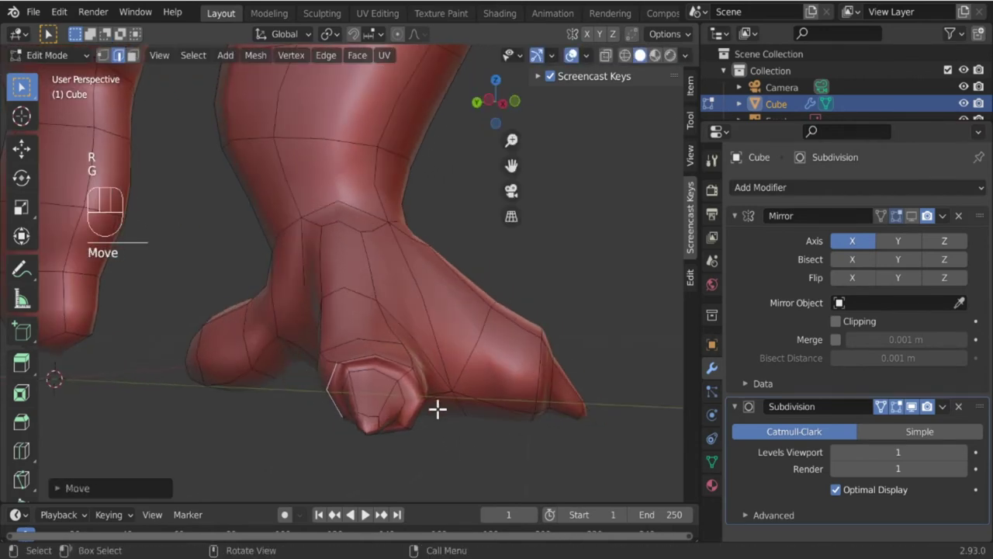
pyautogui.moveTo(432, 403); pyautogui.dragTo(455, 443)
pyautogui.moveTo(421, 412); pyautogui.dragTo(438, 429)
pyautogui.press('g')
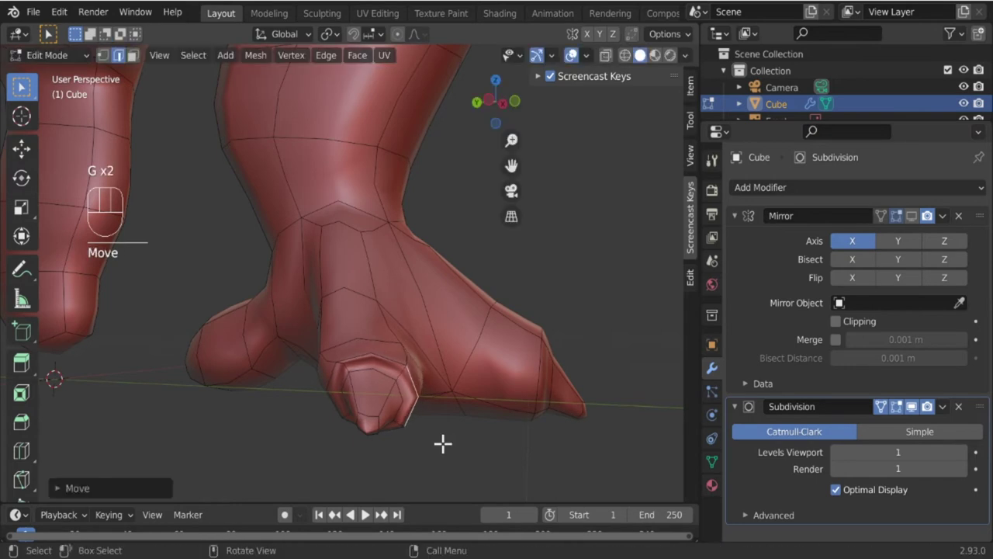
pyautogui.press('Tab')
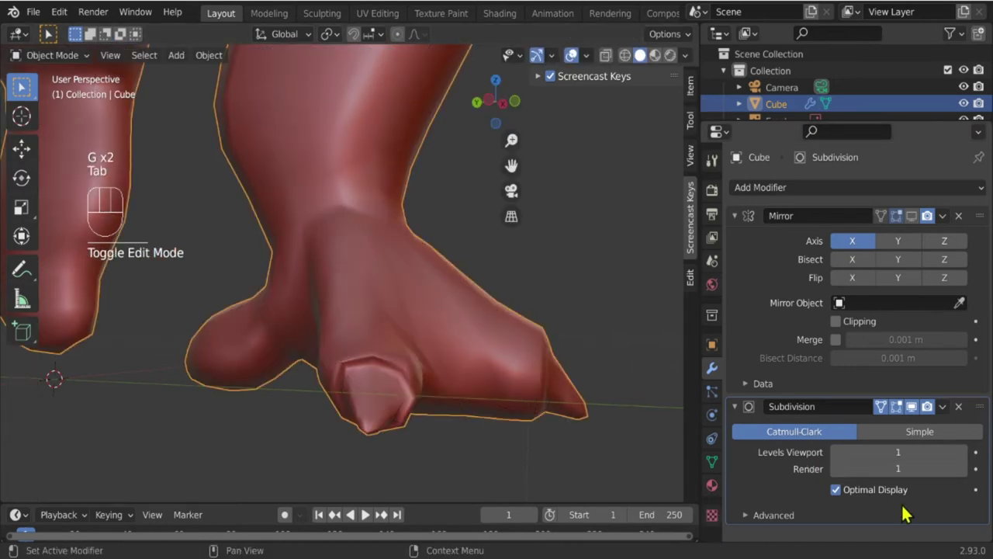
# Set the Subdivision modifier's Viewport and Render levels to 2 and resume mesh editing.
pyautogui.click(967, 459)
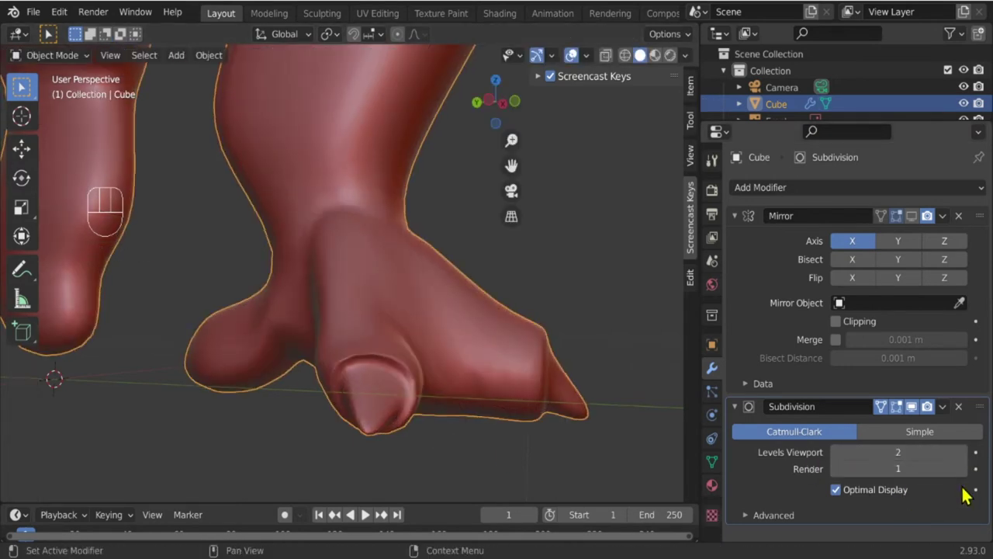
pyautogui.moveTo(325, 344); pyautogui.dragTo(408, 364)
pyautogui.moveTo(395, 384); pyautogui.dragTo(317, 380)
pyautogui.press('Tab')
# Pull the side toe's tip further out into a claw.
pyautogui.click(364, 408)
pyautogui.moveTo(351, 418); pyautogui.dragTo(238, 419)
pyautogui.press('g')
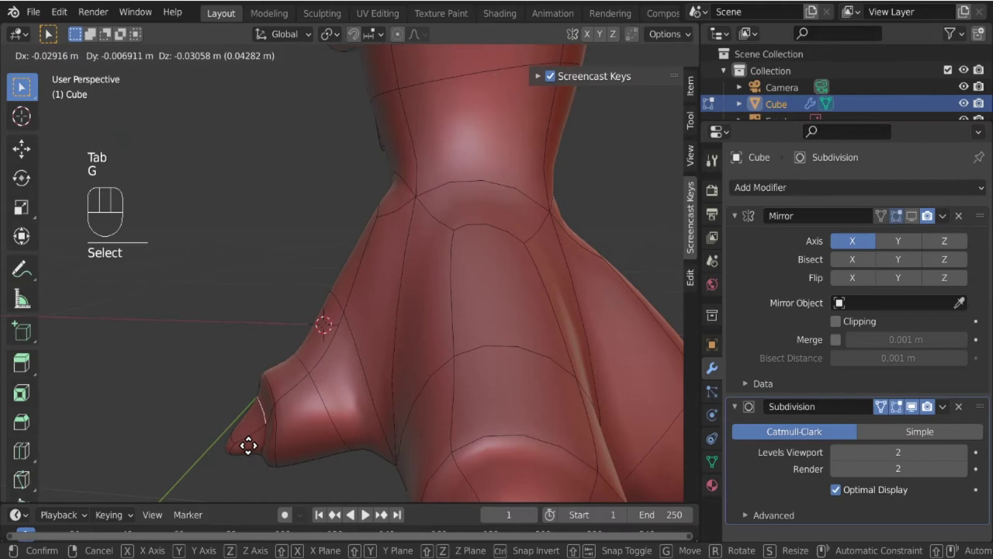
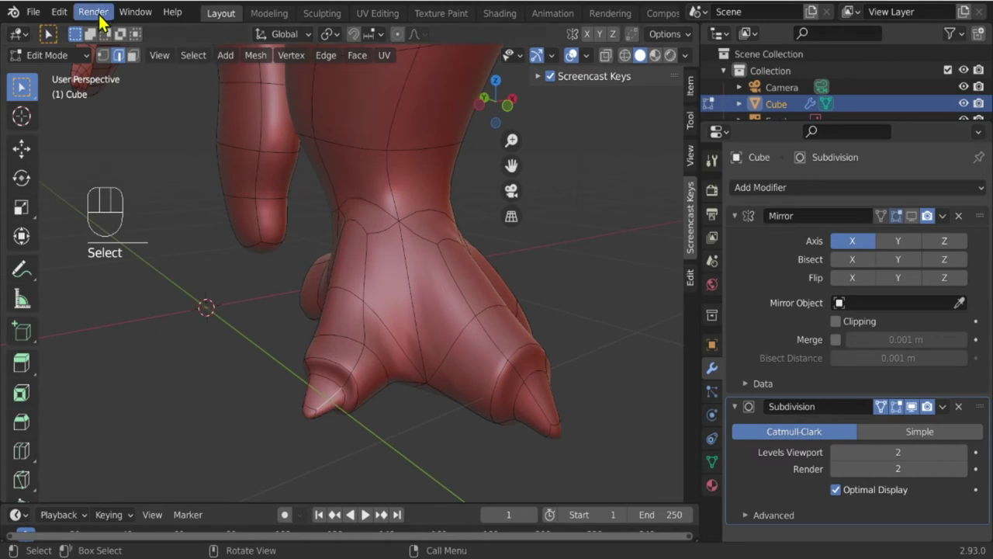
# Select the front claw's tip face and tilt it.
pyautogui.click(144, 65)
pyautogui.moveTo(274, 310); pyautogui.dragTo(362, 333)
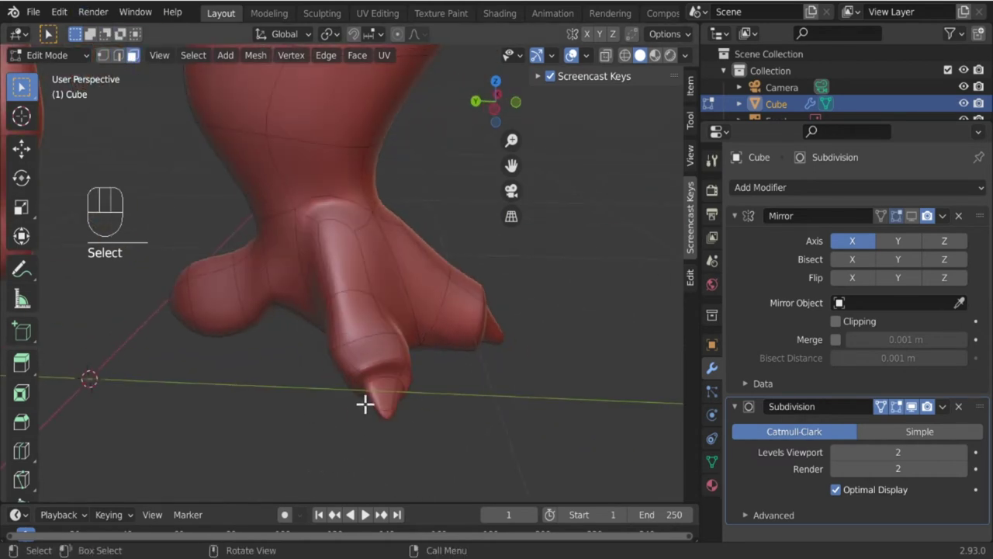
pyautogui.click(376, 399)
pyautogui.press('g')
pyautogui.click(405, 391)
pyautogui.click(398, 392)
pyautogui.moveTo(412, 430); pyautogui.dragTo(404, 453)
pyautogui.click(389, 388)
pyautogui.press('r')
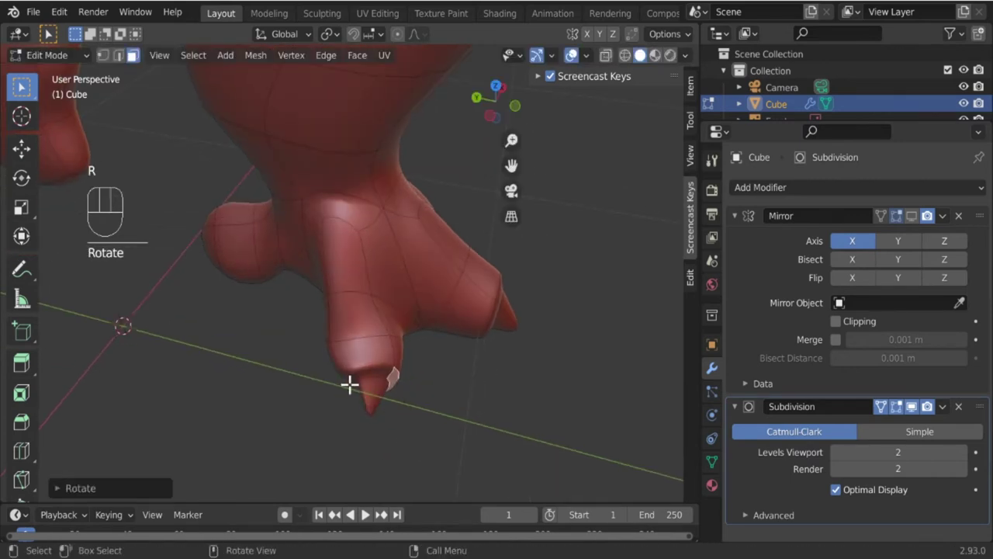
# Rotate and move the claw tip face into its final angle and position.
pyautogui.moveTo(346, 377); pyautogui.dragTo(358, 403)
pyautogui.moveTo(349, 373); pyautogui.dragTo(355, 398)
pyautogui.moveTo(354, 393); pyautogui.dragTo(356, 439)
pyautogui.moveTo(356, 446); pyautogui.dragTo(378, 324)
pyautogui.moveTo(373, 407); pyautogui.dragTo(357, 450)
pyautogui.press('g')
pyautogui.press('r')
pyautogui.press('r')
pyautogui.press('r')
pyautogui.press('g')
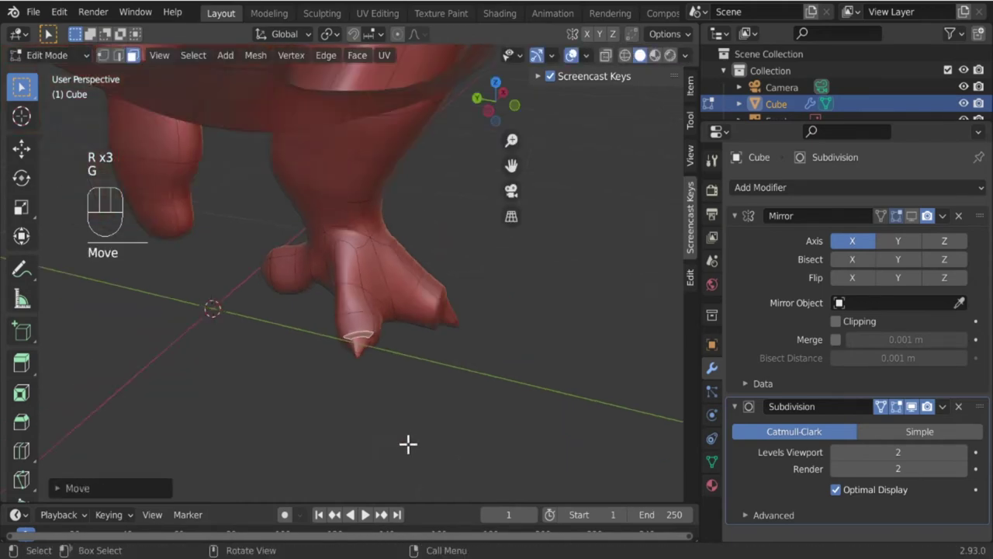
pyautogui.press('Tab')
# Add an edge loop near the side toe's end and shrink it to taper the toe.
pyautogui.moveTo(446, 433); pyautogui.dragTo(288, 394)
pyautogui.moveTo(409, 363); pyautogui.dragTo(296, 386)
pyautogui.press('Tab')
pyautogui.moveTo(385, 408); pyautogui.dragTo(445, 385)
pyautogui.press('ctrl+r')
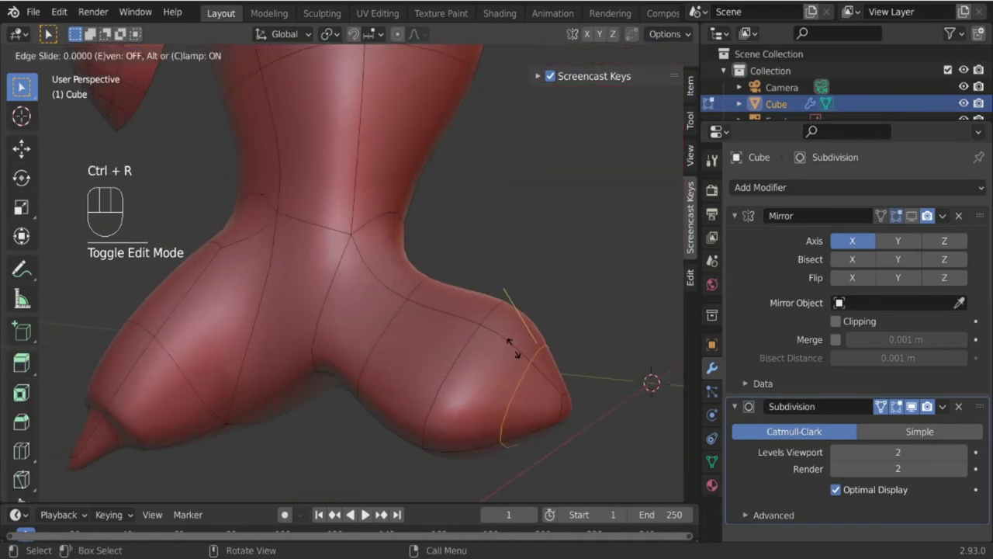
pyautogui.press('s')
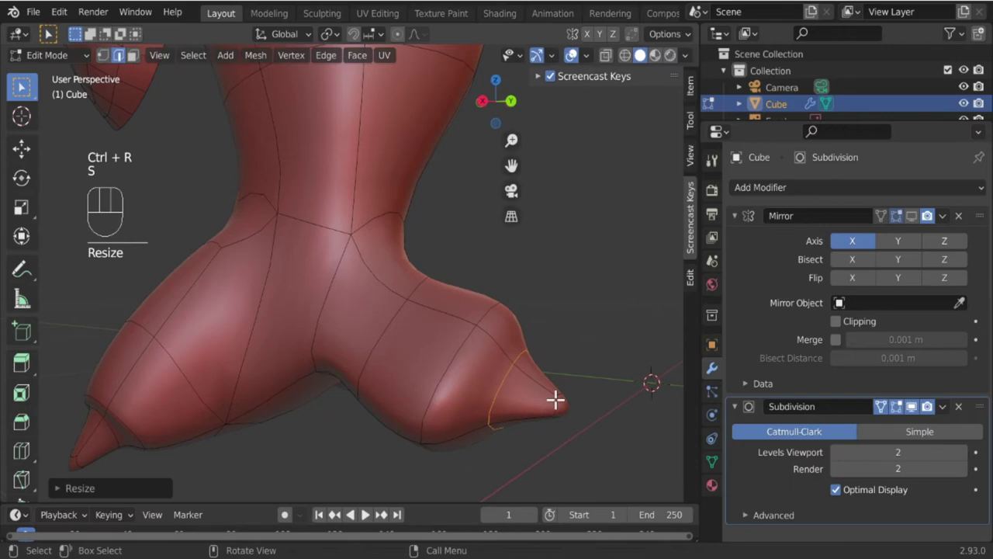
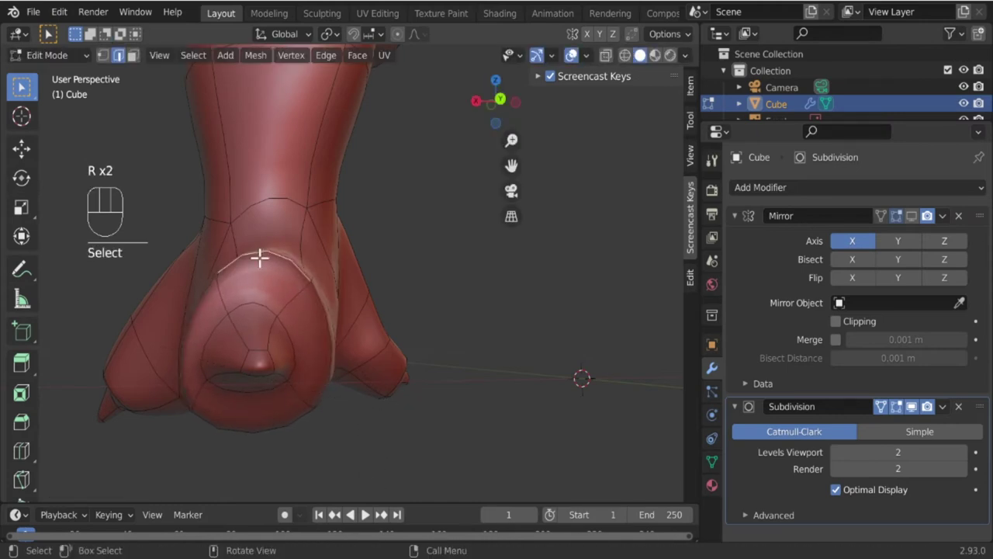
# Move foot vertices from a front view, then preview the smoothed legs.
pyautogui.press('g')
pyautogui.click(294, 333)
pyautogui.moveTo(284, 395); pyautogui.dragTo(428, 400)
pyautogui.moveTo(492, 393); pyautogui.dragTo(440, 341)
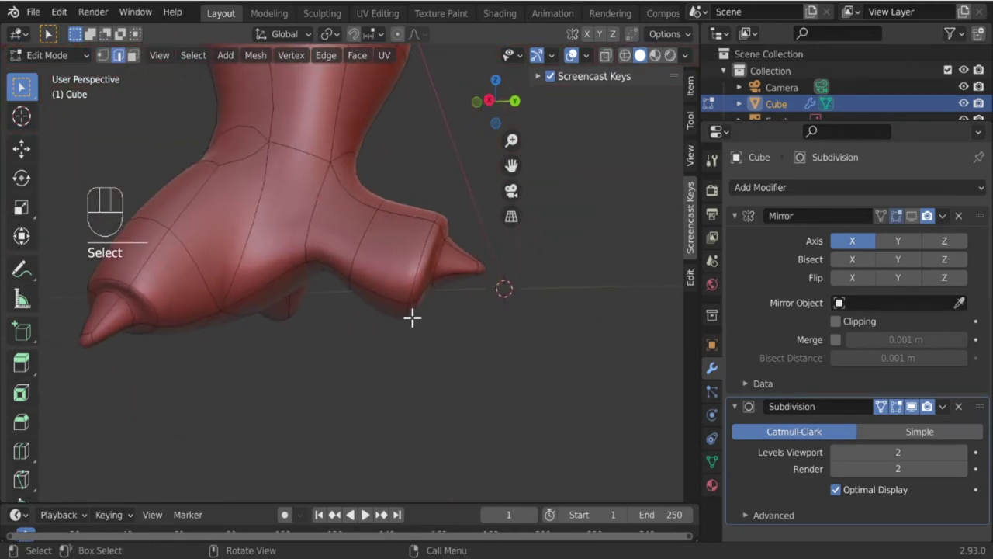
pyautogui.middleClick(452, 341)
pyautogui.press('KP_3')
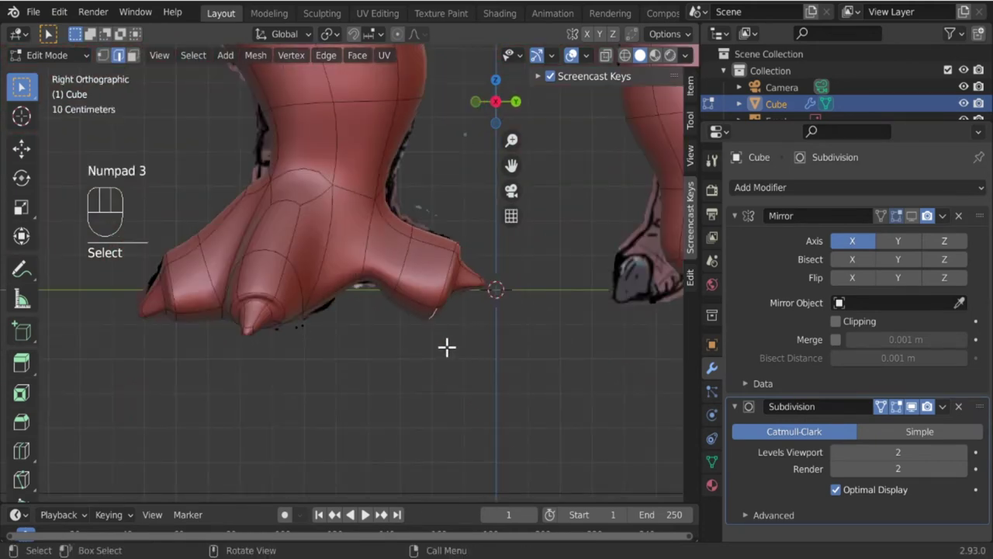
pyautogui.press('g')
pyautogui.press('g')
pyautogui.press('Tab')
# Reshape the back foot's toe vertices into sharp claws and inspect the smoothed model.
pyautogui.moveTo(254, 301); pyautogui.dragTo(299, 330)
pyautogui.press('Tab')
pyautogui.click(314, 355)
pyautogui.moveTo(318, 395); pyautogui.dragTo(336, 404)
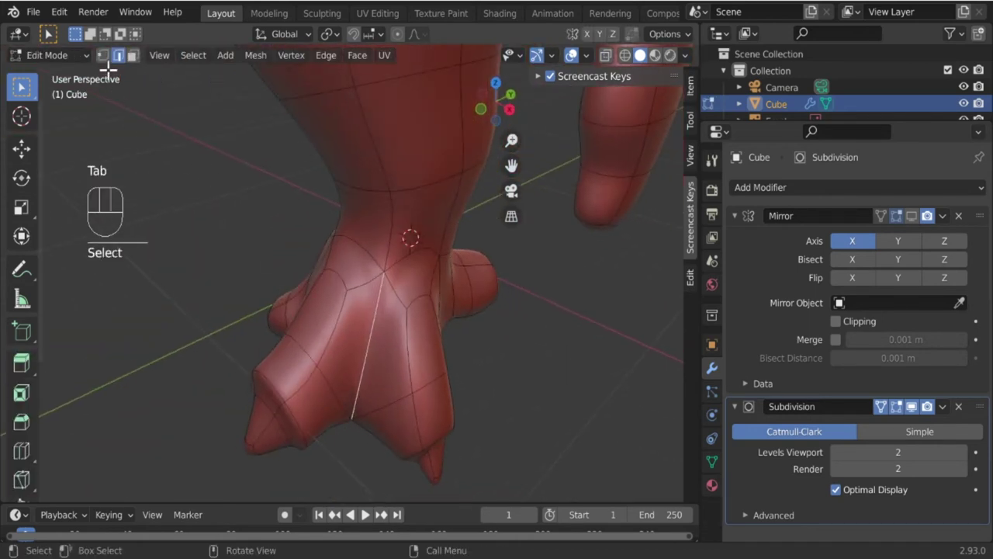
pyautogui.click(110, 65)
pyautogui.click(348, 440)
pyautogui.moveTo(355, 450); pyautogui.dragTo(364, 478)
pyautogui.press('g')
pyautogui.press('Tab')
pyautogui.moveTo(361, 437); pyautogui.dragTo(229, 404)
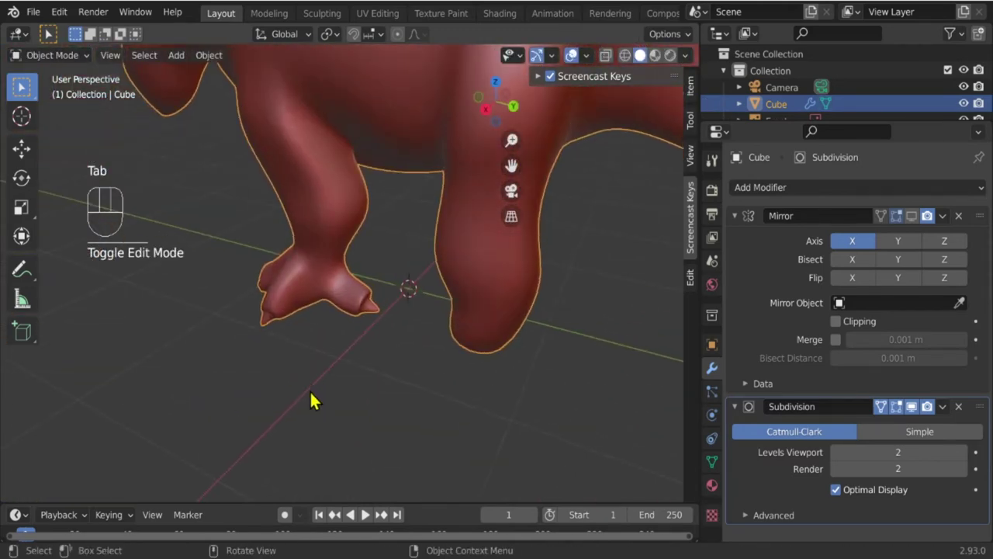
# Add an edge loop across the back foot's outer toe and shift its vertices.
pyautogui.press('Tab')
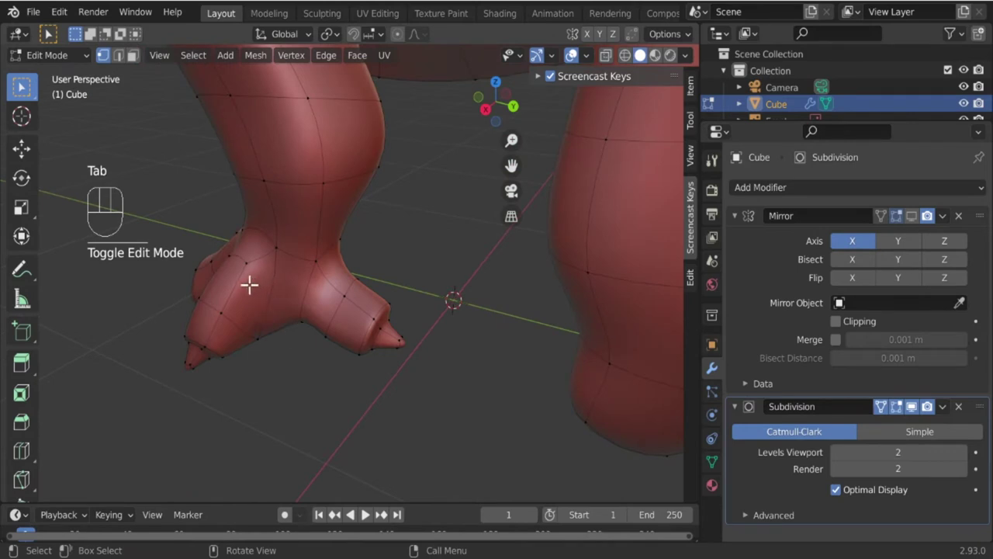
pyautogui.press('ctrl+r')
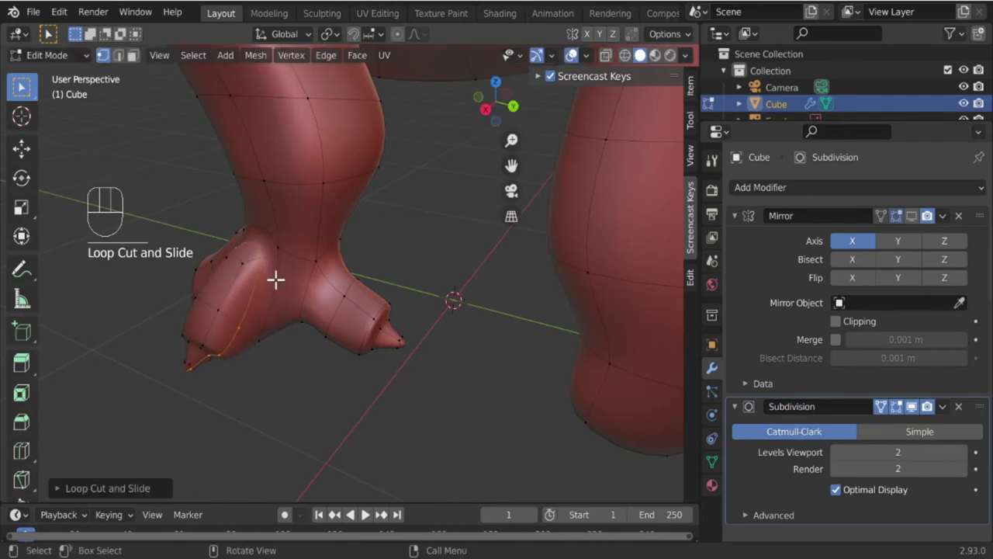
pyautogui.press('ctrl+z')
pyautogui.click(235, 296)
pyautogui.press('g')
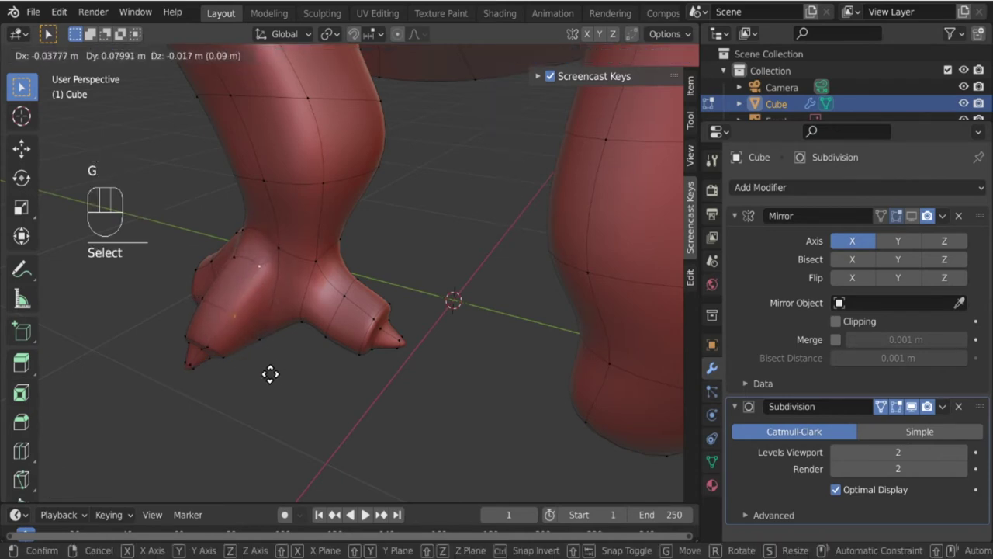
pyautogui.click(239, 303)
# Nudge more toe vertices and recheck the smoothed claws from several angles.
pyautogui.click(231, 317)
pyautogui.press('g')
pyautogui.moveTo(256, 356); pyautogui.dragTo(370, 317)
pyautogui.press('Tab')
pyautogui.moveTo(367, 357); pyautogui.dragTo(363, 374)
pyautogui.moveTo(354, 393); pyautogui.dragTo(361, 405)
pyautogui.press('Tab')
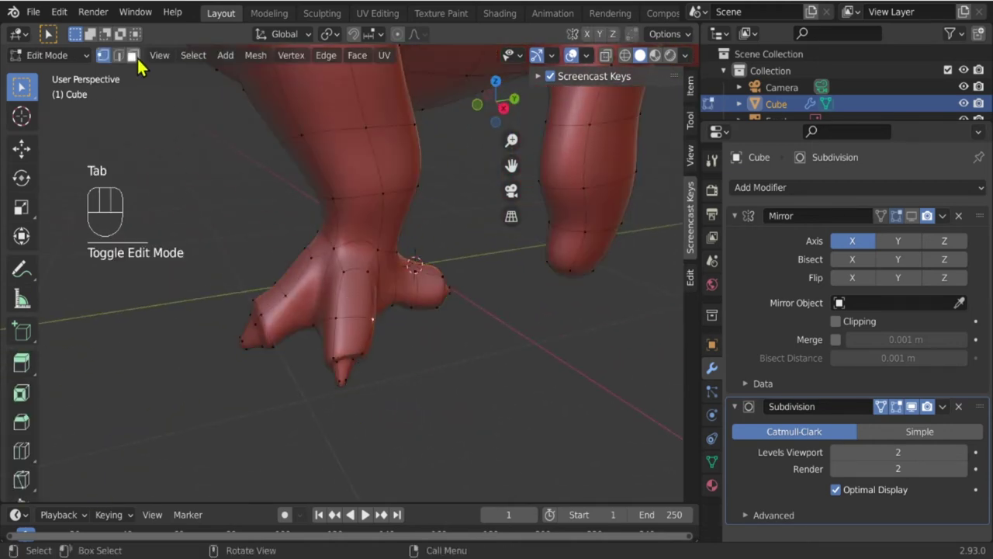
# Extrude a new toe from a back-foot face, shrink and lower its tip, and check it smoothed.
pyautogui.click(144, 59)
pyautogui.moveTo(392, 390); pyautogui.dragTo(318, 369)
pyautogui.moveTo(346, 375); pyautogui.dragTo(453, 393)
pyautogui.moveTo(443, 392); pyautogui.dragTo(405, 394)
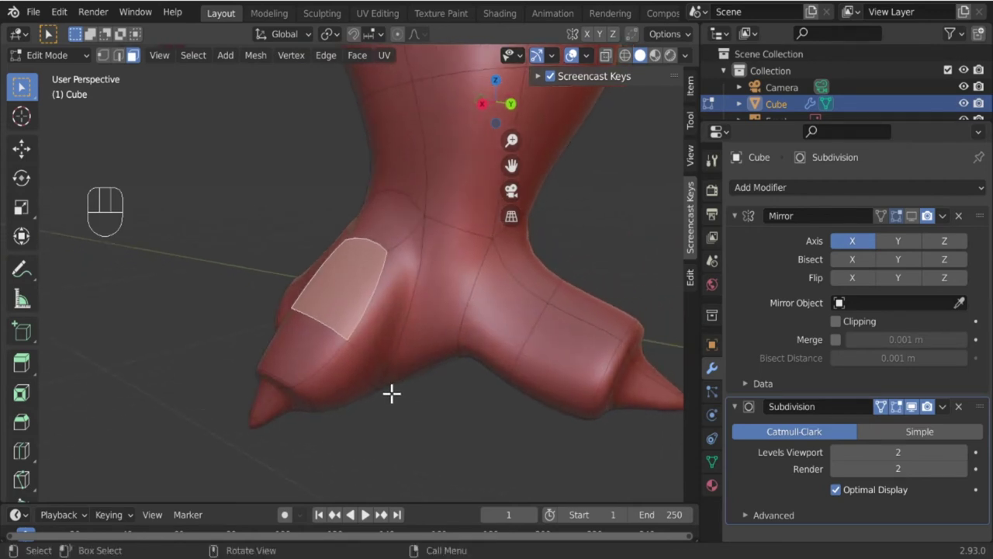
pyautogui.press('e')
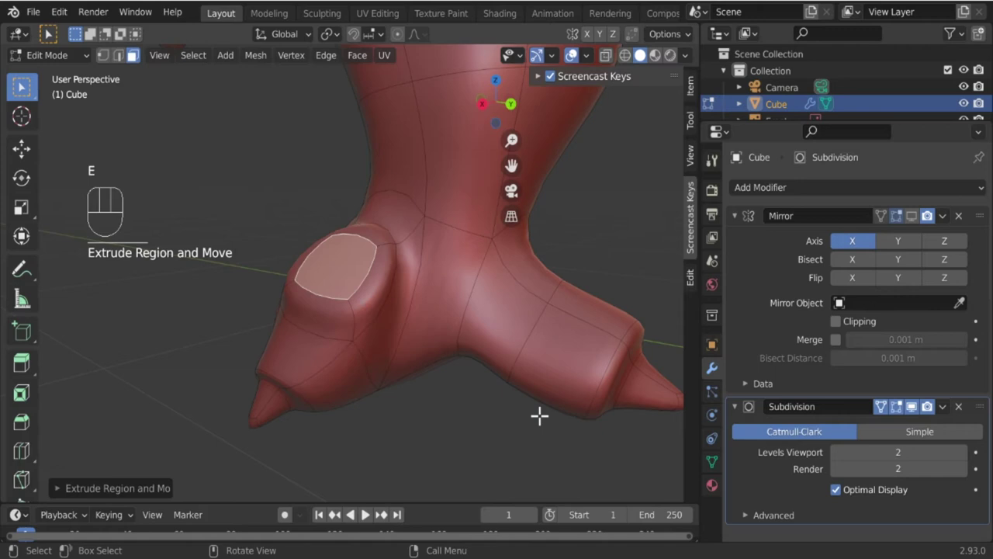
pyautogui.press('s')
pyautogui.press('g')
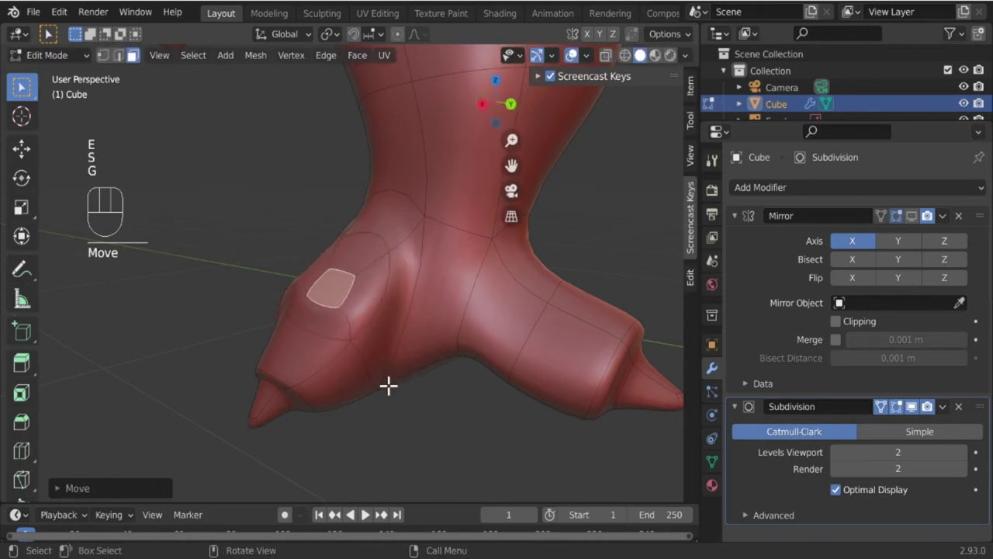
pyautogui.moveTo(277, 371); pyautogui.dragTo(434, 391)
pyautogui.press('r')
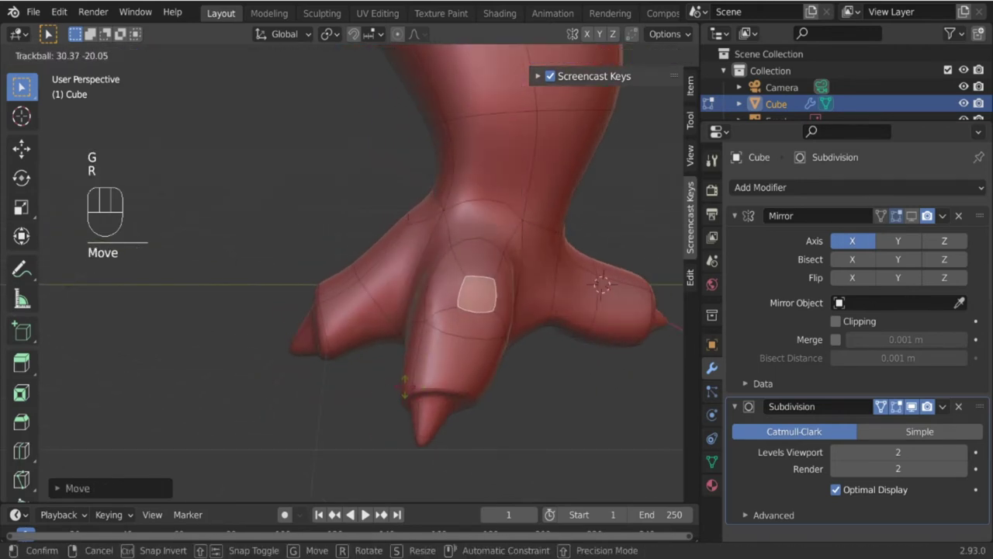
pyautogui.press('Tab')
pyautogui.moveTo(437, 393); pyautogui.dragTo(390, 382)
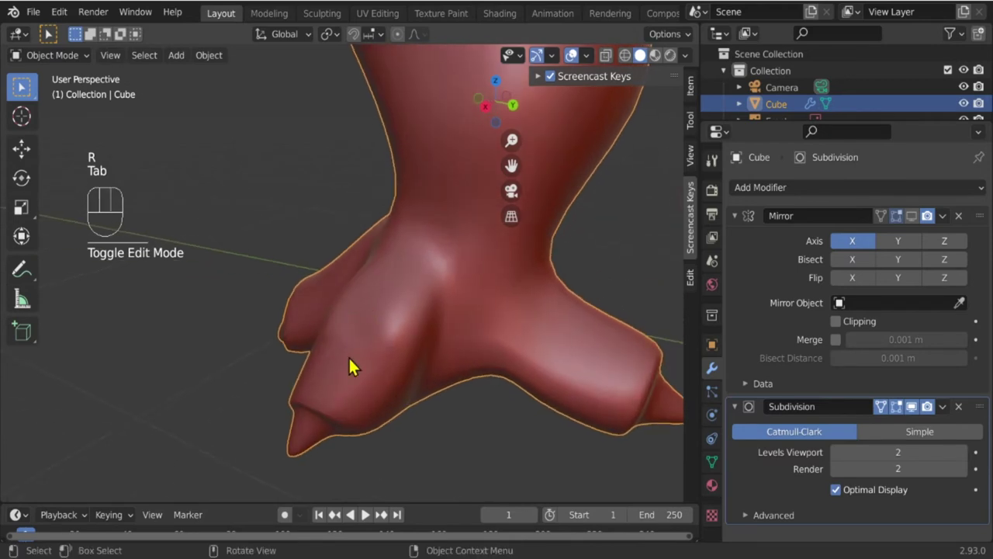
pyautogui.moveTo(349, 386); pyautogui.dragTo(434, 358)
# Select another top face on the foot and extrude a further toe pad from it.
pyautogui.press('Tab')
pyautogui.moveTo(320, 369); pyautogui.dragTo(409, 342)
pyautogui.moveTo(387, 242); pyautogui.dragTo(491, 373)
pyautogui.moveTo(459, 390); pyautogui.dragTo(398, 353)
pyautogui.click(418, 245)
pyautogui.middleClick(442, 391)
pyautogui.press('e')
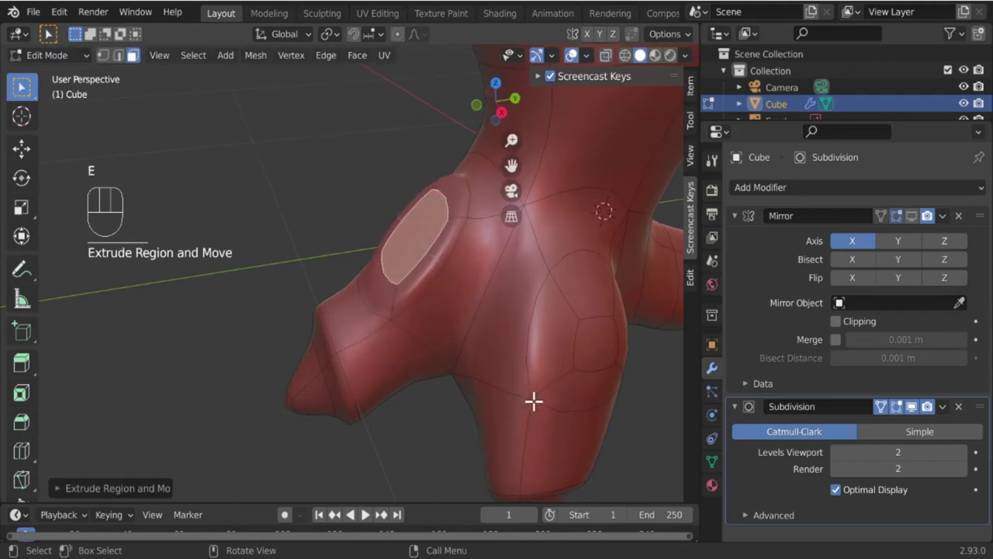
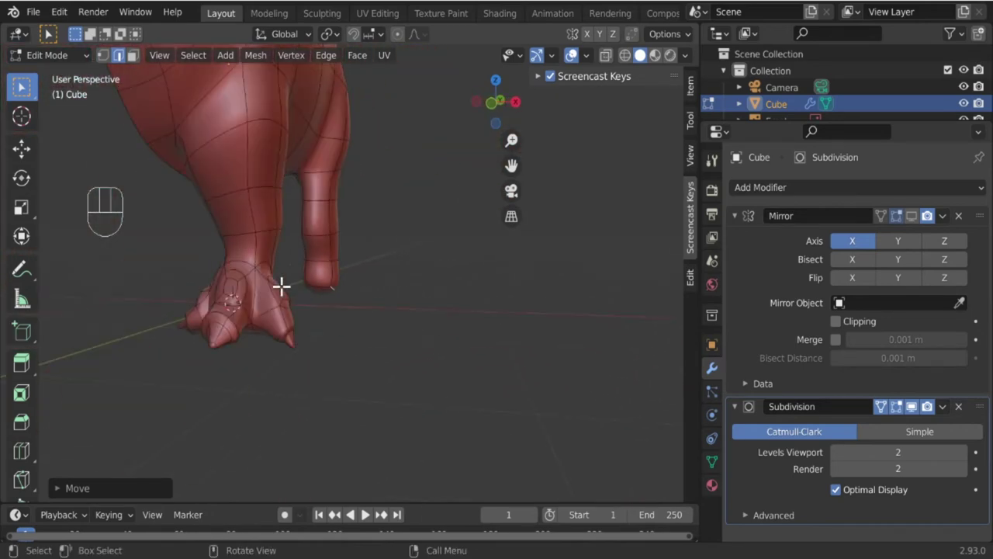
# Add edge loops around the front leg and slide them into position.
pyautogui.press('ctrl+r')
pyautogui.moveTo(366, 299); pyautogui.dragTo(409, 307)
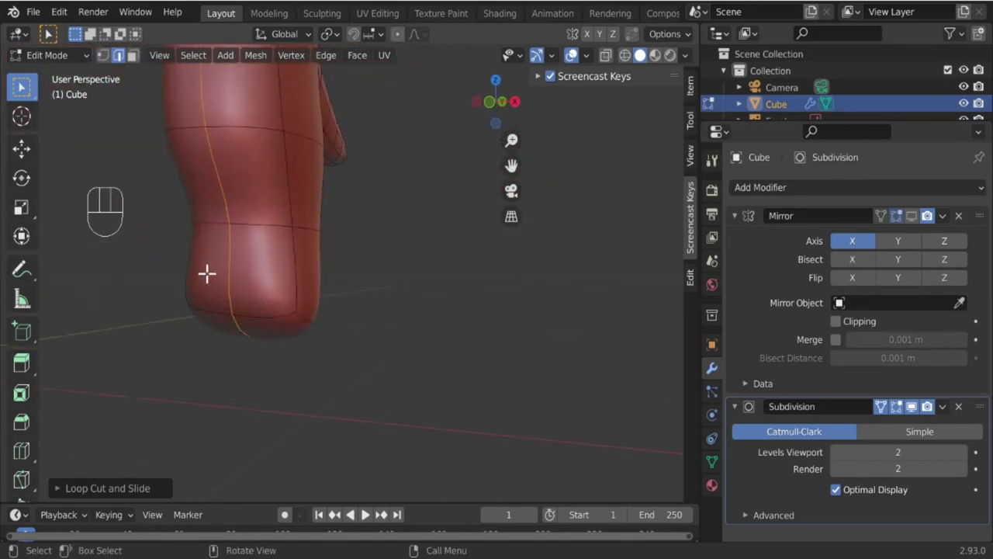
pyautogui.moveTo(252, 316); pyautogui.dragTo(366, 320)
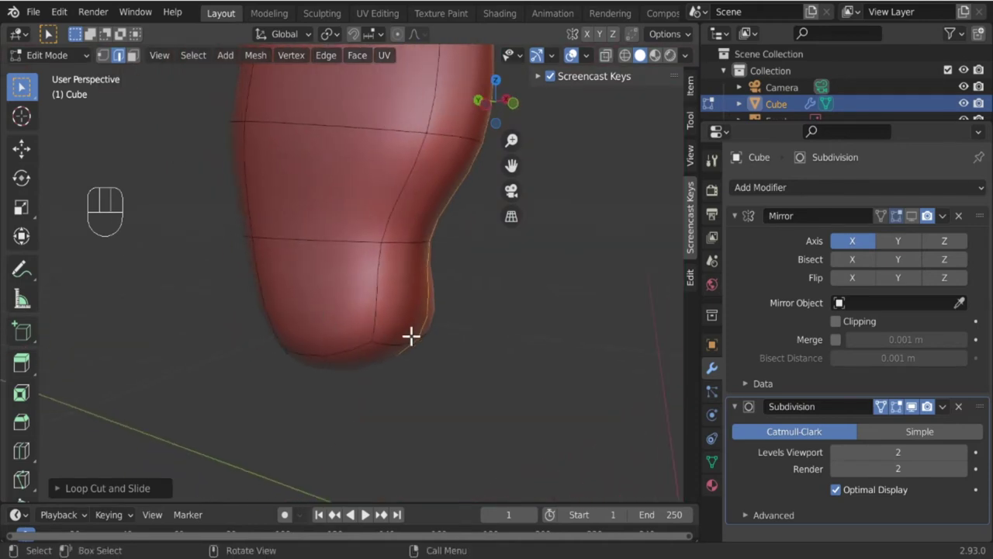
pyautogui.moveTo(394, 332); pyautogui.dragTo(133, 330)
pyautogui.moveTo(339, 306); pyautogui.dragTo(339, 306)
pyautogui.moveTo(342, 295); pyautogui.dragTo(336, 296)
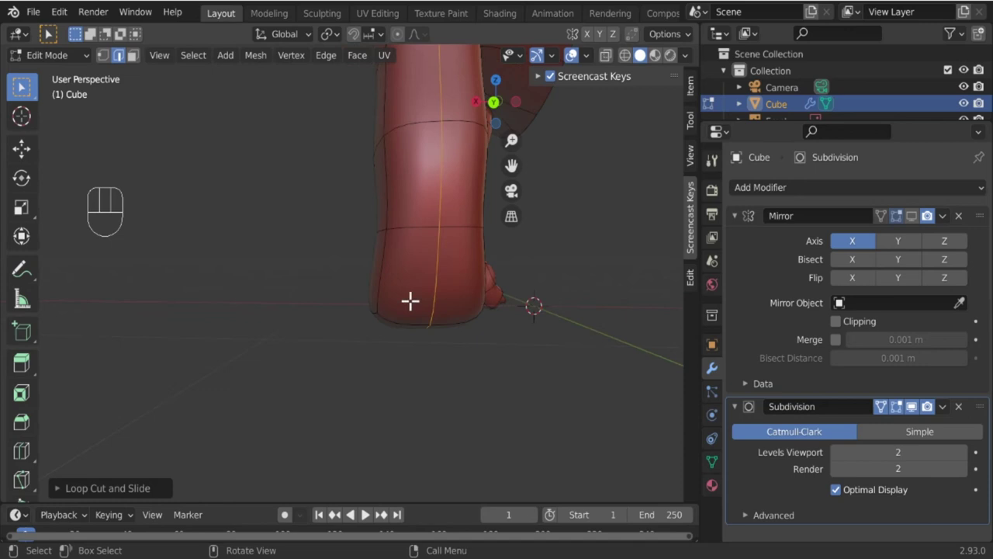
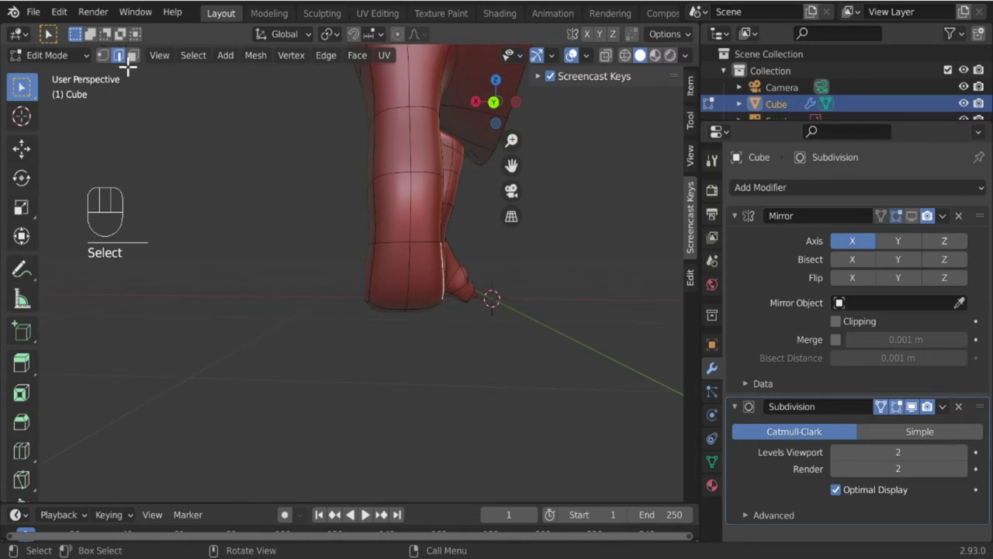
# Select faces on the front foot and extrude them out, rotating and moving them into toes.
pyautogui.click(135, 59)
pyautogui.click(430, 283)
pyautogui.moveTo(501, 375); pyautogui.dragTo(357, 377)
pyautogui.moveTo(399, 321); pyautogui.dragTo(509, 320)
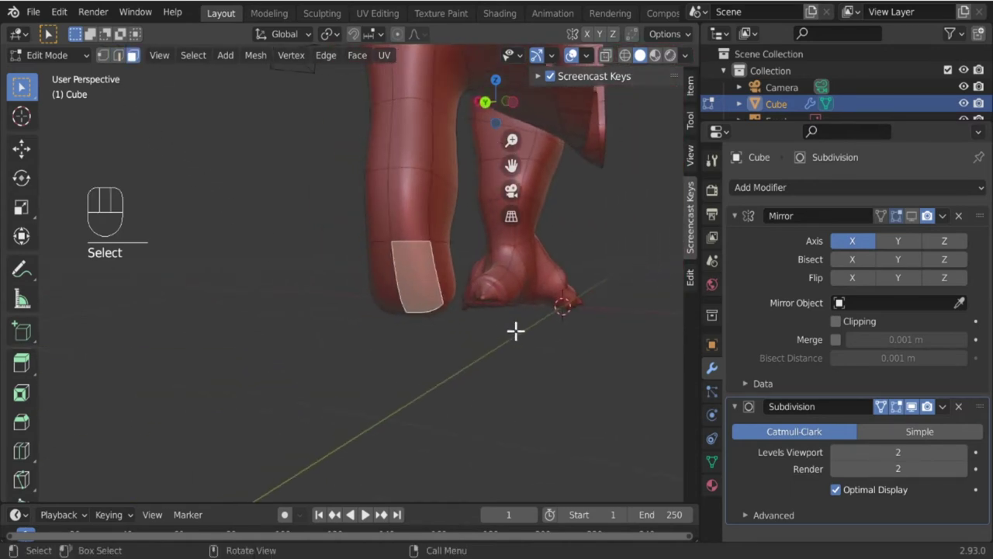
pyautogui.moveTo(480, 379); pyautogui.dragTo(460, 308)
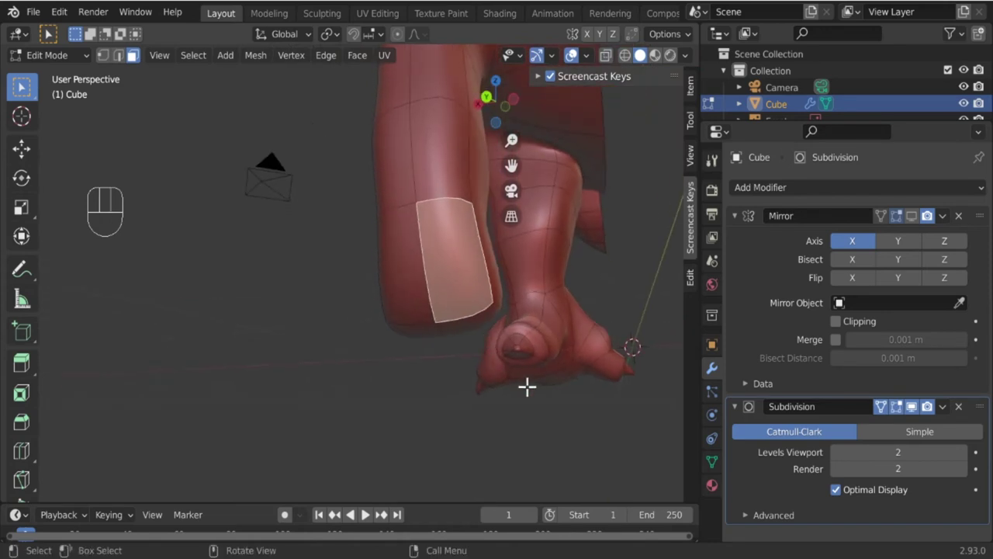
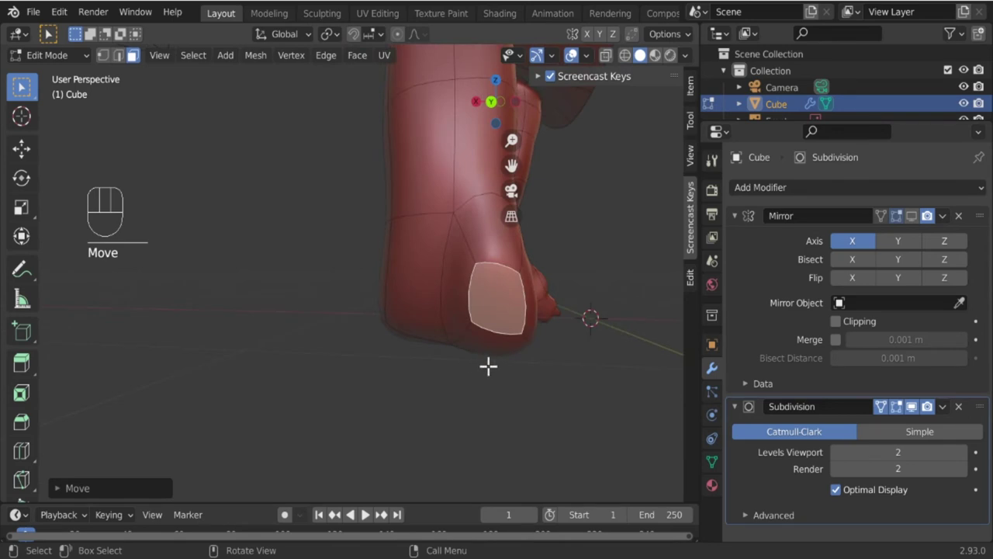
pyautogui.moveTo(447, 356); pyautogui.dragTo(426, 449)
pyautogui.press('r')
pyautogui.press('g')
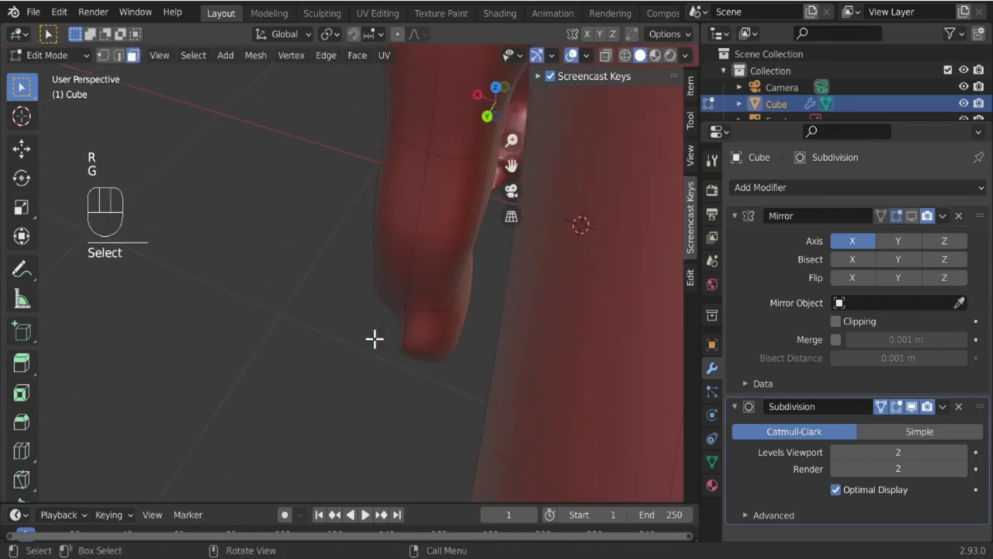
pyautogui.moveTo(384, 331); pyautogui.dragTo(446, 265)
pyautogui.click(433, 280)
# Shift the toe pads into place and check the clawed foot from several angles.
pyautogui.middleClick(427, 329)
pyautogui.press('g')
pyautogui.moveTo(400, 317); pyautogui.dragTo(513, 325)
pyautogui.press('Tab')
pyautogui.moveTo(471, 353); pyautogui.dragTo(376, 338)
pyautogui.moveTo(335, 333); pyautogui.dragTo(388, 333)
pyautogui.press('Tab')
pyautogui.moveTo(319, 282); pyautogui.dragTo(322, 305)
pyautogui.moveTo(372, 343); pyautogui.dragTo(416, 335)
pyautogui.press('KP_3')
pyautogui.moveTo(311, 326); pyautogui.dragTo(546, 324)
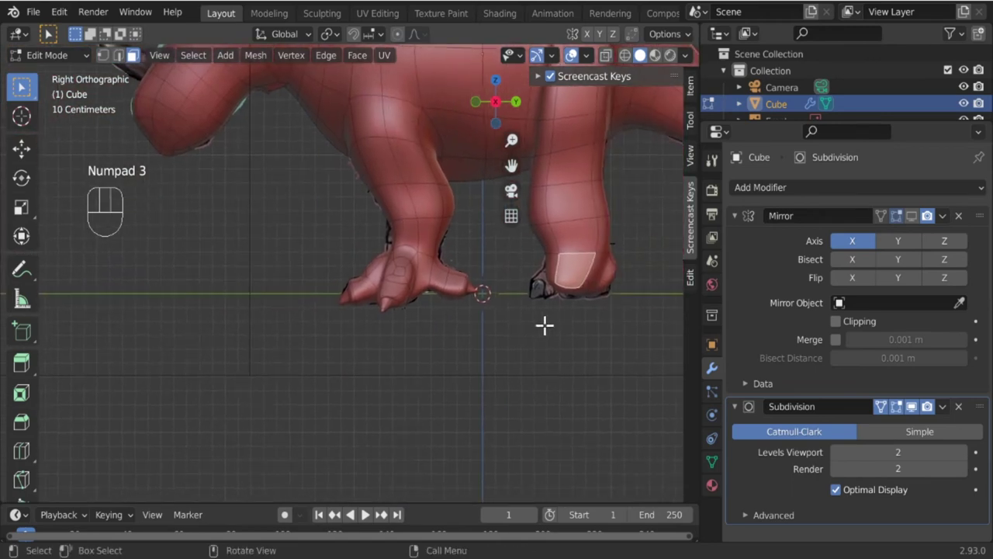
# Compare the dinosaur against the reference from the side views, leaving mesh editing.
pyautogui.press('KP_1')
pyautogui.moveTo(519, 282); pyautogui.dragTo(326, 340)
pyautogui.moveTo(385, 399); pyautogui.dragTo(246, 379)
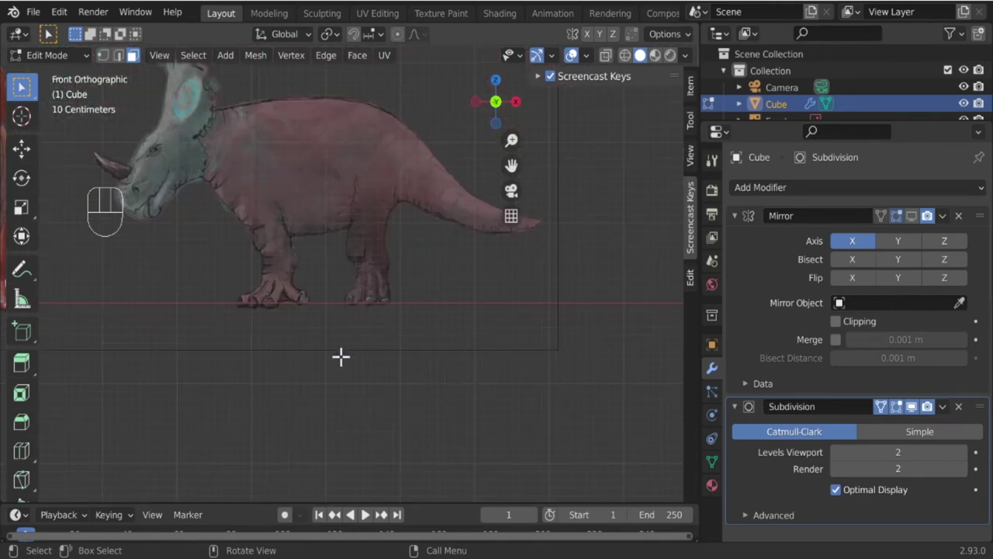
pyautogui.middleClick(243, 343)
pyautogui.moveTo(203, 349); pyautogui.dragTo(368, 339)
pyautogui.moveTo(385, 349); pyautogui.dragTo(297, 350)
pyautogui.moveTo(464, 378); pyautogui.dragTo(489, 389)
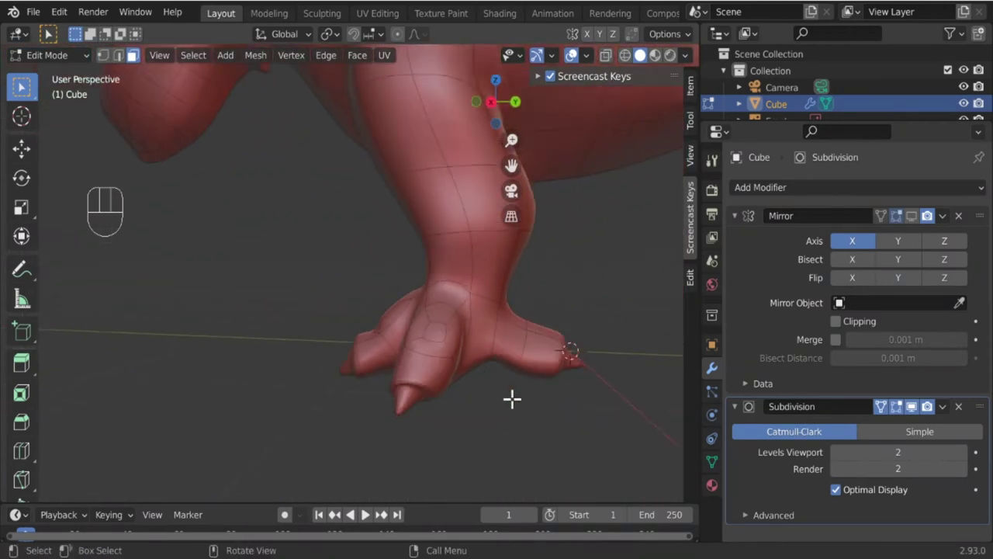
pyautogui.moveTo(446, 384); pyautogui.dragTo(355, 384)
pyautogui.press('Tab')
pyautogui.moveTo(396, 315); pyautogui.dragTo(451, 360)
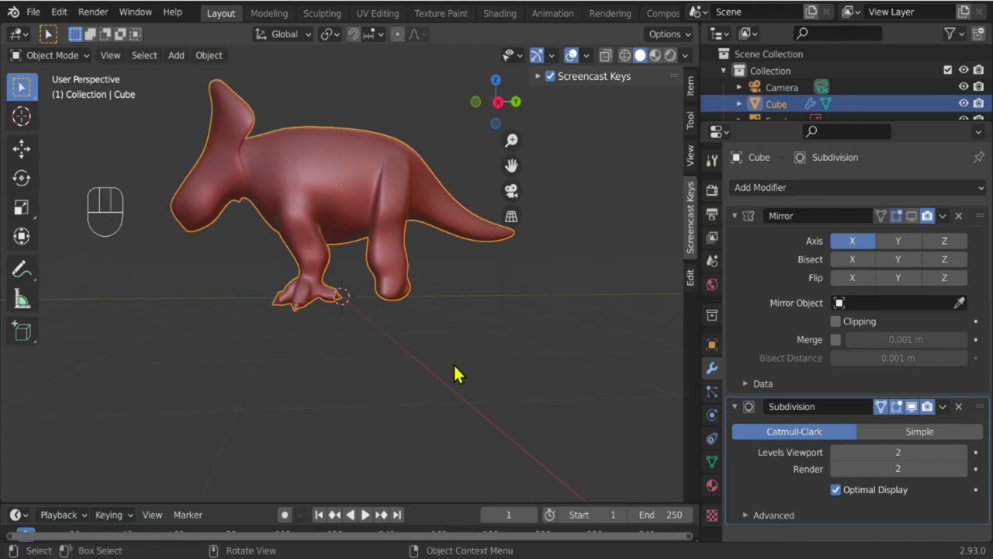
pyautogui.press('KP_3')
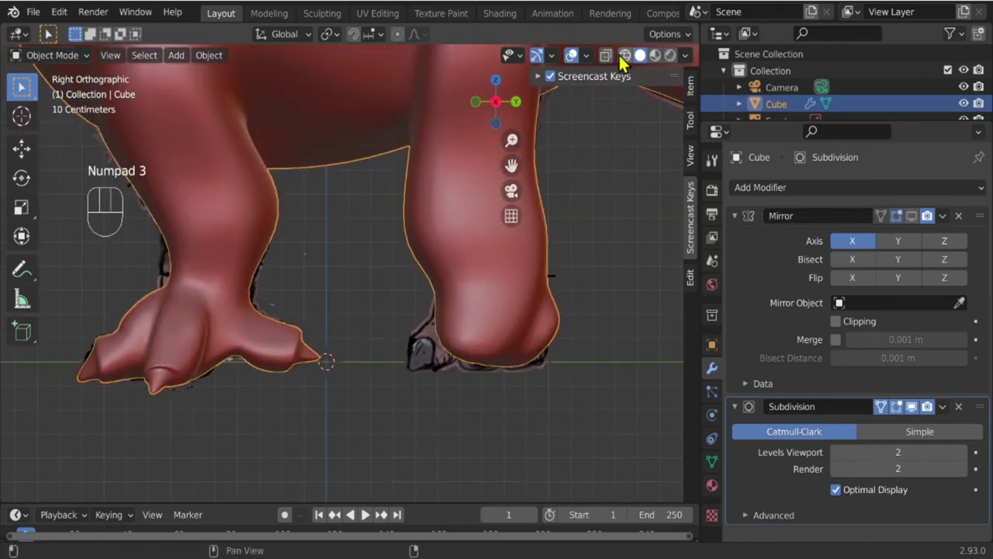
# Turn X-Ray off, switch to Solid shading and re-enter Edit Mode focused on the foot.
pyautogui.click(633, 58)
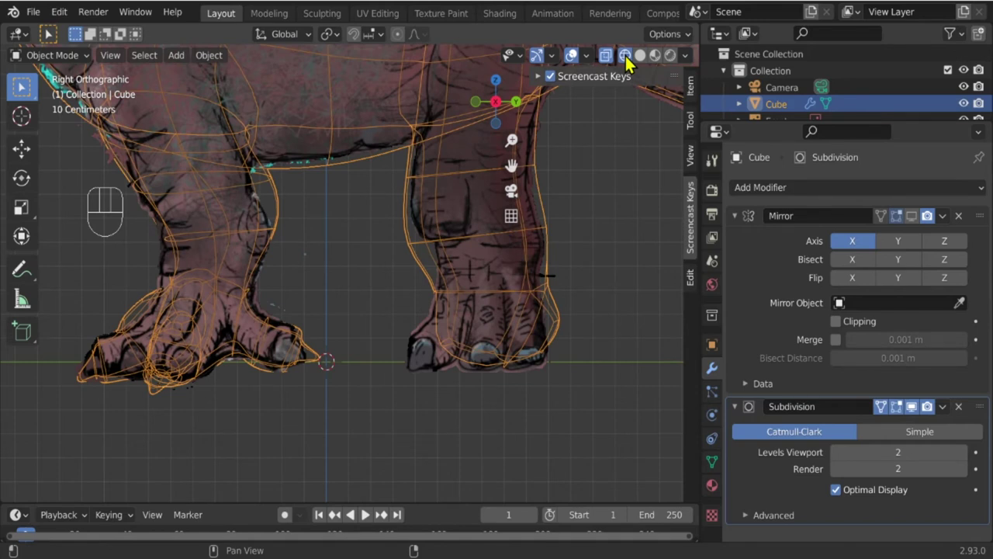
pyautogui.click(632, 59)
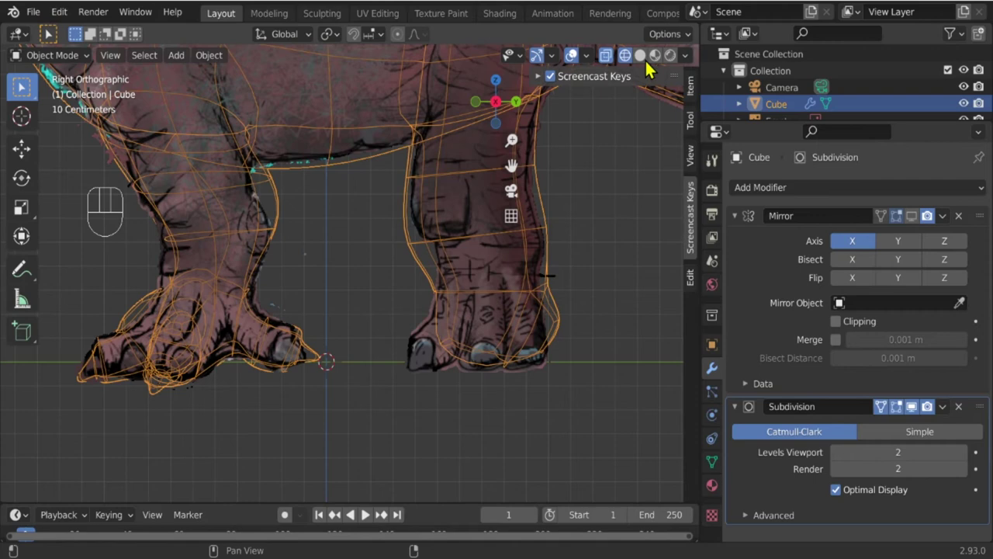
pyautogui.click(641, 61)
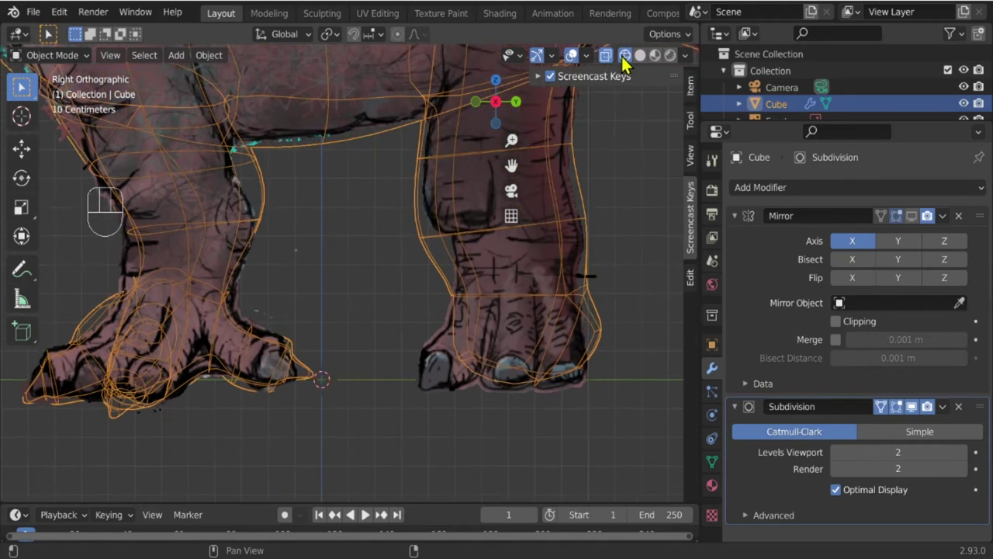
pyautogui.click(613, 59)
pyautogui.moveTo(631, 58); pyautogui.dragTo(432, 209)
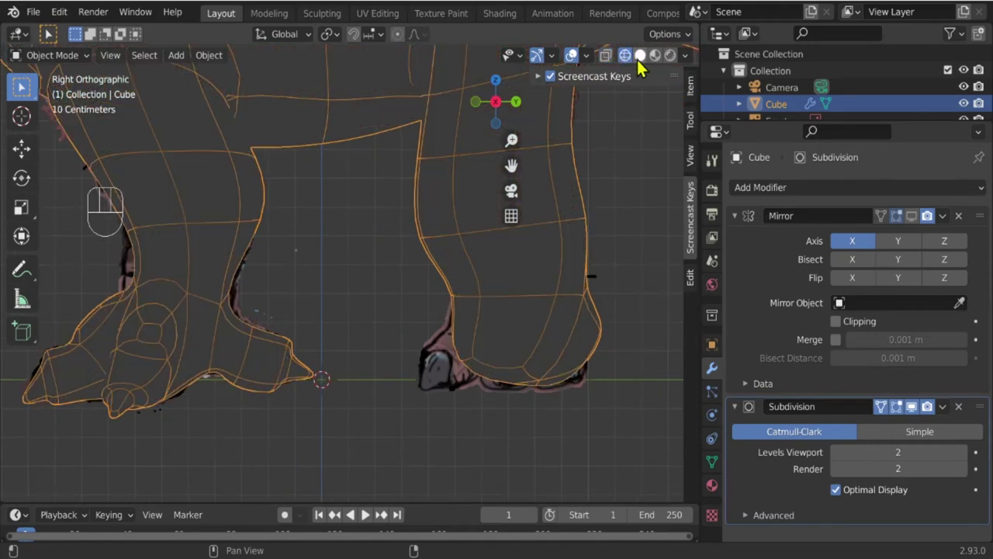
pyautogui.click(652, 56)
pyautogui.moveTo(222, 368); pyautogui.dragTo(387, 357)
pyautogui.press('Tab')
pyautogui.moveTo(268, 339); pyautogui.dragTo(362, 365)
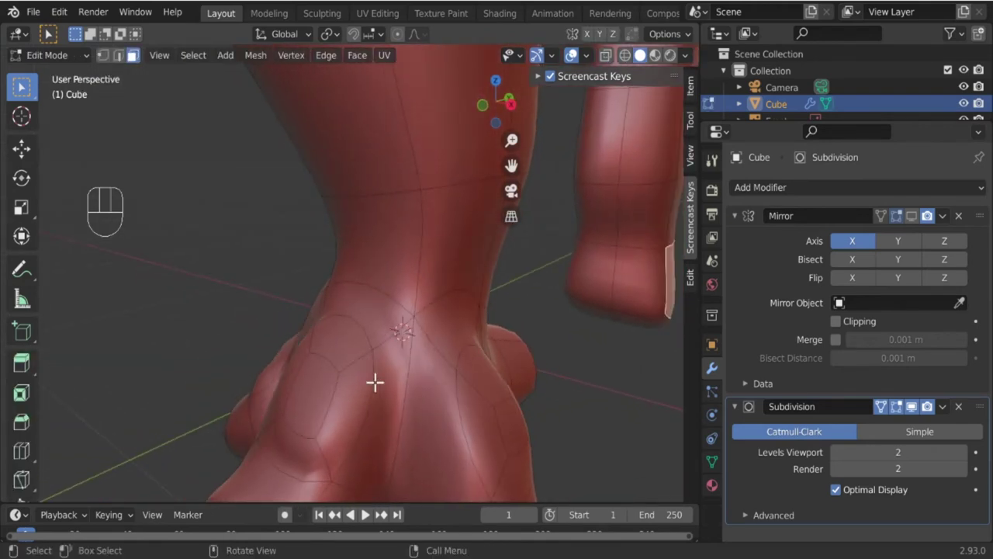
# Select the left toe's vertices and pull them outward into a point.
pyautogui.moveTo(388, 387); pyautogui.dragTo(378, 370)
pyautogui.moveTo(341, 409); pyautogui.dragTo(288, 385)
pyautogui.press('g')
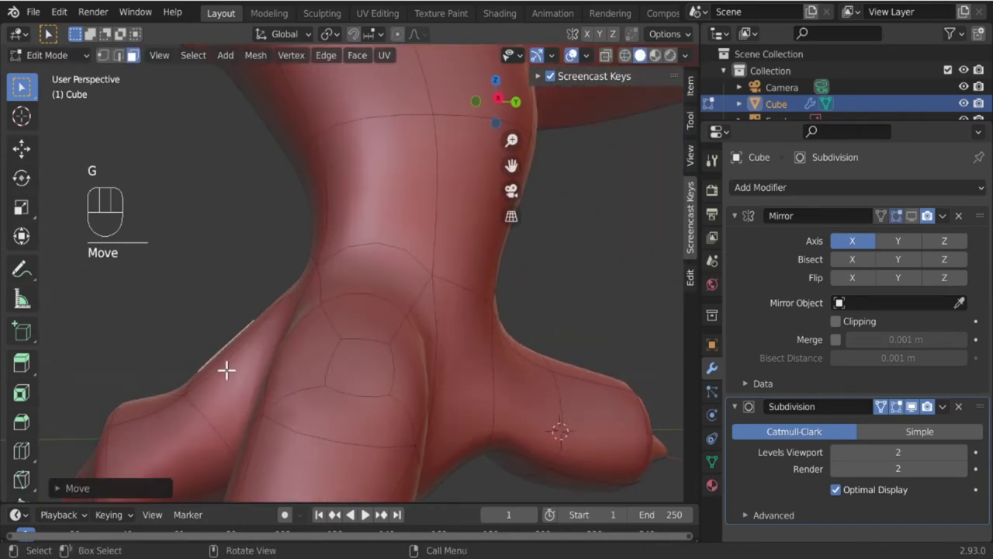
pyautogui.click(119, 55)
pyautogui.click(214, 377)
pyautogui.click(186, 400)
pyautogui.press('g')
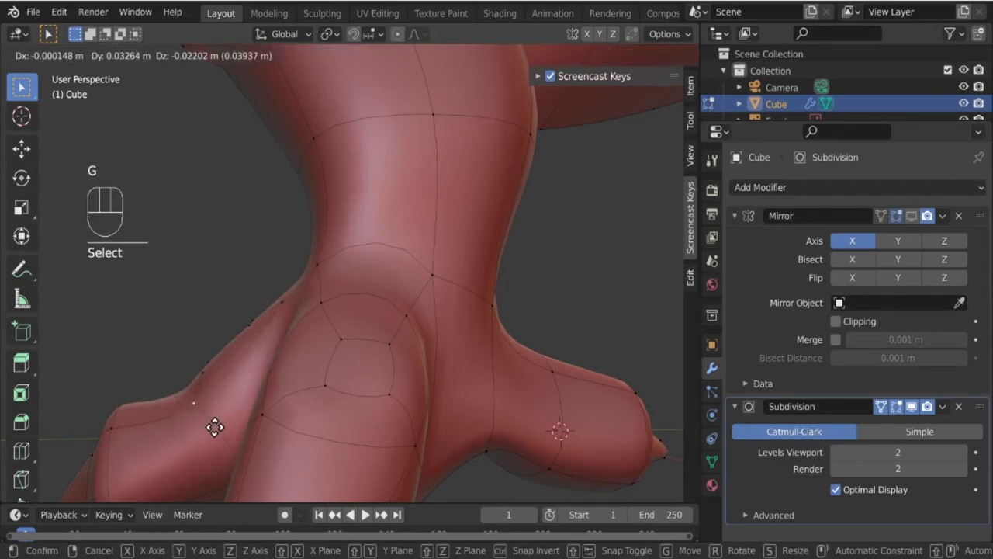
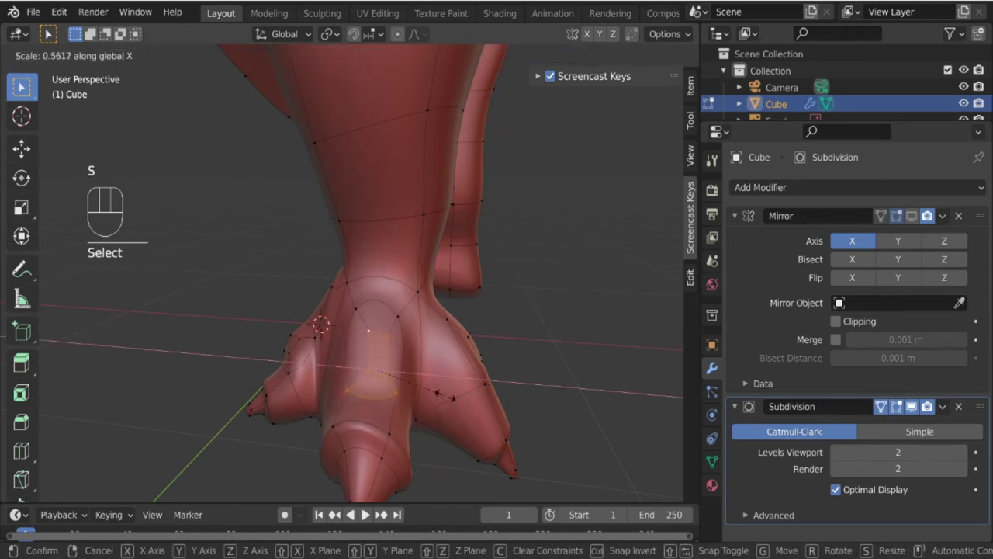
# Check the tapered claw shape from outside Edit Mode and return to editing.
pyautogui.press('Tab')
pyautogui.moveTo(415, 403); pyautogui.dragTo(307, 384)
pyautogui.press('Tab')
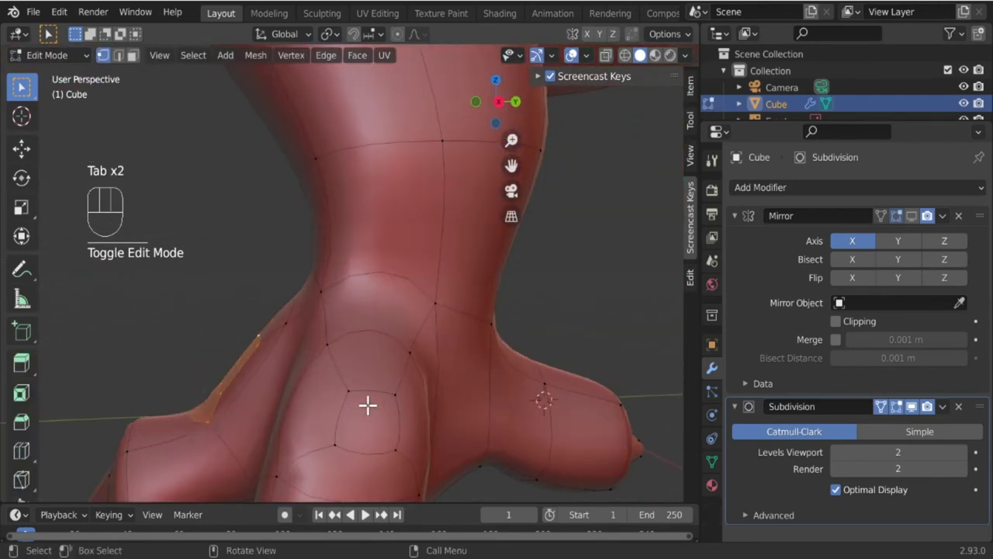
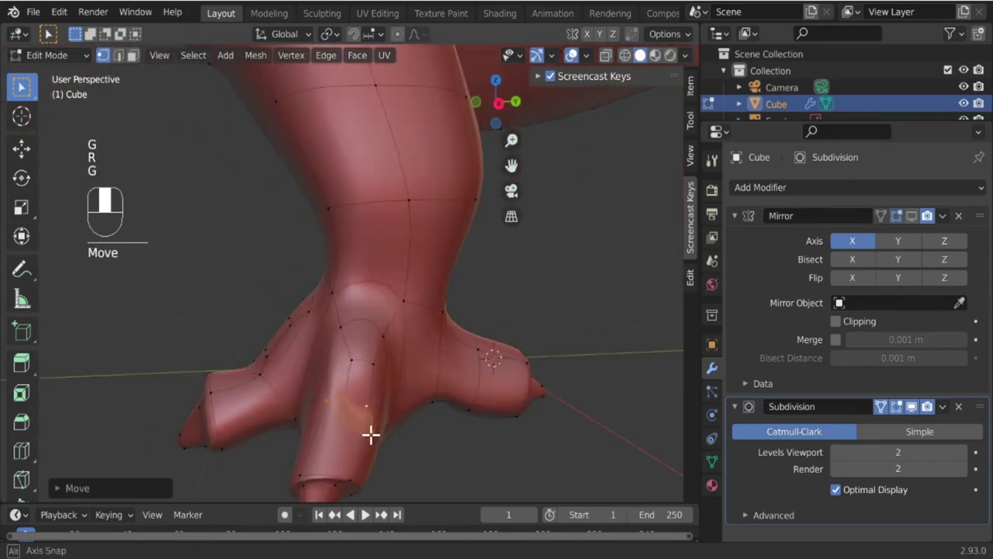
# Rotate and move the selected toe vertices, checking the toe from the side.
pyautogui.press('r')
pyautogui.press('g')
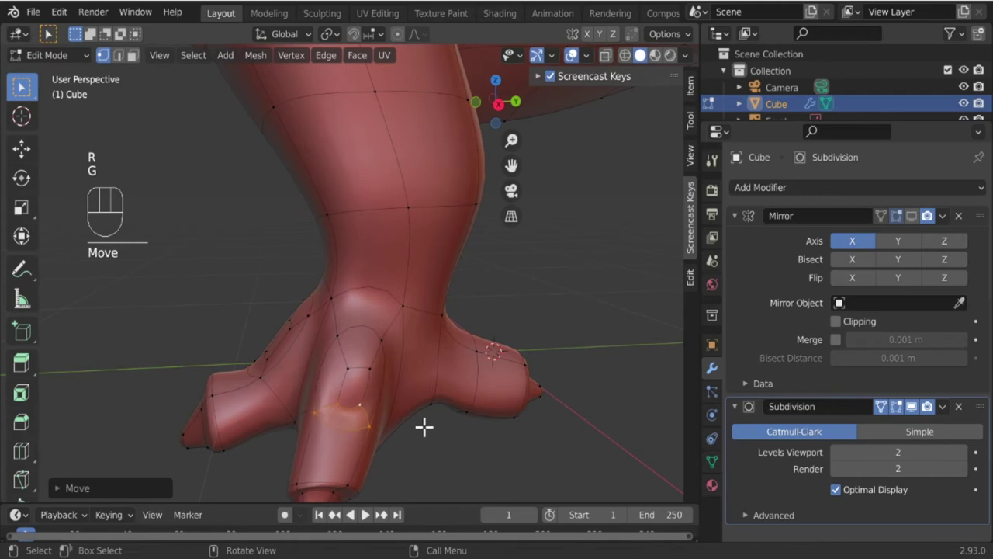
pyautogui.press('Tab')
pyautogui.moveTo(382, 433); pyautogui.dragTo(376, 439)
pyautogui.press('Tab')
pyautogui.moveTo(349, 456); pyautogui.dragTo(250, 392)
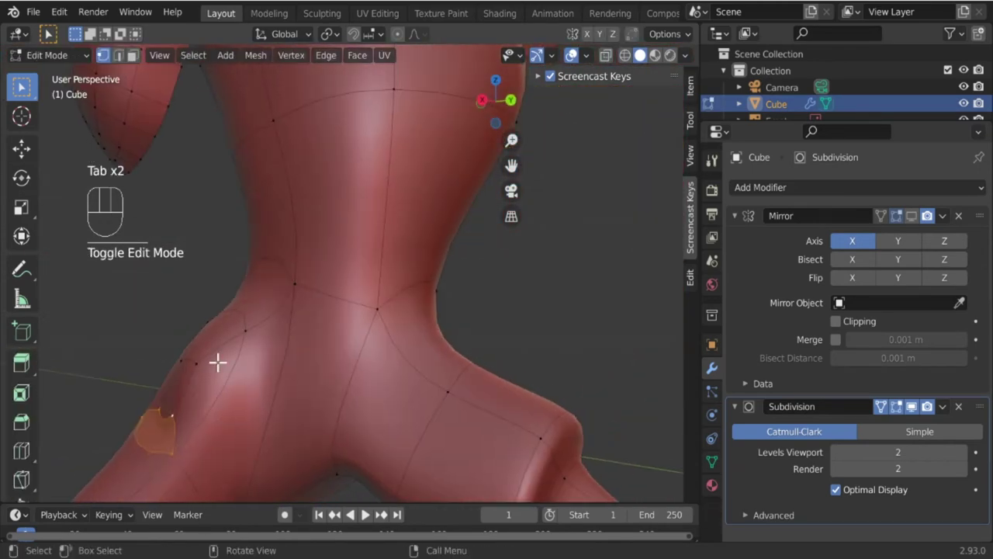
pyautogui.moveTo(207, 357); pyautogui.dragTo(251, 399)
pyautogui.moveTo(251, 411); pyautogui.dragTo(205, 408)
# Reposition more toe vertices to refine the claw and review the foot.
pyautogui.press('g')
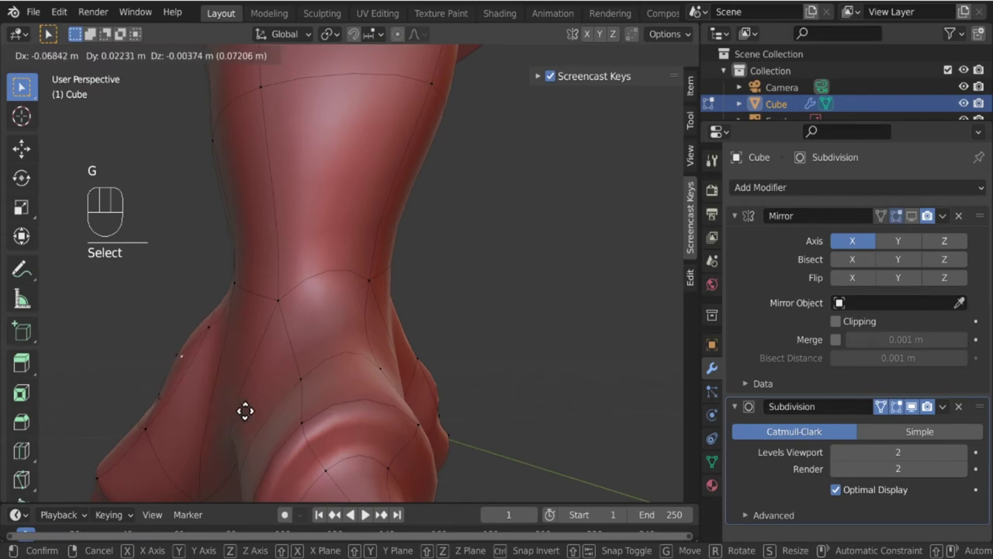
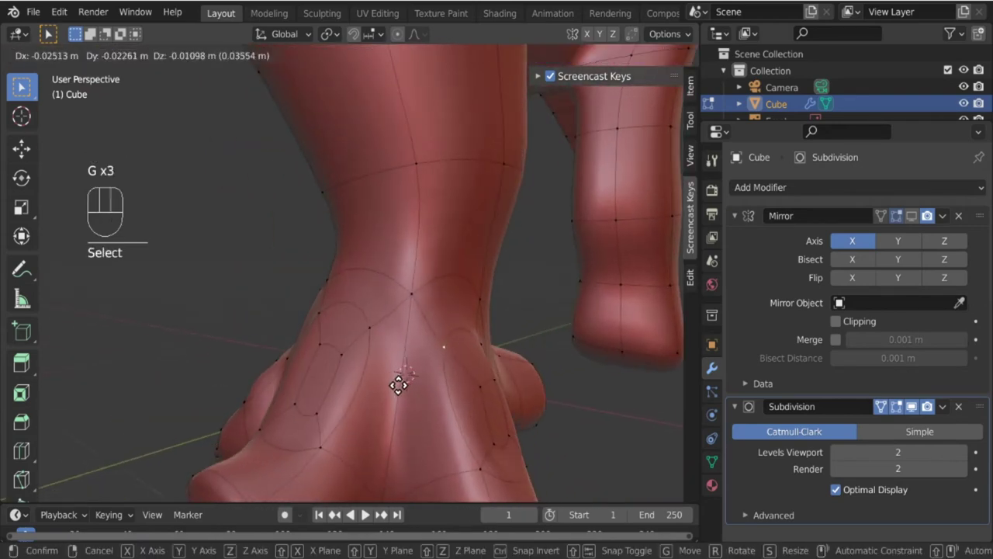
pyautogui.moveTo(491, 400); pyautogui.dragTo(437, 400)
pyautogui.press('Tab')
pyautogui.moveTo(389, 426); pyautogui.dragTo(421, 429)
pyautogui.press('Tab')
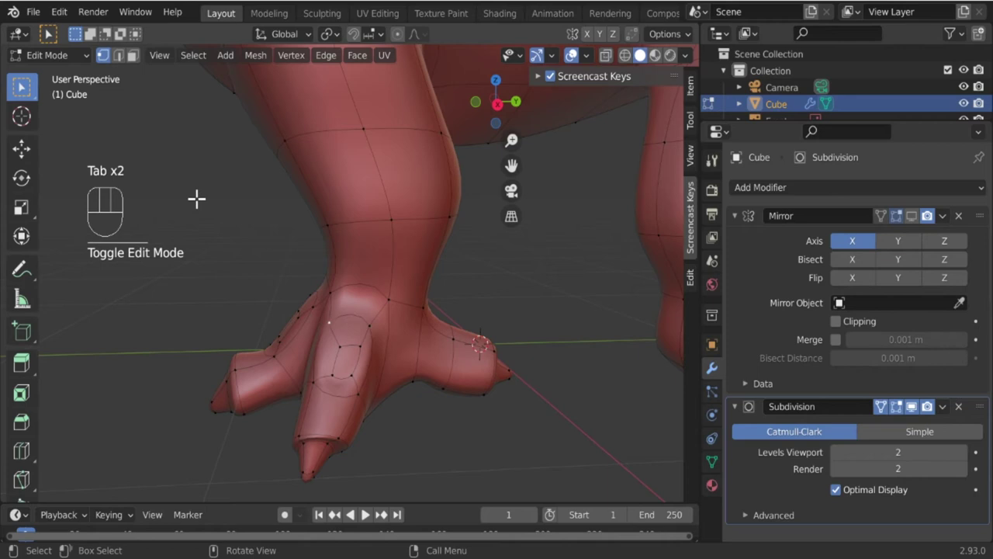
# Dissolve the two small faces on top of the middle toe into one face.
pyautogui.click(139, 62)
pyautogui.click(354, 372)
pyautogui.press('x')
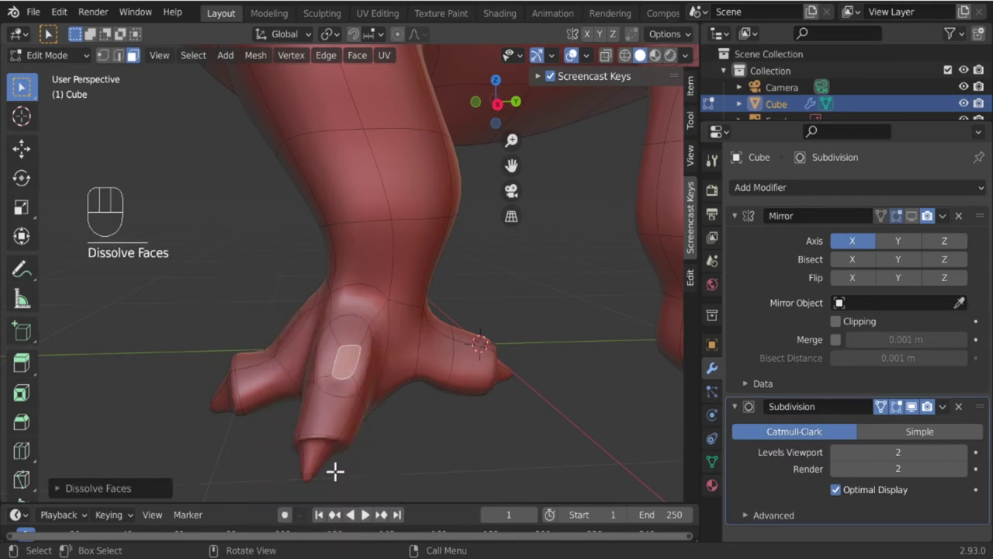
# Extrude the merged middle-toe face inward, then outward into a rounded knob.
pyautogui.moveTo(373, 393); pyautogui.dragTo(363, 357)
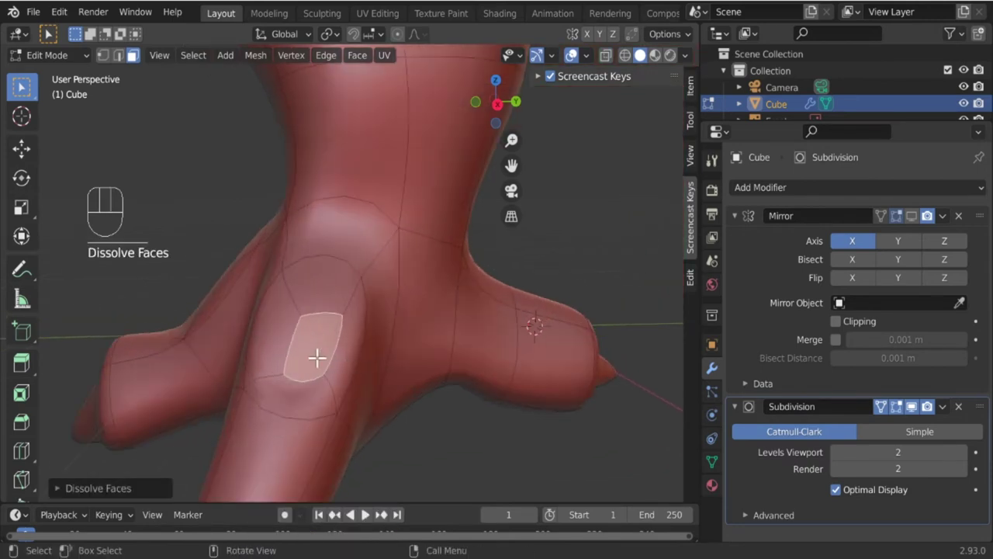
pyautogui.press('x')
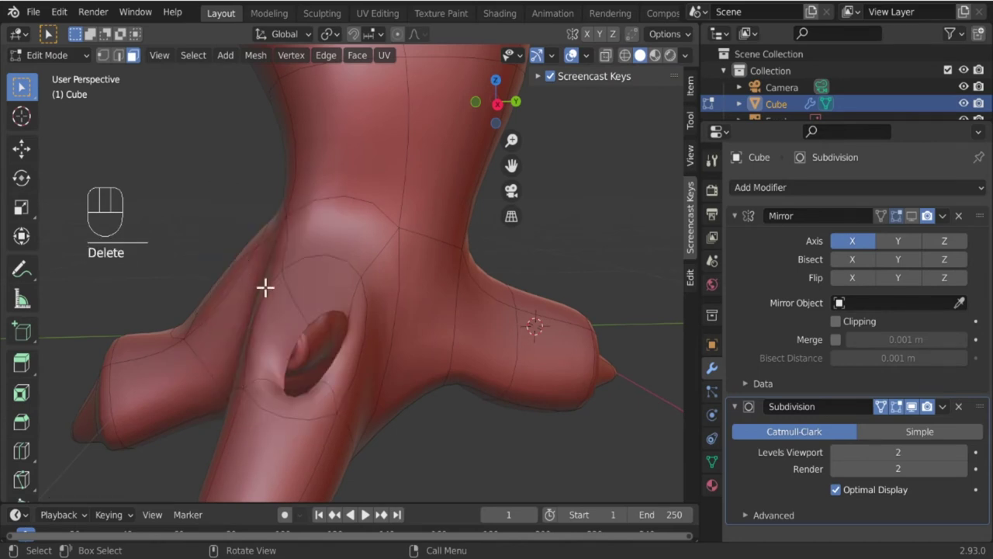
pyautogui.click(291, 341)
pyautogui.click(350, 338)
pyautogui.click(301, 408)
pyautogui.press('x')
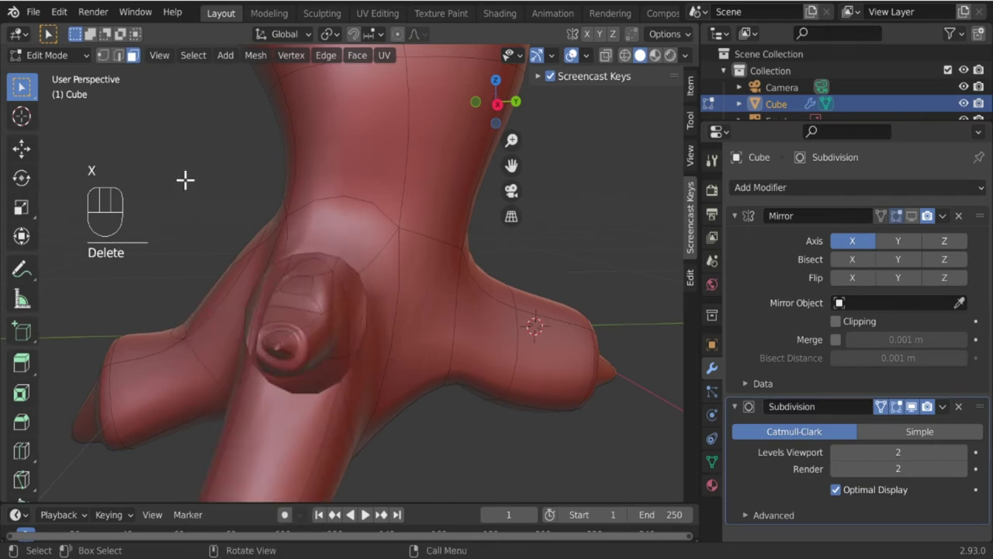
# Add an edge loop around the knob and select its faces.
pyautogui.click(125, 63)
pyautogui.click(331, 253)
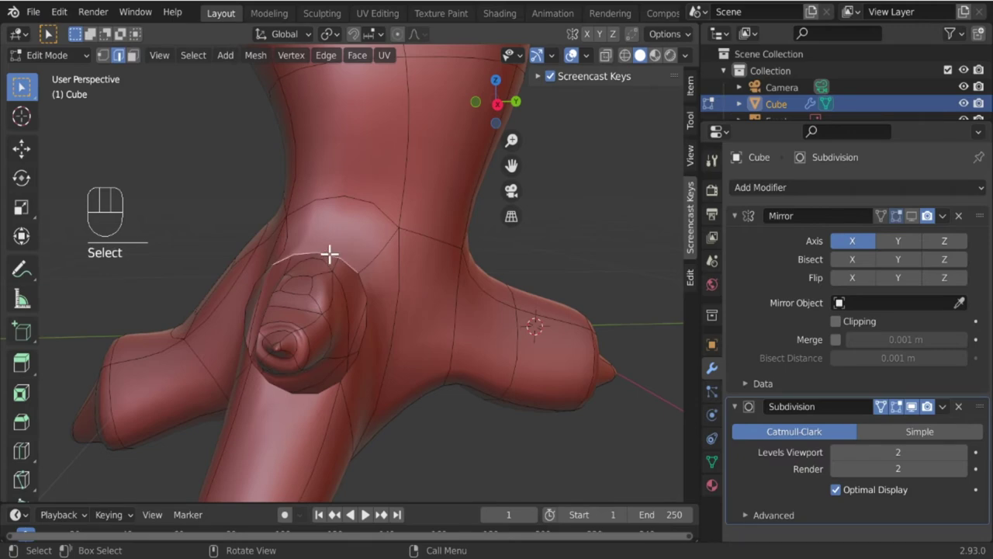
pyautogui.press('f')
pyautogui.moveTo(295, 388); pyautogui.dragTo(380, 385)
pyautogui.click(333, 340)
pyautogui.click(347, 281)
pyautogui.click(338, 306)
pyautogui.click(354, 311)
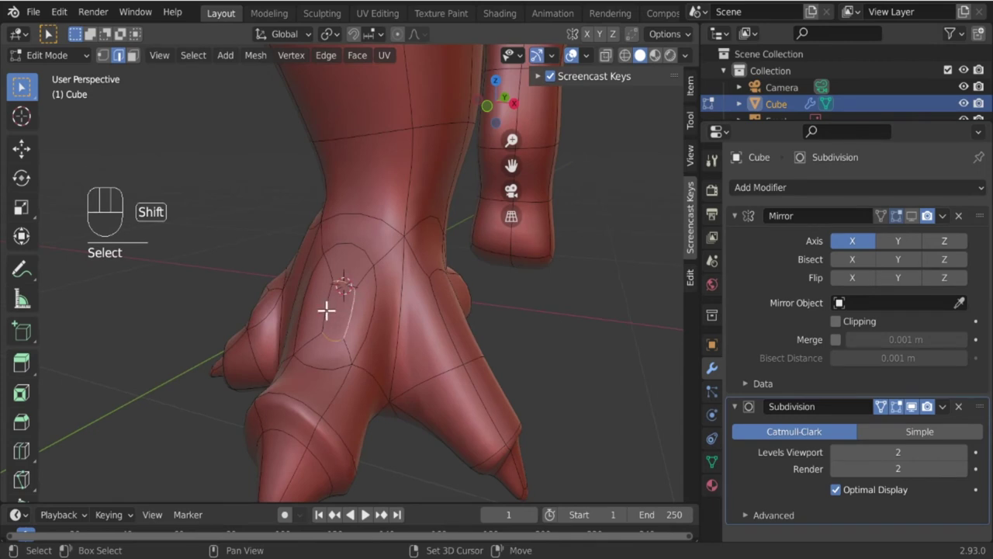
# Delete the knob's faces and fill the opening left in the middle toe.
pyautogui.press('x')
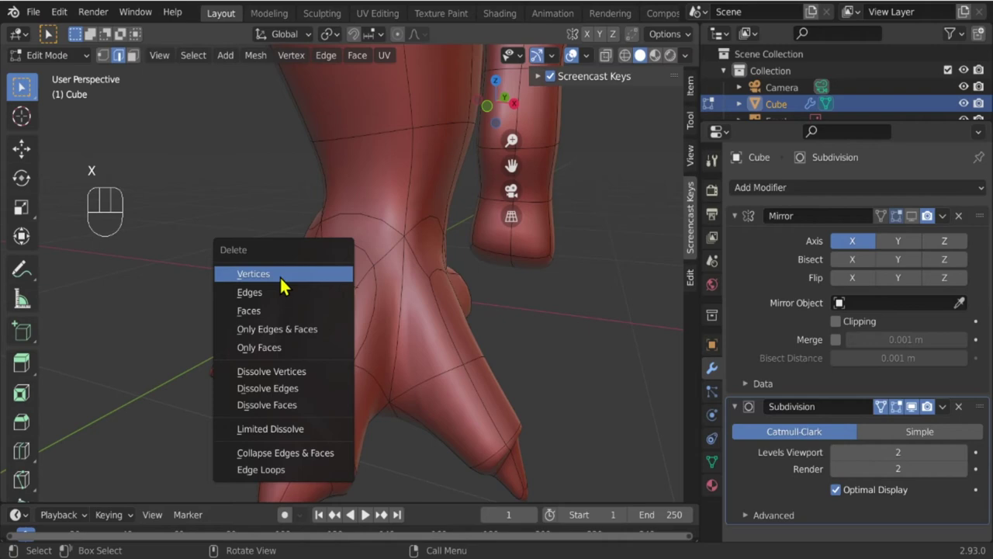
pyautogui.click(358, 244)
pyautogui.press('f')
pyautogui.moveTo(291, 388); pyautogui.dragTo(415, 389)
pyautogui.click(336, 348)
pyautogui.click(337, 330)
pyautogui.click(315, 338)
pyautogui.click(350, 336)
pyautogui.press('x')
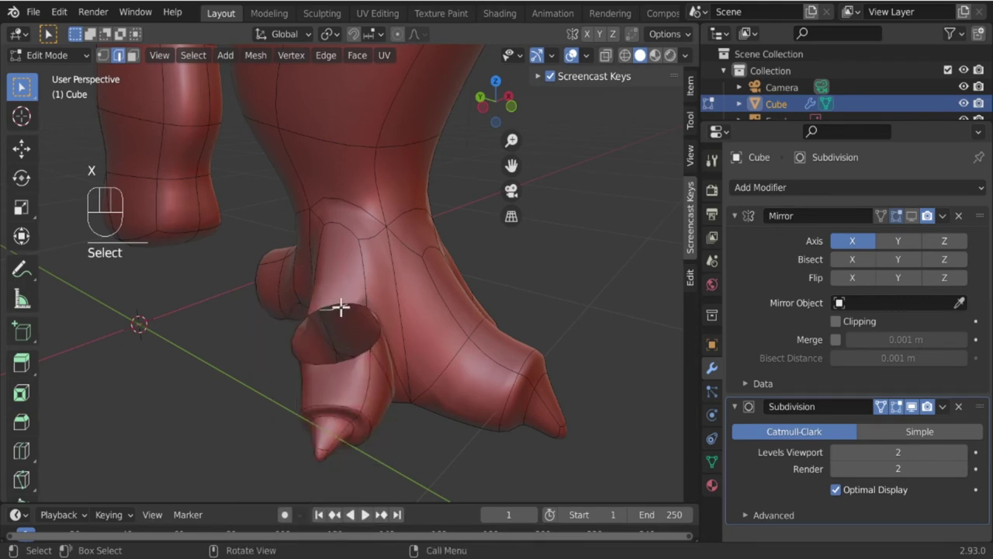
pyautogui.click(343, 296)
pyautogui.press('f')
# Review the patched foot, then move to the other leg's rounded end and start editing it.
pyautogui.moveTo(275, 401); pyautogui.dragTo(200, 378)
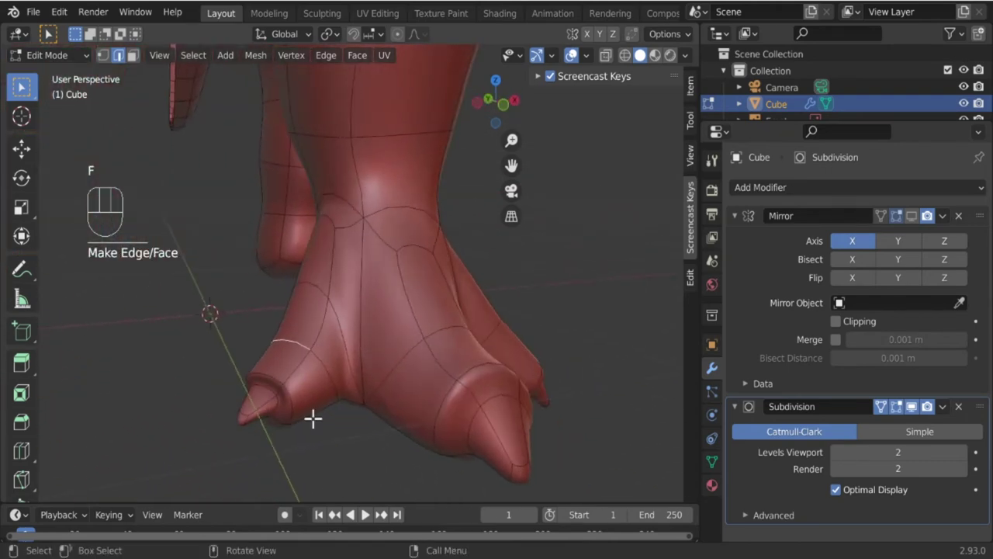
pyautogui.press('Tab')
pyautogui.moveTo(414, 363); pyautogui.dragTo(304, 407)
pyautogui.press('Tab')
pyautogui.moveTo(392, 394); pyautogui.dragTo(313, 356)
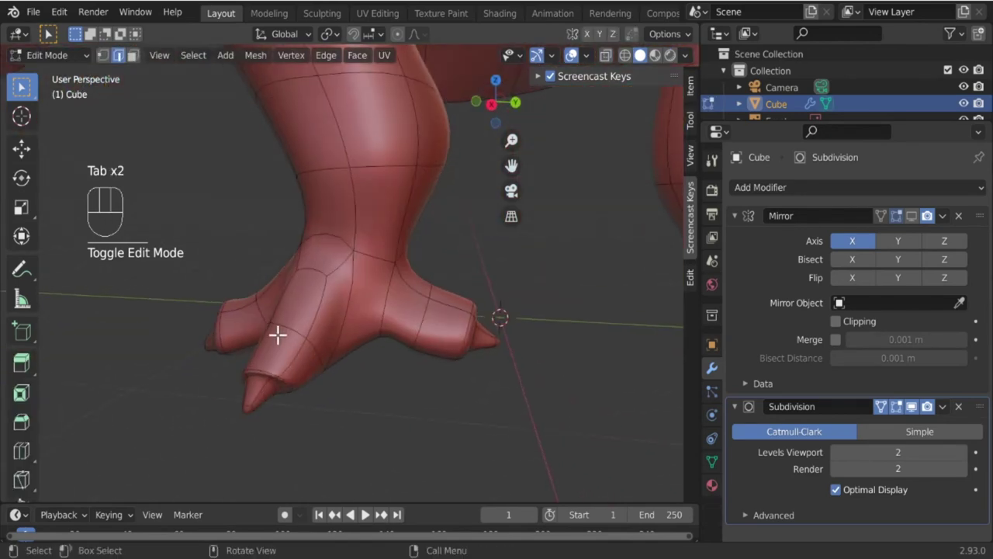
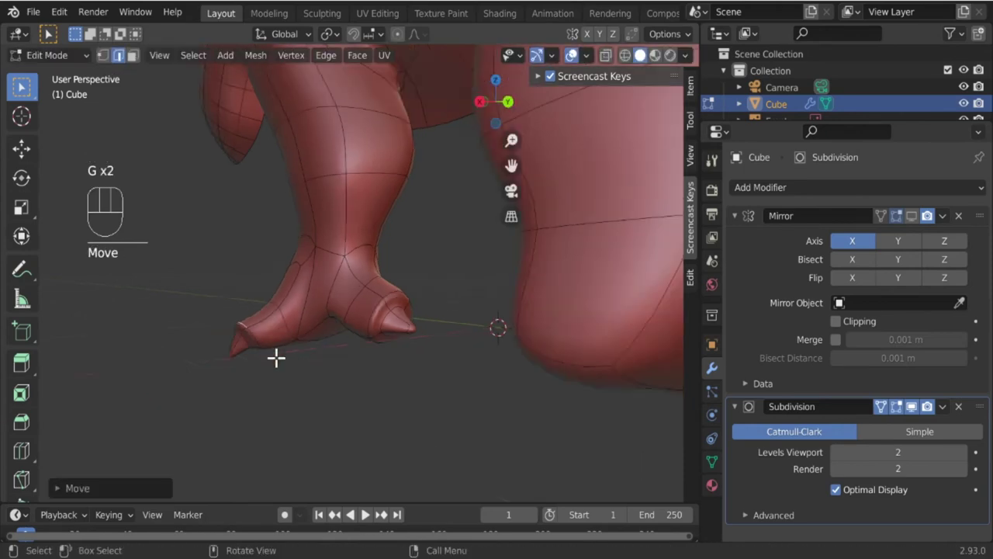
pyautogui.press('Tab')
pyautogui.moveTo(307, 377); pyautogui.dragTo(444, 403)
pyautogui.moveTo(466, 376); pyautogui.dragTo(383, 409)
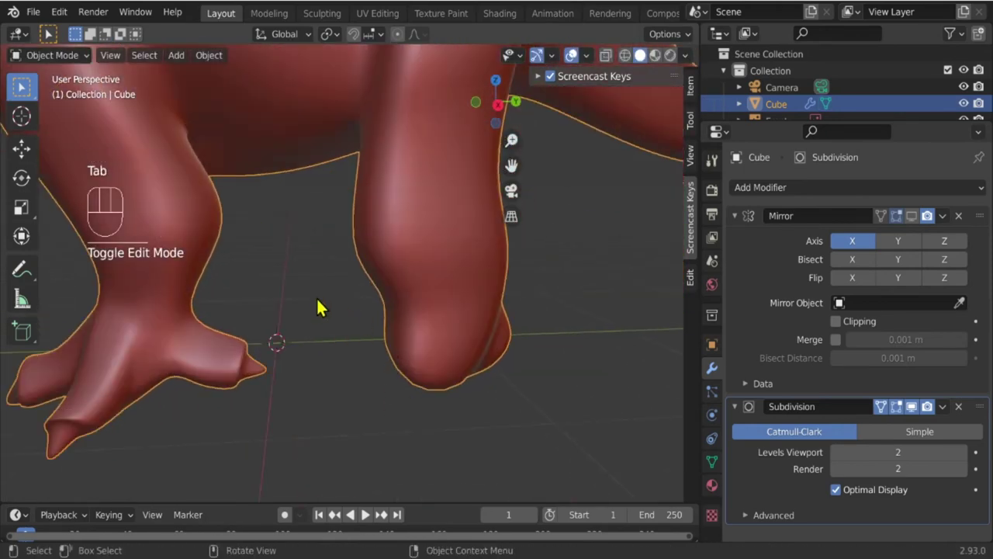
pyautogui.press('Tab')
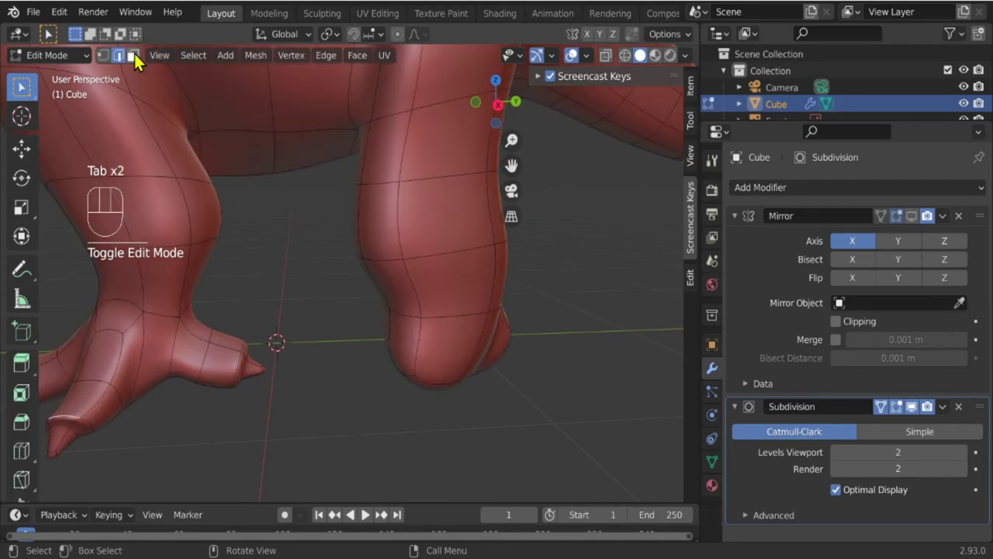
# Select a face on the leg's rounded end and pull it out, rotating it toward the toes.
pyautogui.click(141, 59)
pyautogui.click(470, 352)
pyautogui.moveTo(511, 419); pyautogui.dragTo(442, 397)
pyautogui.moveTo(462, 395); pyautogui.dragTo(412, 404)
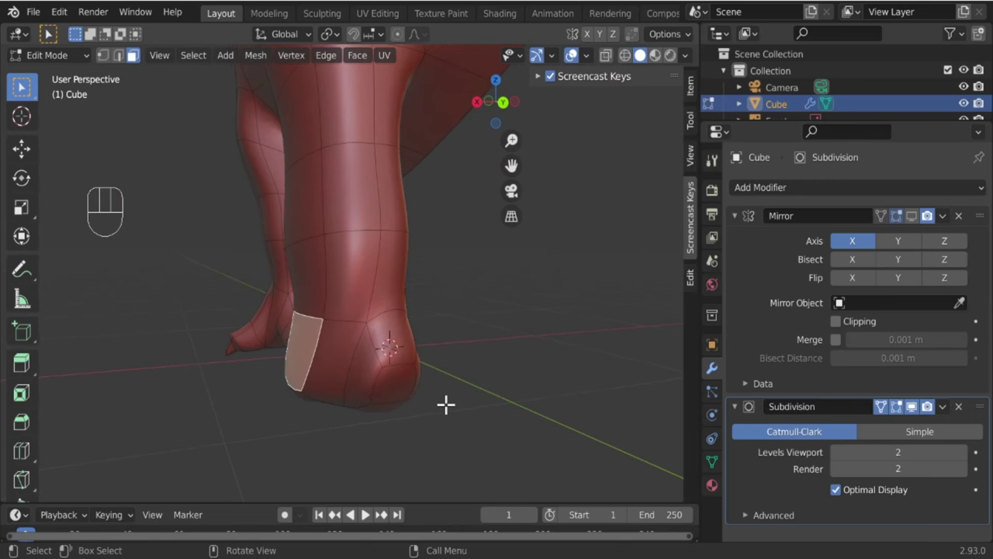
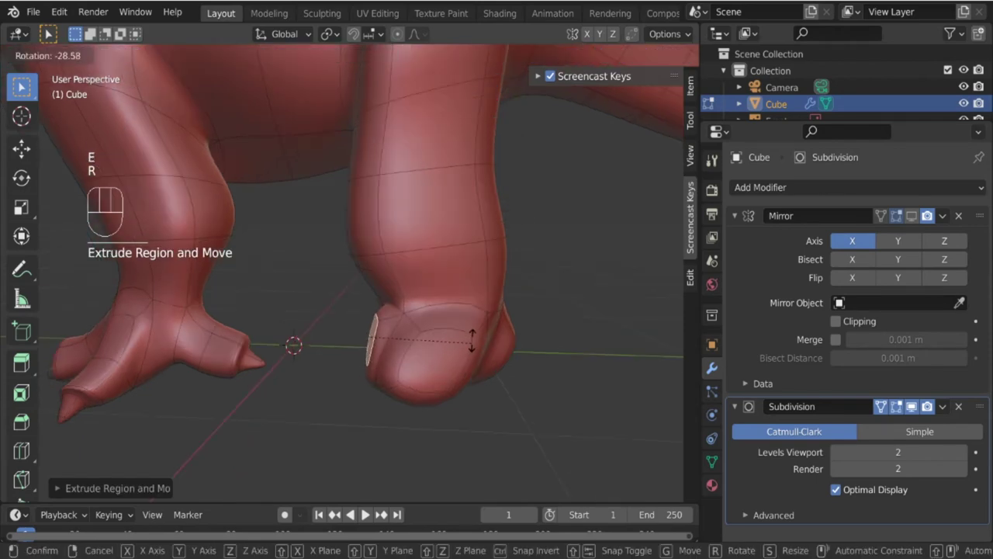
pyautogui.press('g')
pyautogui.press('r')
pyautogui.press('g')
pyautogui.moveTo(397, 378); pyautogui.dragTo(504, 388)
pyautogui.moveTo(387, 377); pyautogui.dragTo(499, 357)
pyautogui.middleClick(368, 355)
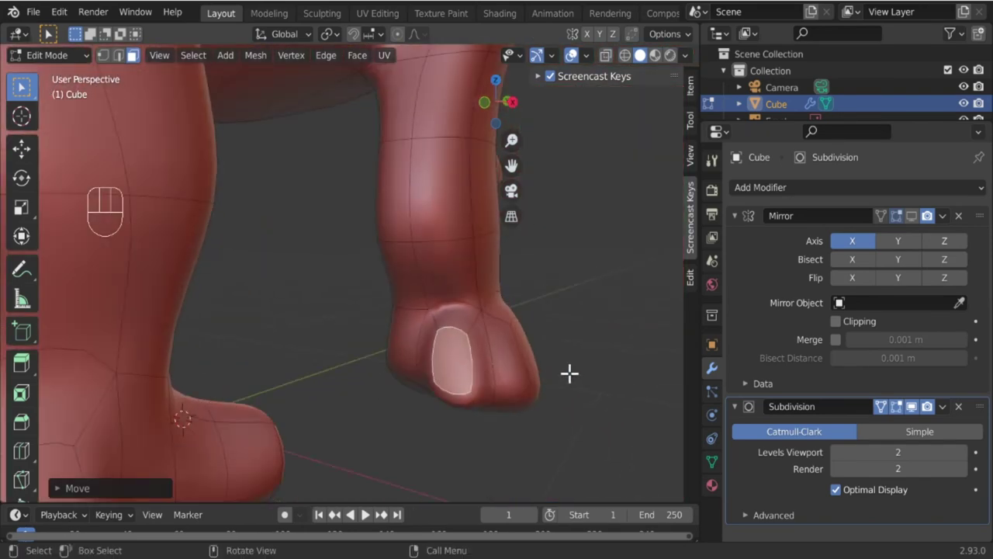
# Extrude a foot face into a toe and rotate it into a clawed position.
pyautogui.click(409, 345)
pyautogui.moveTo(368, 398); pyautogui.dragTo(562, 388)
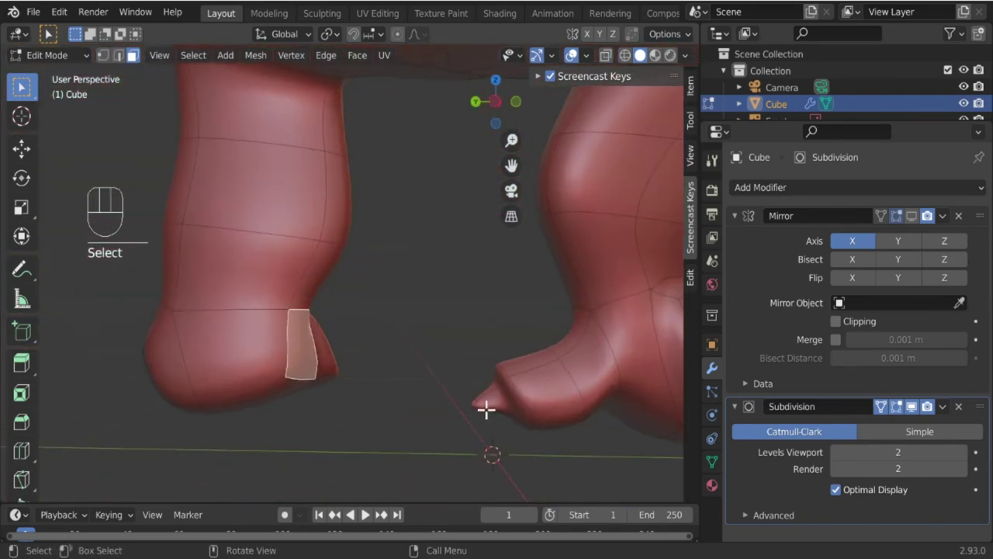
pyautogui.press('r')
pyautogui.press('e')
pyautogui.press('r')
pyautogui.press('g')
pyautogui.press('r')
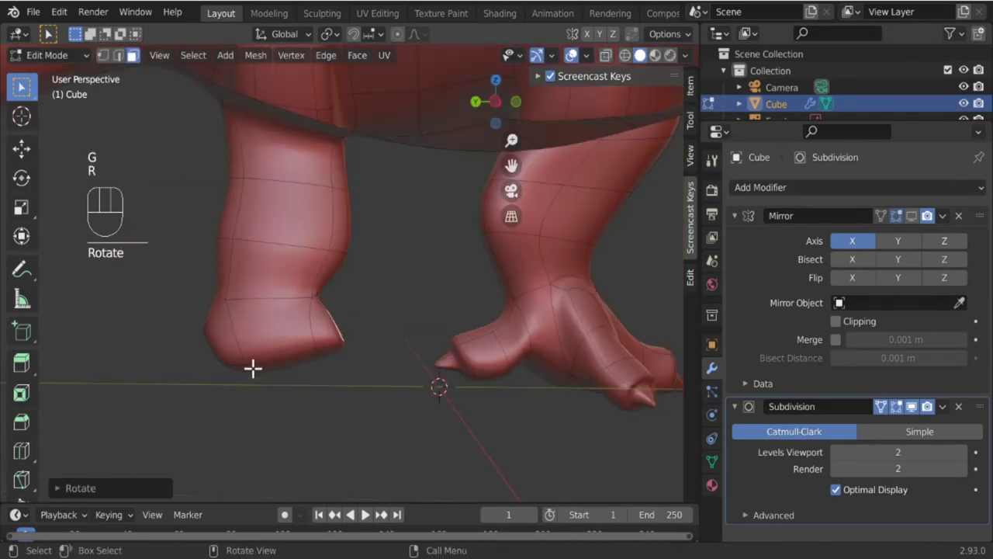
pyautogui.moveTo(247, 371); pyautogui.dragTo(354, 376)
pyautogui.moveTo(385, 368); pyautogui.dragTo(284, 371)
# Inset the foot's top face and adjust it, adding a new loop across the rounded foot.
pyautogui.press('s')
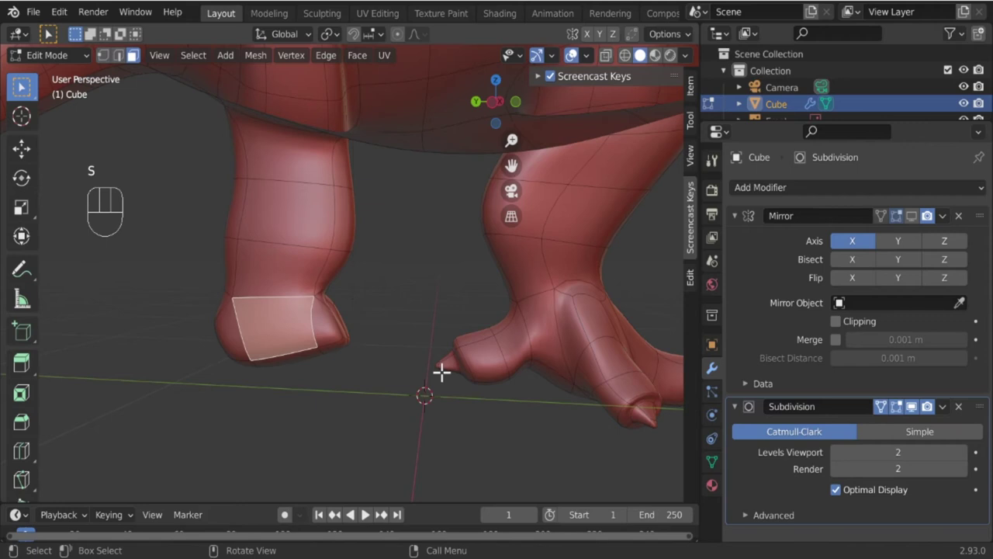
pyautogui.press('i')
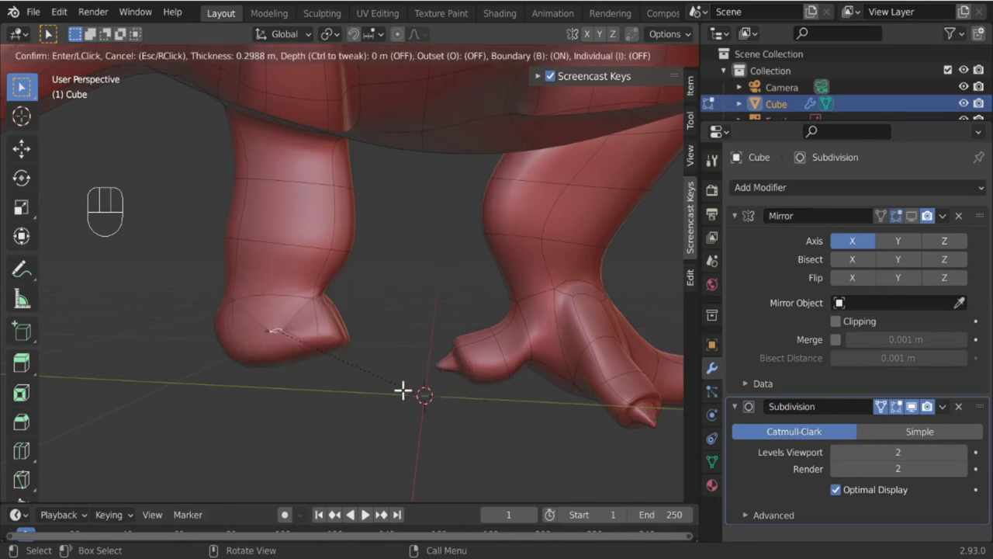
pyautogui.moveTo(295, 346); pyautogui.dragTo(455, 341)
pyautogui.press('r')
pyautogui.press('g')
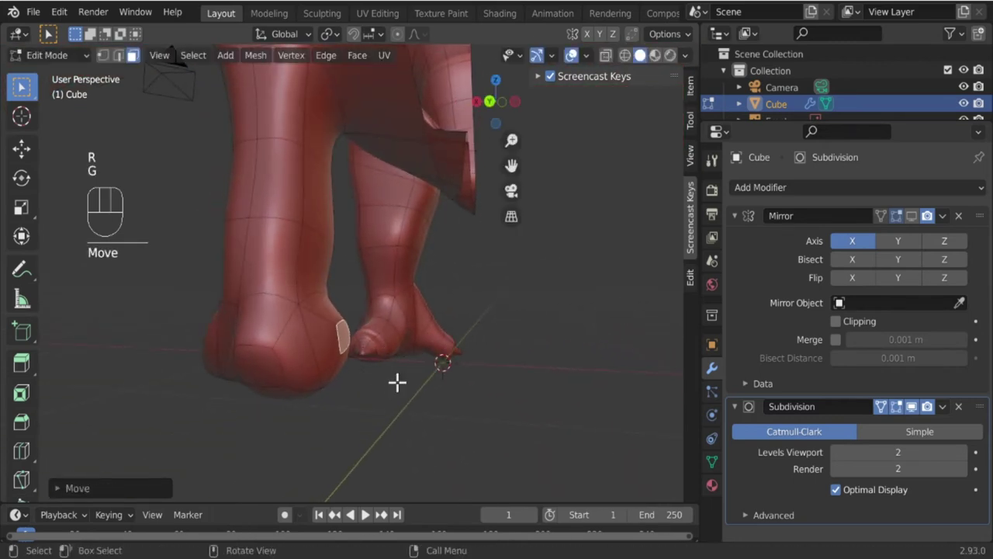
pyautogui.press('r')
pyautogui.moveTo(381, 367); pyautogui.dragTo(221, 369)
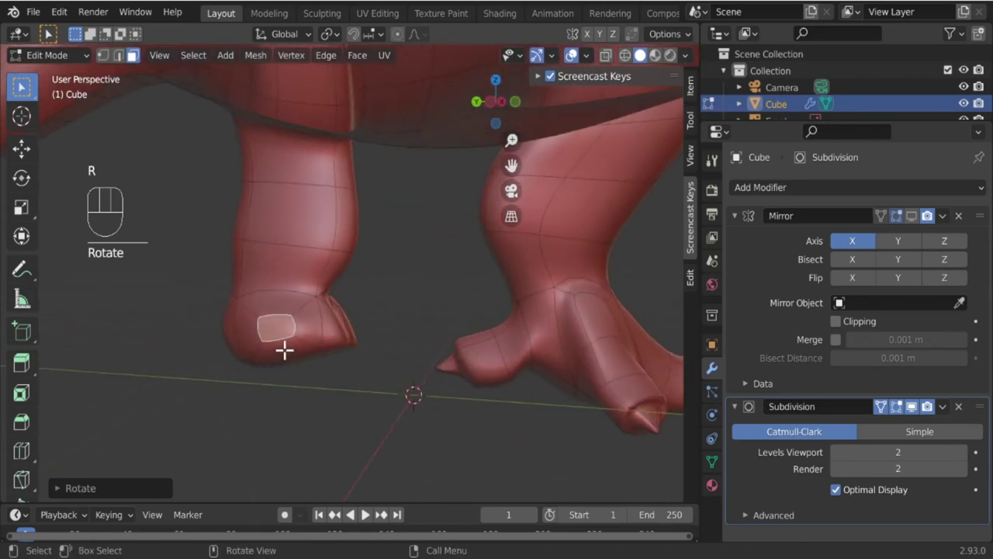
pyautogui.moveTo(321, 364); pyautogui.dragTo(362, 395)
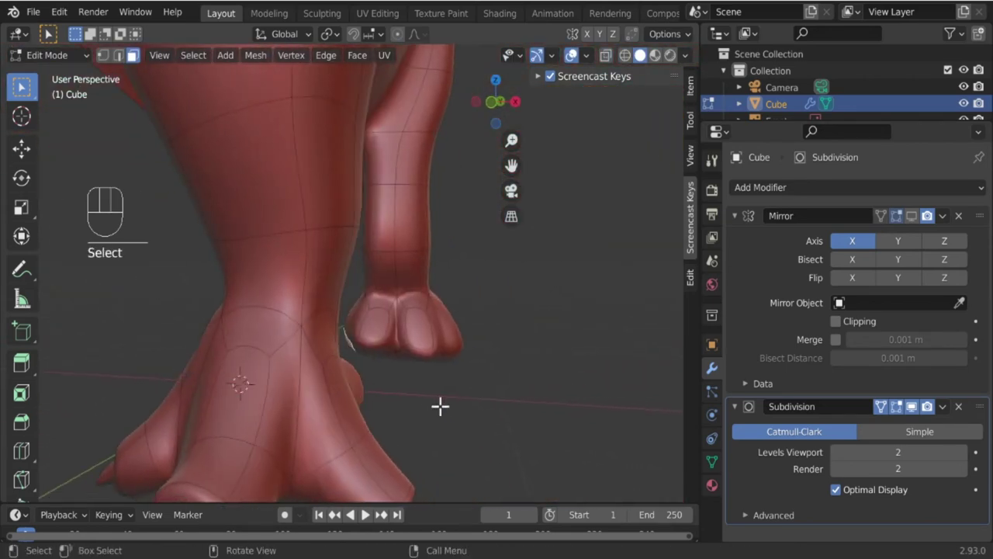
pyautogui.moveTo(437, 391); pyautogui.dragTo(594, 391)
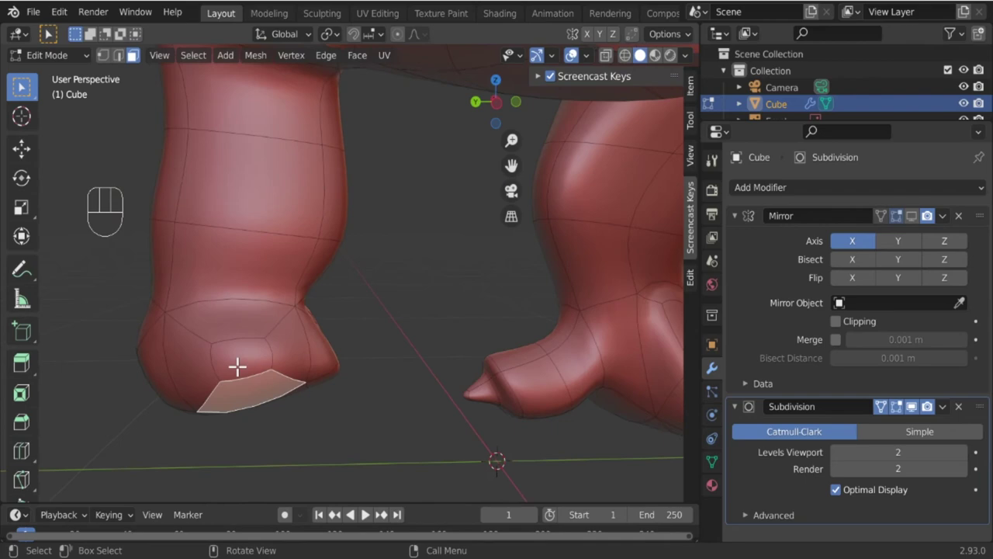
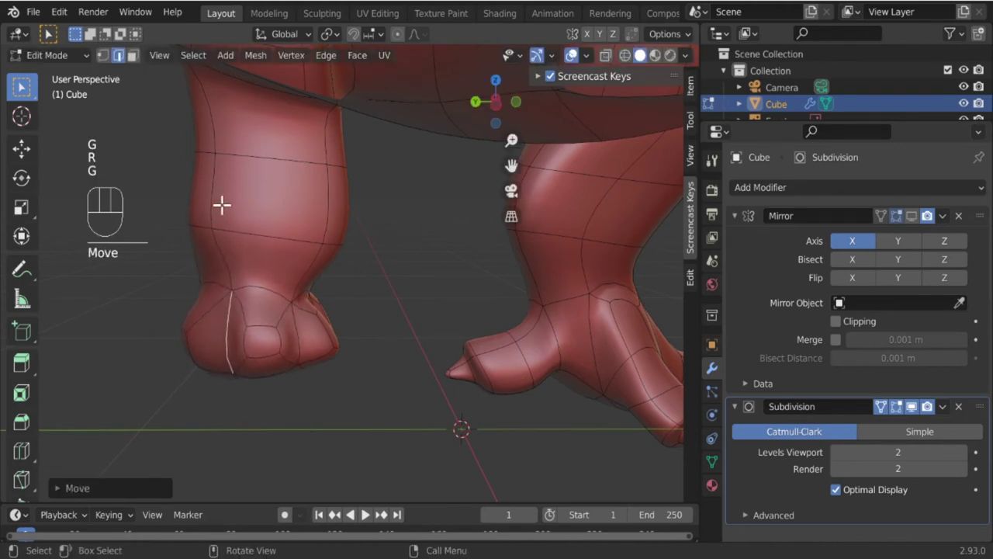
# Extrude the front toe faces outward and scale them smaller to start a toe.
pyautogui.click(141, 61)
pyautogui.click(267, 363)
pyautogui.moveTo(233, 404); pyautogui.dragTo(342, 391)
pyautogui.press('e')
pyautogui.middleClick(339, 425)
pyautogui.press('s')
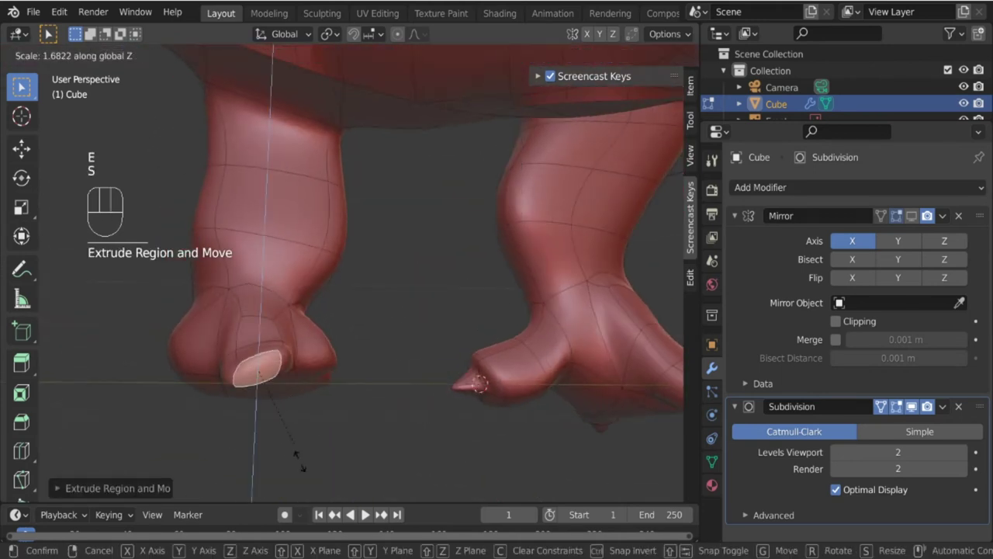
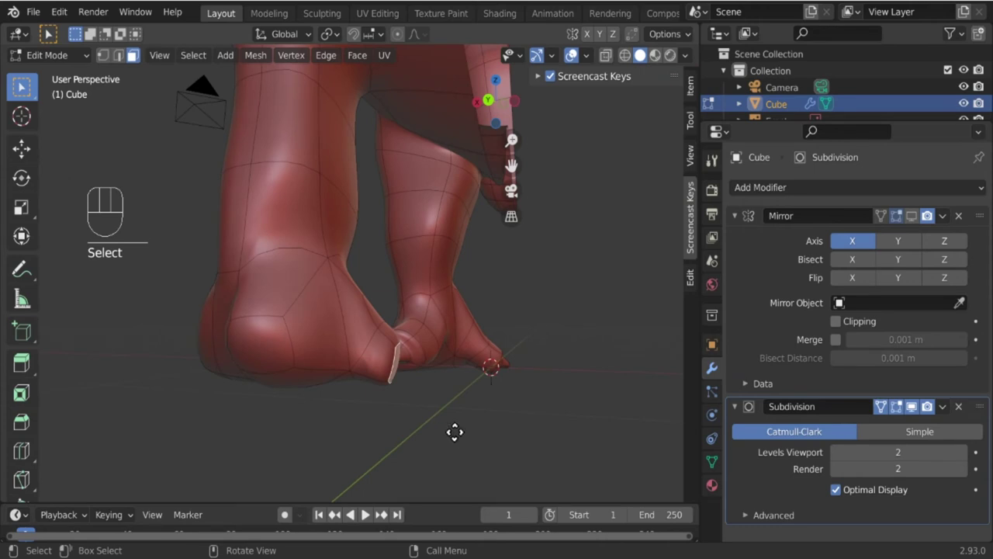
# Extrude, scale and move the toe faces in stages, previewing the smoothed foot.
pyautogui.press('e')
pyautogui.press('s')
pyautogui.press('g')
pyautogui.press('e')
pyautogui.press('s')
pyautogui.press('g')
pyautogui.moveTo(410, 408); pyautogui.dragTo(269, 428)
pyautogui.press('Tab')
pyautogui.moveTo(483, 382); pyautogui.dragTo(456, 405)
pyautogui.press('Tab')
# Rotate and extrude another toe face into an angled toe, then view the foot from the front.
pyautogui.click(368, 382)
pyautogui.moveTo(410, 406); pyautogui.dragTo(326, 387)
pyautogui.moveTo(329, 343); pyautogui.dragTo(398, 364)
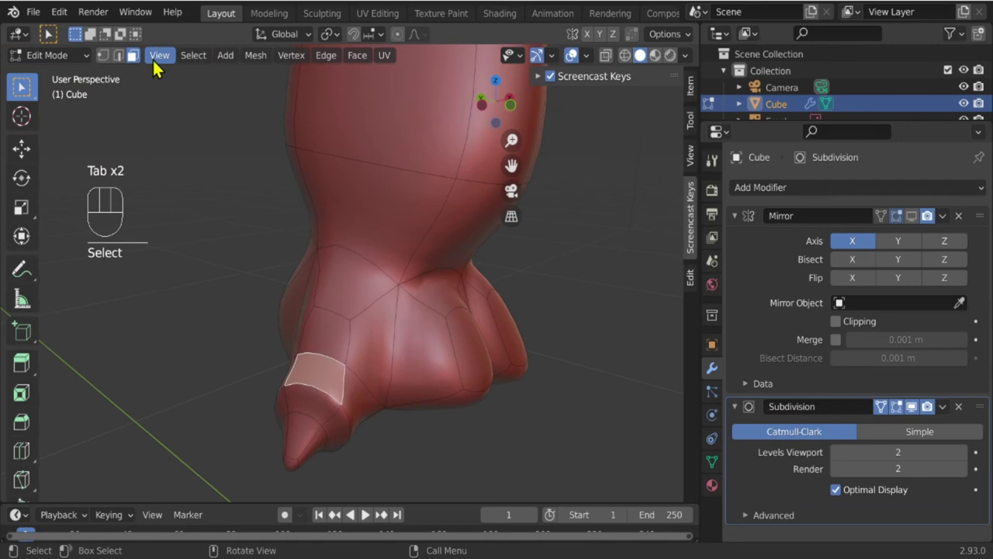
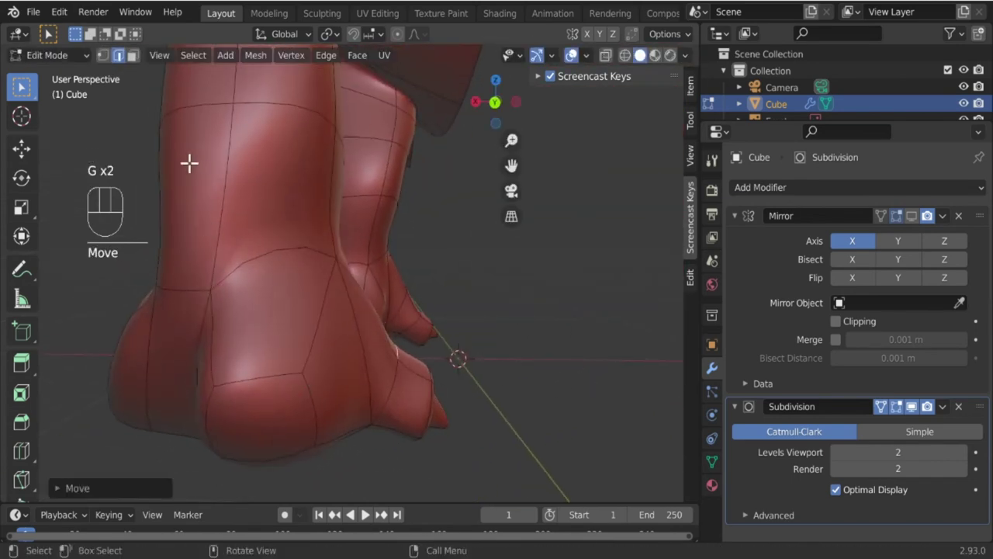
pyautogui.click(141, 61)
pyautogui.click(262, 409)
pyautogui.moveTo(302, 416); pyautogui.dragTo(477, 446)
pyautogui.moveTo(456, 419); pyautogui.dragTo(475, 416)
pyautogui.press('r')
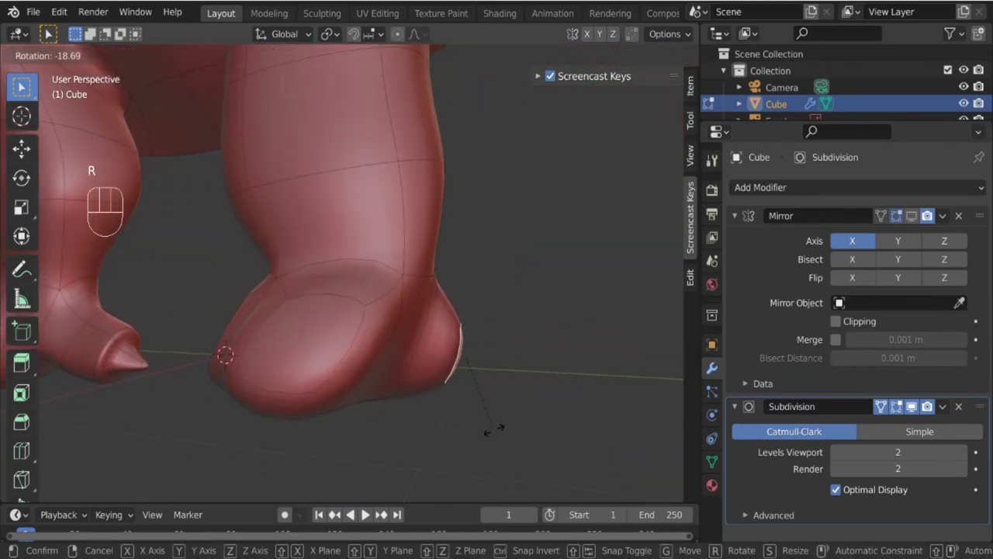
pyautogui.press('e')
pyautogui.press('s')
pyautogui.press('g')
pyautogui.press('KP_3')
# With X-ray on, extrude the toe tip face and shrink it into a small pointed claw.
pyautogui.click(610, 60)
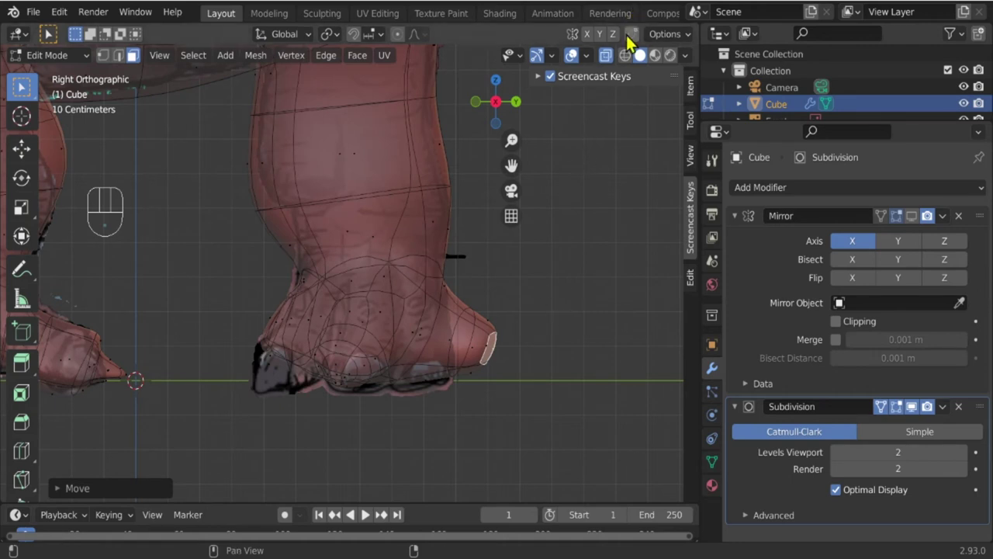
pyautogui.click(616, 64)
pyautogui.press('g')
pyautogui.press('s')
pyautogui.press('g')
pyautogui.press('e')
pyautogui.press('s')
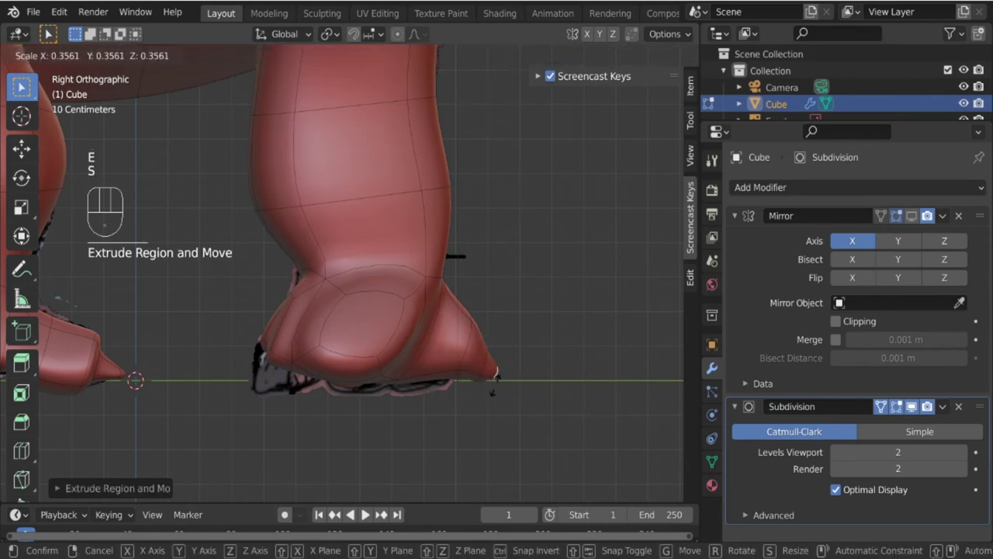
pyautogui.press('g')
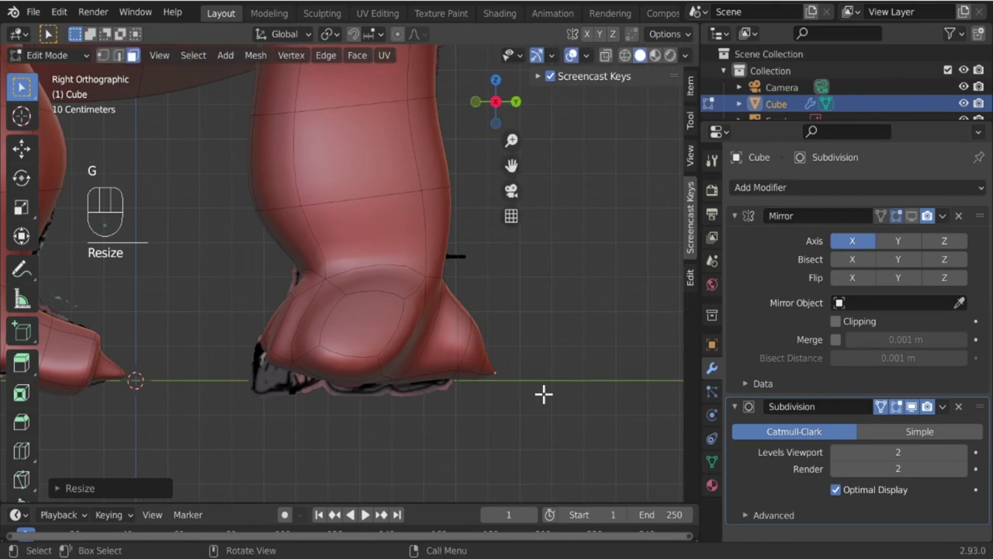
pyautogui.press('ctrl+z')
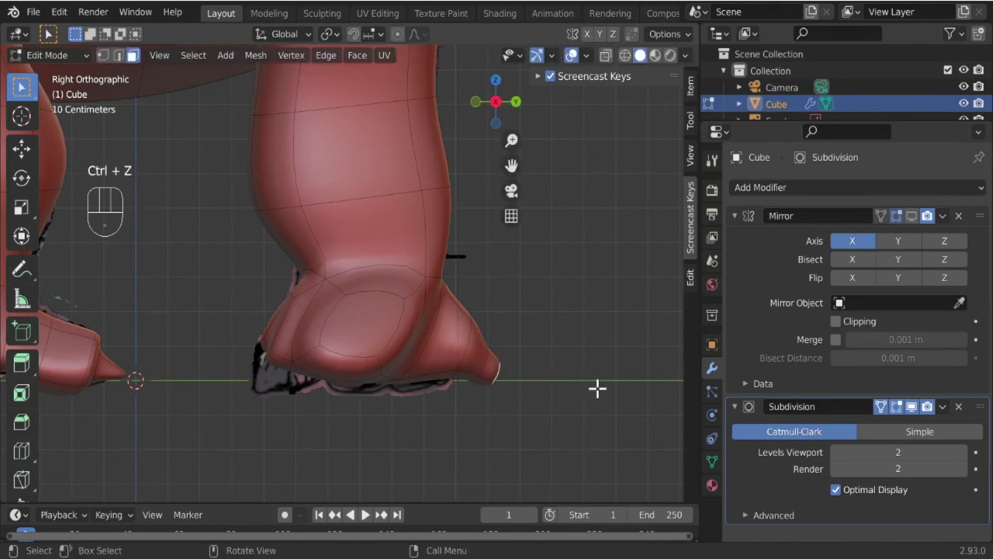
pyautogui.press('s')
pyautogui.press('g')
pyautogui.moveTo(523, 383); pyautogui.dragTo(380, 383)
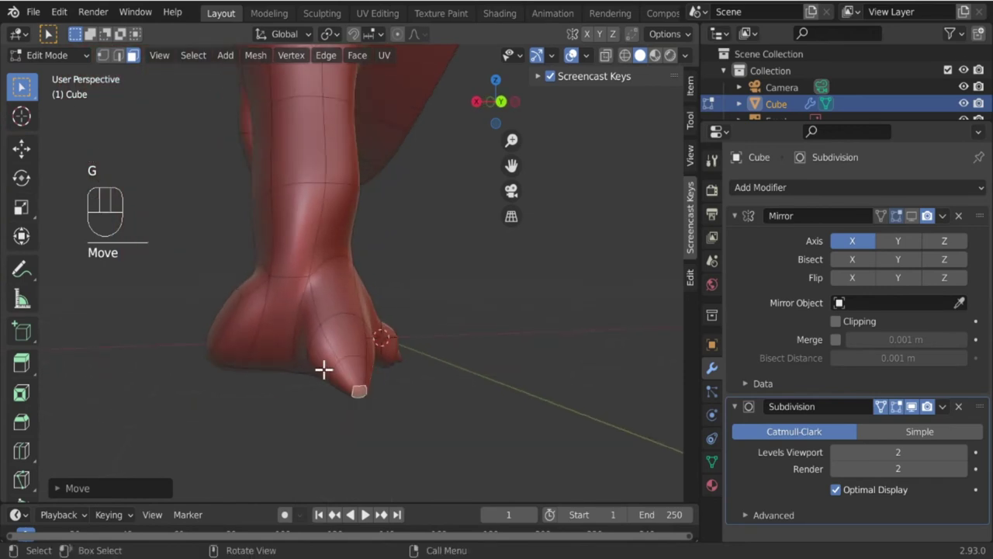
# Cut a new edge loop across the toe and nudge it into place.
pyautogui.press('ctrl+r')
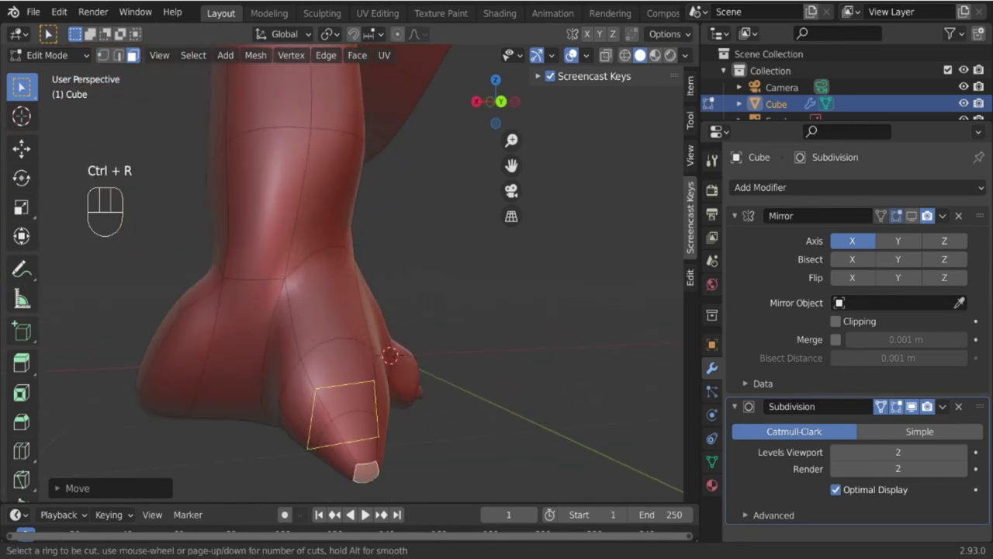
pyautogui.moveTo(336, 413); pyautogui.dragTo(417, 419)
pyautogui.middleClick(460, 382)
pyautogui.click(457, 378)
pyautogui.moveTo(433, 430); pyautogui.dragTo(465, 430)
pyautogui.press('g')
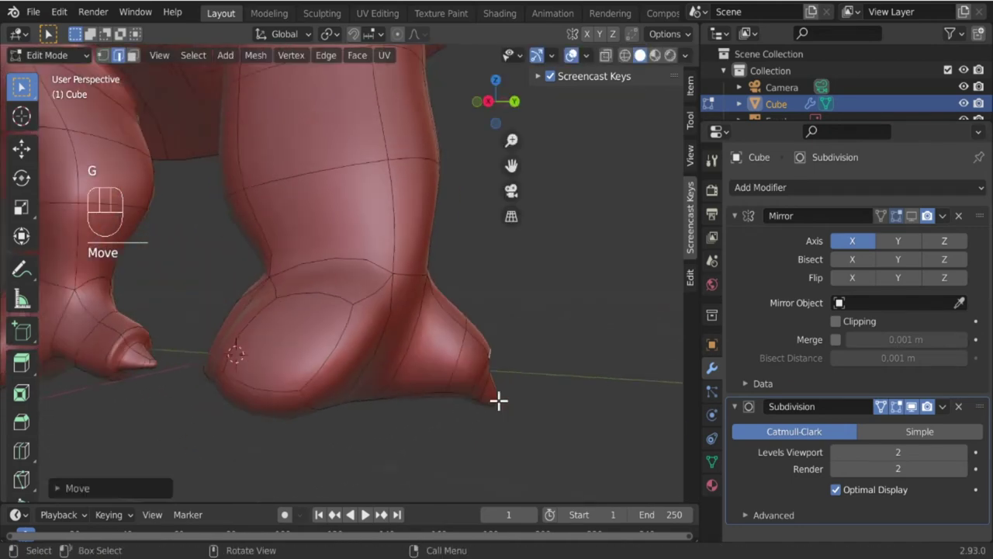
pyautogui.press('Tab')
pyautogui.press('Tab')
# Extrude the front faces of the remaining toes and scale them smaller.
pyautogui.click(305, 338)
pyautogui.click(289, 377)
pyautogui.click(141, 63)
pyautogui.moveTo(298, 380); pyautogui.dragTo(360, 358)
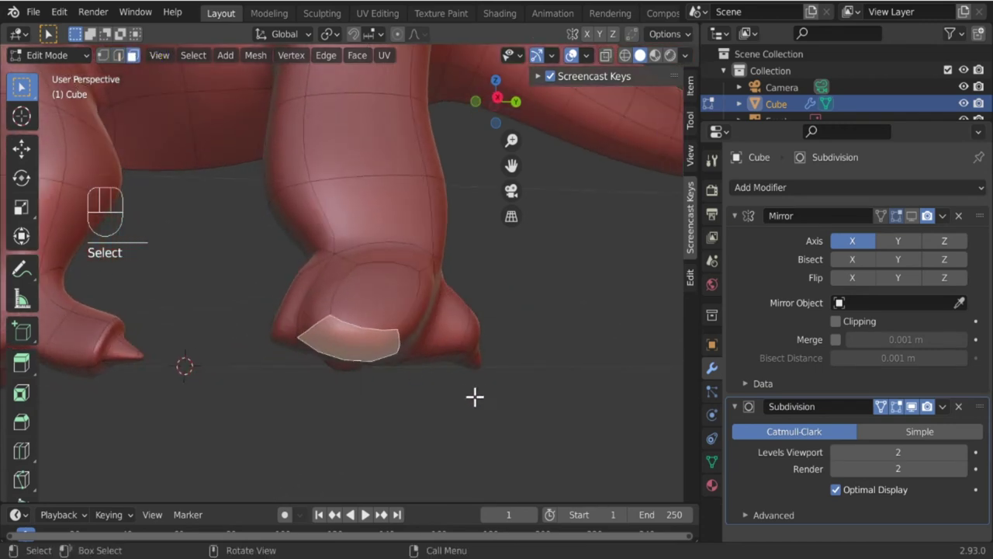
pyautogui.moveTo(403, 374); pyautogui.dragTo(399, 386)
pyautogui.press('e')
pyautogui.press('s')
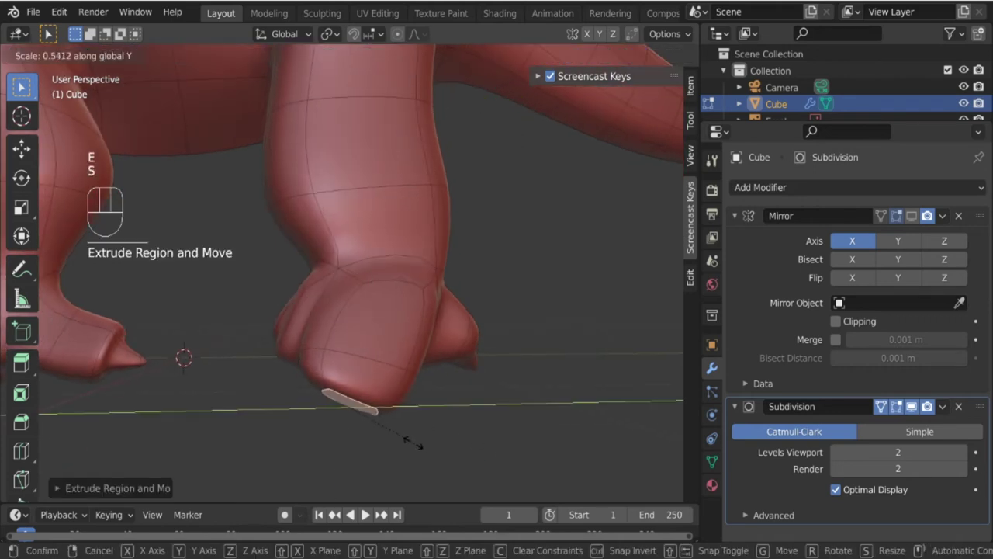
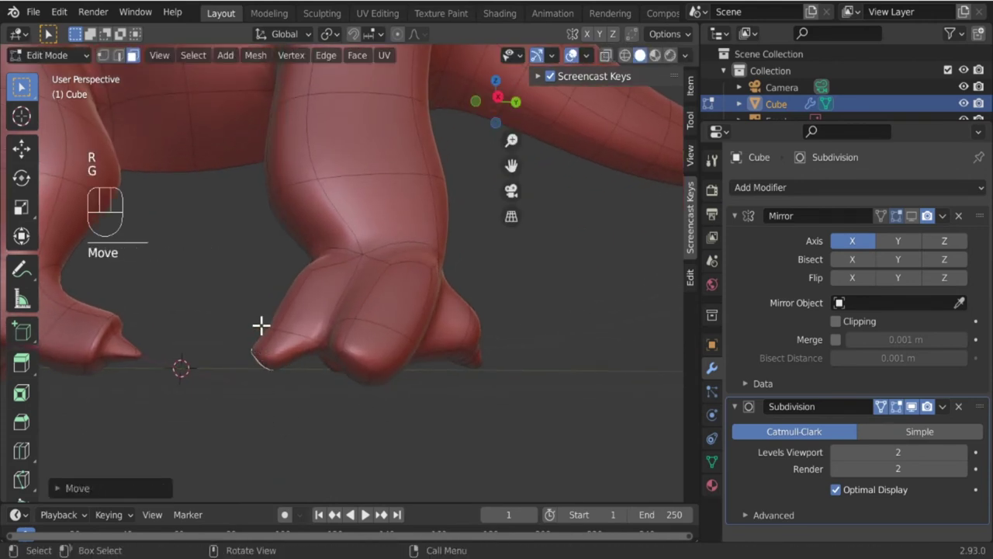
# Move the toe-tip faces forward to lengthen the toes.
pyautogui.click(129, 62)
pyautogui.click(272, 323)
pyautogui.middleClick(290, 334)
pyautogui.press('g')
pyautogui.moveTo(287, 349); pyautogui.dragTo(285, 321)
pyautogui.click(277, 281)
pyautogui.middleClick(311, 305)
pyautogui.press('g')
pyautogui.moveTo(320, 375); pyautogui.dragTo(391, 331)
pyautogui.moveTo(374, 331); pyautogui.dragTo(399, 335)
pyautogui.press('g')
pyautogui.moveTo(364, 383); pyautogui.dragTo(356, 281)
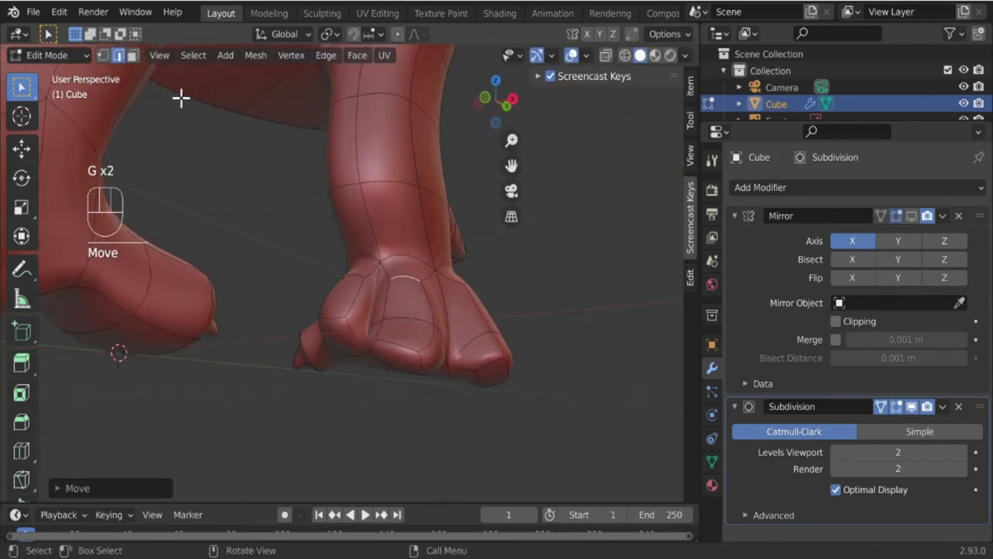
# Extrude a toe tip, rotate and shrink it into a pointed claw, then preview the smoothed foot.
pyautogui.click(150, 59)
pyautogui.click(341, 348)
pyautogui.moveTo(394, 395); pyautogui.dragTo(322, 400)
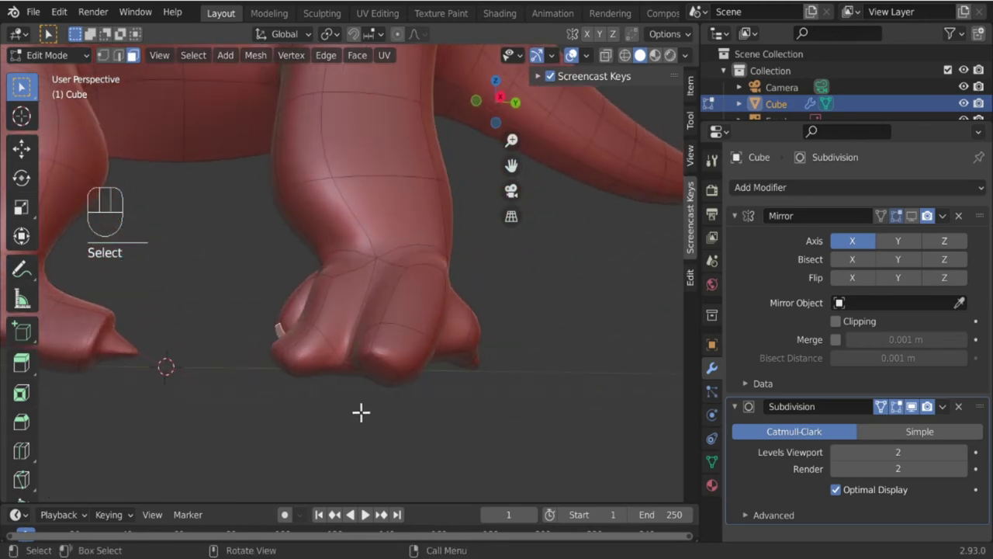
pyautogui.press('e')
pyautogui.press('r')
pyautogui.press('g')
pyautogui.press('s')
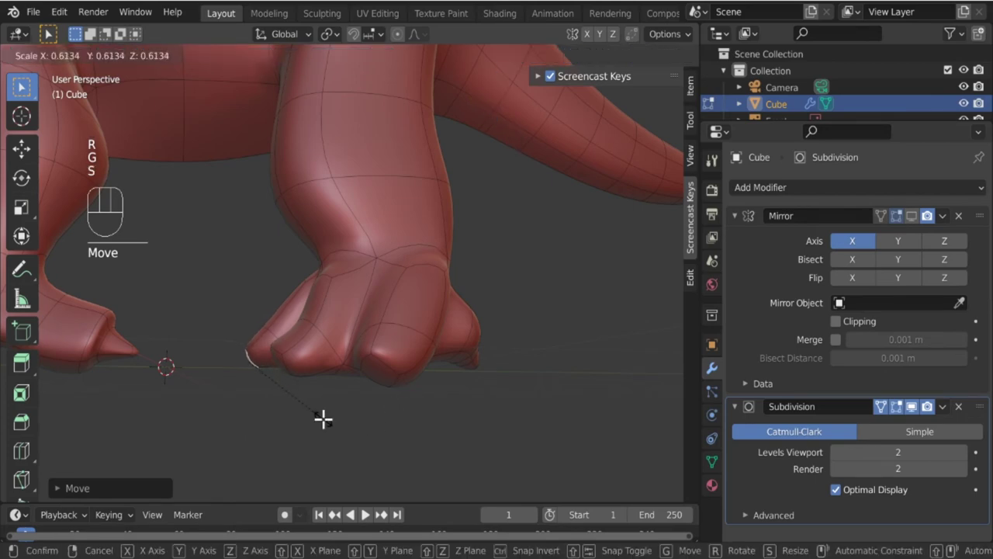
pyautogui.moveTo(350, 406); pyautogui.dragTo(392, 439)
pyautogui.press('g')
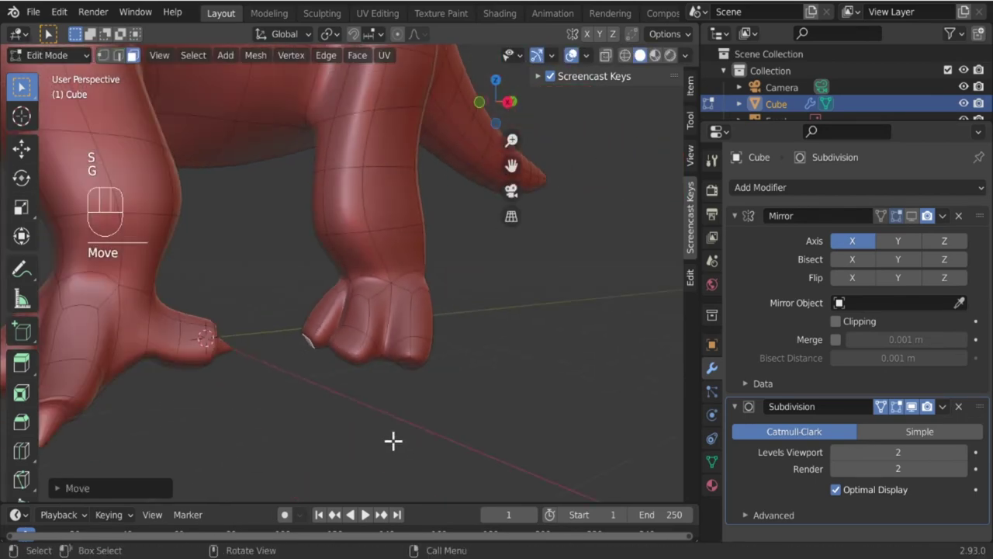
pyautogui.moveTo(443, 410); pyautogui.dragTo(381, 414)
pyautogui.middleClick(459, 381)
pyautogui.middleClick(586, 378)
pyautogui.press('Tab')
# Move and tilt a toe tip into a claw angle and reposition the edges near its end.
pyautogui.moveTo(494, 377); pyautogui.dragTo(386, 374)
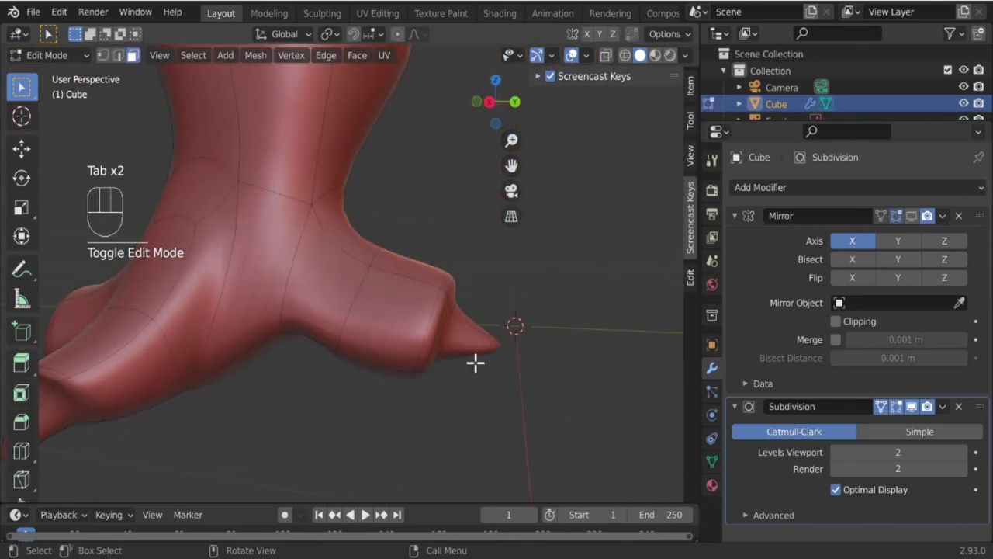
pyautogui.click(496, 342)
pyautogui.press('g')
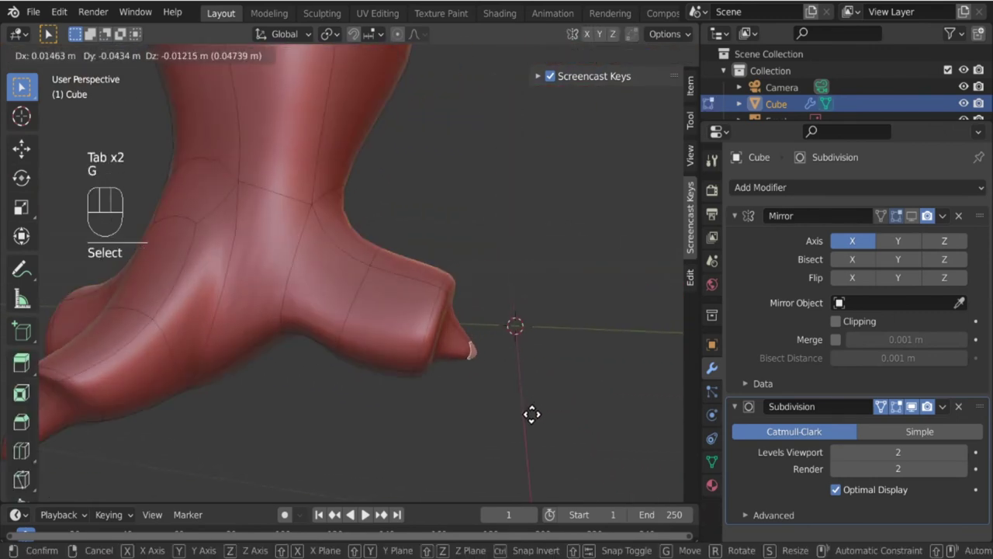
pyautogui.press('r')
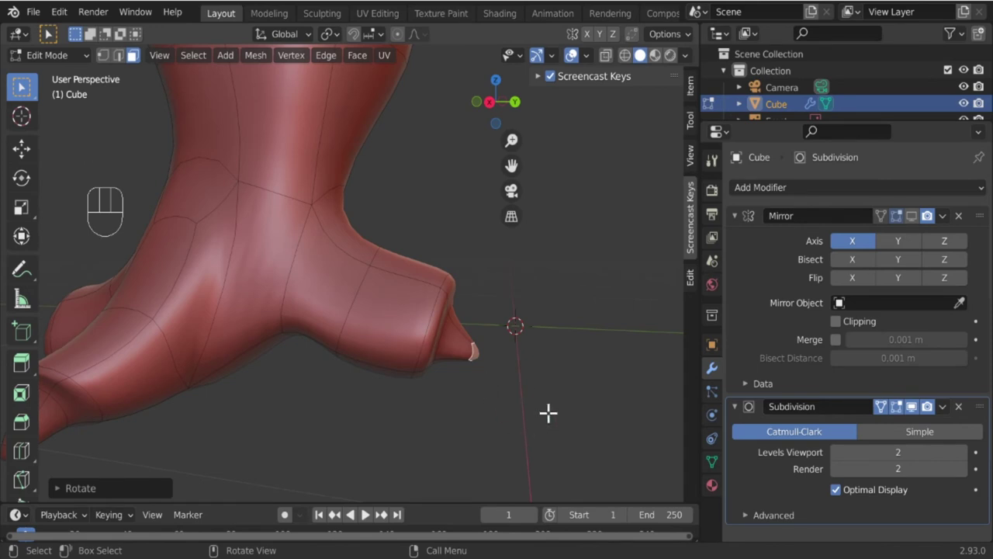
pyautogui.moveTo(498, 394); pyautogui.dragTo(473, 390)
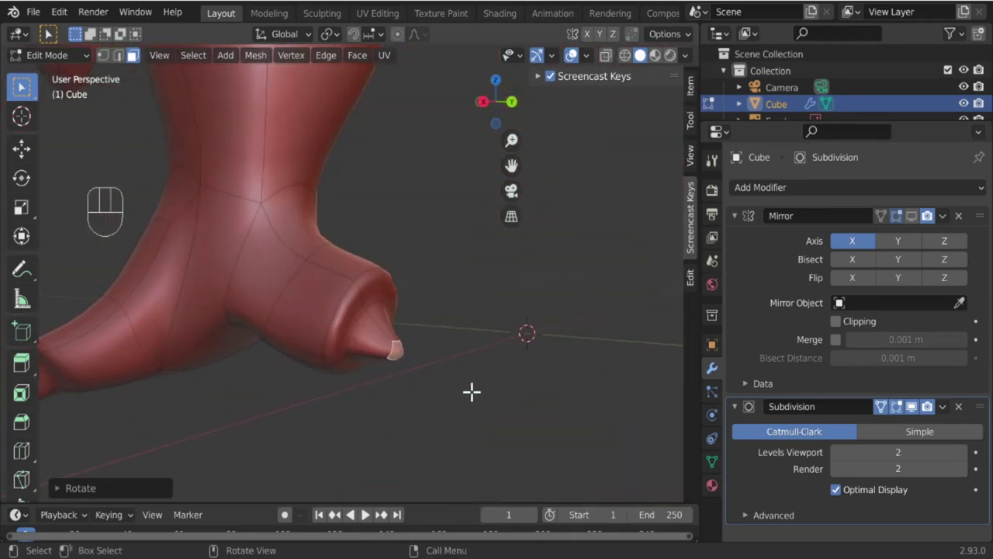
pyautogui.moveTo(406, 391); pyautogui.dragTo(433, 366)
pyautogui.click(460, 293)
pyautogui.click(449, 256)
pyautogui.click(128, 54)
pyautogui.moveTo(451, 255); pyautogui.dragTo(480, 285)
pyautogui.press('g')
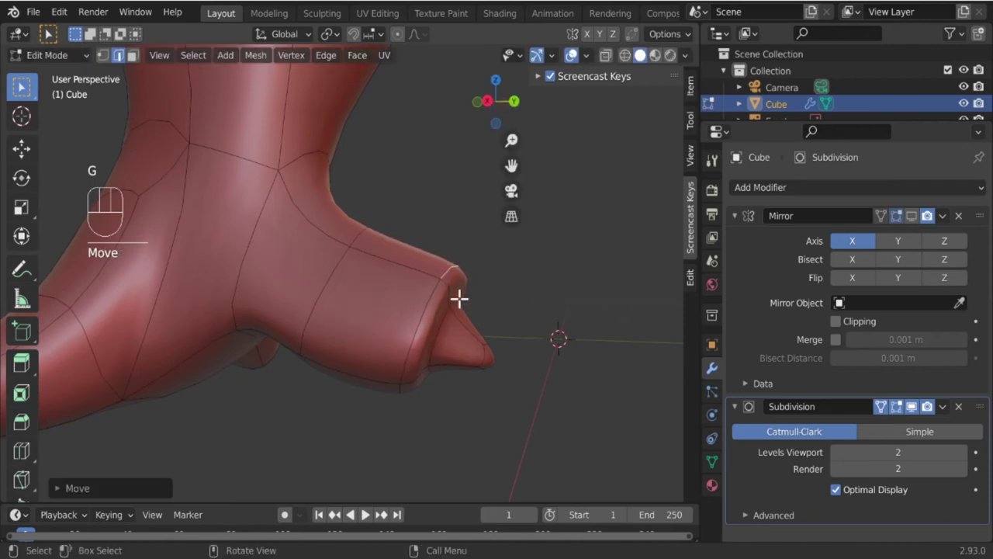
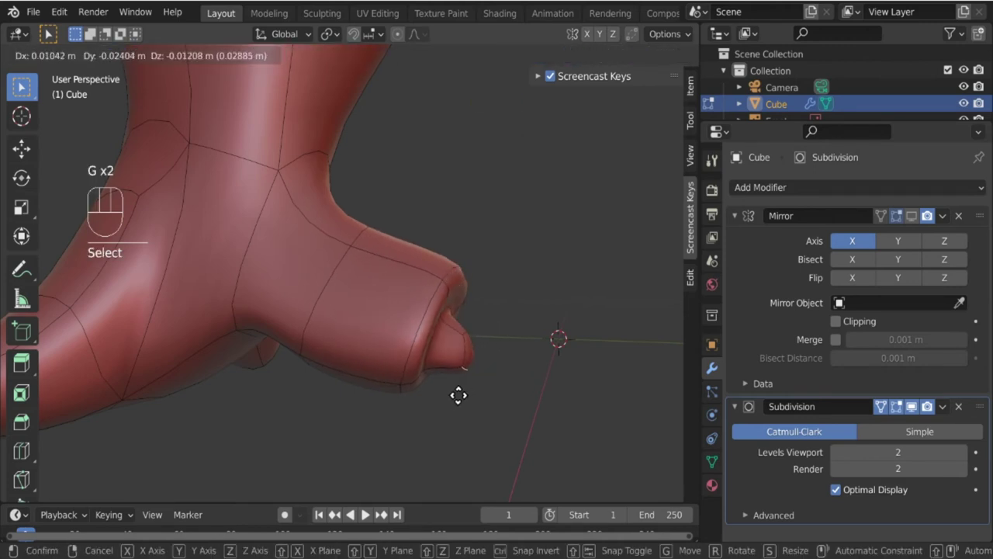
# Nudge the toe-tip edge further, checking the smoothed foot shape between edits.
pyautogui.moveTo(494, 364); pyautogui.dragTo(459, 366)
pyautogui.moveTo(373, 380); pyautogui.dragTo(255, 375)
pyautogui.middleClick(246, 365)
pyautogui.press('g')
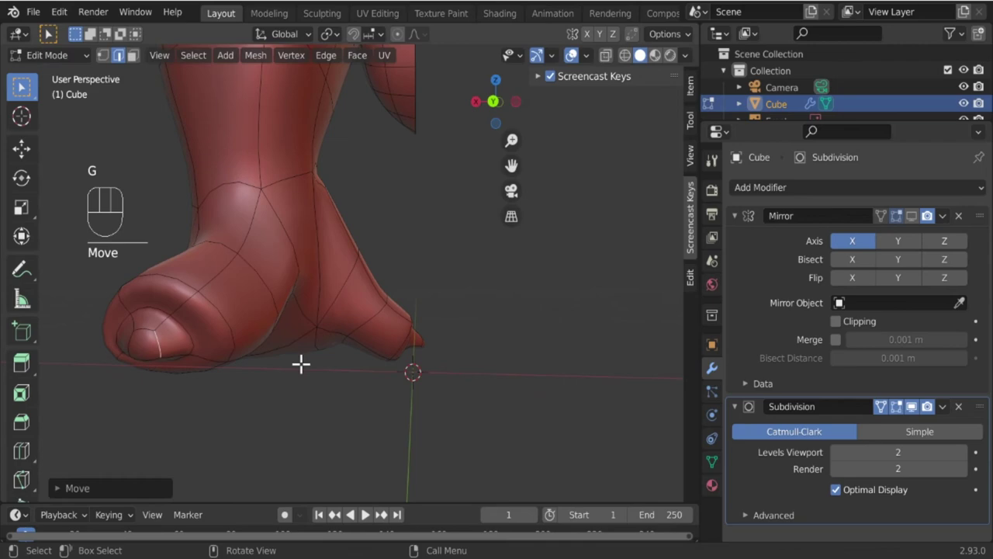
pyautogui.press('Tab')
pyautogui.moveTo(257, 361); pyautogui.dragTo(185, 368)
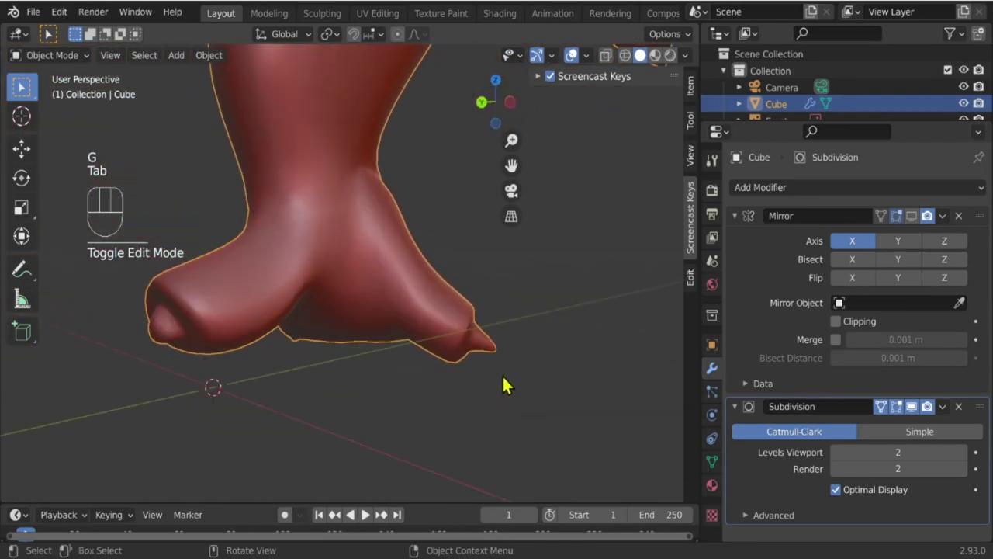
pyautogui.moveTo(512, 382); pyautogui.dragTo(541, 408)
pyautogui.moveTo(530, 414); pyautogui.dragTo(467, 407)
pyautogui.press('Tab')
pyautogui.click(466, 441)
pyautogui.moveTo(458, 435); pyautogui.dragTo(431, 394)
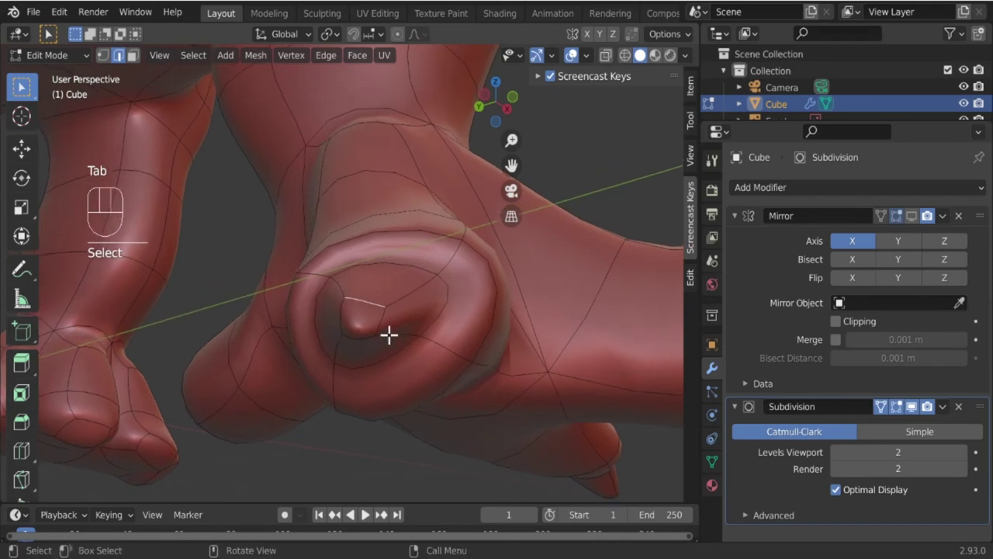
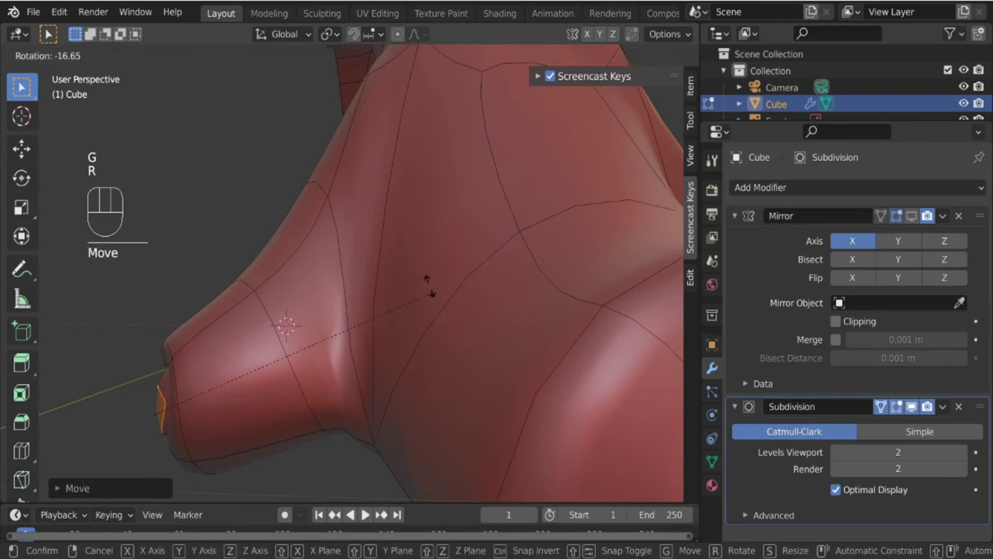
pyautogui.press('g')
pyautogui.moveTo(353, 398); pyautogui.dragTo(456, 390)
# Rotate and move another toe's tip face into a claw, previewing the smoothed result.
pyautogui.press('Tab')
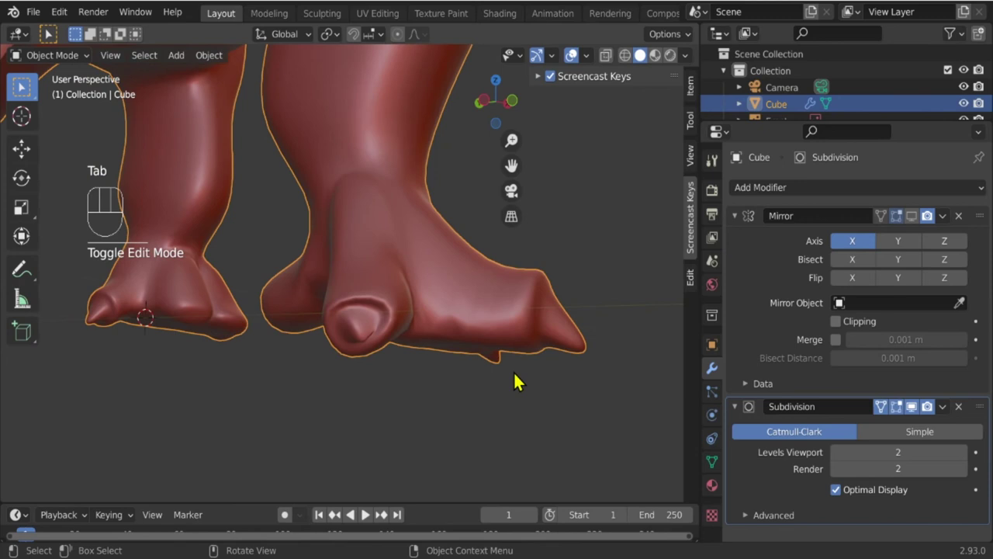
pyautogui.moveTo(494, 378); pyautogui.dragTo(442, 381)
pyautogui.press('Tab')
pyautogui.click(488, 364)
pyautogui.moveTo(482, 392); pyautogui.dragTo(422, 394)
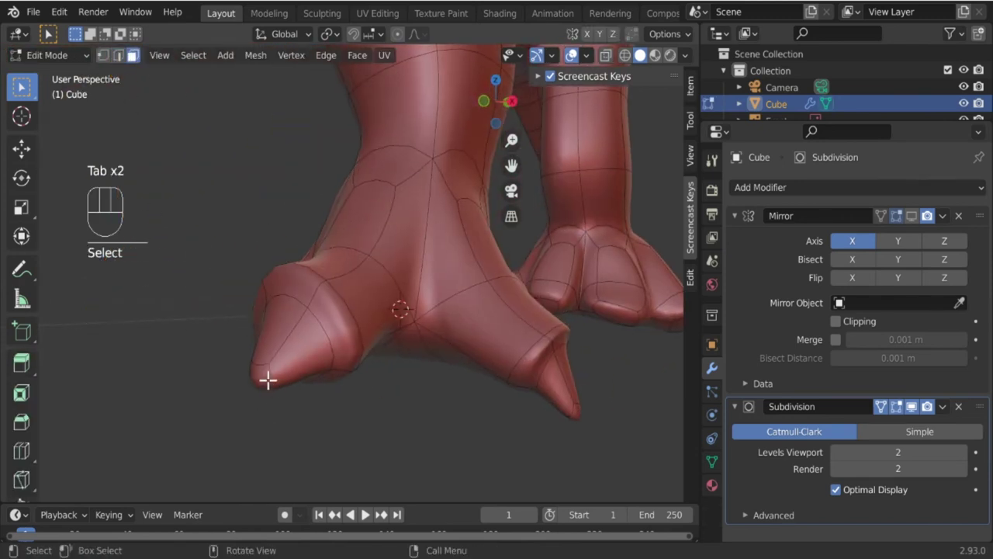
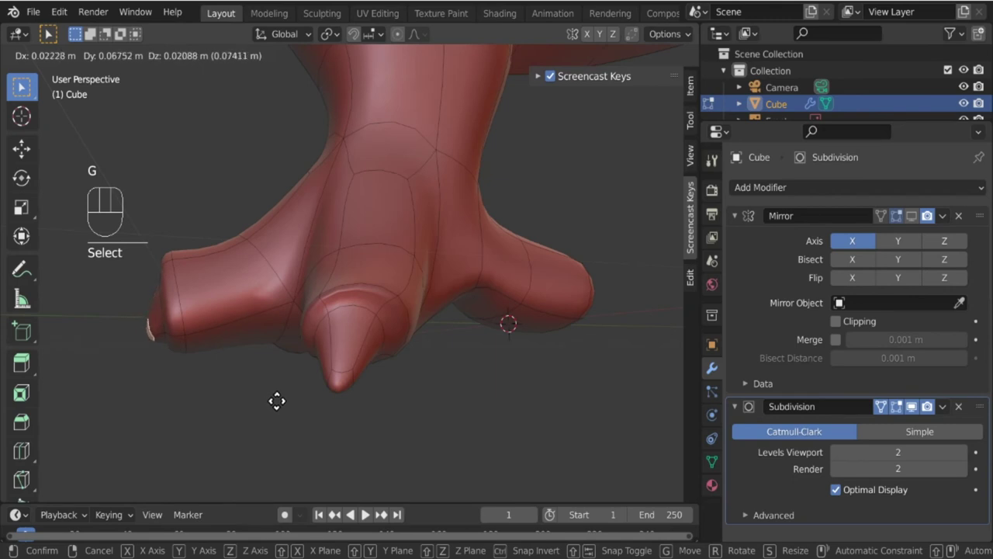
pyautogui.moveTo(261, 400); pyautogui.dragTo(363, 407)
pyautogui.moveTo(379, 326); pyautogui.dragTo(391, 364)
pyautogui.press('r')
pyautogui.press('g')
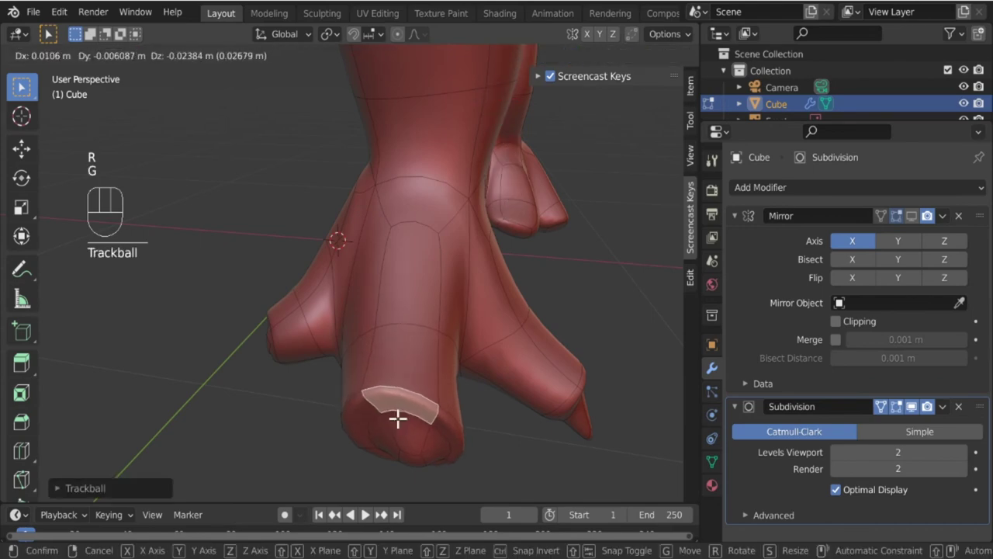
pyautogui.moveTo(416, 470); pyautogui.dragTo(388, 466)
pyautogui.press('Tab')
pyautogui.moveTo(413, 391); pyautogui.dragTo(356, 386)
pyautogui.press('Tab')
# Push the small toe face out into a rounded nub and inspect both hind feet.
pyautogui.click(356, 400)
pyautogui.moveTo(355, 433); pyautogui.dragTo(249, 399)
pyautogui.press('g')
pyautogui.moveTo(279, 371); pyautogui.dragTo(392, 371)
pyautogui.press('g')
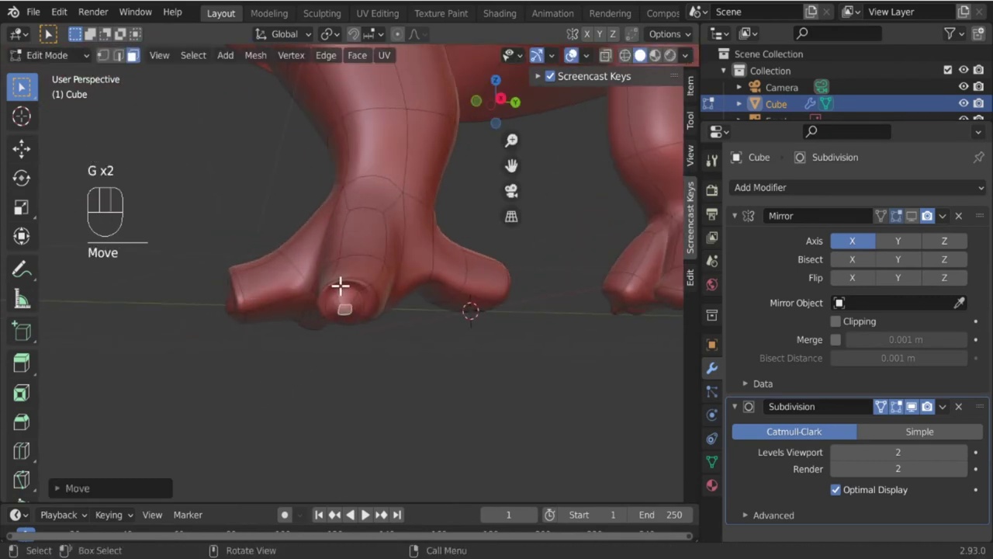
pyautogui.moveTo(383, 331); pyautogui.dragTo(391, 375)
pyautogui.press('g')
pyautogui.press('Tab')
pyautogui.moveTo(389, 425); pyautogui.dragTo(278, 412)
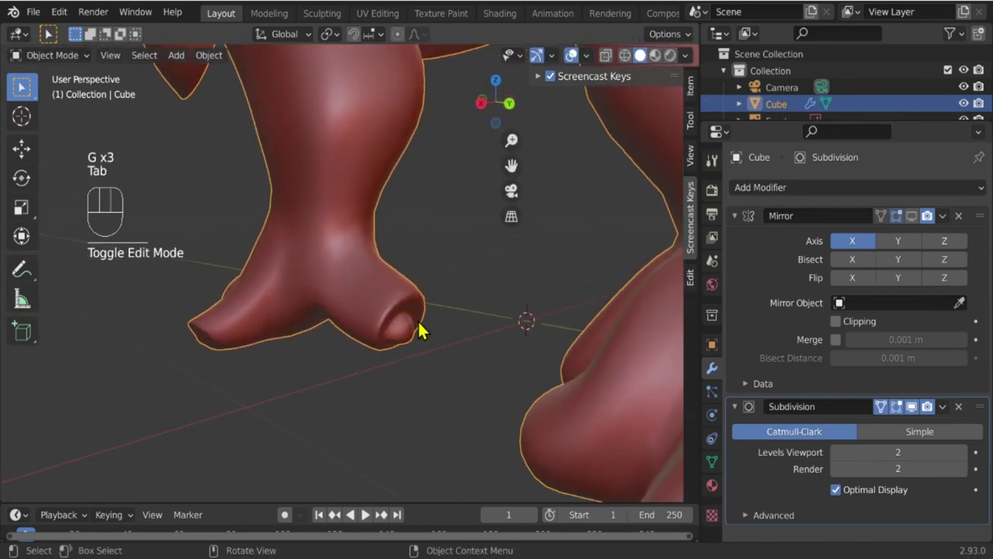
pyautogui.moveTo(401, 330); pyautogui.dragTo(470, 328)
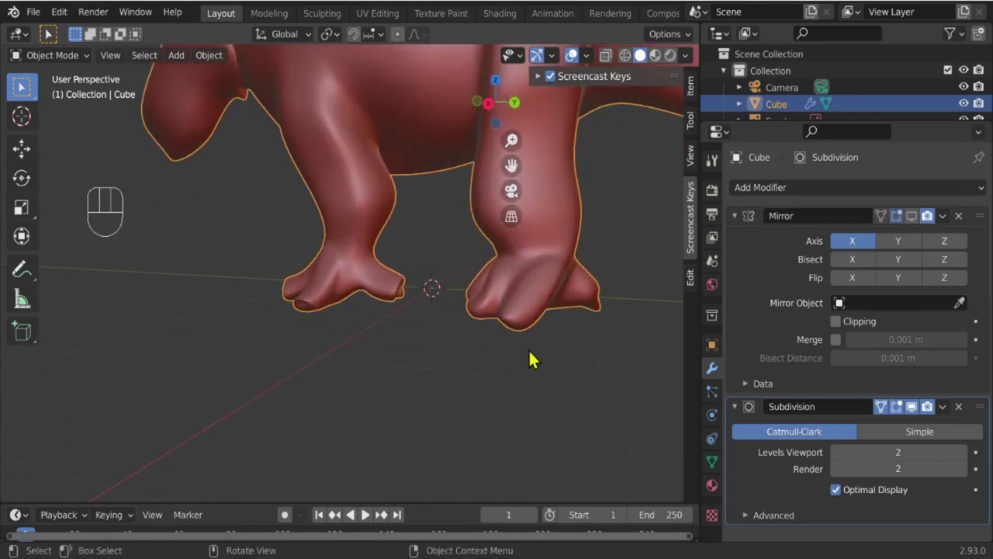
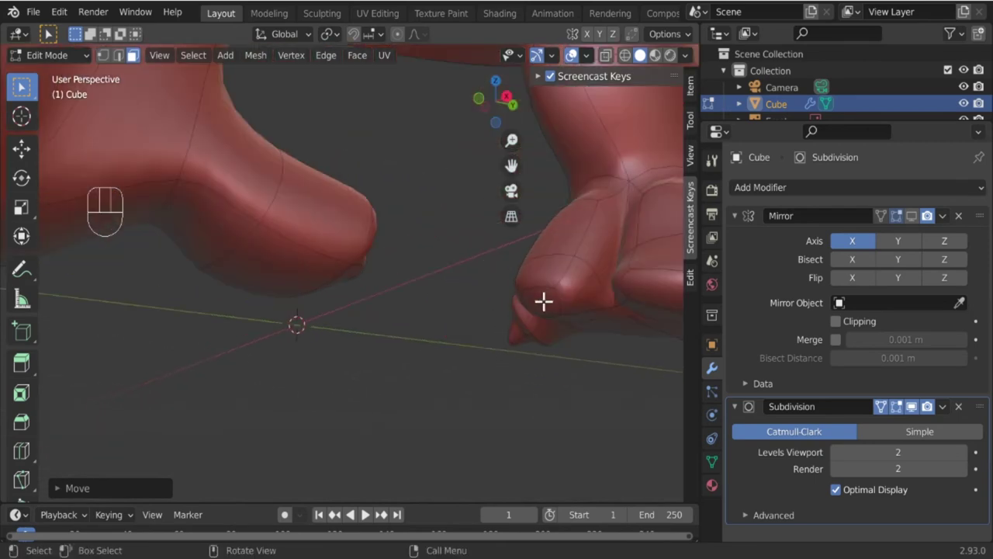
# Extrude, shrink and pull out the first toe-tip face on the other foot, checking it smoothed.
pyautogui.moveTo(539, 415); pyautogui.dragTo(533, 422)
pyautogui.press('e')
pyautogui.press('s')
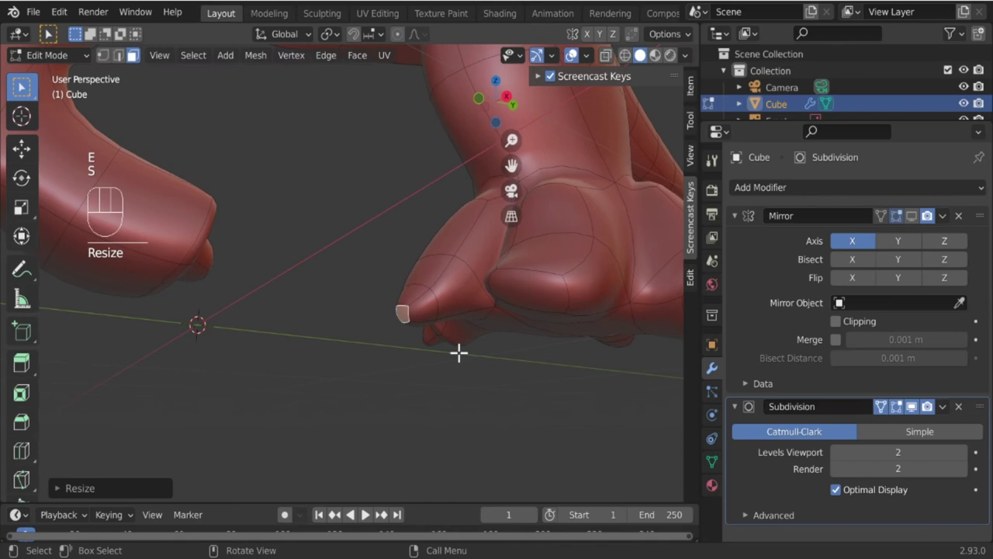
pyautogui.press('g')
pyautogui.press('Tab')
pyautogui.moveTo(461, 300); pyautogui.dragTo(466, 348)
pyautogui.press('Tab')
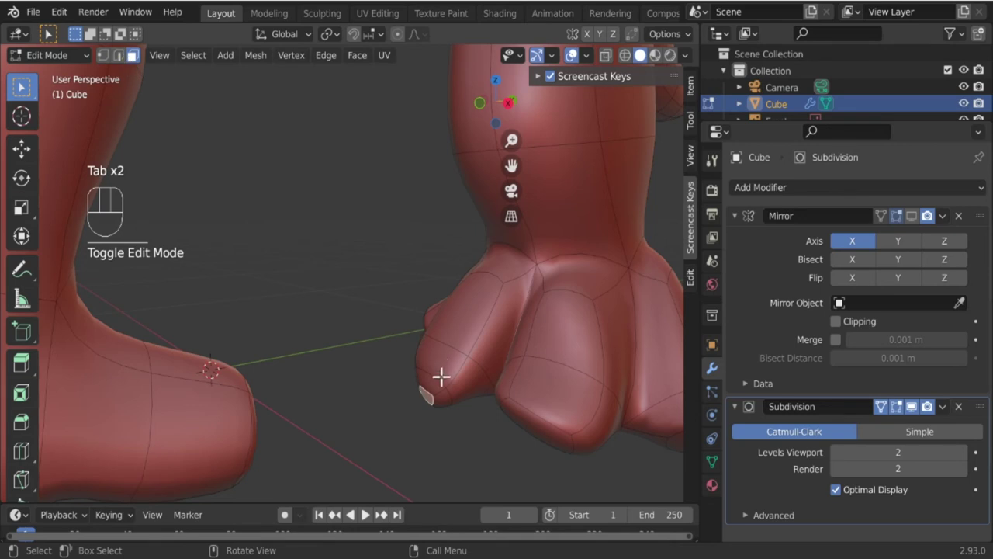
# Add an edge loop near the toe tip and scale down the picked toe face.
pyautogui.press('ctrl+r')
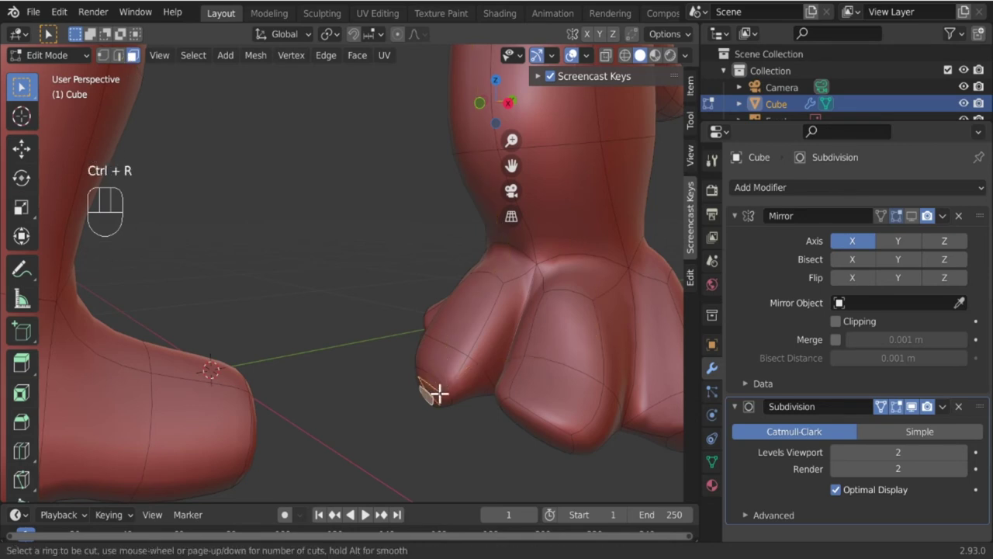
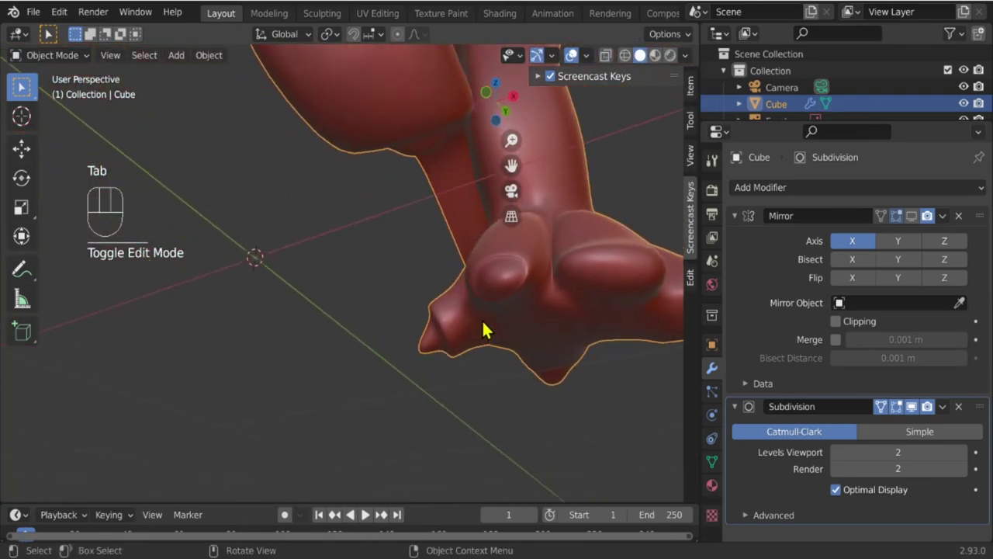
pyautogui.press('Tab')
pyautogui.click(139, 51)
pyautogui.click(502, 278)
pyautogui.click(502, 281)
pyautogui.press('s')
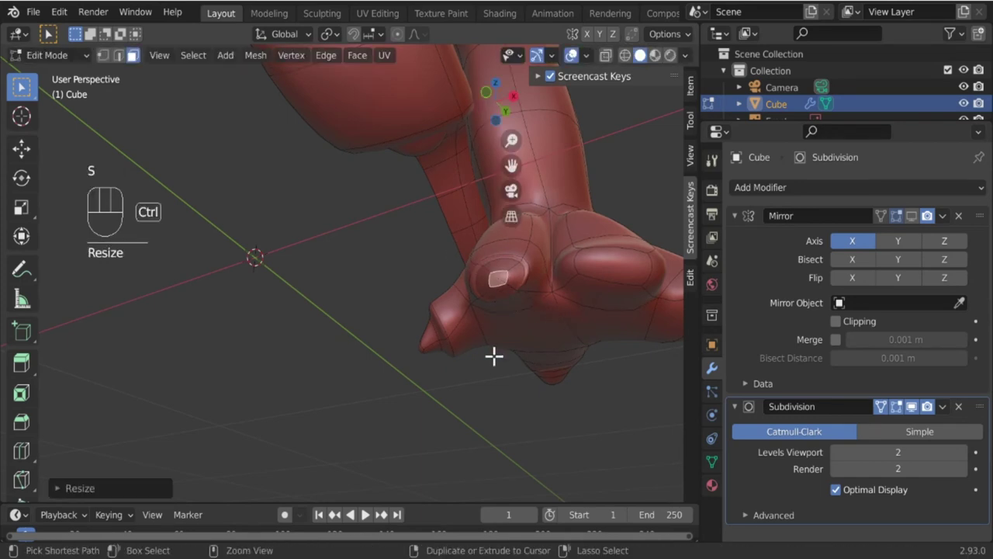
# Grow the toe selection, scale and move it into a point, then inspect the toes.
pyautogui.press('ctrl+KP_Add')
pyautogui.press('s')
pyautogui.moveTo(555, 346); pyautogui.dragTo(526, 379)
pyautogui.press('g')
pyautogui.press('Tab')
pyautogui.press('Tab')
pyautogui.moveTo(513, 302); pyautogui.dragTo(521, 313)
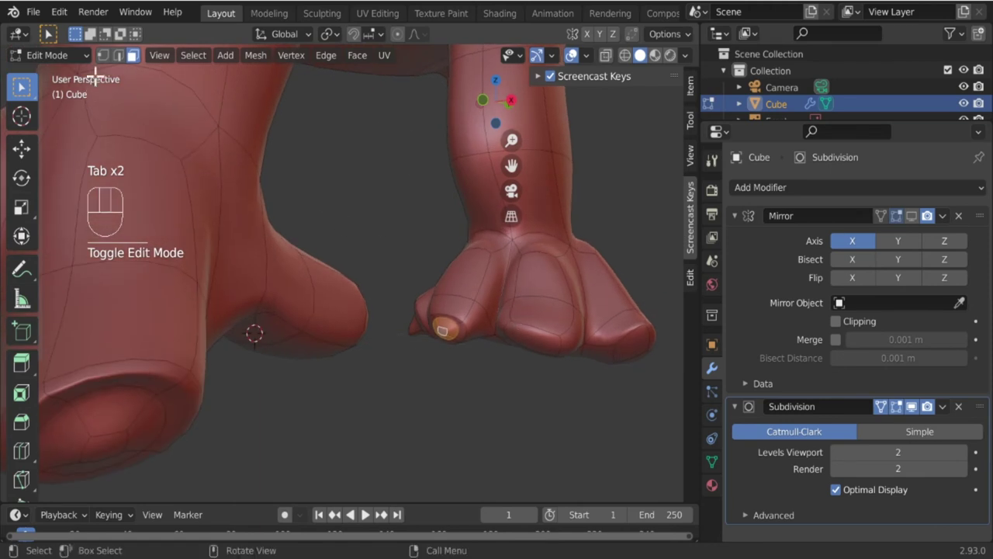
pyautogui.click(127, 54)
pyautogui.click(509, 322)
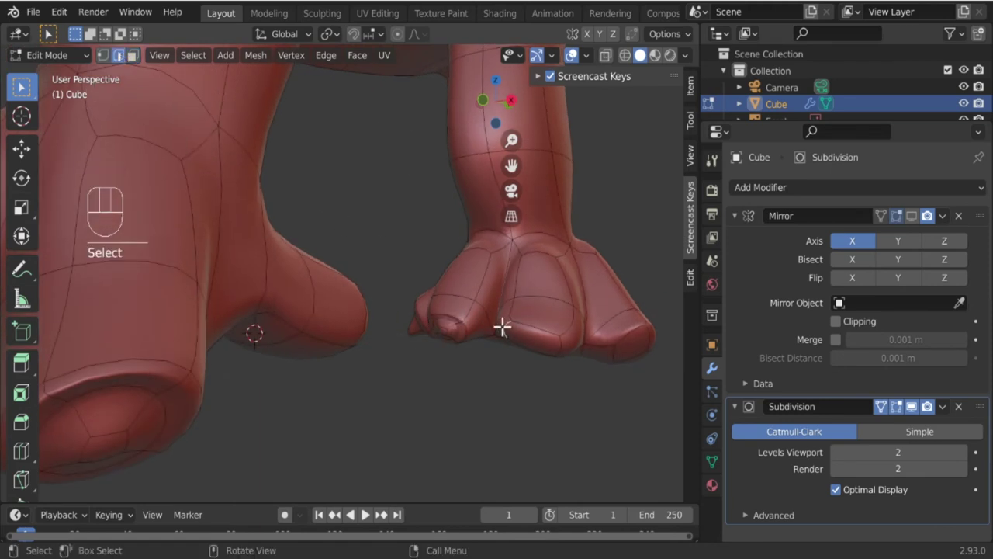
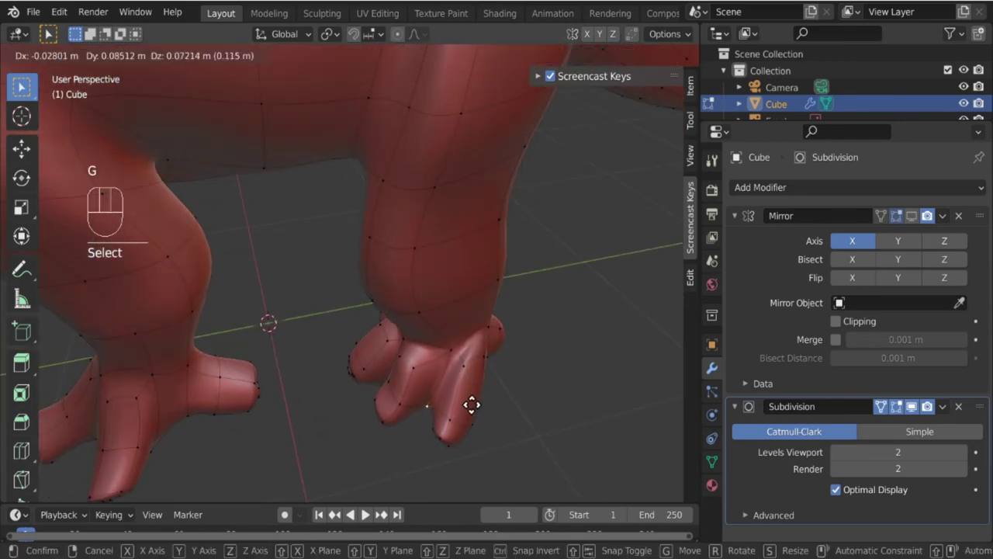
# Pick vertices along the toe and slide them to sharpen the claw tip.
pyautogui.moveTo(464, 402); pyautogui.dragTo(524, 353)
pyautogui.moveTo(501, 356); pyautogui.dragTo(458, 423)
pyautogui.click(427, 414)
pyautogui.click(447, 350)
pyautogui.moveTo(408, 372); pyautogui.dragTo(378, 320)
pyautogui.press('g')
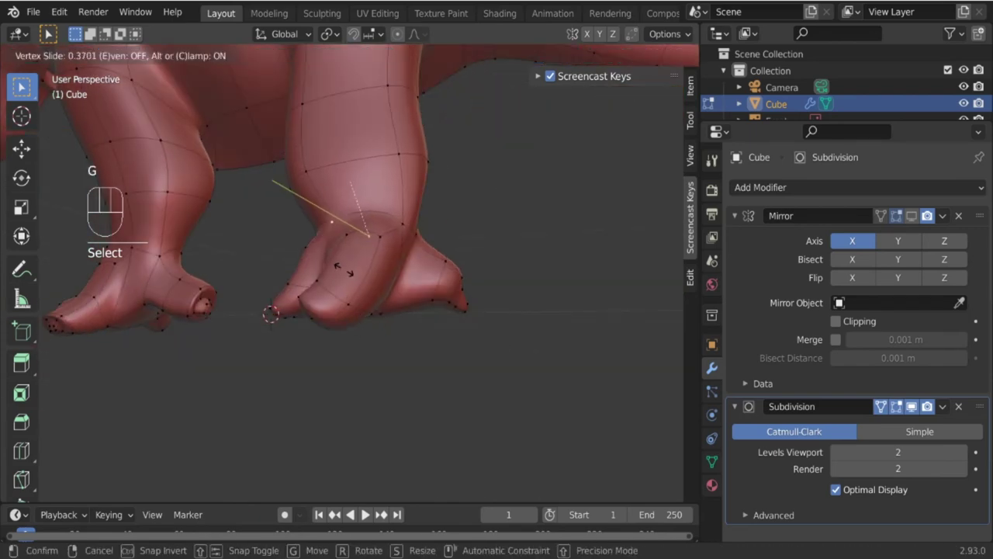
pyautogui.moveTo(323, 282); pyautogui.dragTo(343, 252)
pyautogui.press('g')
# Nudge the remaining toe-tip vertices into place and review the smoothed three-toed foot.
pyautogui.click(482, 200)
pyautogui.press('g')
pyautogui.click(485, 195)
pyautogui.moveTo(418, 212); pyautogui.dragTo(314, 232)
pyautogui.moveTo(323, 266); pyautogui.dragTo(432, 252)
pyautogui.press('g')
pyautogui.click(428, 218)
pyautogui.press('Tab')
pyautogui.middleClick(386, 321)
pyautogui.moveTo(370, 402); pyautogui.dragTo(445, 361)
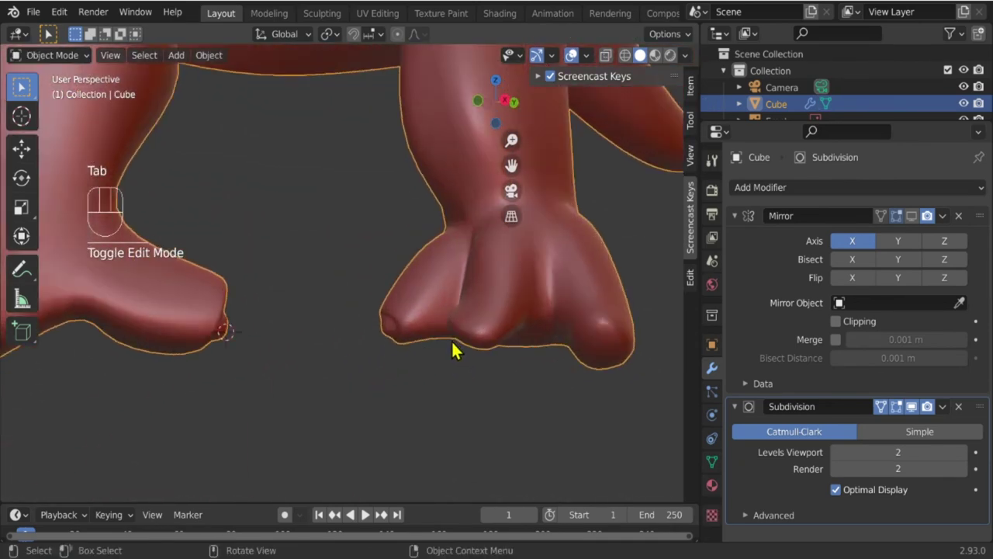
# Tilt the extruded toe-tip face and taper it with a loop cut into a claw point.
pyautogui.press('Tab')
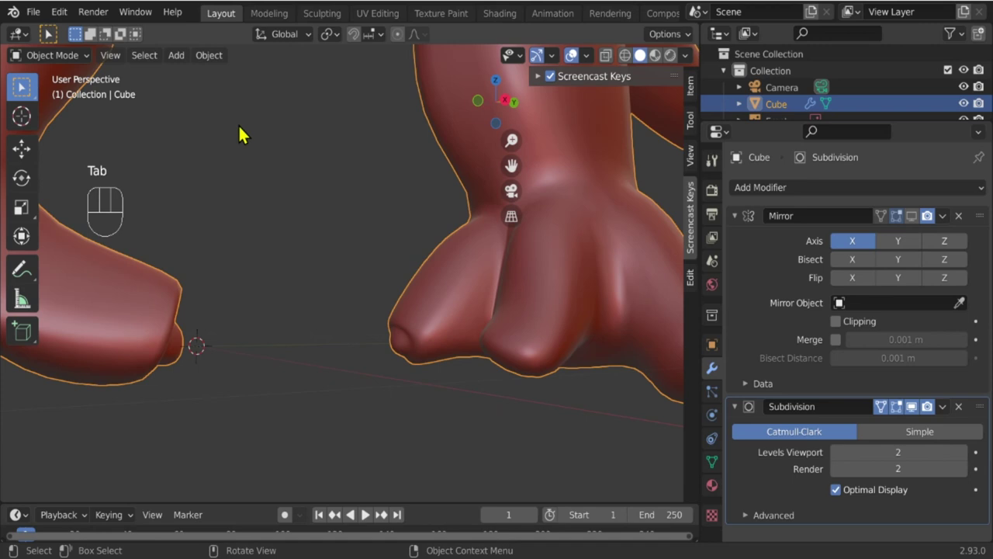
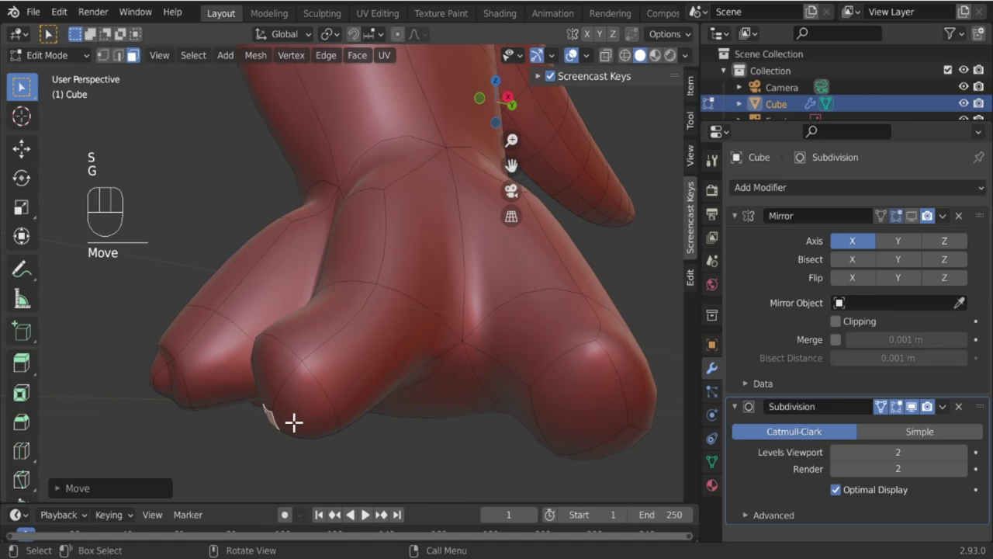
pyautogui.middleClick(399, 430)
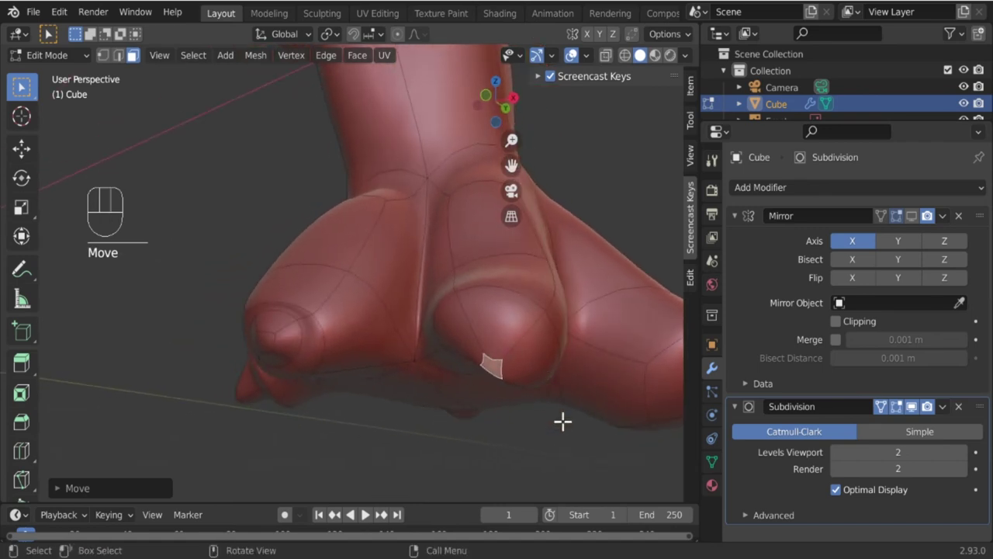
pyautogui.press('r')
pyautogui.press('r')
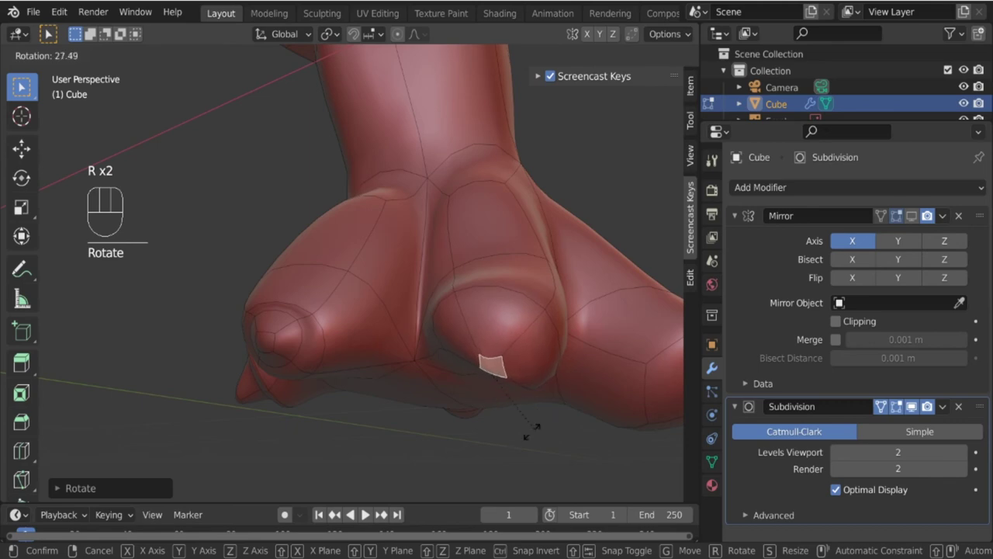
pyautogui.press('ctrl+r')
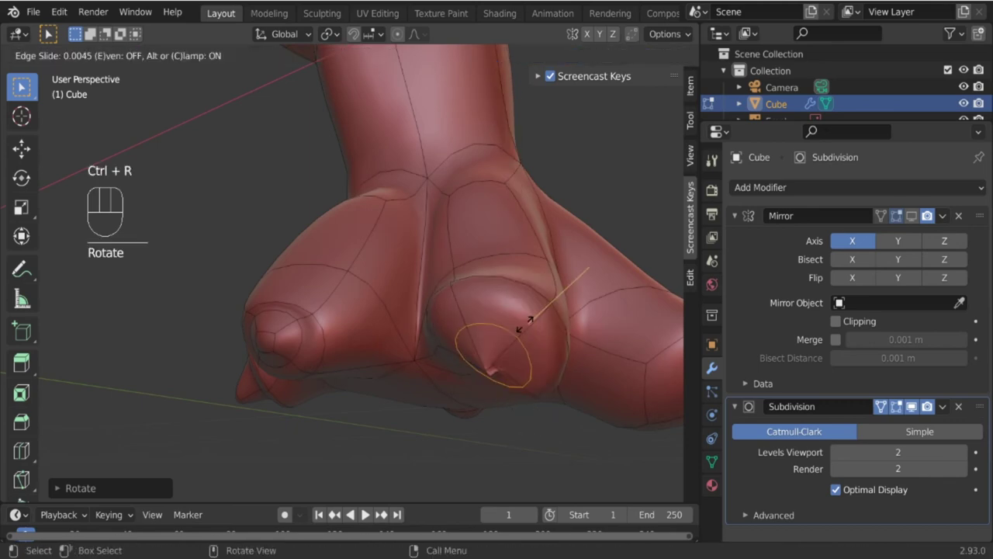
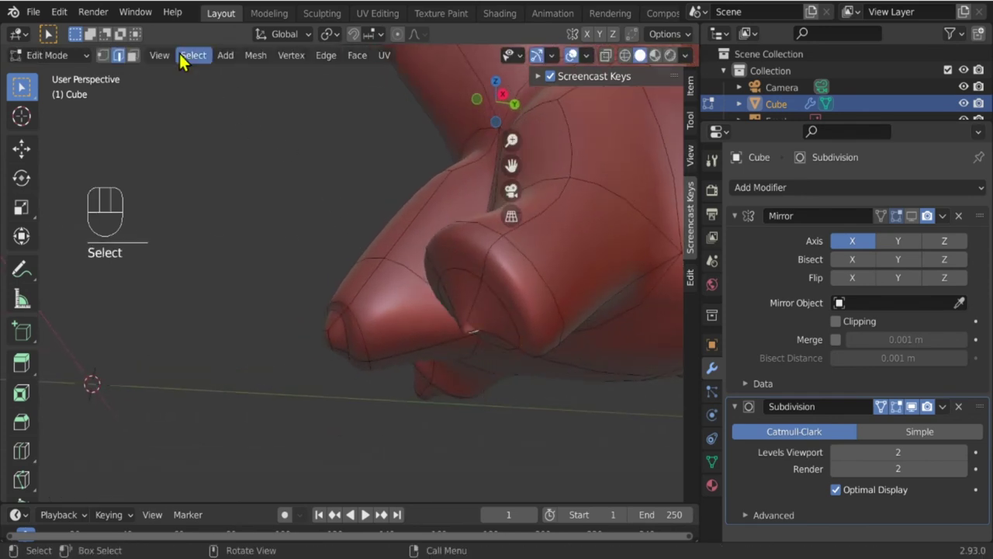
# Select another toe's tip face and move it outward into a claw.
pyautogui.click(141, 56)
pyautogui.click(470, 326)
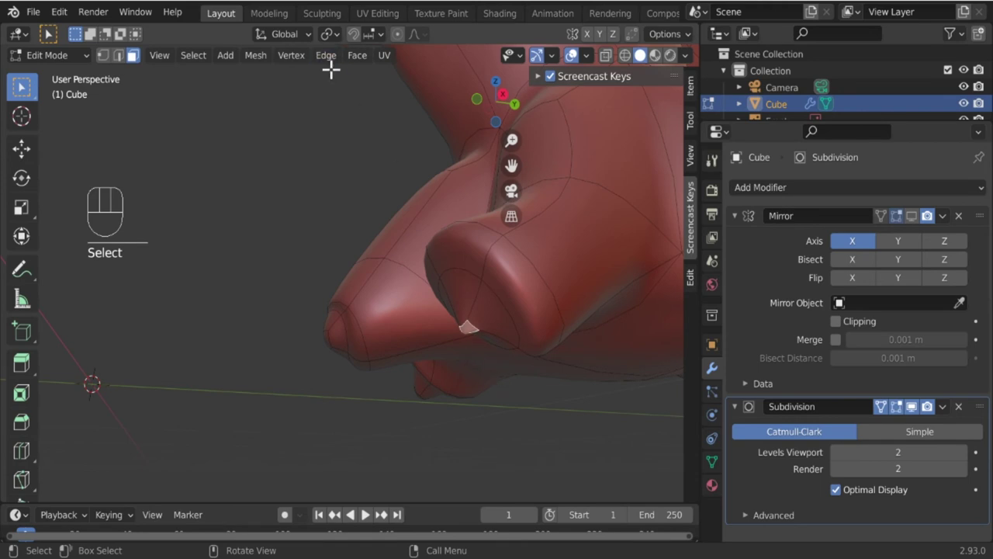
pyautogui.moveTo(368, 66); pyautogui.dragTo(348, 244)
pyautogui.moveTo(529, 339); pyautogui.dragTo(575, 333)
pyautogui.moveTo(578, 255); pyautogui.dragTo(601, 294)
pyautogui.moveTo(585, 298); pyautogui.dragTo(509, 274)
pyautogui.moveTo(476, 274); pyautogui.dragTo(498, 264)
pyautogui.middleClick(512, 299)
pyautogui.press('g')
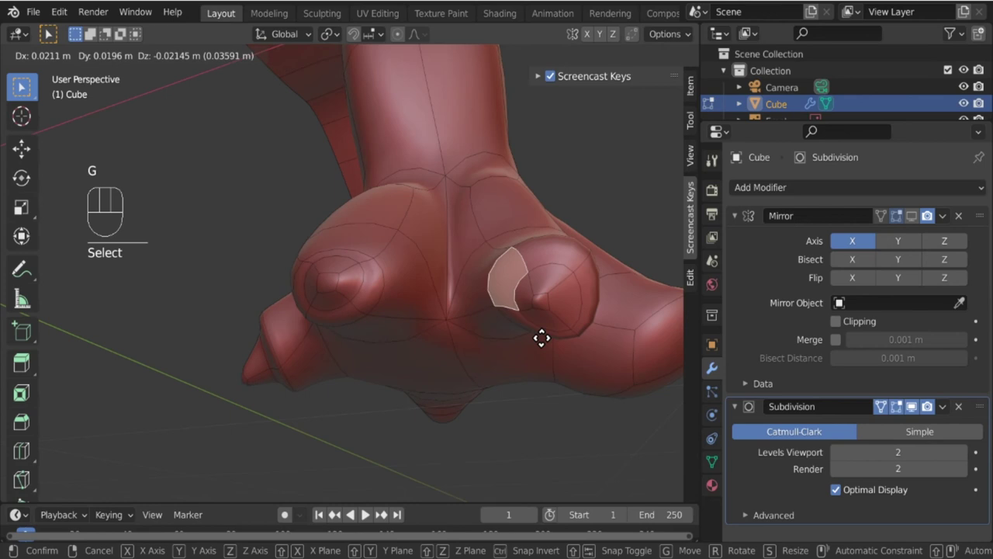
pyautogui.press('g')
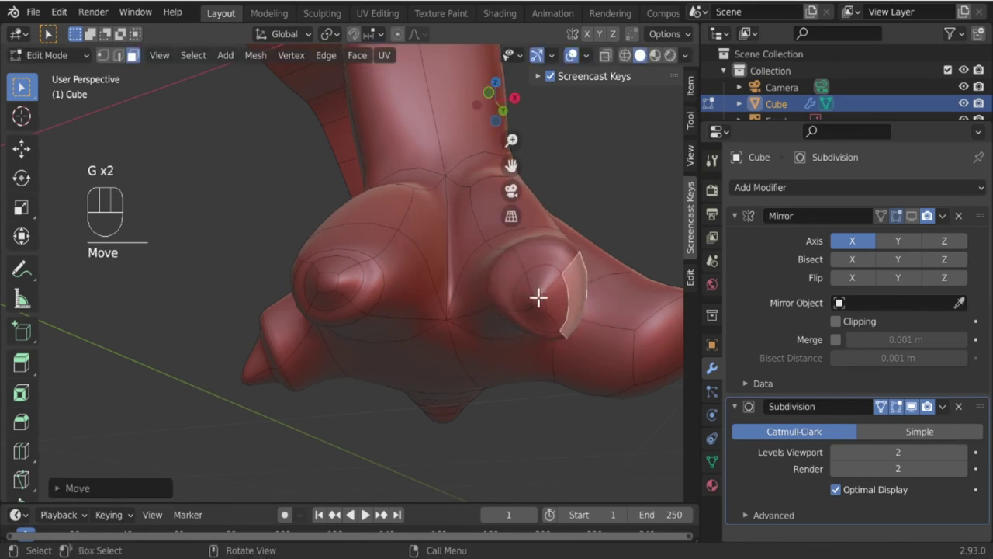
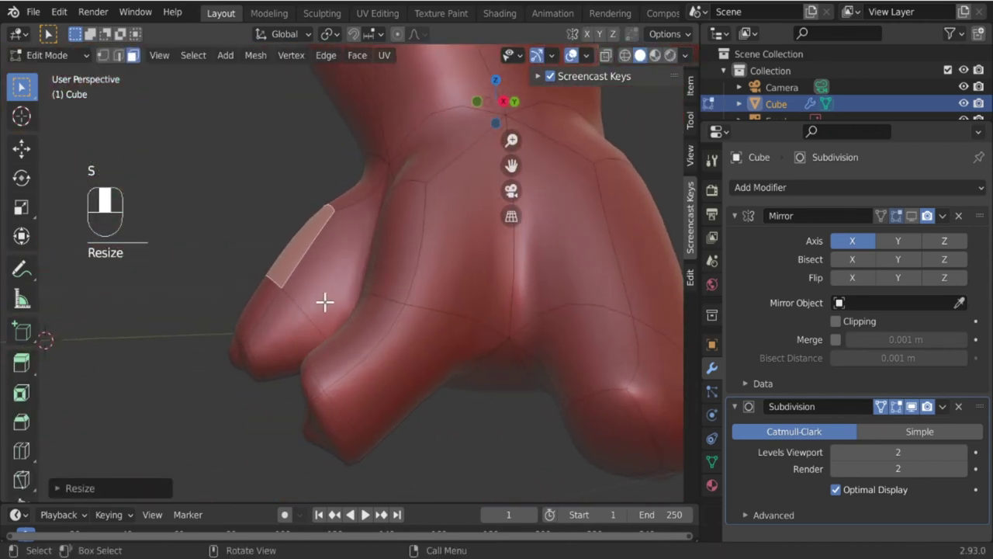
# Rotate and move the extruded tip face into a claw point, then start on the next tip.
pyautogui.press('g')
pyautogui.press('r')
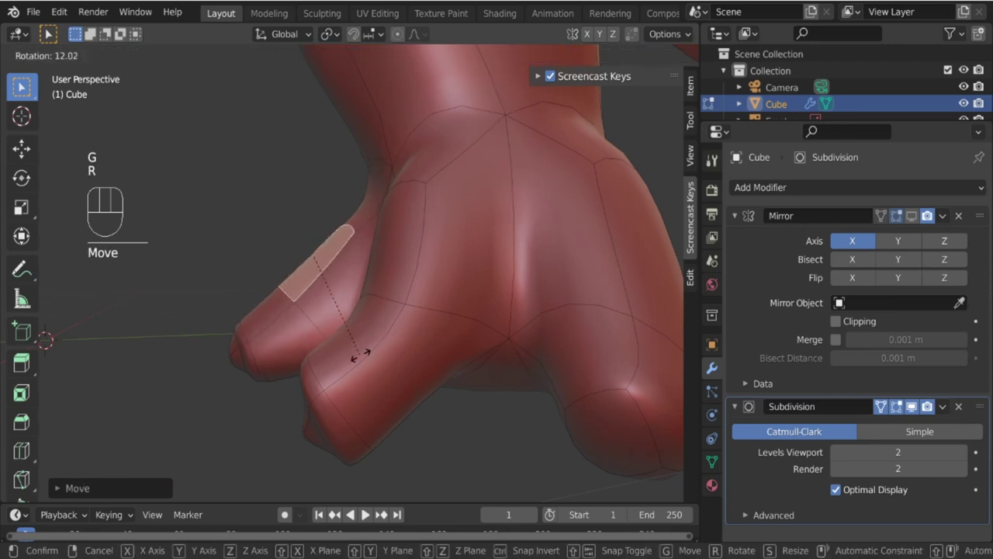
pyautogui.press('g')
pyautogui.moveTo(373, 329); pyautogui.dragTo(519, 380)
pyautogui.click(113, 60)
pyautogui.click(313, 324)
pyautogui.moveTo(326, 339); pyautogui.dragTo(349, 400)
pyautogui.press('g')
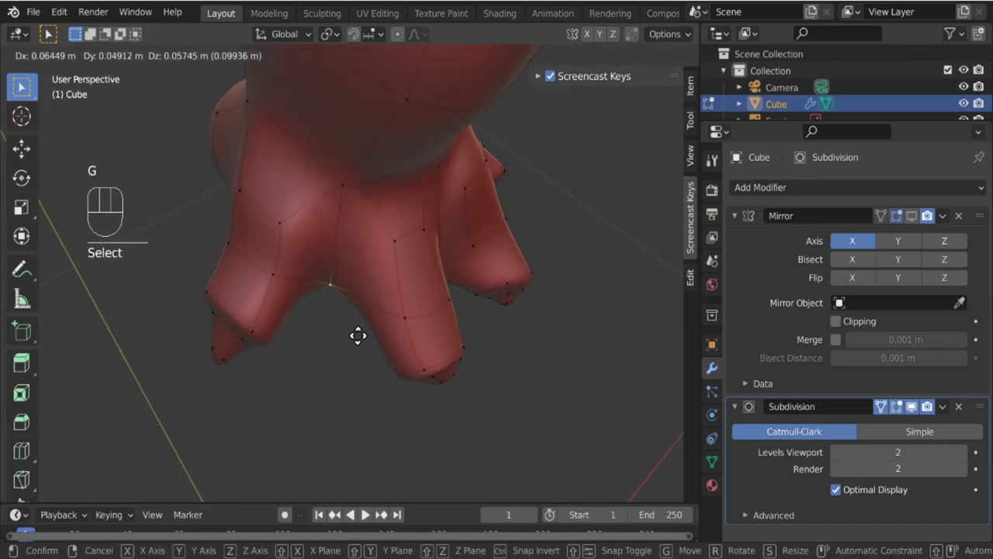
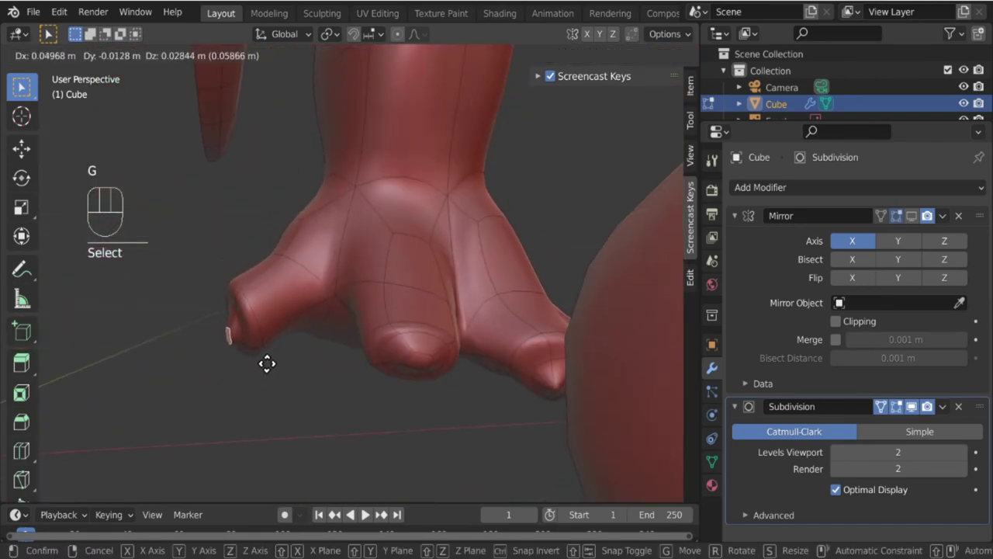
# Select the middle toe's tip face and pull it out into a claw.
pyautogui.press('Tab')
pyautogui.moveTo(404, 342); pyautogui.dragTo(282, 361)
pyautogui.moveTo(377, 320); pyautogui.dragTo(454, 332)
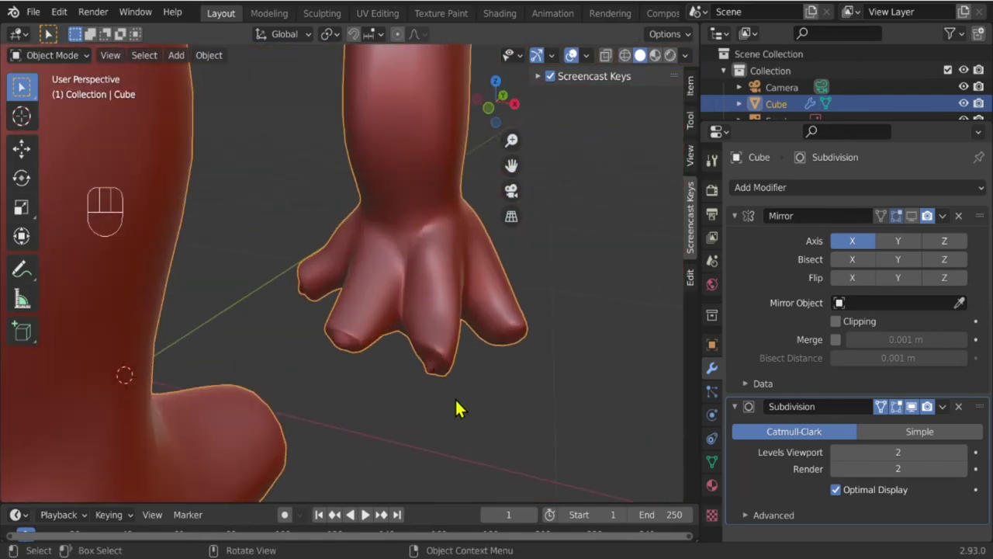
pyautogui.press('Tab')
pyautogui.click(417, 343)
pyautogui.click(410, 329)
pyautogui.click(126, 63)
pyautogui.click(412, 345)
pyautogui.press('g')
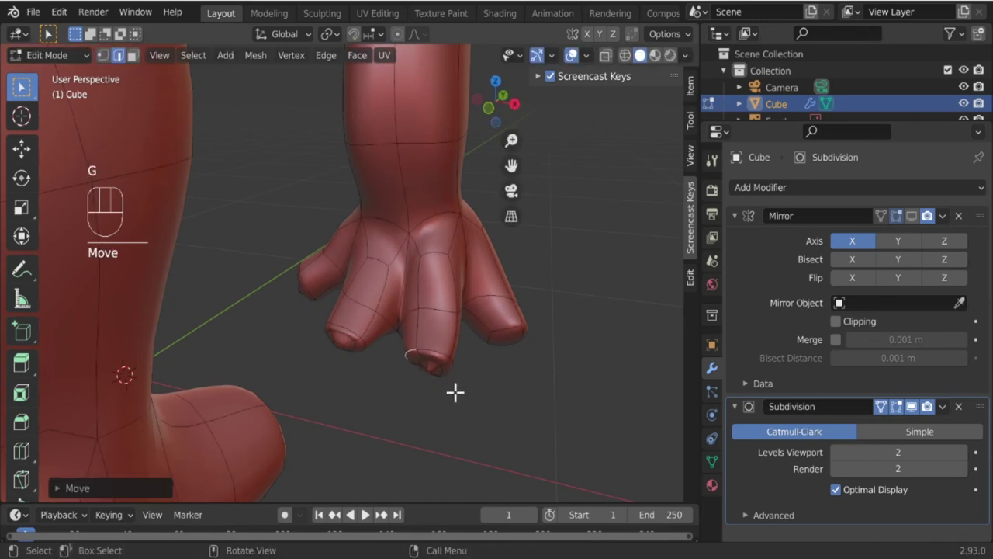
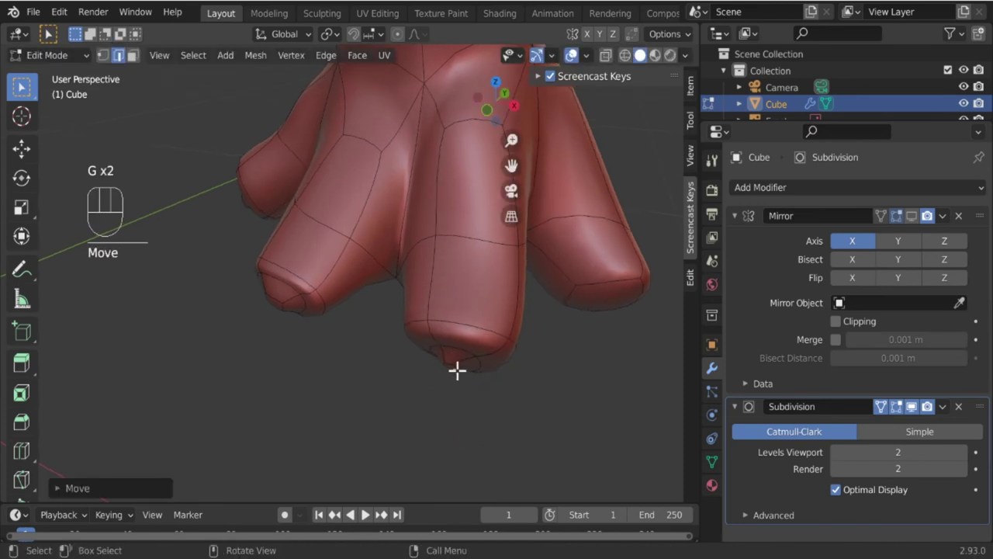
pyautogui.moveTo(438, 393); pyautogui.dragTo(436, 367)
pyautogui.press('g')
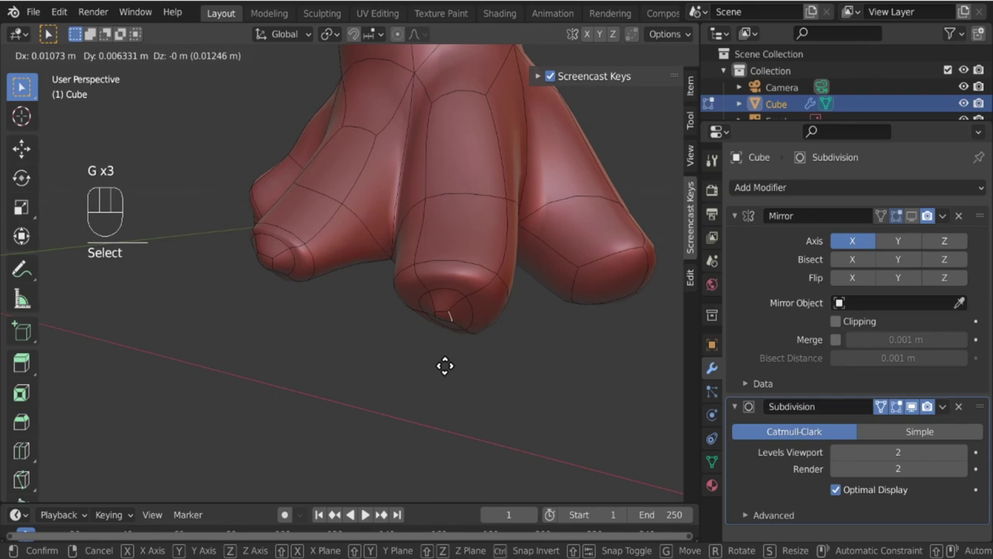
# Review the smoothed shape, then scale an edge loop on the toe to round it.
pyautogui.press('Tab')
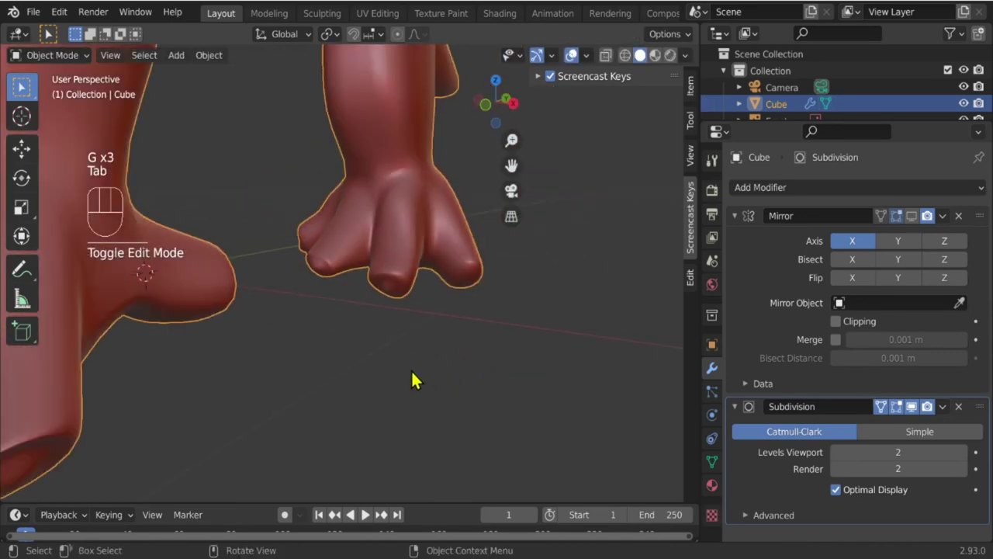
pyautogui.moveTo(399, 352); pyautogui.dragTo(379, 366)
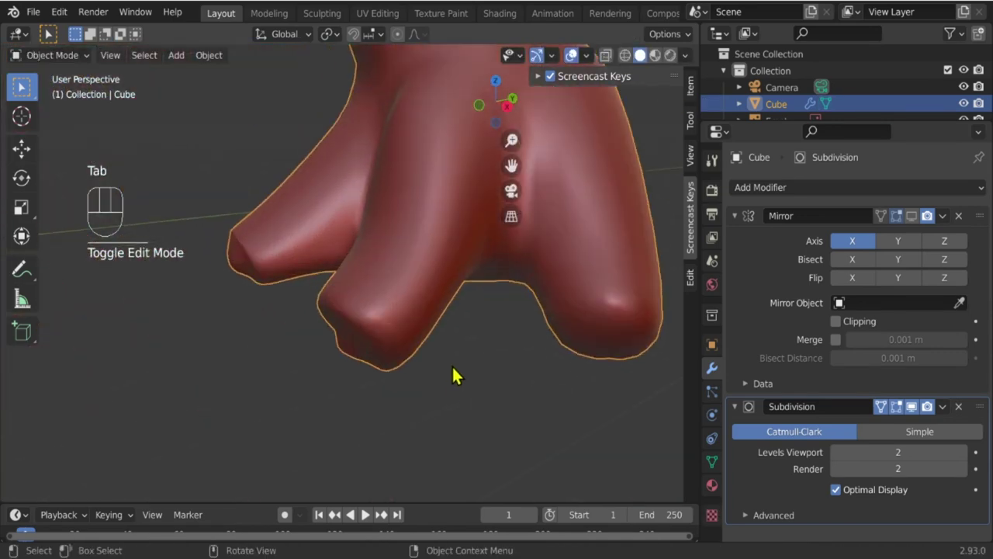
pyautogui.moveTo(447, 383); pyautogui.dragTo(434, 389)
pyautogui.press('Tab')
pyautogui.moveTo(348, 254); pyautogui.dragTo(379, 295)
pyautogui.moveTo(399, 339); pyautogui.dragTo(533, 357)
pyautogui.moveTo(496, 353); pyautogui.dragTo(471, 325)
pyautogui.press('g')
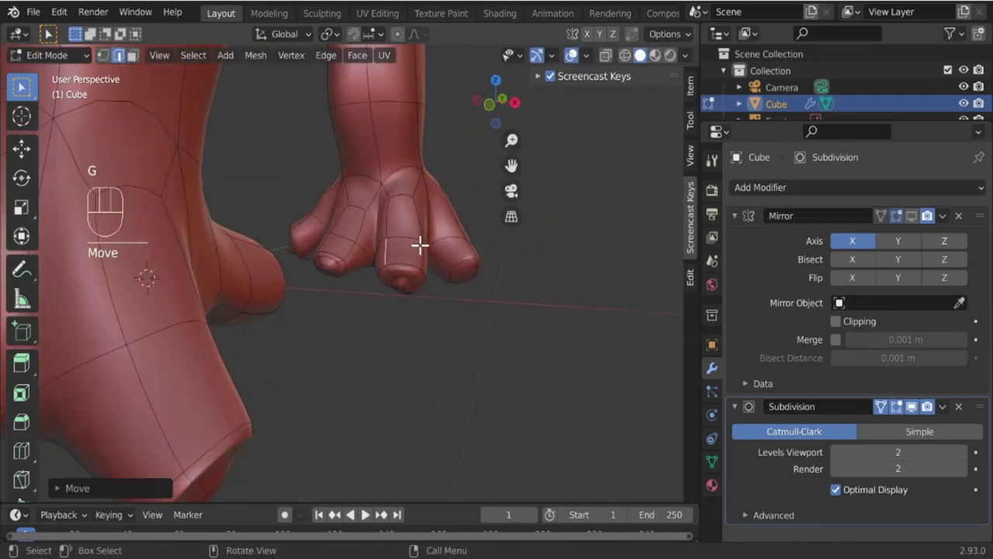
pyautogui.click(405, 190)
pyautogui.press('s')
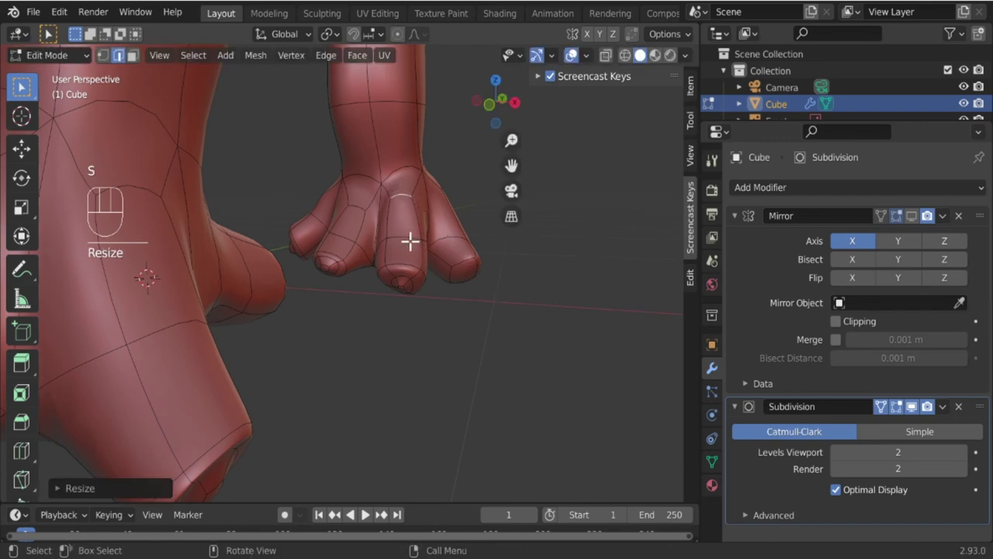
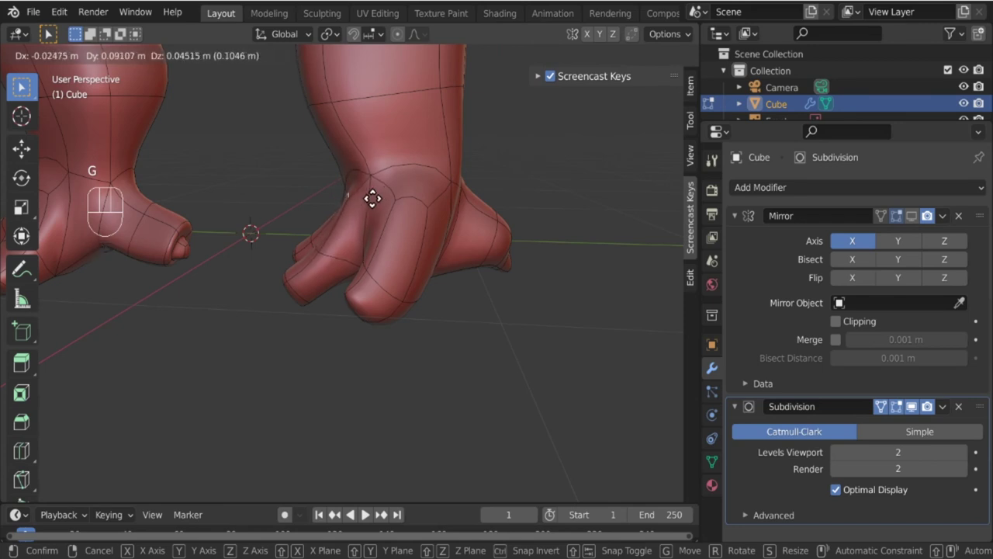
pyautogui.click(419, 200)
# Move and rotate the tip vertices further, checking the result outside editing.
pyautogui.press('g')
pyautogui.press('r')
pyautogui.press('g')
pyautogui.press('Tab')
pyautogui.moveTo(419, 300); pyautogui.dragTo(471, 344)
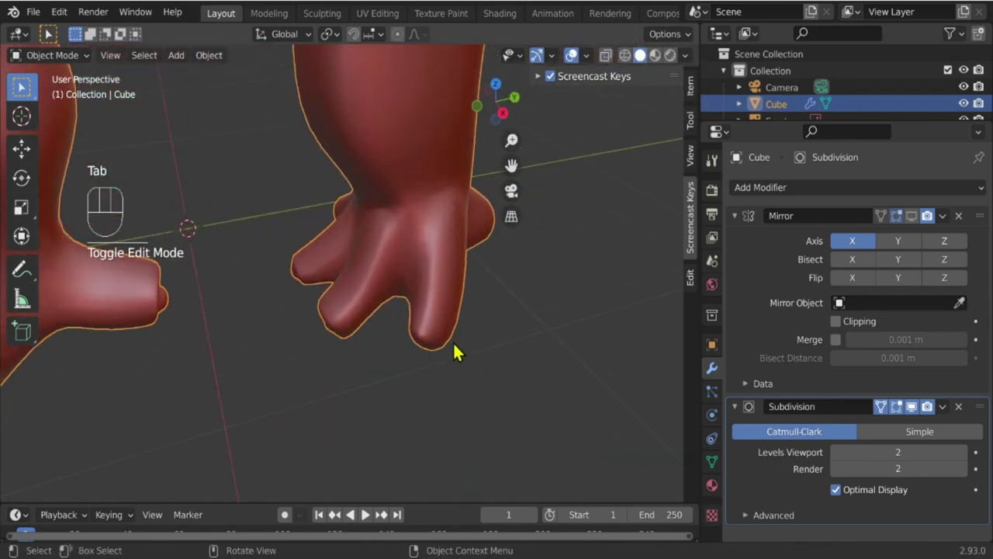
pyautogui.press('Tab')
pyautogui.moveTo(455, 371); pyautogui.dragTo(496, 342)
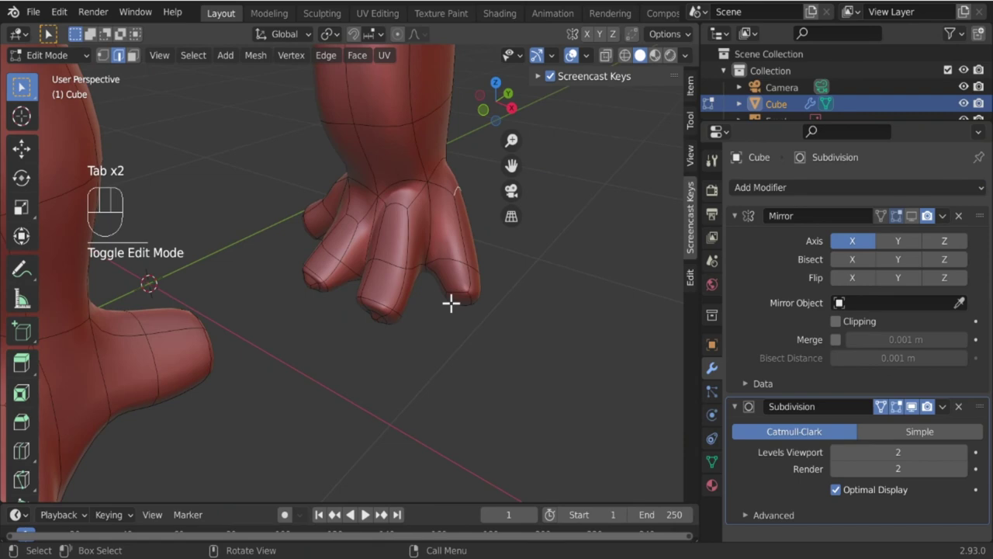
pyautogui.moveTo(467, 343); pyautogui.dragTo(453, 373)
pyautogui.press('g')
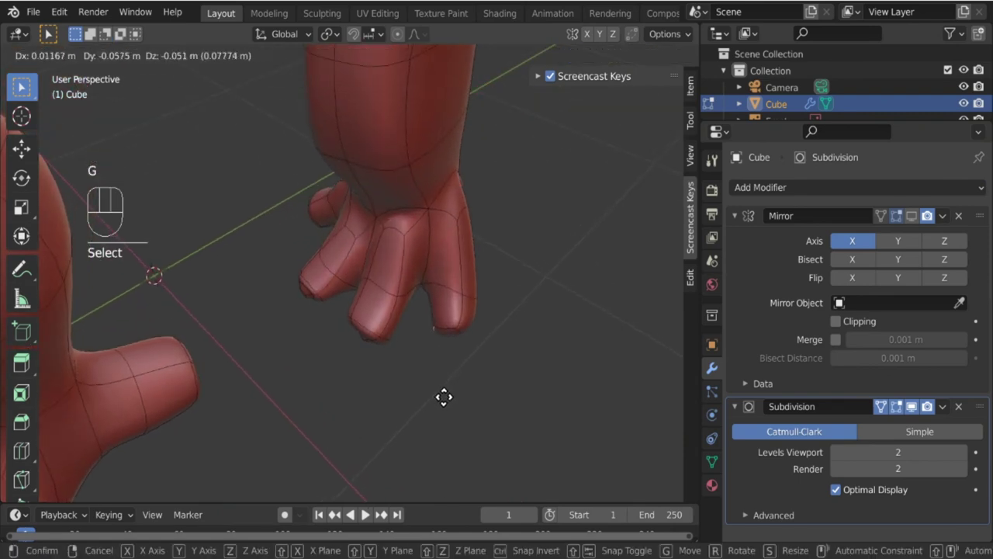
pyautogui.click(468, 330)
pyautogui.press('g')
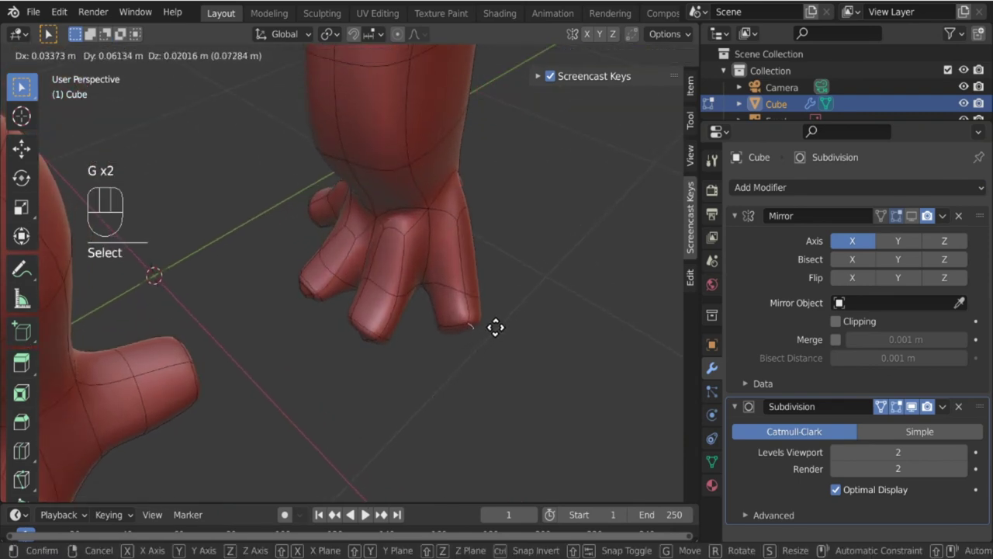
# Tilt the back toe's tip face, add a loop cut and resize it into a rounded claw end.
pyautogui.moveTo(429, 373); pyautogui.dragTo(398, 269)
pyautogui.moveTo(503, 319); pyautogui.dragTo(491, 360)
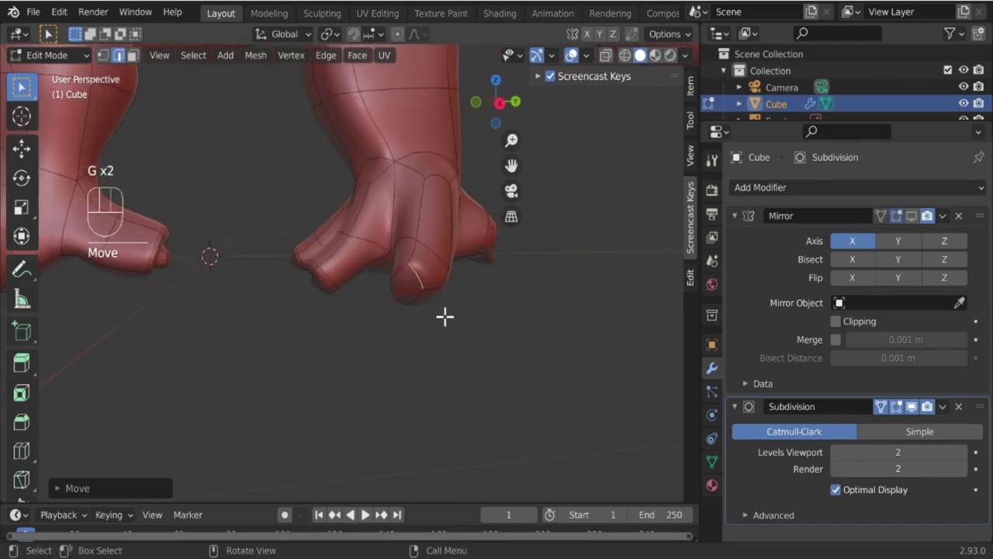
pyautogui.click(141, 53)
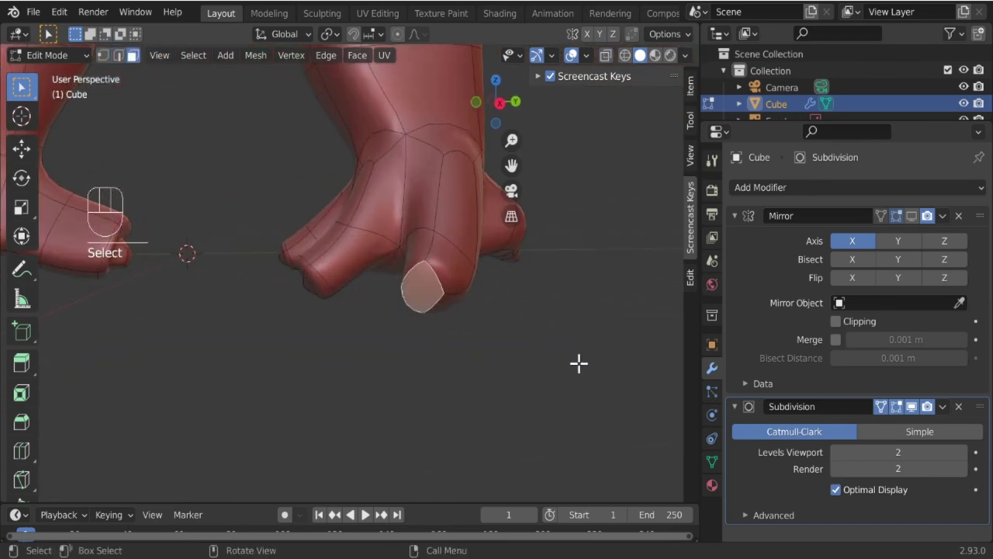
pyautogui.moveTo(564, 367); pyautogui.dragTo(529, 373)
pyautogui.press('r')
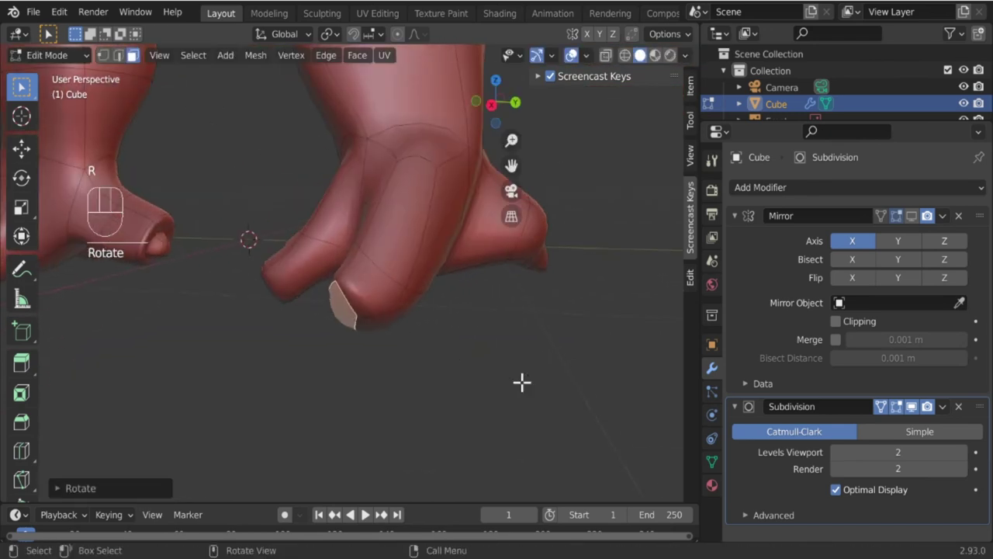
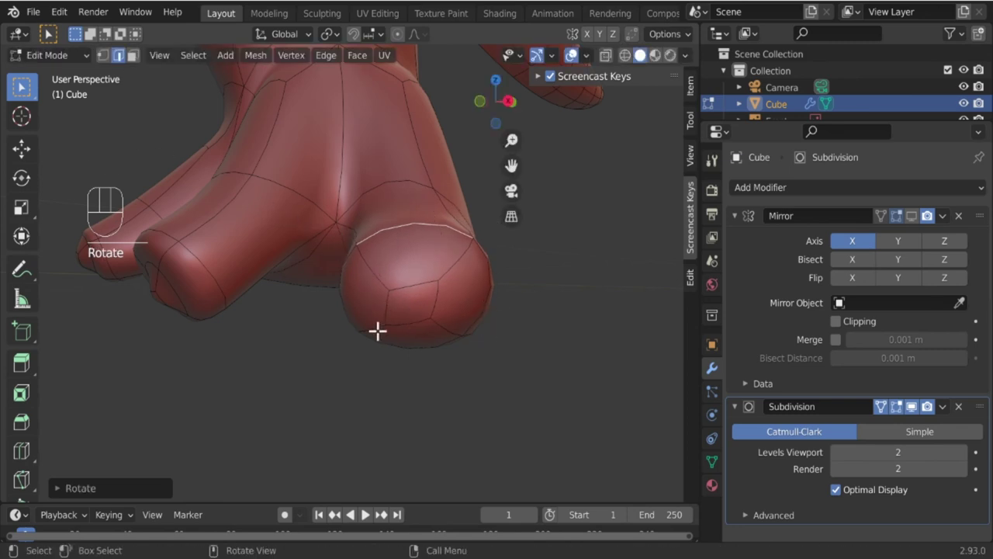
pyautogui.press('ctrl+r')
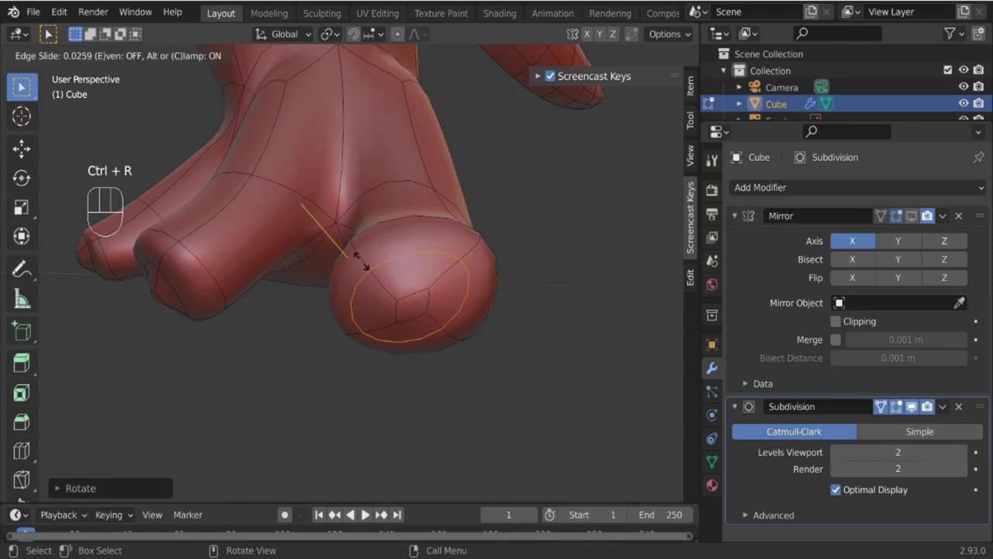
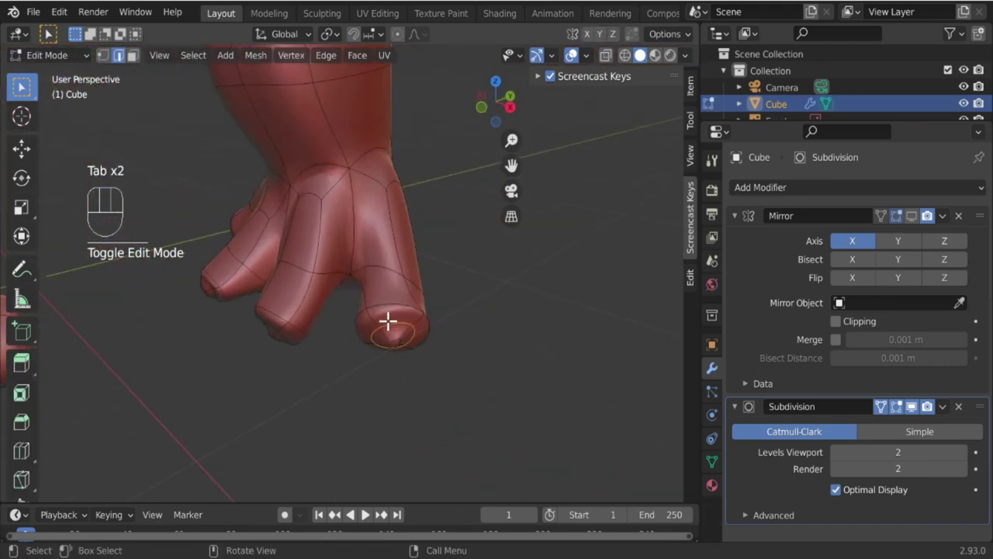
pyautogui.moveTo(404, 339); pyautogui.dragTo(435, 365)
pyautogui.press('g')
pyautogui.press('Tab')
# Focus on the hind leg and move upper-leg vertices to start the thigh bulge.
pyautogui.moveTo(449, 402); pyautogui.dragTo(386, 338)
pyautogui.moveTo(431, 301); pyautogui.dragTo(438, 367)
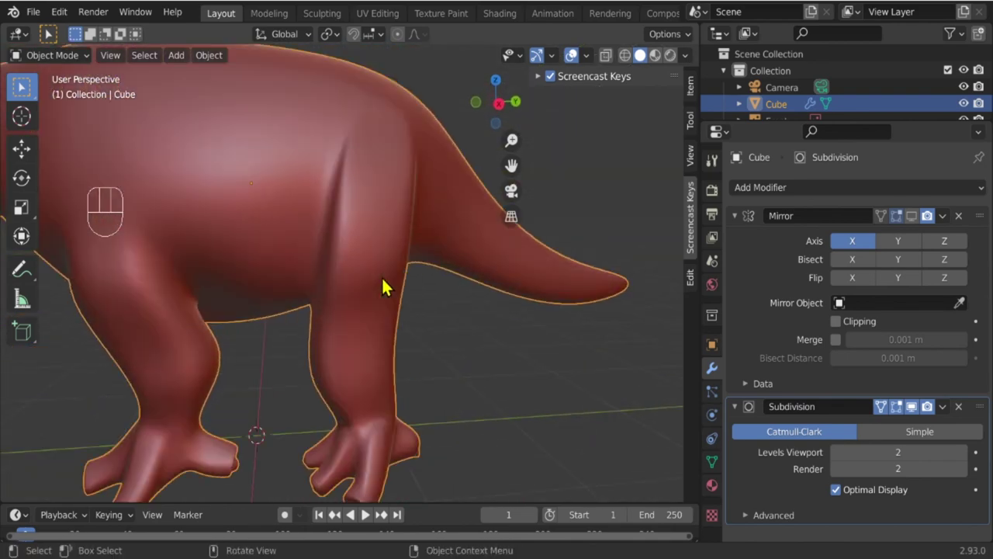
pyautogui.press('Tab')
pyautogui.moveTo(367, 237); pyautogui.dragTo(352, 215)
pyautogui.moveTo(345, 204); pyautogui.dragTo(356, 256)
pyautogui.middleClick(350, 259)
pyautogui.press('g')
pyautogui.click(401, 213)
pyautogui.middleClick(403, 237)
pyautogui.press('g')
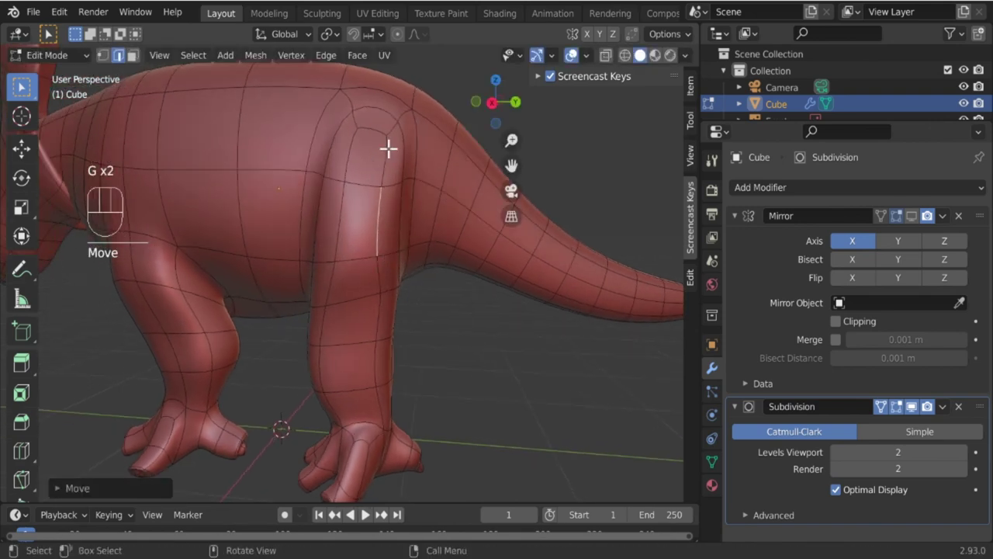
# Move and rotate thigh vertices from several angles to round out the bulge.
pyautogui.moveTo(372, 153); pyautogui.dragTo(374, 237)
pyautogui.press('g')
pyautogui.moveTo(383, 246); pyautogui.dragTo(457, 181)
pyautogui.press('g')
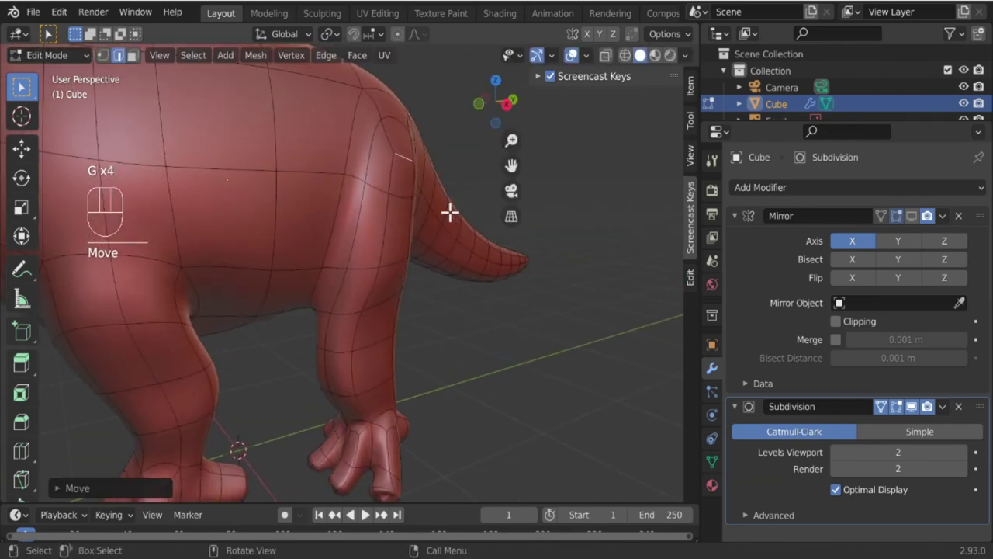
pyautogui.moveTo(414, 219); pyautogui.dragTo(265, 209)
pyautogui.moveTo(341, 243); pyautogui.dragTo(374, 256)
pyautogui.moveTo(348, 279); pyautogui.dragTo(455, 284)
pyautogui.press('r')
pyautogui.moveTo(329, 291); pyautogui.dragTo(348, 315)
pyautogui.moveTo(362, 325); pyautogui.dragTo(395, 328)
pyautogui.press('r')
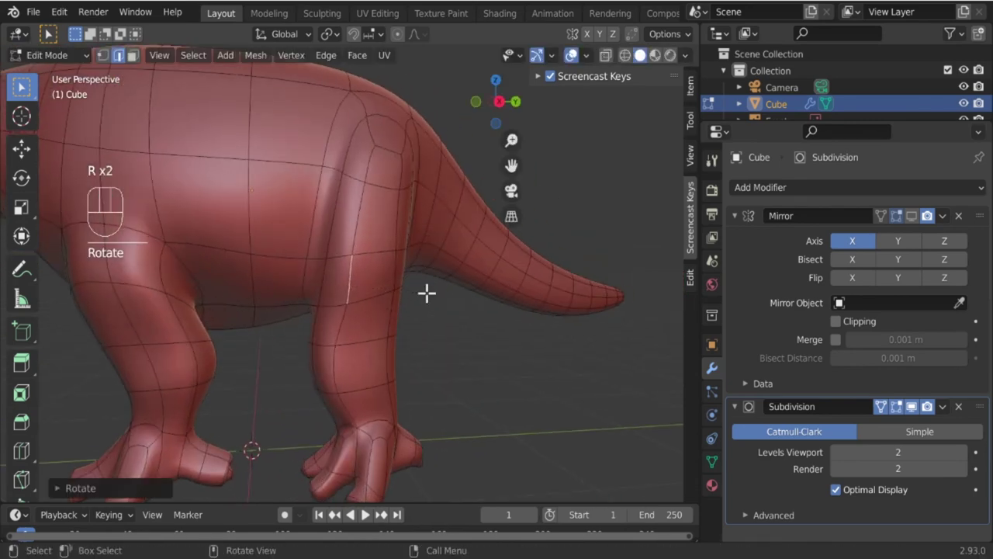
# Move the shin vertices so the lower leg tapers toward the foot.
pyautogui.press('g')
pyautogui.moveTo(414, 307); pyautogui.dragTo(375, 335)
pyautogui.click(333, 363)
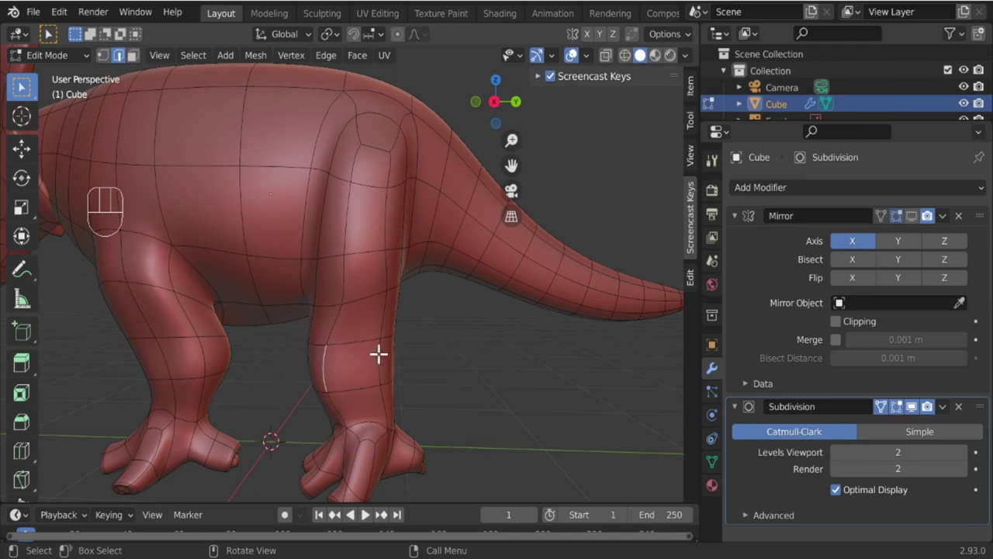
pyautogui.middleClick(384, 347)
pyautogui.press('g')
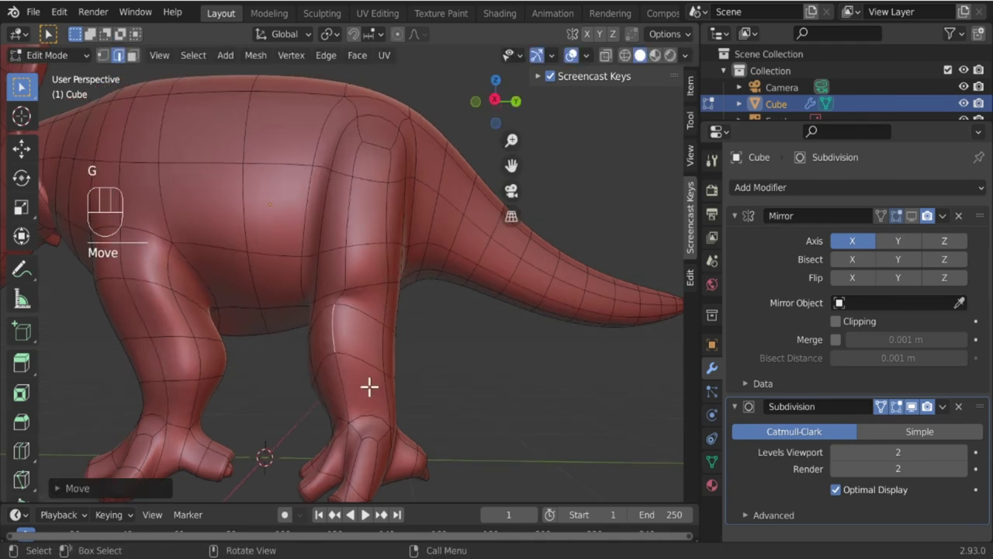
pyautogui.press('g')
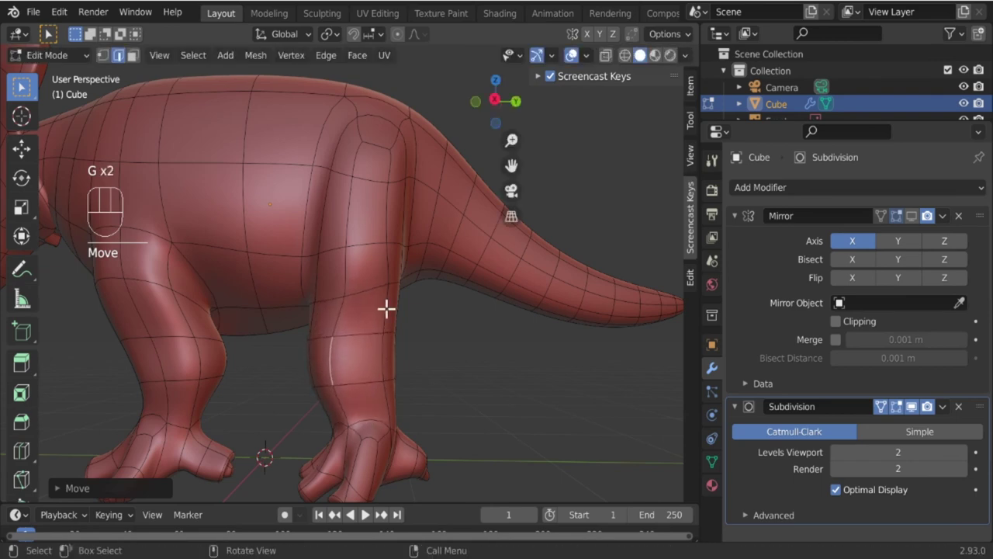
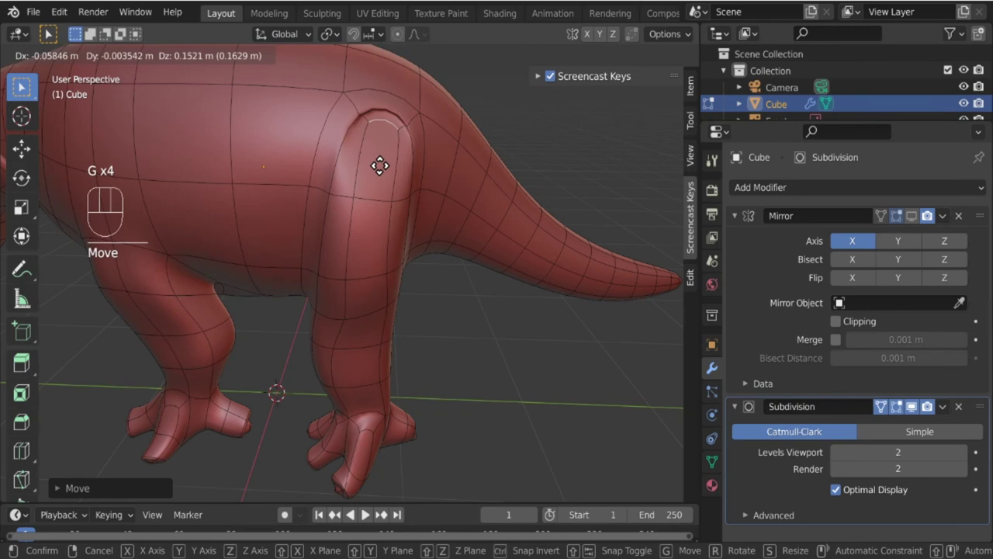
pyautogui.press('g')
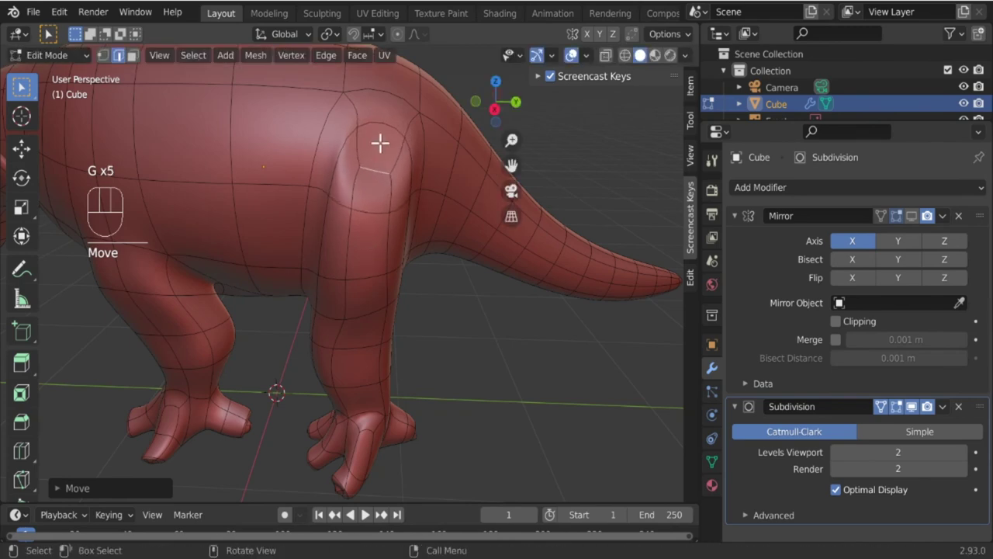
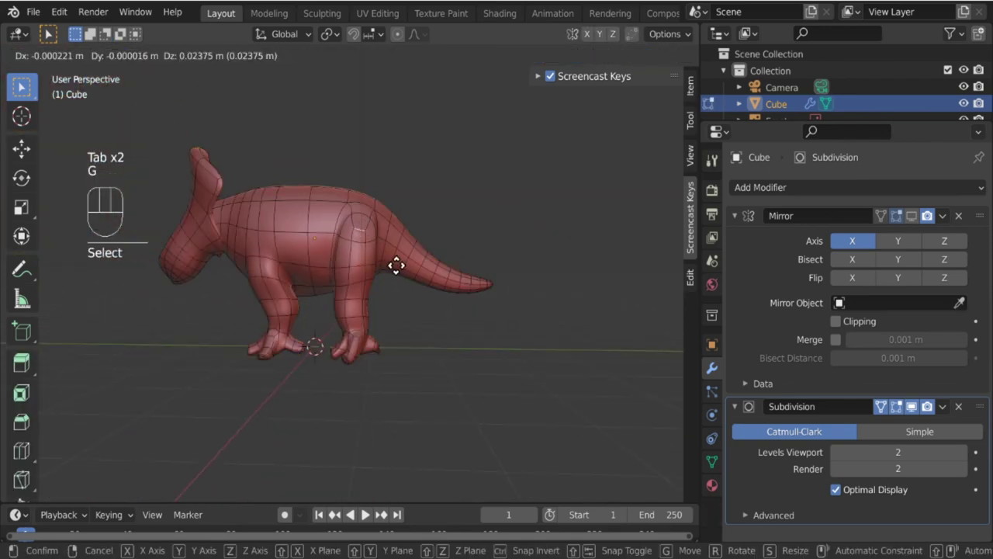
# Nudge front-of-foot vertices in Edit Mode while orbiting underneath the model to check them.
pyautogui.press('Tab')
pyautogui.moveTo(345, 312); pyautogui.dragTo(345, 318)
pyautogui.moveTo(284, 290); pyautogui.dragTo(355, 298)
pyautogui.press('Tab')
pyautogui.middleClick(329, 291)
pyautogui.press('Tab')
pyautogui.middleClick(321, 424)
pyautogui.press('Tab')
# Move and rotate the toe-end vertices, then start moving the vertex where a toe meets the foot.
pyautogui.click(299, 332)
pyautogui.moveTo(316, 382); pyautogui.dragTo(429, 382)
pyautogui.press('g')
pyautogui.press('r')
pyautogui.moveTo(344, 350); pyautogui.dragTo(346, 351)
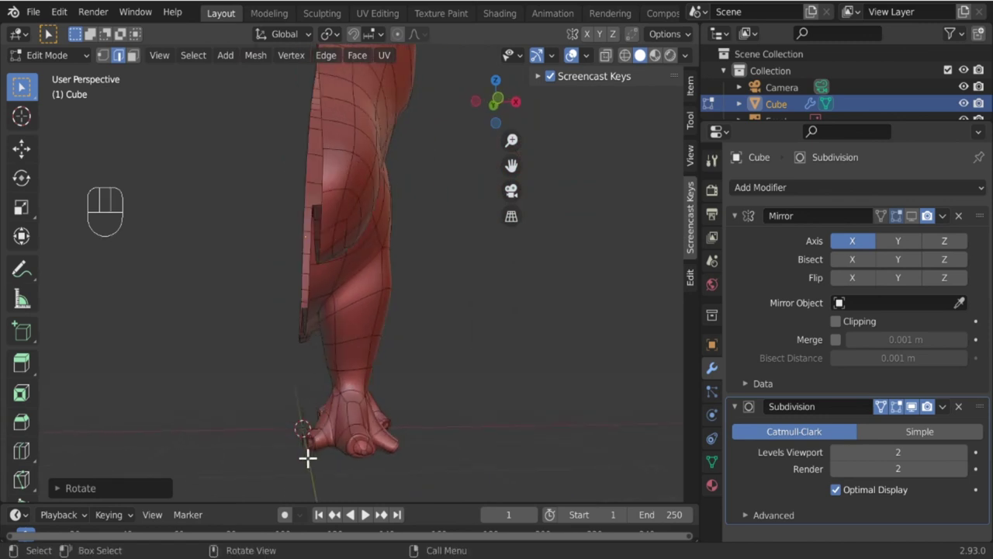
pyautogui.middleClick(386, 393)
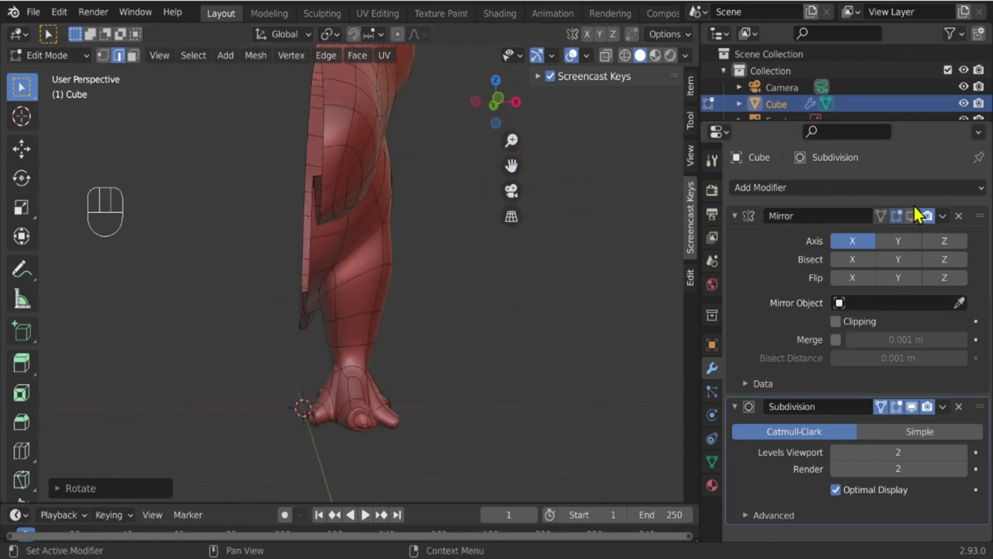
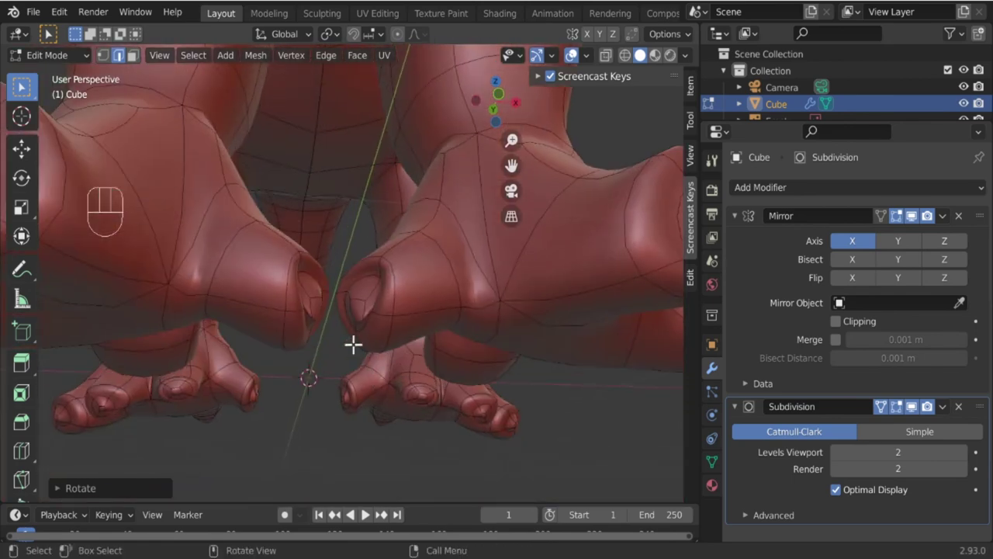
pyautogui.press('g')
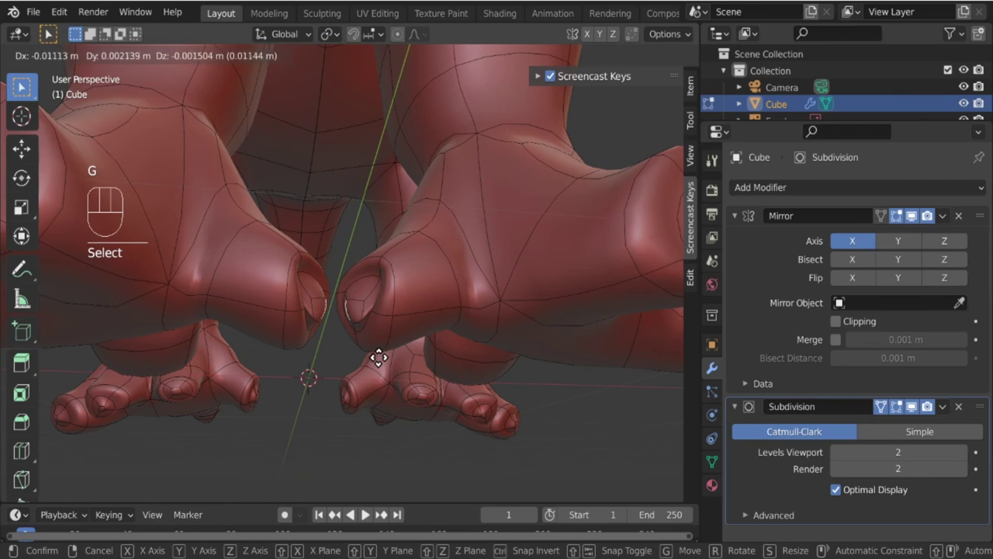
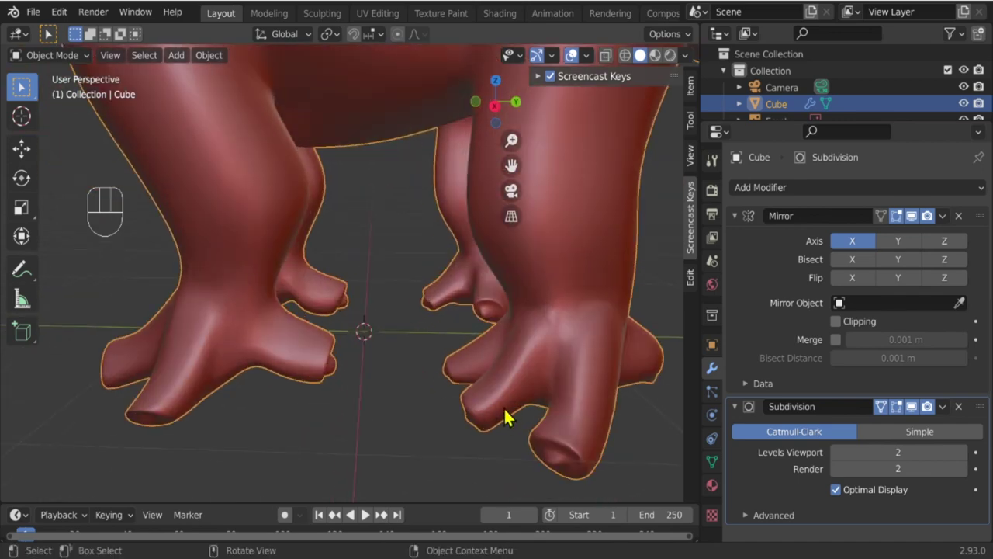
# Reposition selected leg vertices with grab moves, viewing from below.
pyautogui.press('Tab')
pyautogui.click(518, 391)
pyautogui.middleClick(524, 408)
pyautogui.moveTo(504, 367); pyautogui.dragTo(508, 409)
pyautogui.moveTo(509, 403); pyautogui.dragTo(484, 369)
pyautogui.press('g')
pyautogui.click(450, 343)
pyautogui.click(446, 336)
pyautogui.press('g')
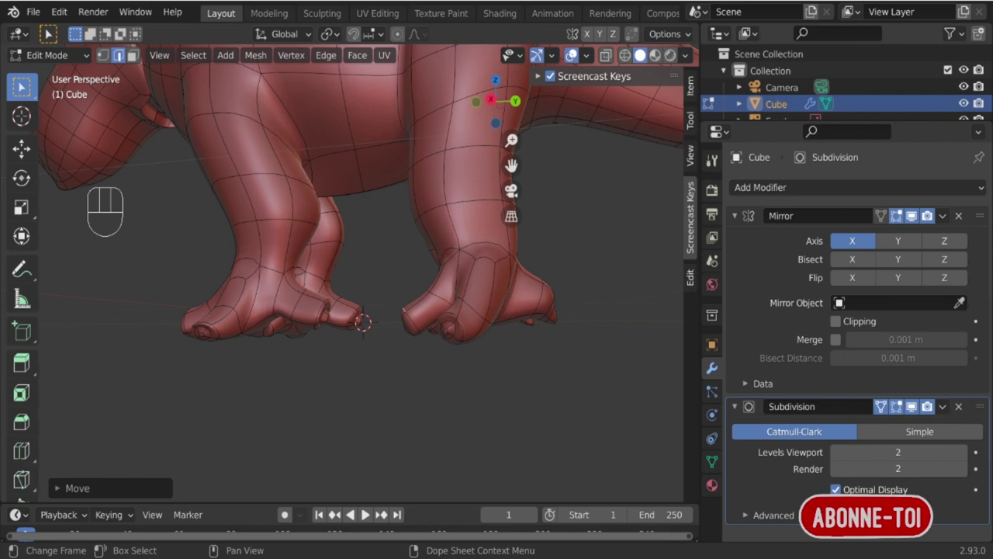
# Adjust the toe and rump vertices with further grab and rotate moves.
pyautogui.moveTo(409, 285); pyautogui.dragTo(270, 314)
pyautogui.moveTo(335, 273); pyautogui.dragTo(332, 274)
pyautogui.moveTo(360, 264); pyautogui.dragTo(359, 312)
pyautogui.click(345, 274)
pyautogui.moveTo(362, 332); pyautogui.dragTo(346, 310)
pyautogui.middleClick(356, 313)
pyautogui.press('g')
pyautogui.click(371, 209)
pyautogui.press('g')
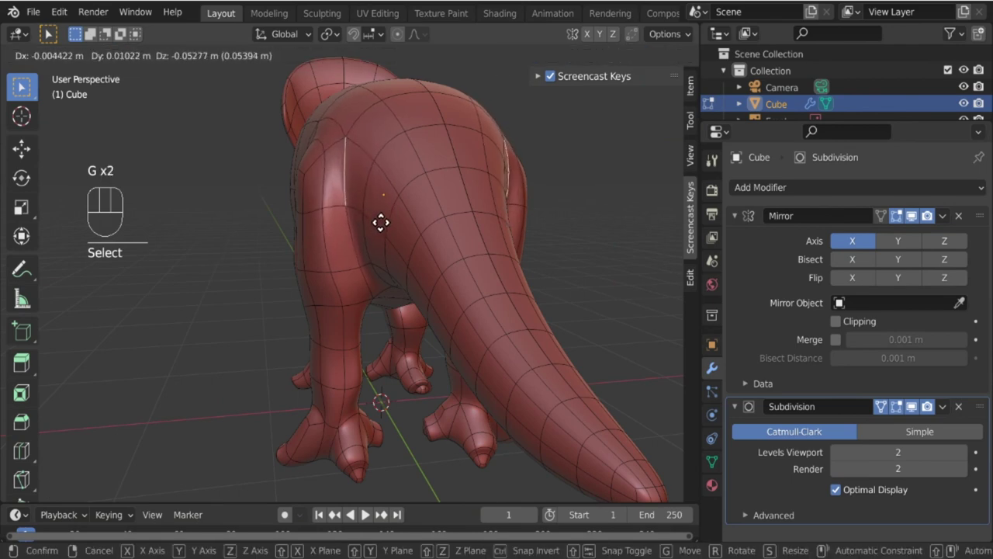
pyautogui.press('r')
pyautogui.press('g')
pyautogui.moveTo(372, 298); pyautogui.dragTo(457, 294)
# Return to Object Mode, inspect the smoothed clawed model from several angles and save the project.
pyautogui.press('Tab')
pyautogui.moveTo(364, 307); pyautogui.dragTo(406, 312)
pyautogui.click(583, 60)
pyautogui.moveTo(346, 415); pyautogui.dragTo(288, 408)
pyautogui.moveTo(341, 304); pyautogui.dragTo(406, 301)
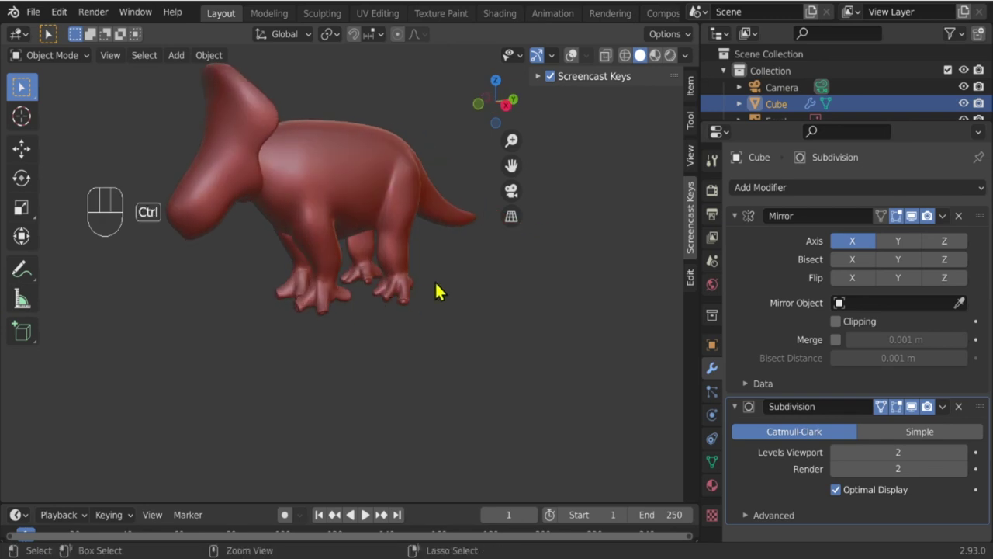
pyautogui.press('ctrl+s')
pyautogui.moveTo(427, 289); pyautogui.dragTo(478, 348)
pyautogui.moveTo(408, 344); pyautogui.dragTo(502, 327)
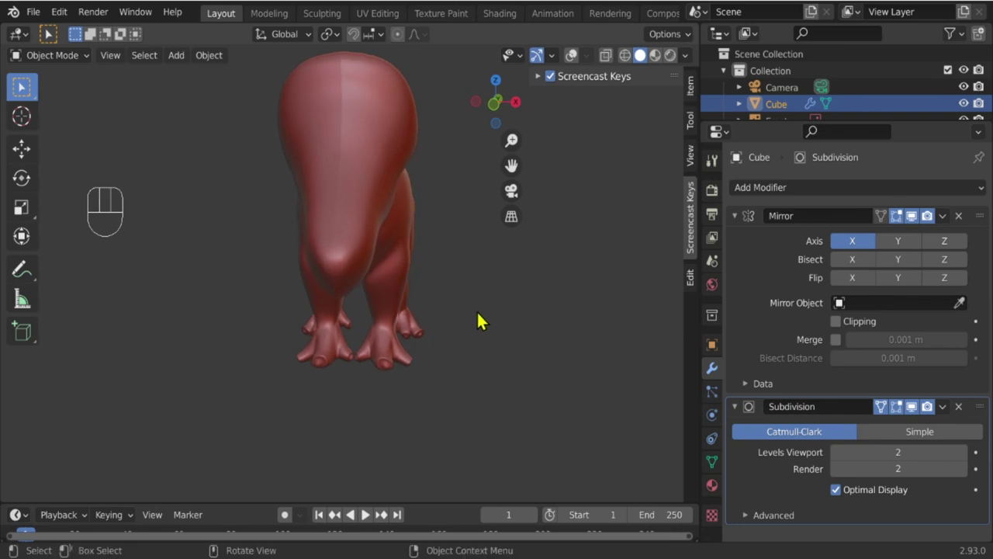
# Enable Clipping on the Mirror modifier so the centre seam stays closed, then orbit to check it.
pyautogui.click(844, 327)
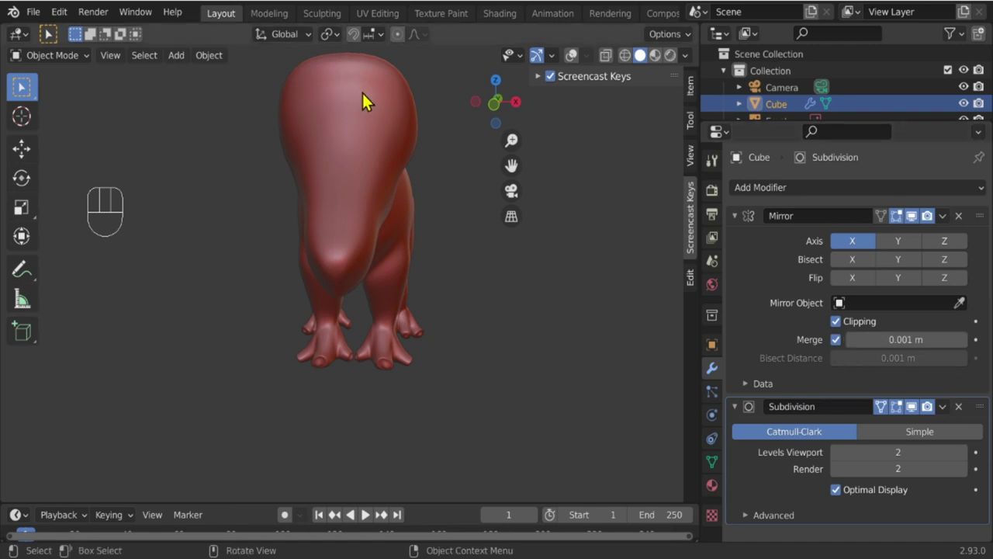
pyautogui.moveTo(392, 163); pyautogui.dragTo(414, 215)
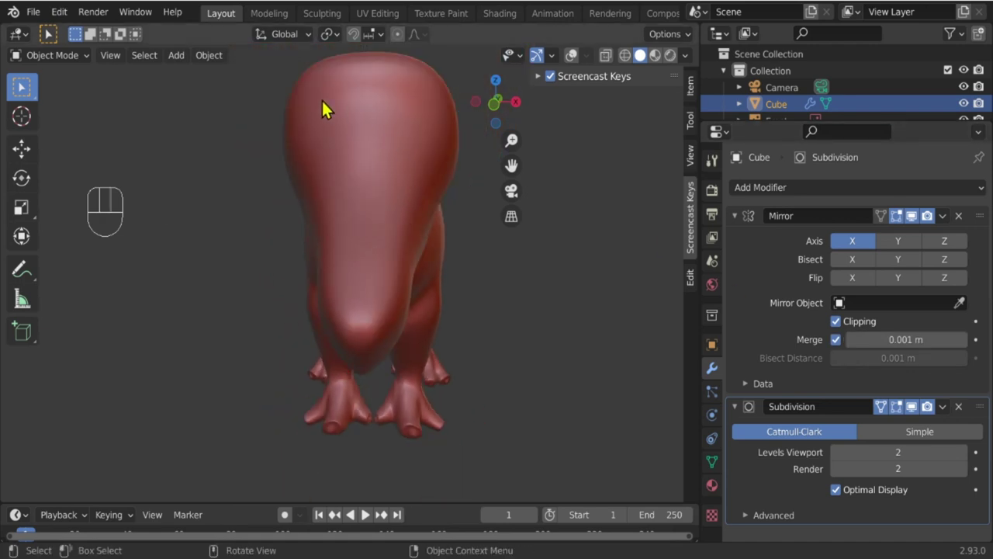
pyautogui.moveTo(430, 416); pyautogui.dragTo(412, 317)
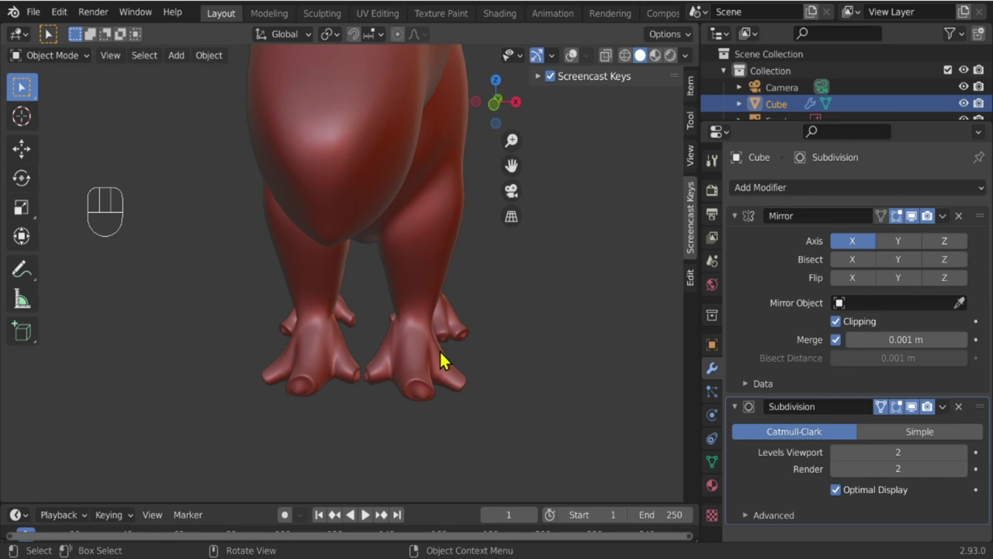
pyautogui.moveTo(433, 352); pyautogui.dragTo(220, 343)
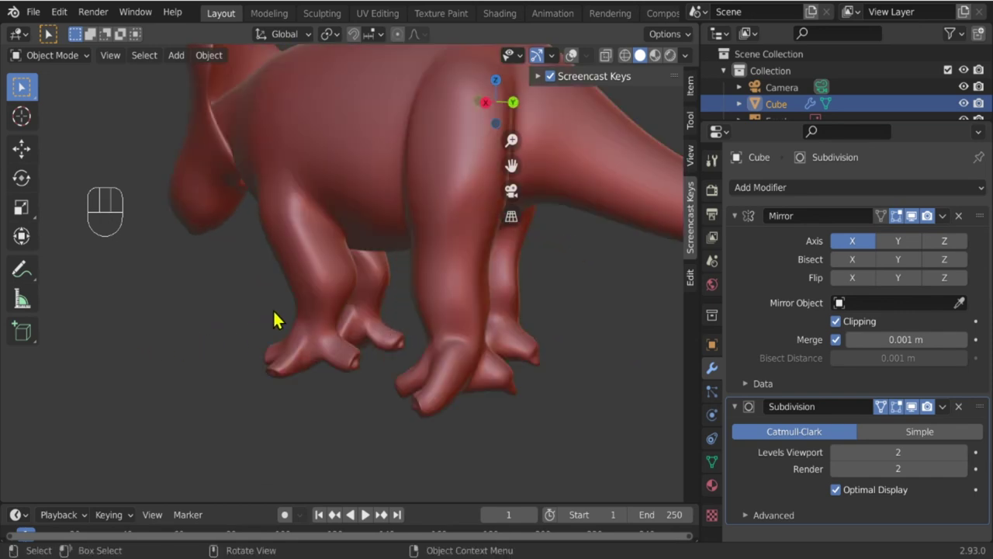
# Make small vertex moves on the hind leg, toggling Edit Mode to check the smoothed result.
pyautogui.press('Tab')
pyautogui.click(327, 246)
pyautogui.press('Tab')
pyautogui.click(332, 254)
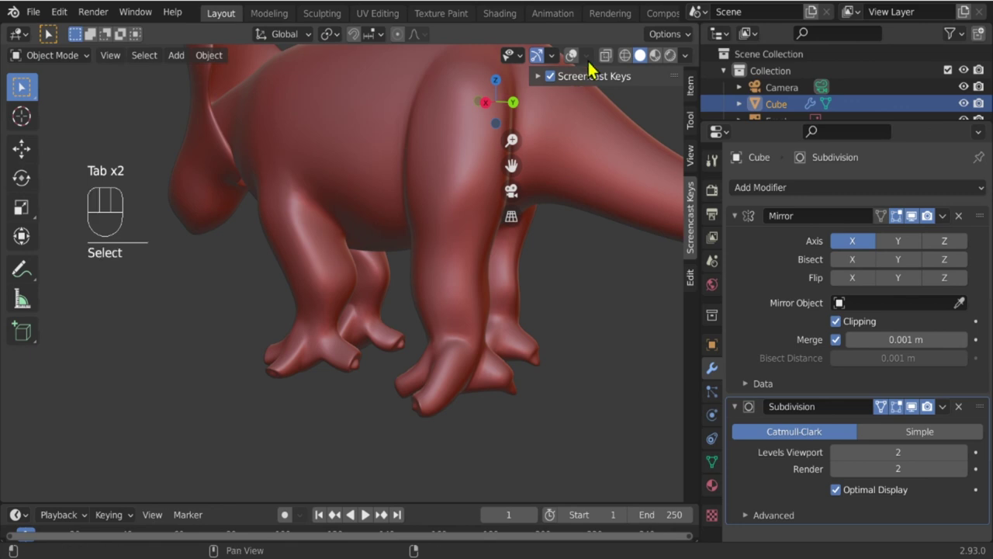
pyautogui.click(579, 60)
pyautogui.press('Tab')
pyautogui.moveTo(298, 280); pyautogui.dragTo(343, 279)
pyautogui.press('g')
pyautogui.press('Tab')
pyautogui.moveTo(385, 313); pyautogui.dragTo(365, 329)
# Select hind-leg vertices and scale them down to slim the legs.
pyautogui.press('Tab')
pyautogui.moveTo(360, 246); pyautogui.dragTo(362, 289)
pyautogui.moveTo(351, 298); pyautogui.dragTo(325, 270)
pyautogui.click(322, 236)
pyautogui.moveTo(361, 287); pyautogui.dragTo(317, 269)
pyautogui.press('s')
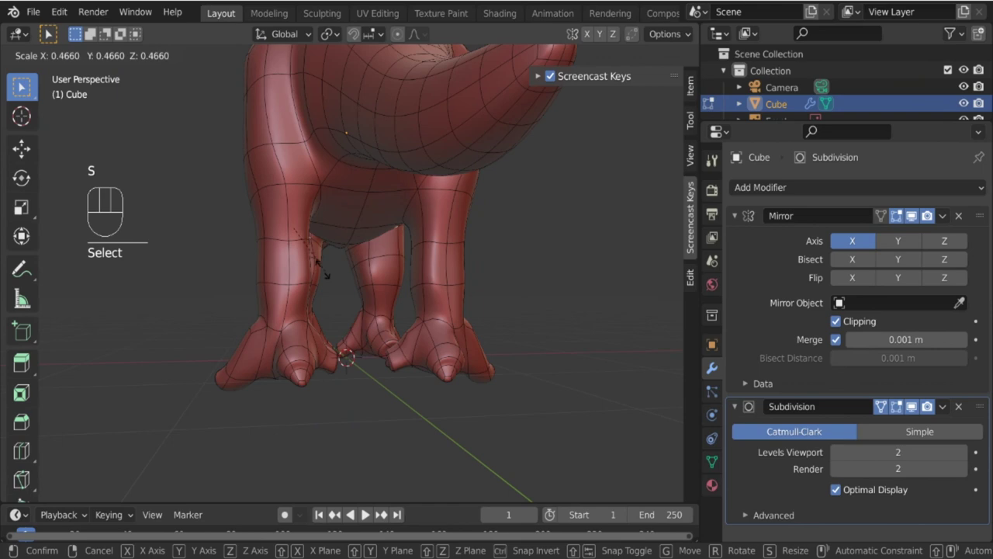
pyautogui.moveTo(332, 267); pyautogui.dragTo(421, 286)
pyautogui.press('Tab')
pyautogui.moveTo(367, 325); pyautogui.dragTo(416, 327)
# Save the file as Basemesh-sinoceratops01.blend and orbit around the finished dinosaur.
pyautogui.press('ctrl+s')
pyautogui.middleClick(410, 324)
pyautogui.moveTo(581, 65); pyautogui.dragTo(485, 183)
pyautogui.middleClick(416, 303)
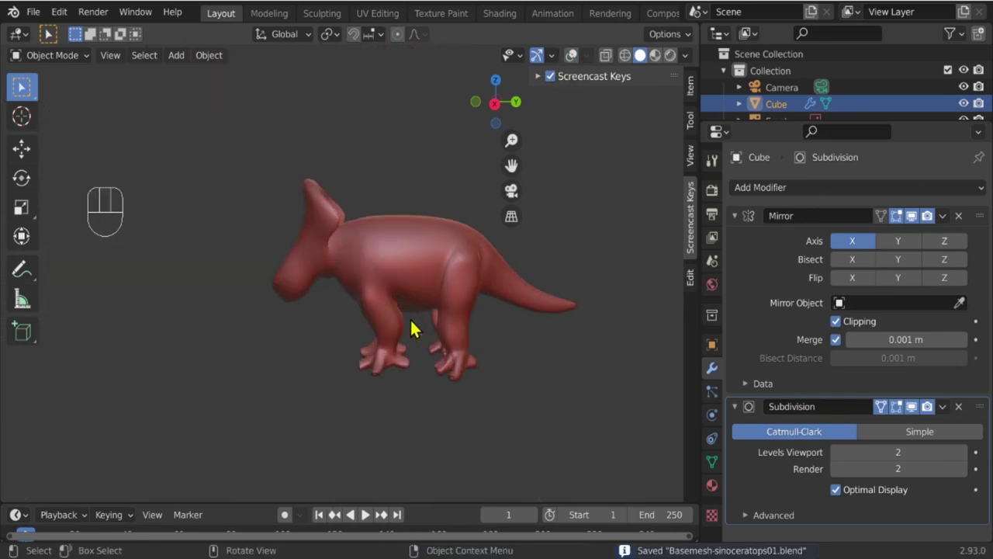
pyautogui.moveTo(428, 320); pyautogui.dragTo(437, 312)
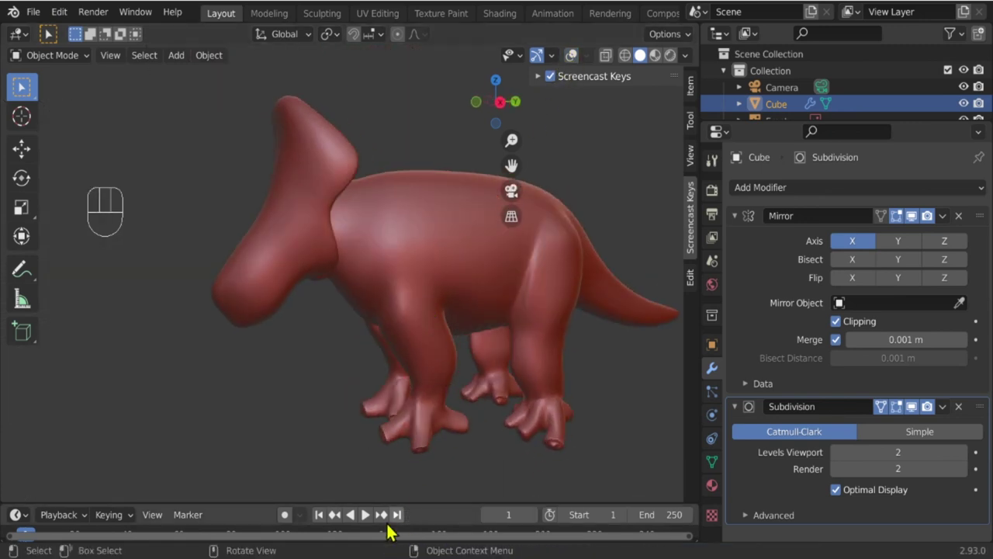